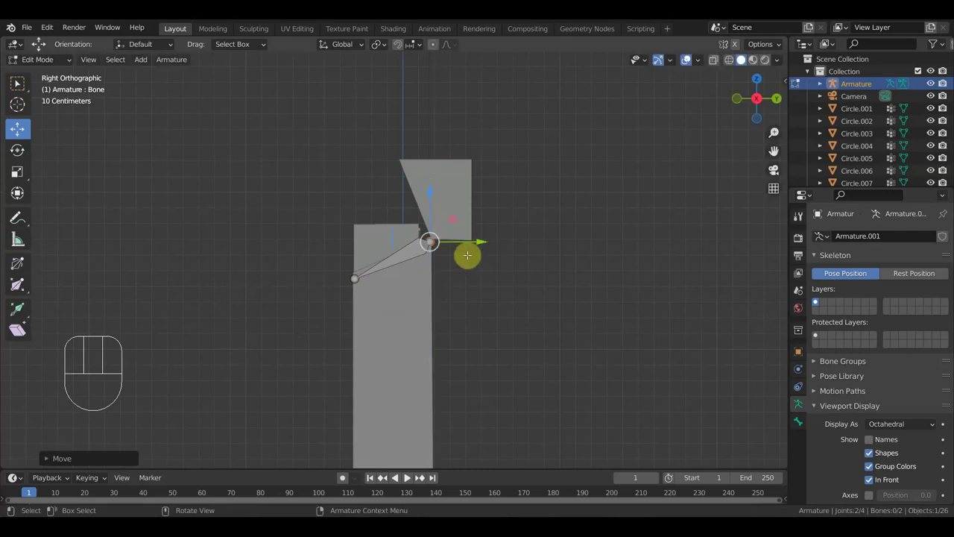
Select the pack's lid mesh, then separate the selected lid faces into a new object (P > Selection).
left_click_drag(51, 64, 21, 85)
left_click(21, 85)
left_click(54, 62)
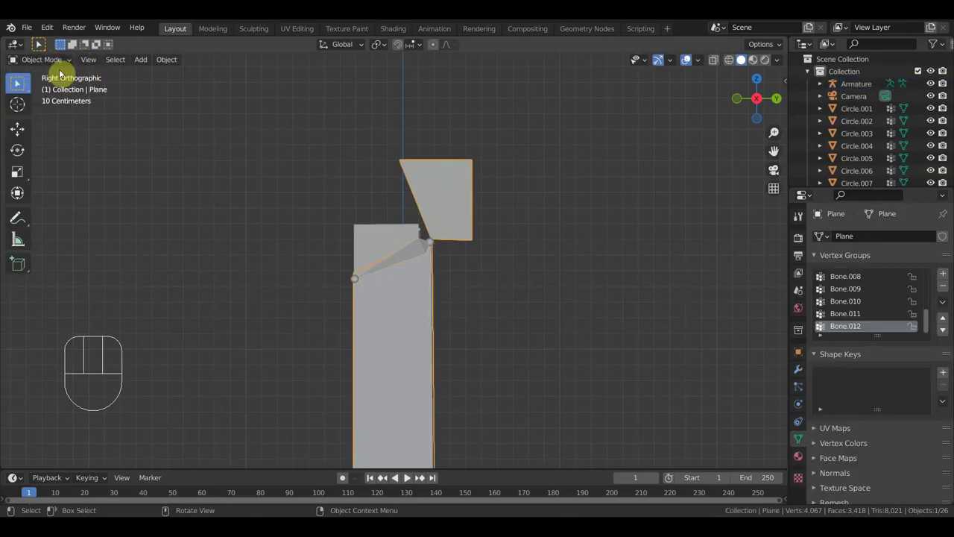
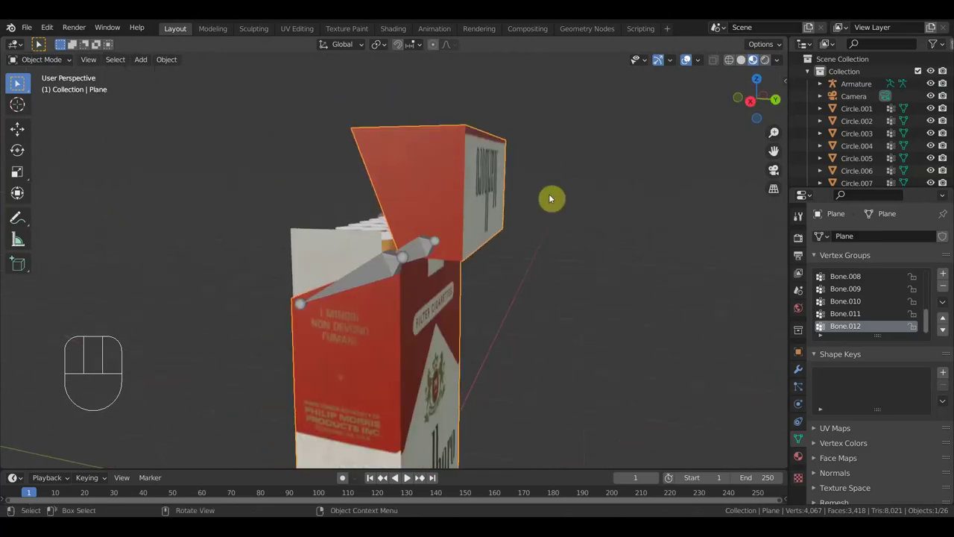
key("KP_3")
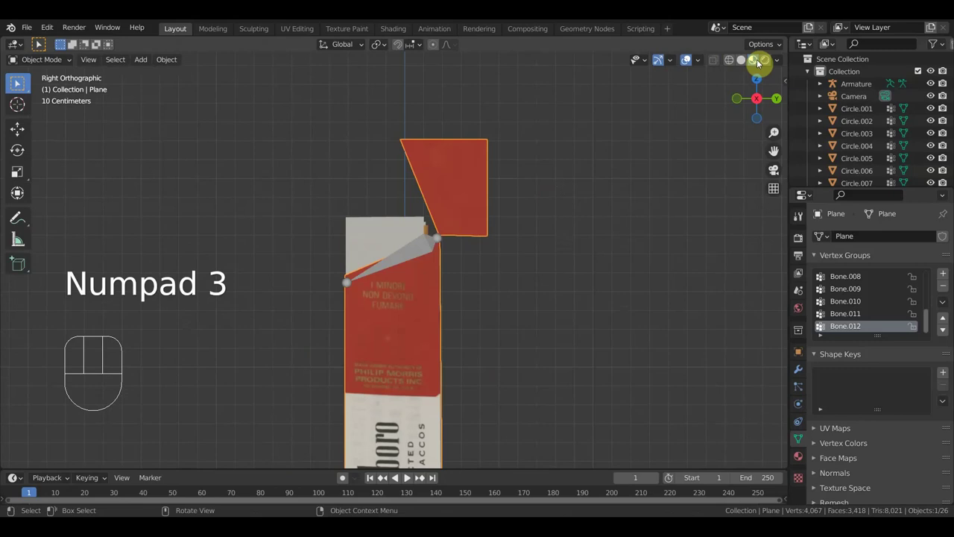
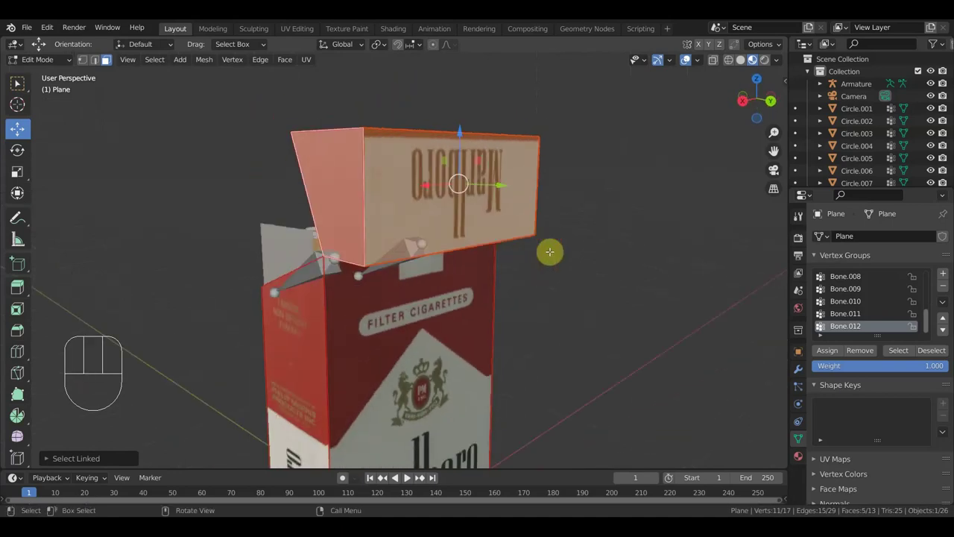
key("KP_3")
key("p")
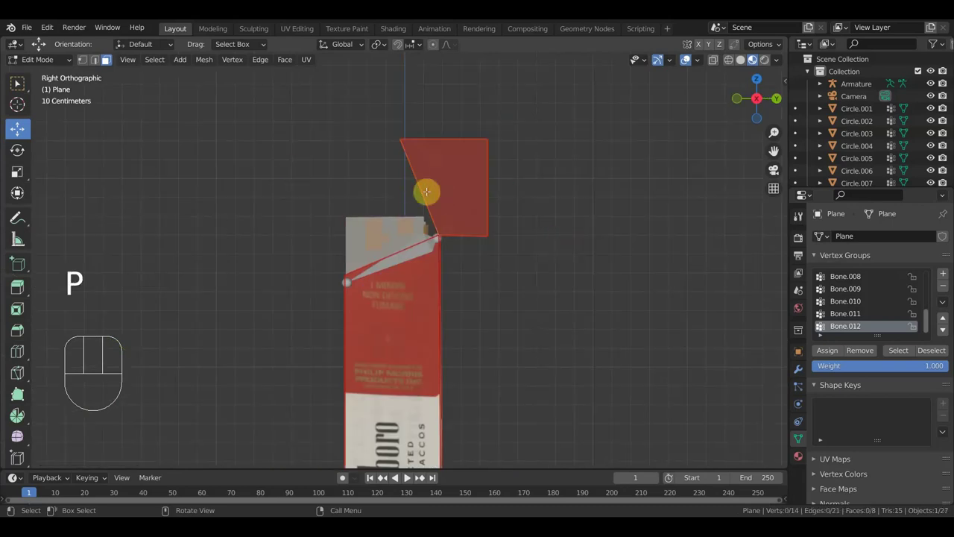
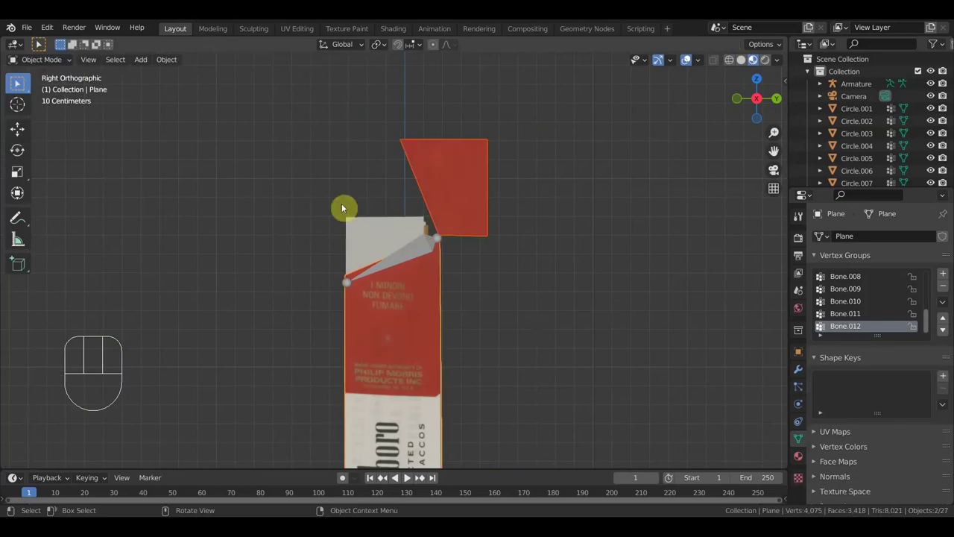
Grab the new lid object Plane.002 upward away from the pack and look at its inside.
left_click(470, 209)
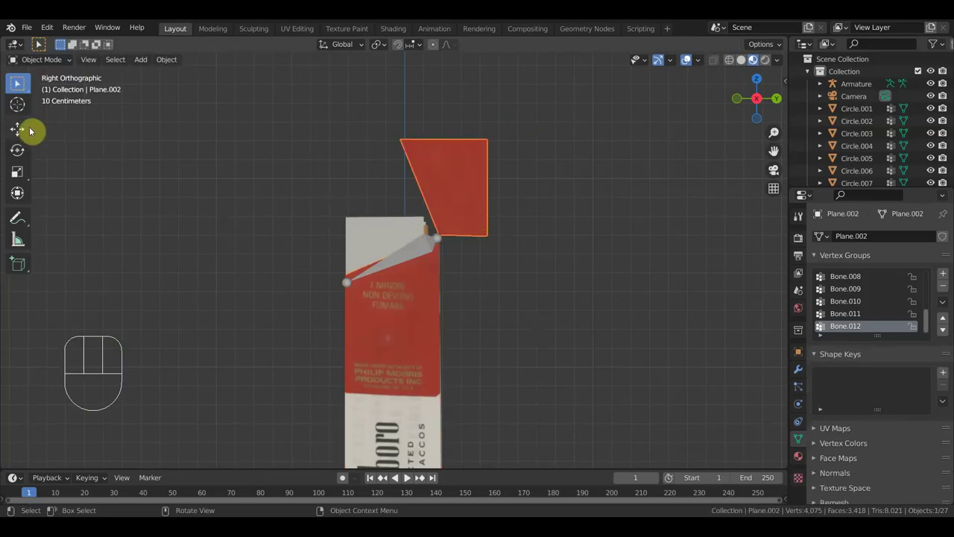
left_click_drag(457, 466, 660, 84)
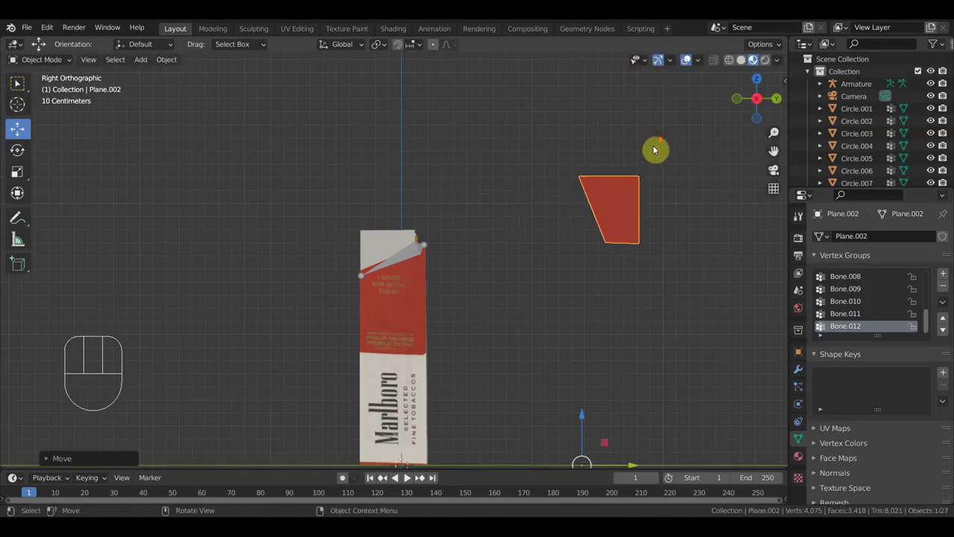
left_click_drag(557, 246, 536, 241)
left_click_drag(518, 268, 414, 274)
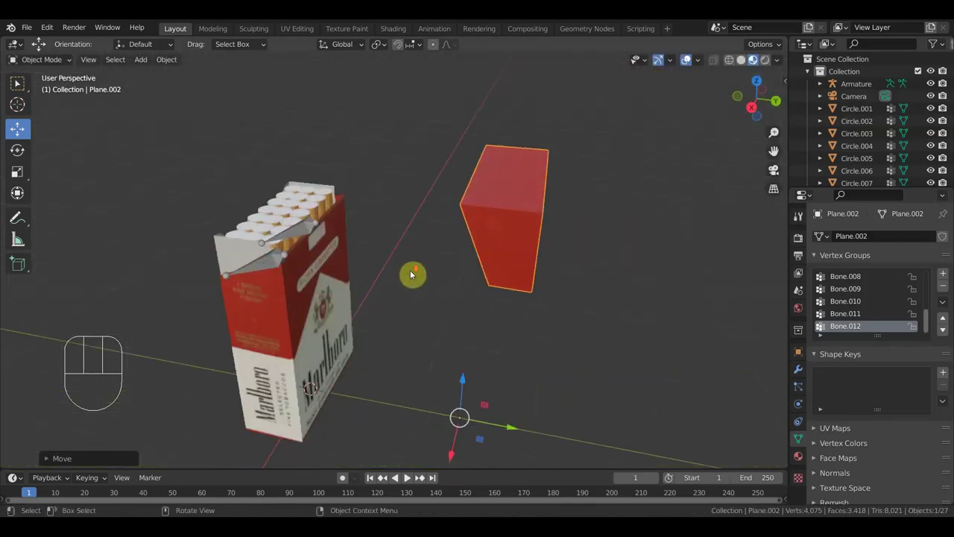
left_click_drag(238, 195, 296, 205)
middle_click(313, 274)
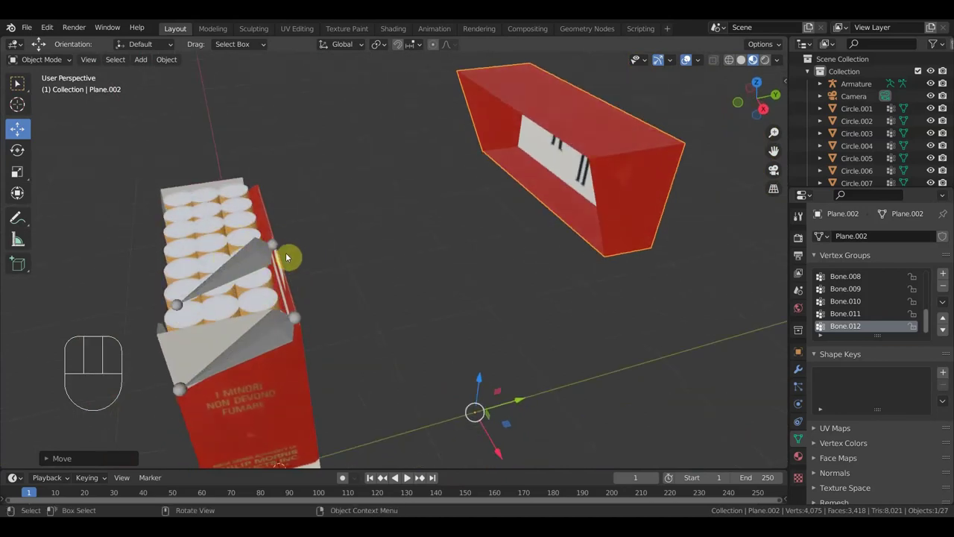
Orbit around the raised lid from further angles and return to Right Orthographic view.
key("KP_3")
left_click_drag(449, 246, 442, 226)
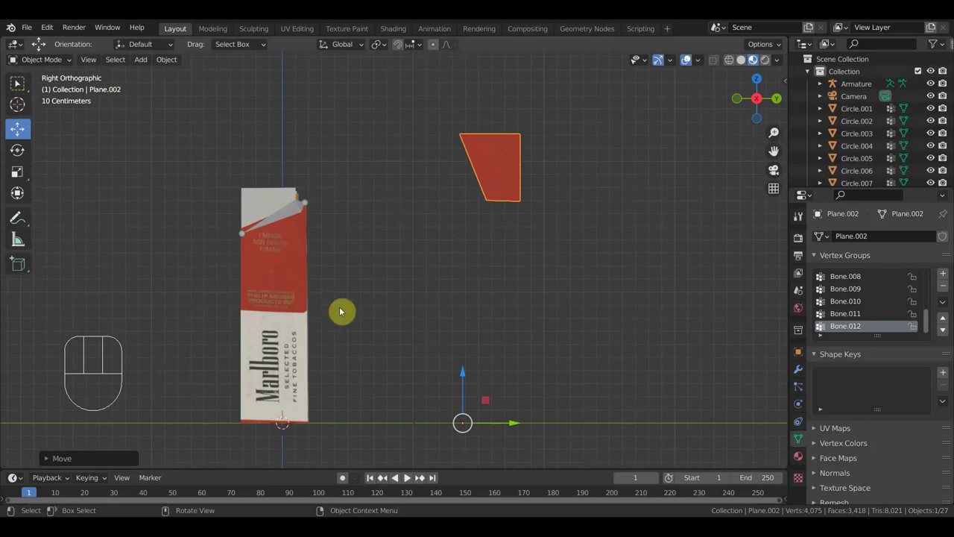
left_click_drag(373, 243, 336, 241)
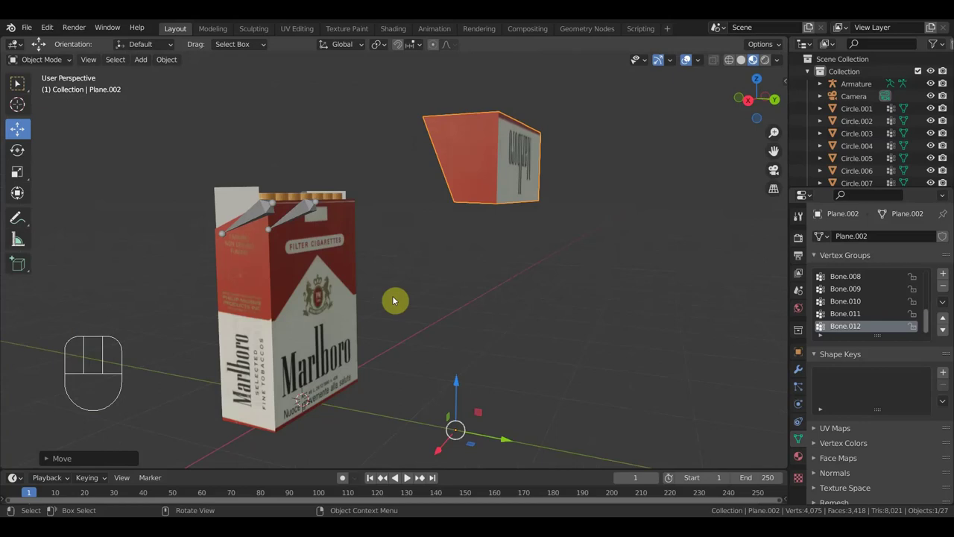
key("KP_3")
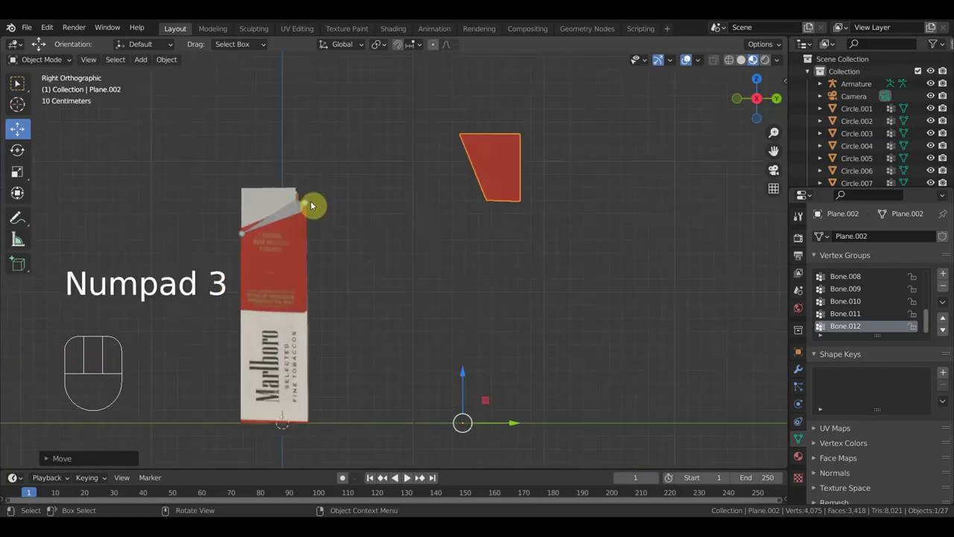
Deselect the lid and select the pack's armature for bone editing.
left_click(313, 208)
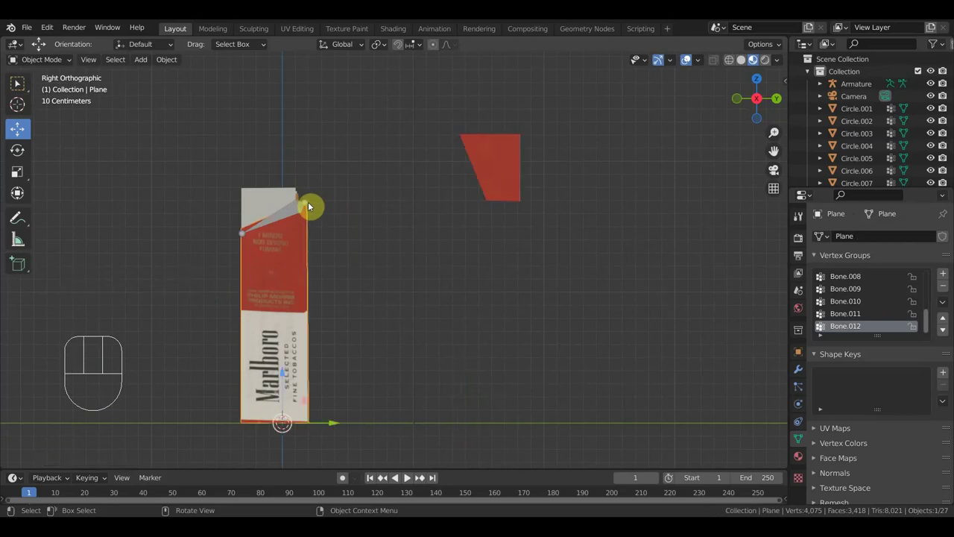
key("e")
left_click(353, 210)
middle_click(354, 251)
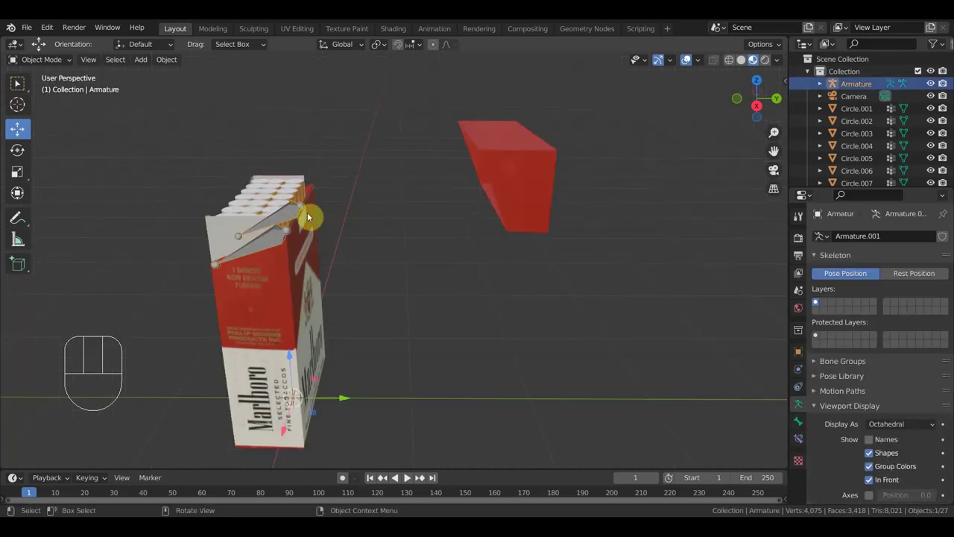
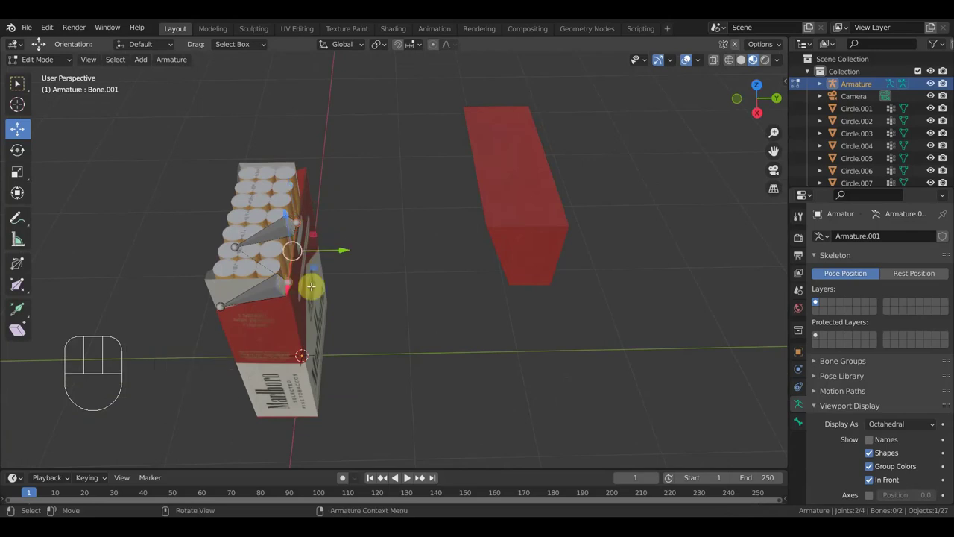
Extrude new bones from the armature, unparent them (Alt+P) and move them to the lid's hinge edge.
key("KP_3")
key("e")
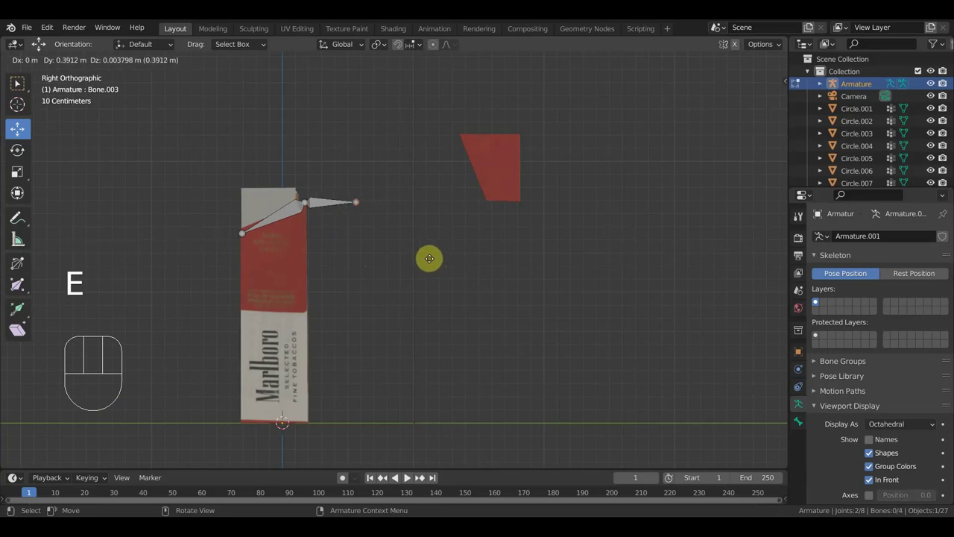
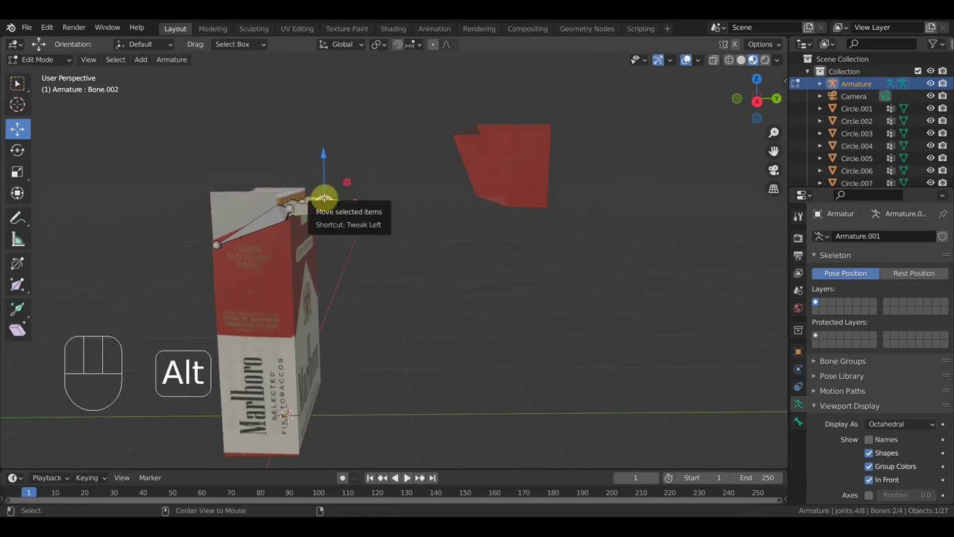
key("alt+p")
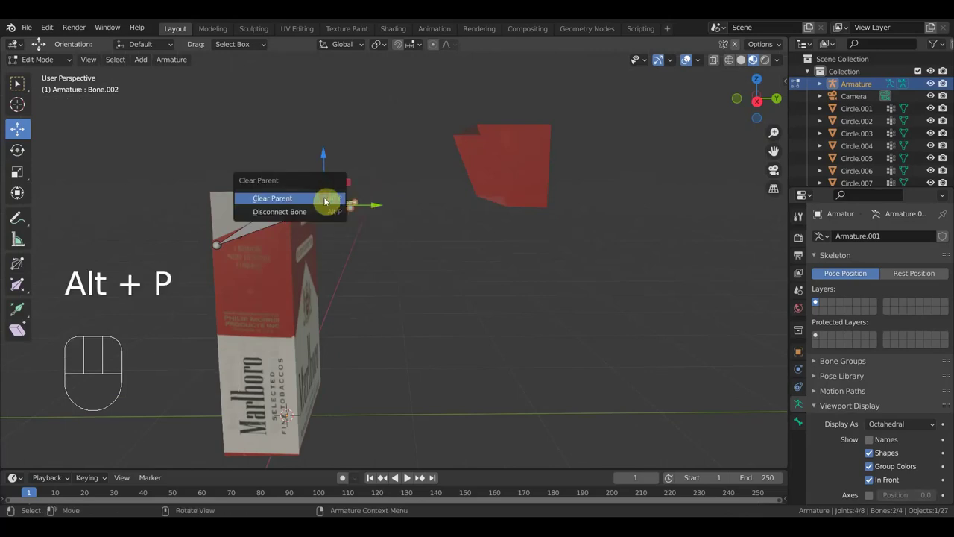
key("KP_3")
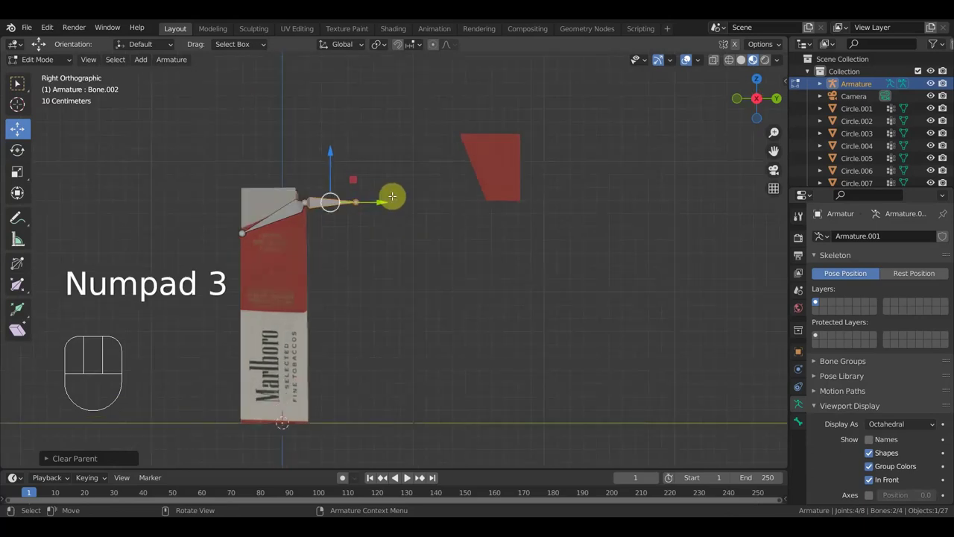
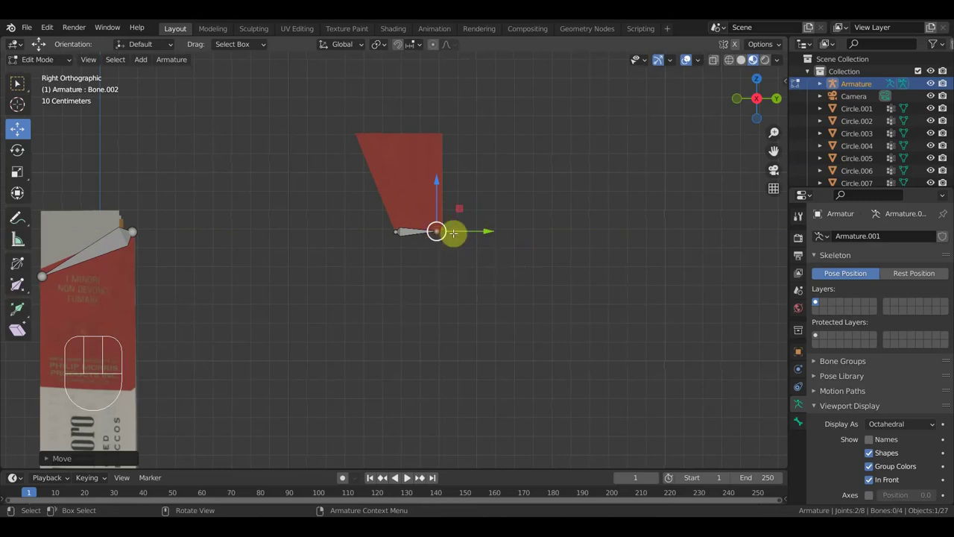
Extrude a chain of bones up the lid edge and across its top, reaching eight bones.
key("e")
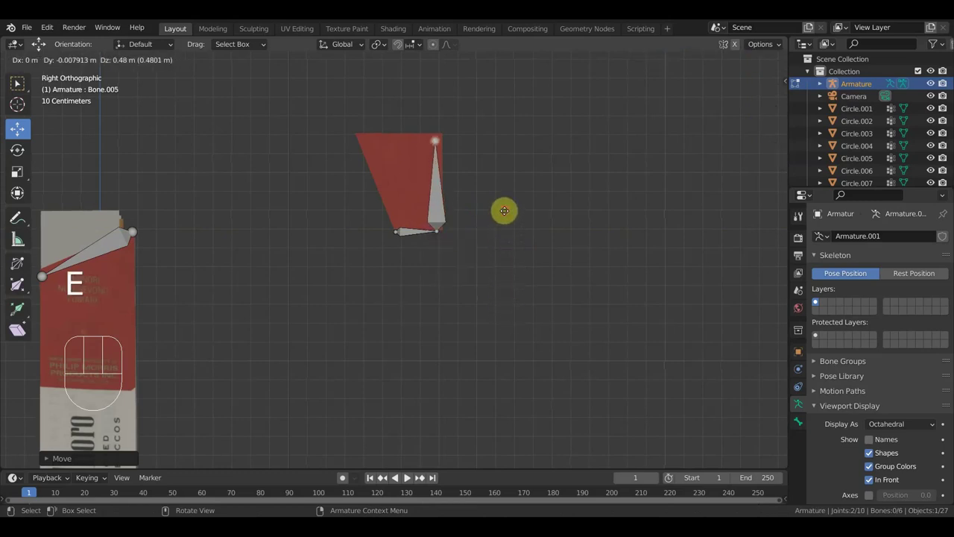
key("e")
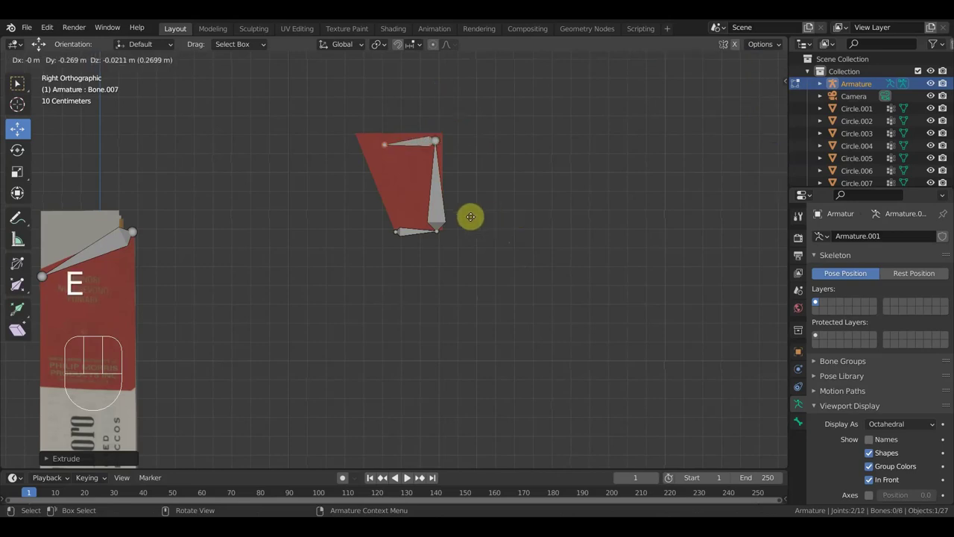
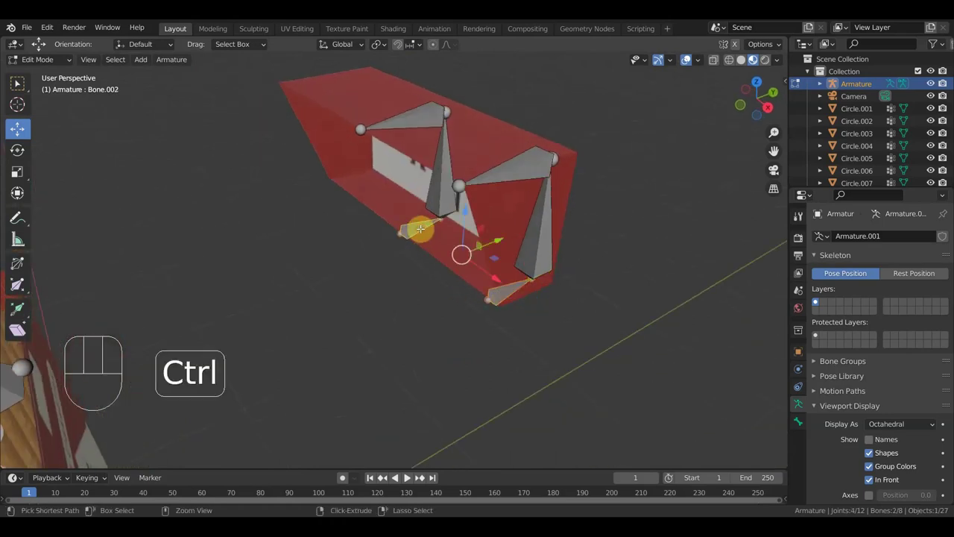
key("ctrl+p")
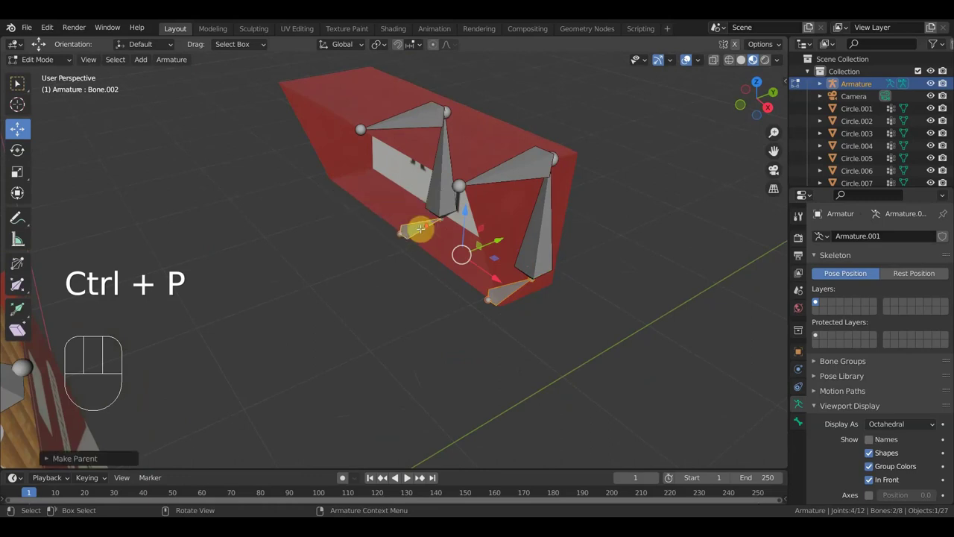
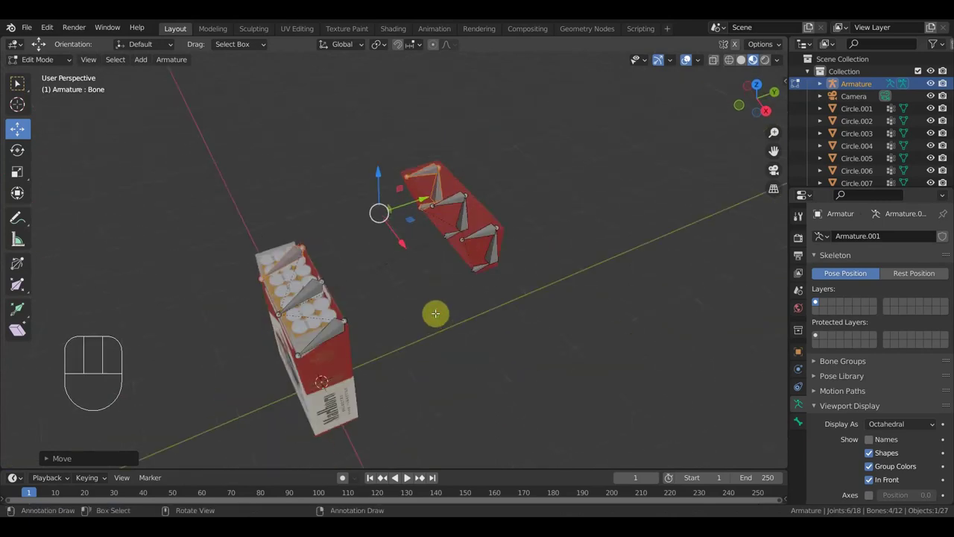
From Front view, copy the lid bones across the pack's width to the opposite side.
key("KP_1")
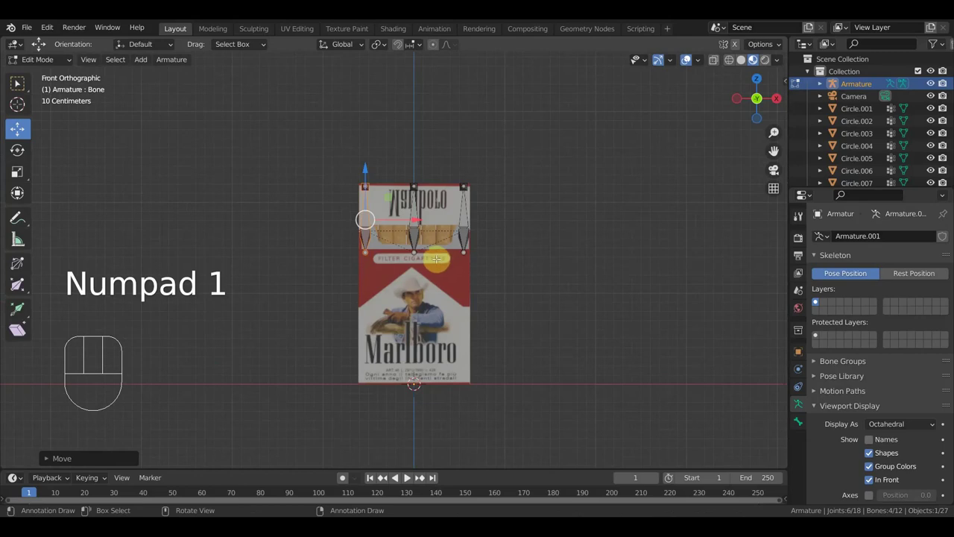
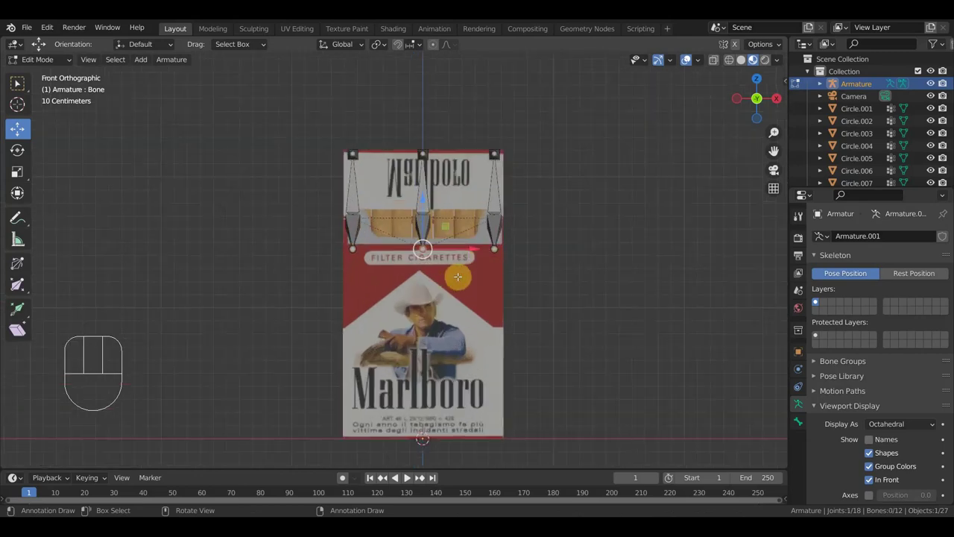
key("e")
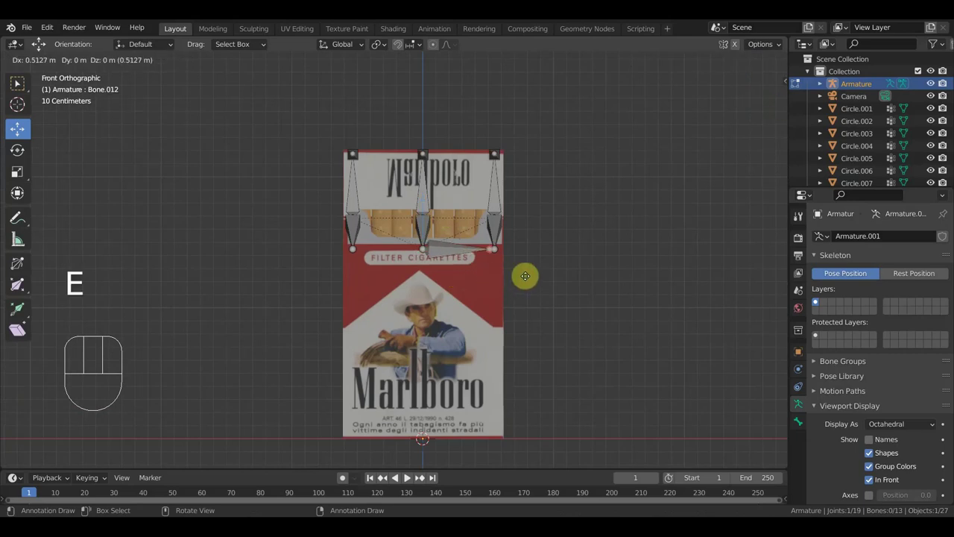
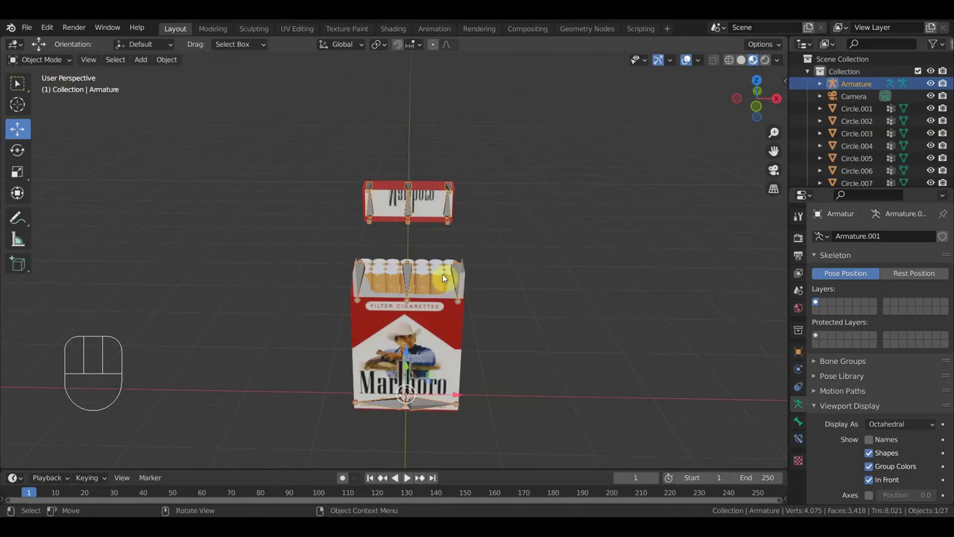
Reselect the armature in Right view and extrude a new disconnected bone up beside the standing cigarette.
left_click(434, 284)
middle_click(450, 340)
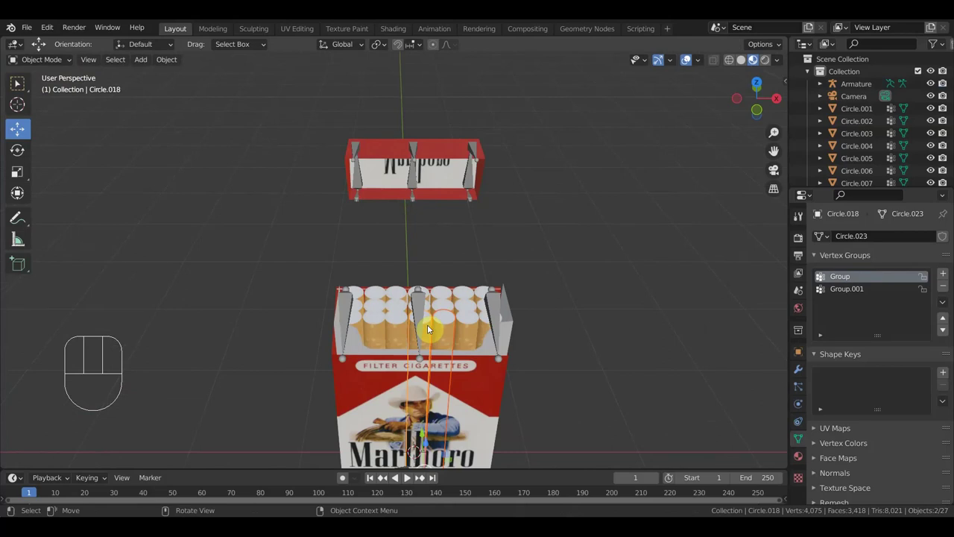
key("KP_3")
left_click_drag(516, 320, 430, 356)
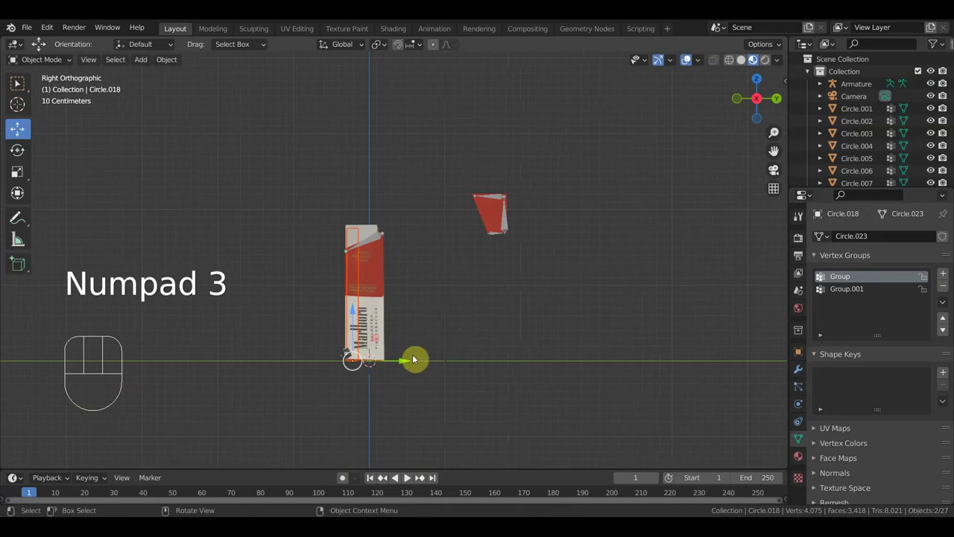
left_click_drag(402, 362, 280, 372)
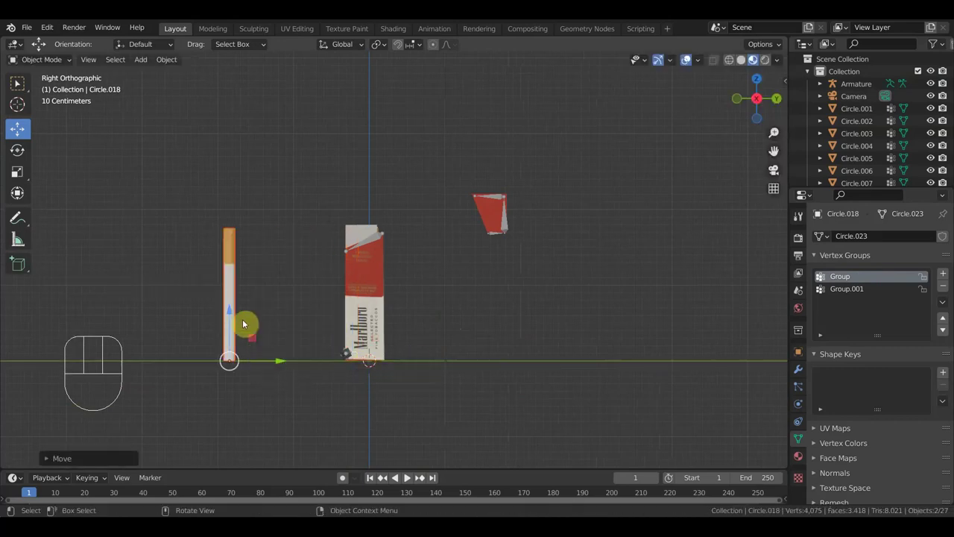
left_click(236, 308)
left_click_drag(289, 367, 271, 374)
left_click_drag(341, 380, 482, 305)
left_click(551, 254)
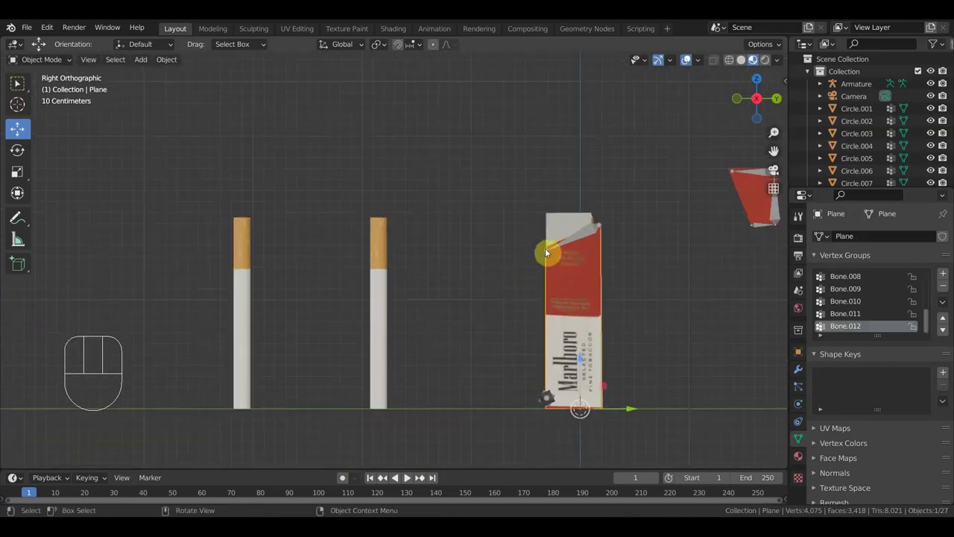
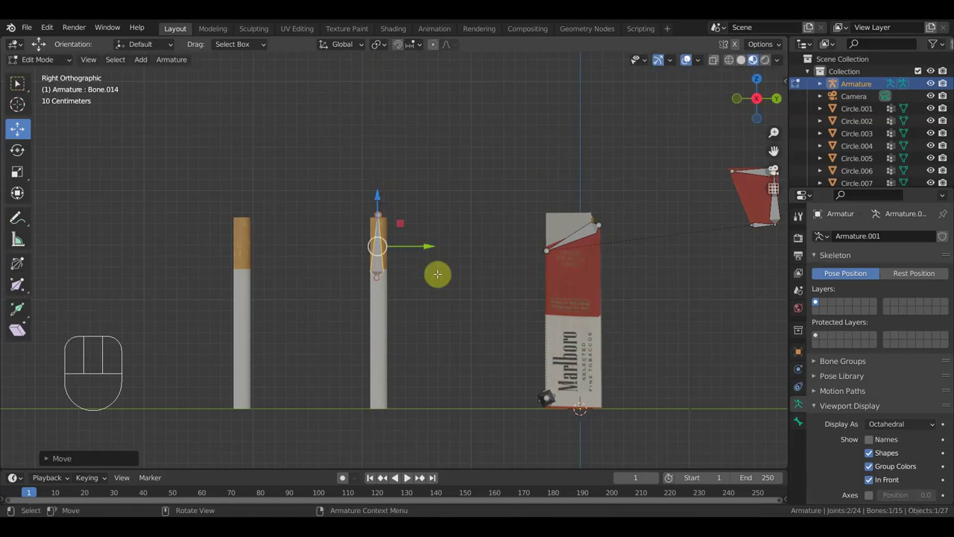
key("shift+d")
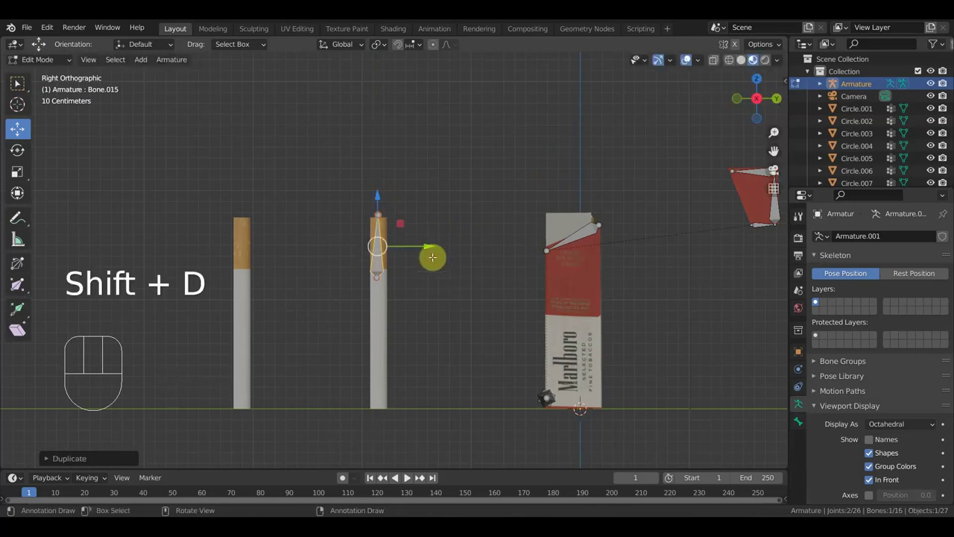
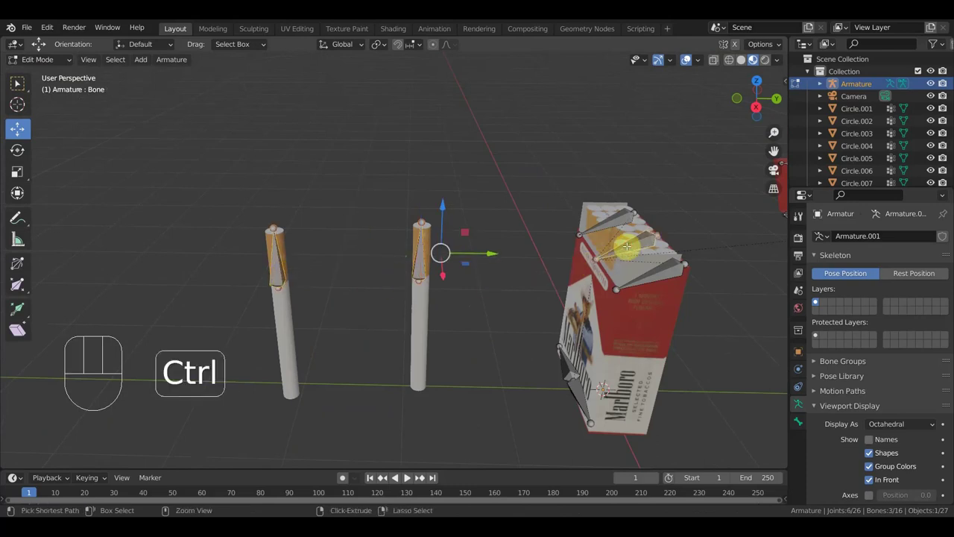
Hide the outer pack mesh, inner pack mesh and armature to expose the cigarettes.
key("ctrl+p")
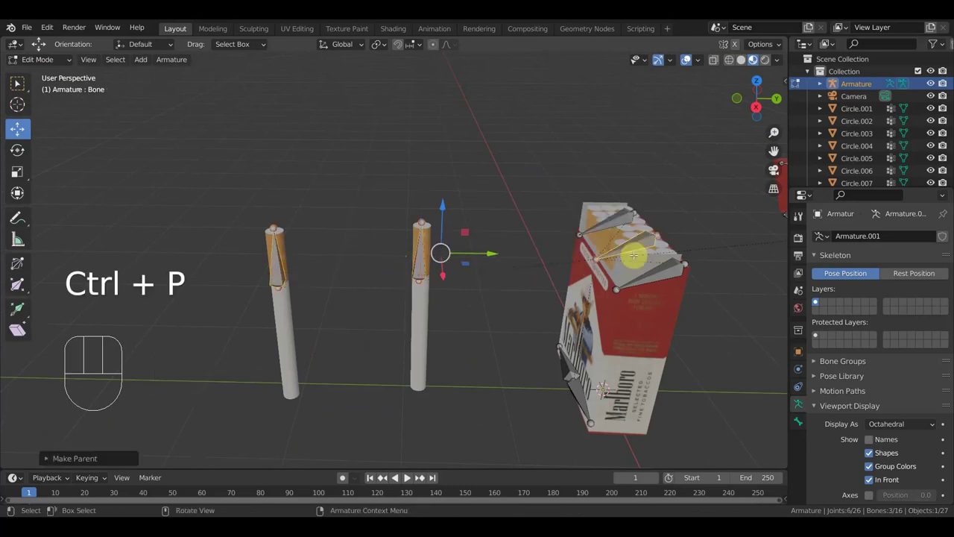
key("KP_3")
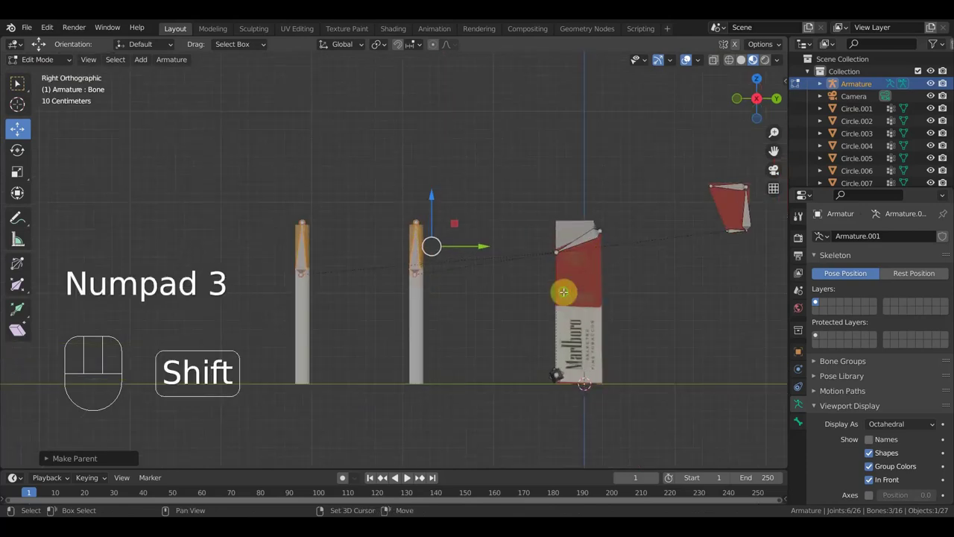
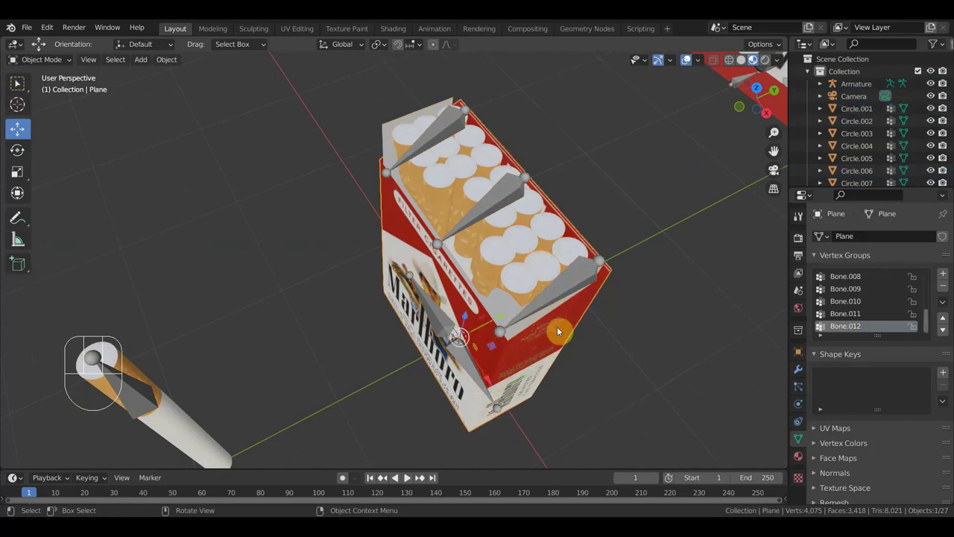
key("h")
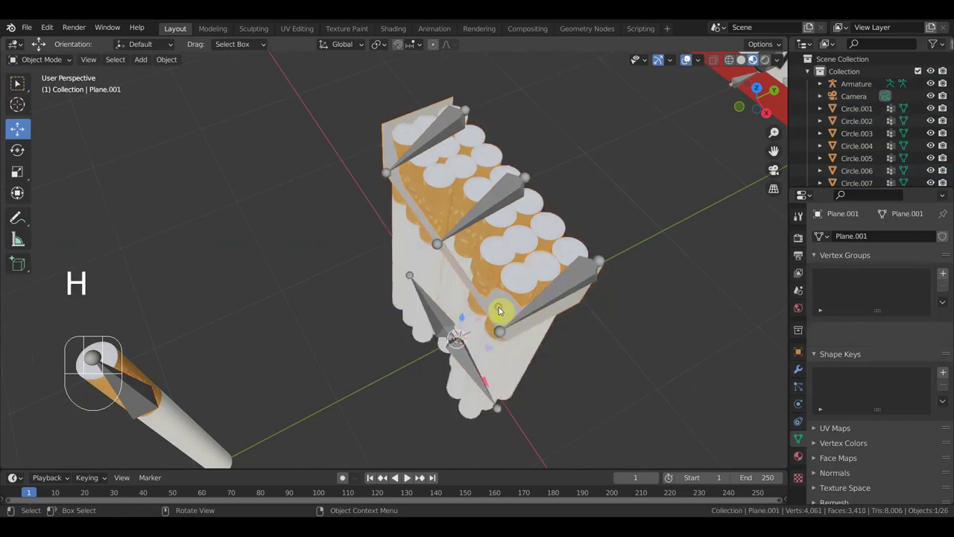
key("h")
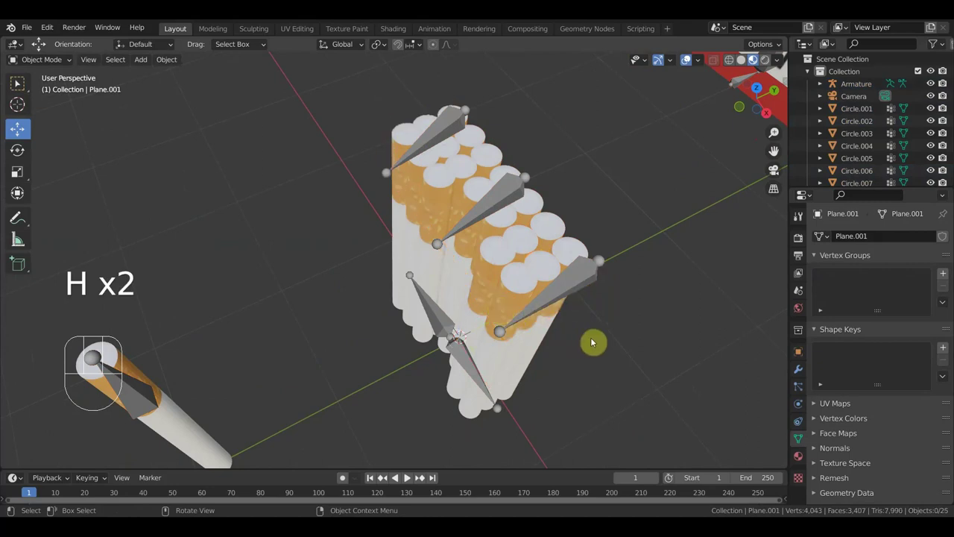
left_click(583, 284)
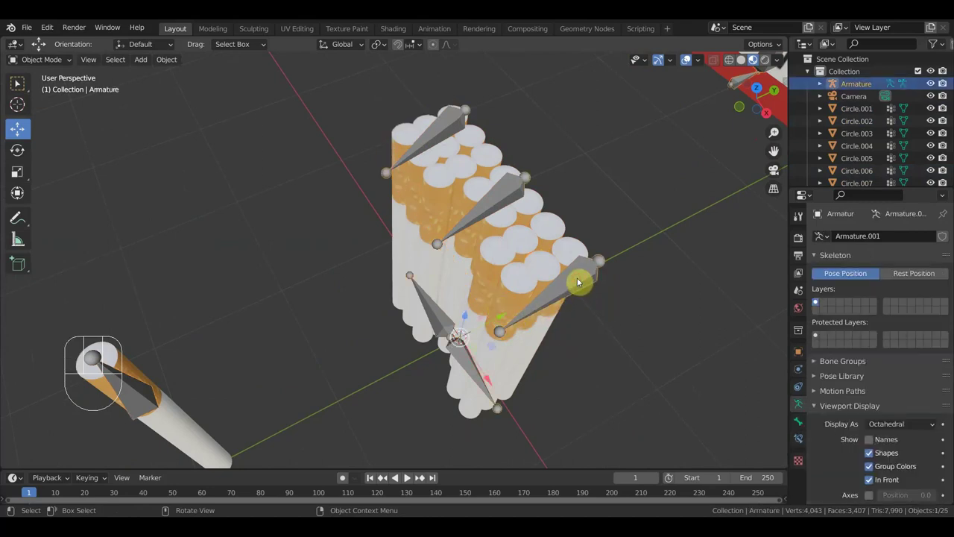
key("h")
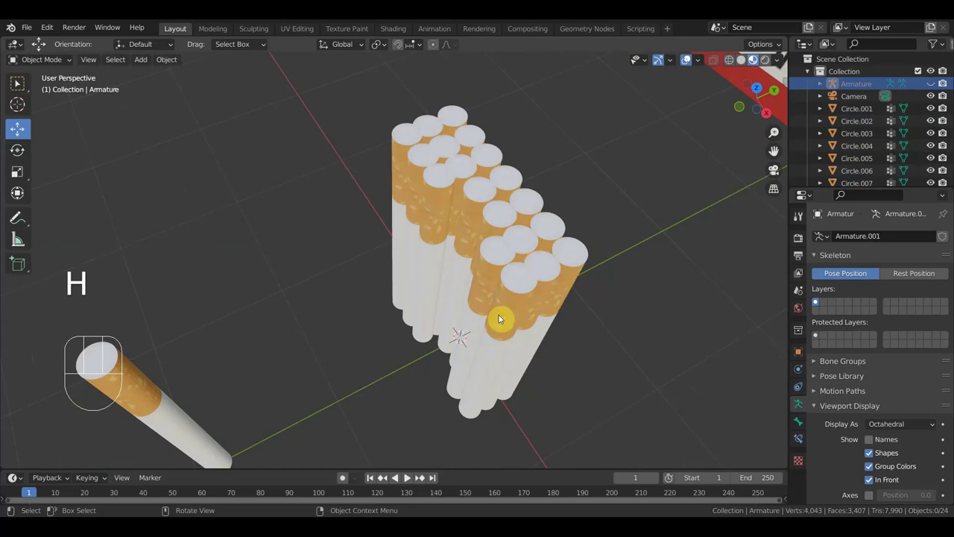
Box-select all the cigarettes and join them into the single object Circle.012.
left_click_drag(642, 378, 416, 166)
left_click(462, 120)
left_click(462, 120)
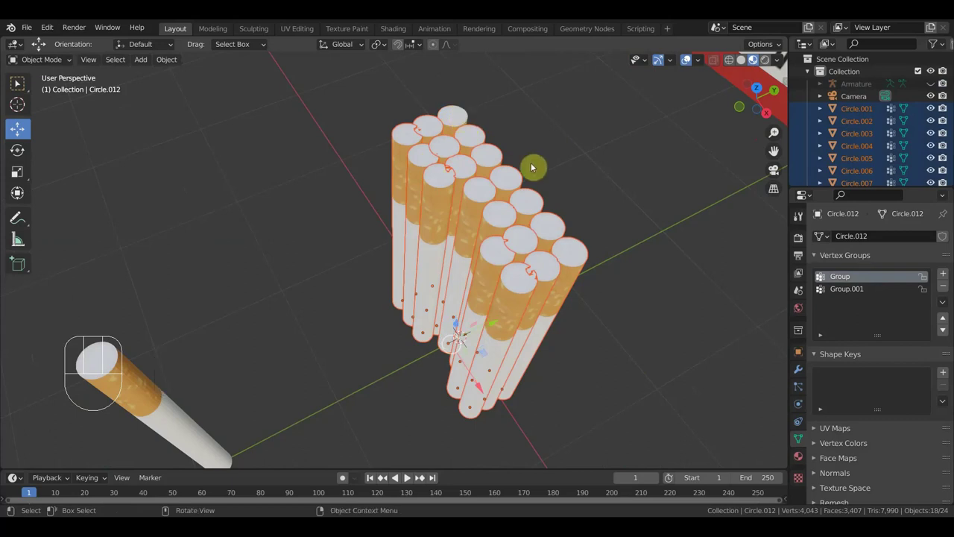
left_click_drag(540, 174, 529, 159)
left_click(517, 105)
key("ctrl+j")
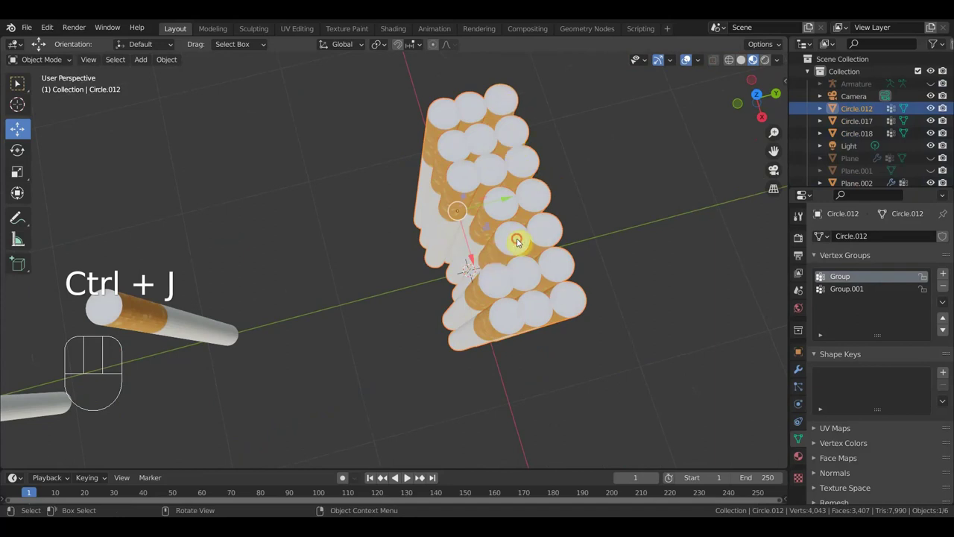
left_click(523, 244)
left_click_drag(479, 265, 482, 269)
key("ctrl+z")
key("KP_3")
left_click_drag(608, 312, 618, 318)
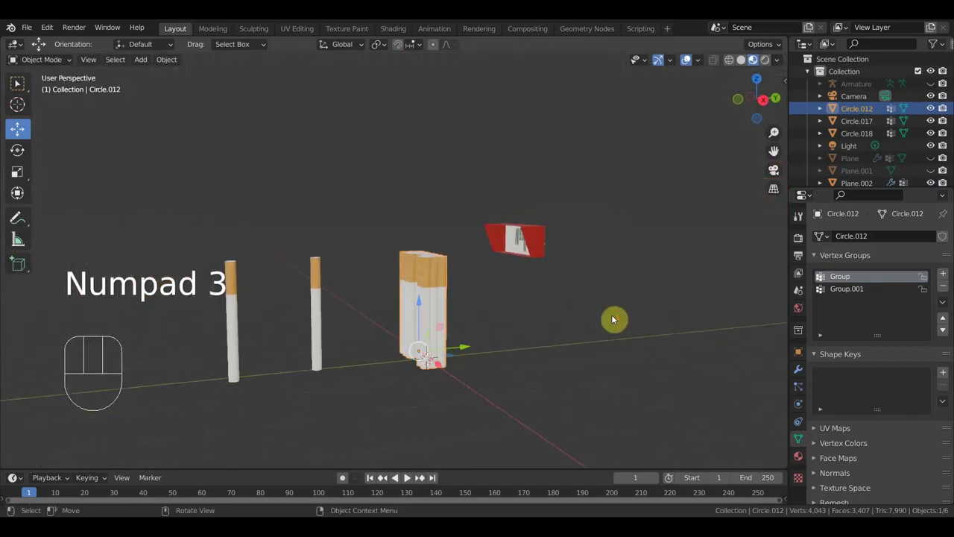
Unhide everything, then parent the pack body to the armature With Automatic Weights.
key("alt+h")
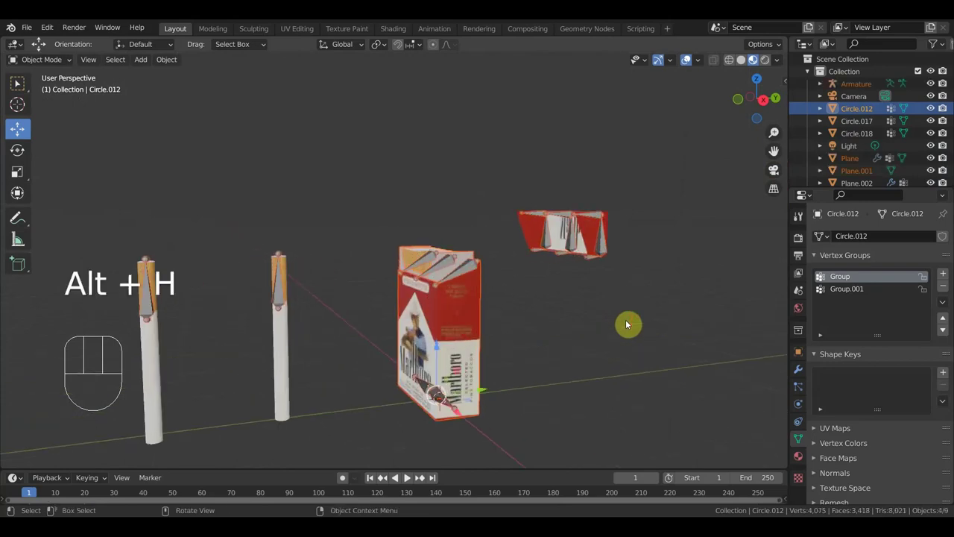
middle_click(521, 357)
left_click(464, 321)
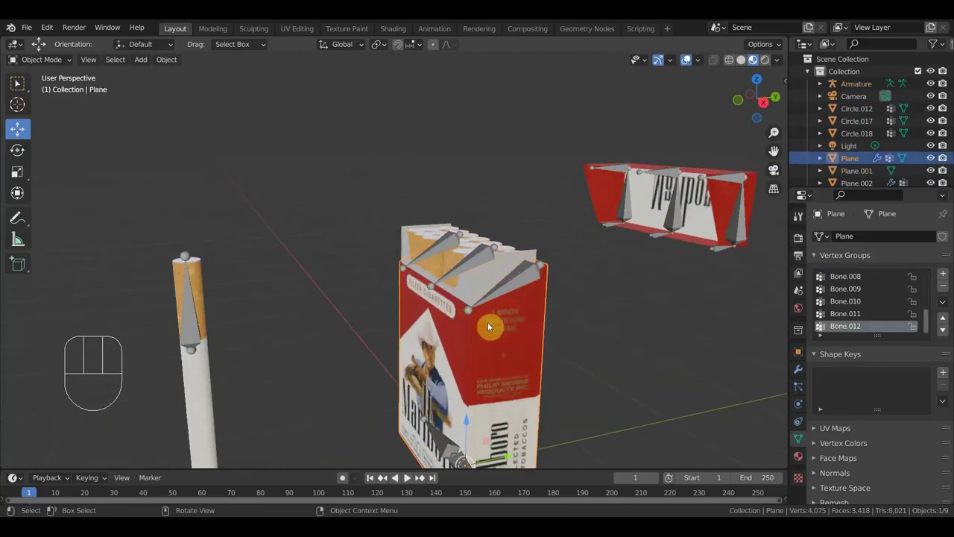
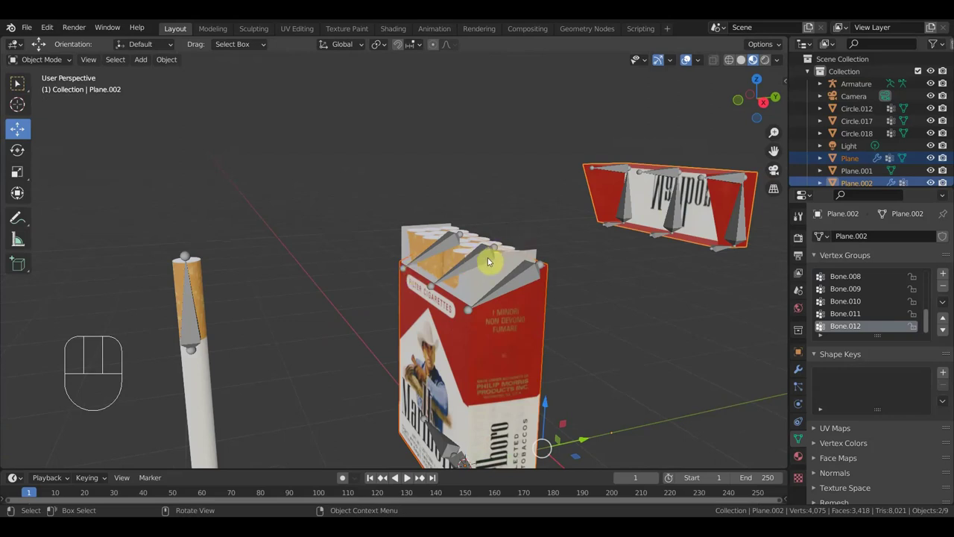
left_click(488, 262)
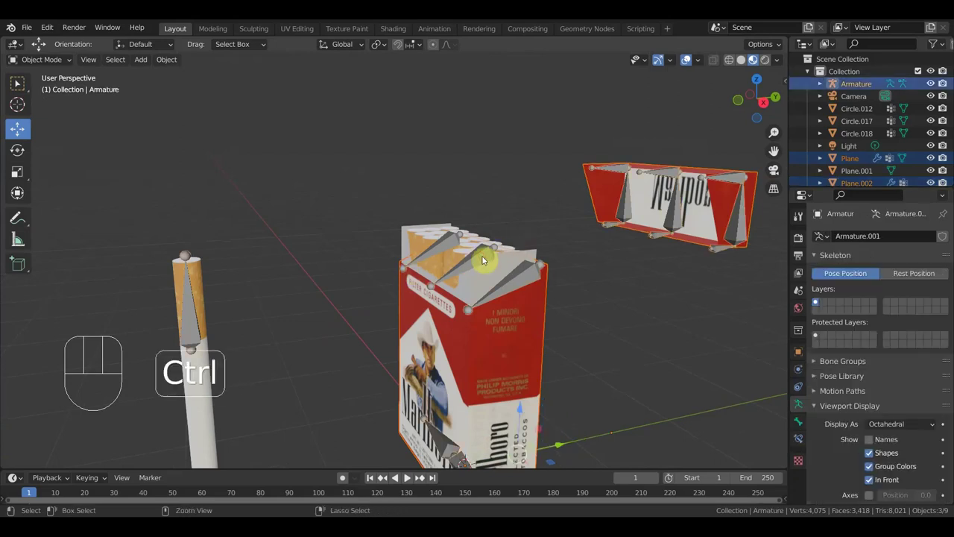
key("ctrl+p")
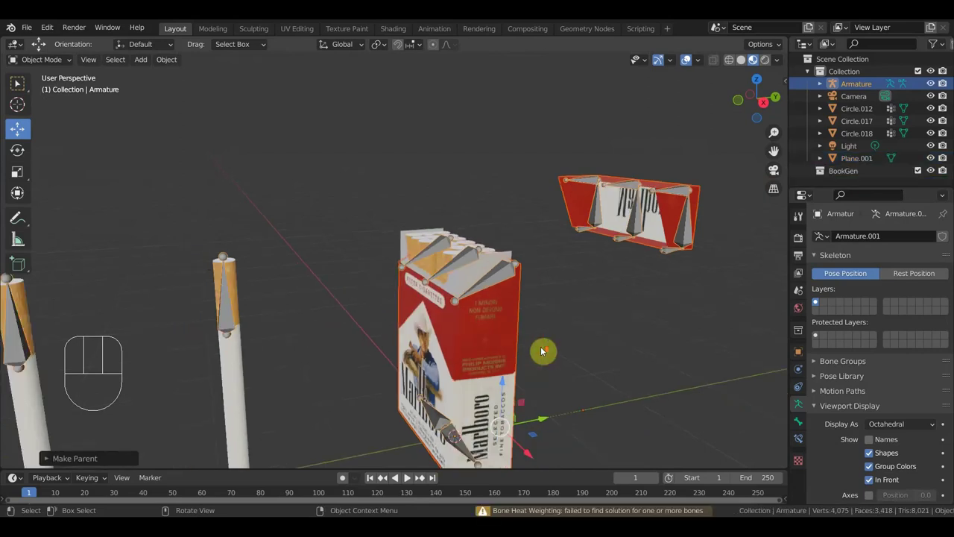
left_click_drag(586, 331, 582, 301)
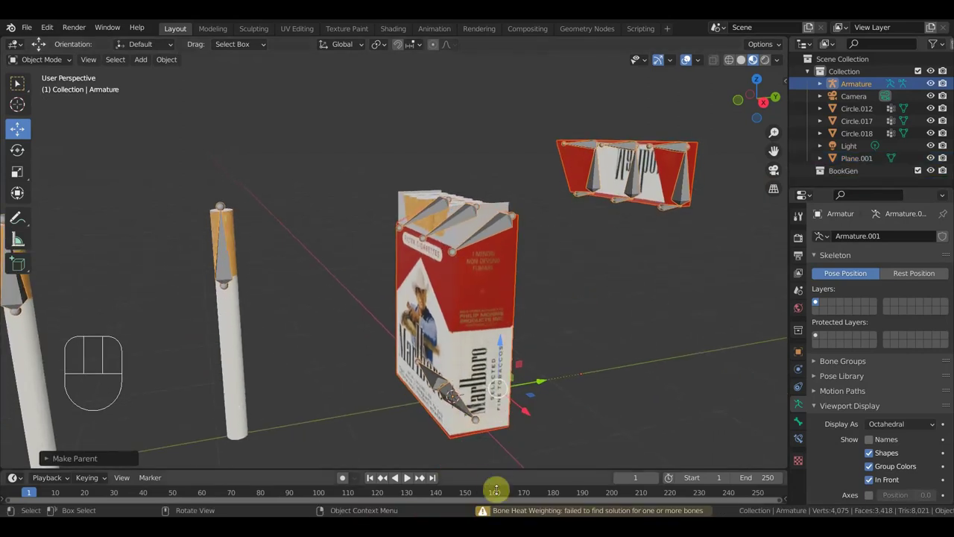
Re-bind the lid and pack meshes to the armature with automatic weights despite the bone heat warning.
left_click_drag(526, 352, 546, 341)
left_click(718, 190)
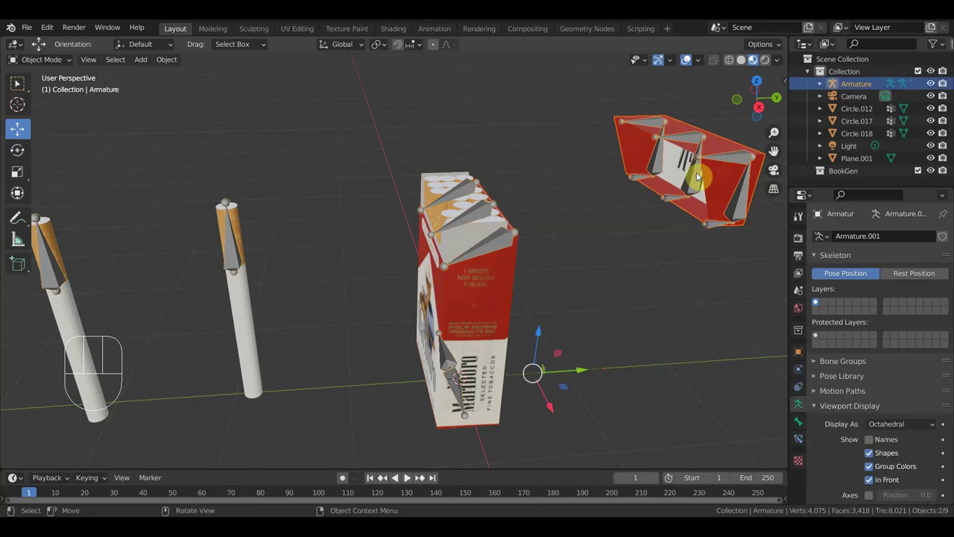
key("ctrl+p")
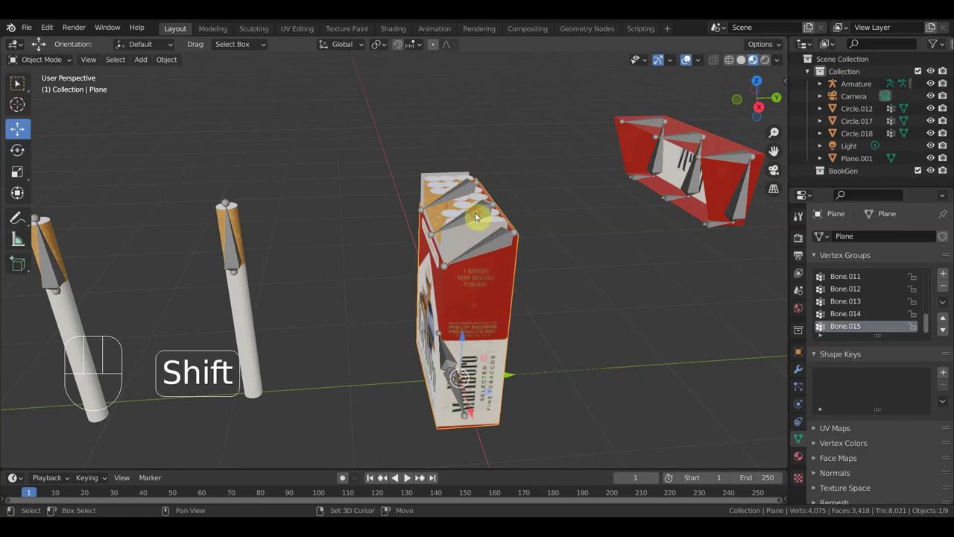
key("ctrl+p")
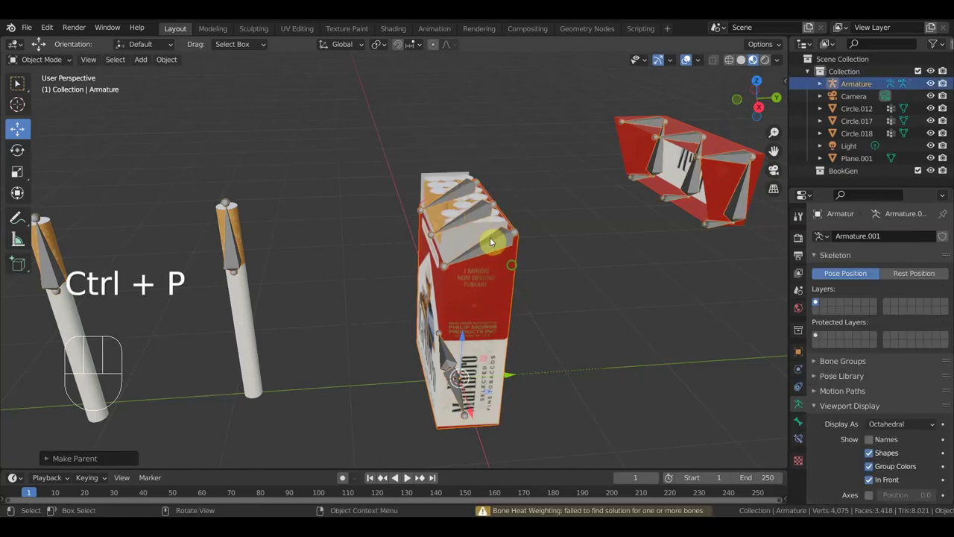
left_click_drag(540, 257, 547, 254)
middle_click(612, 255)
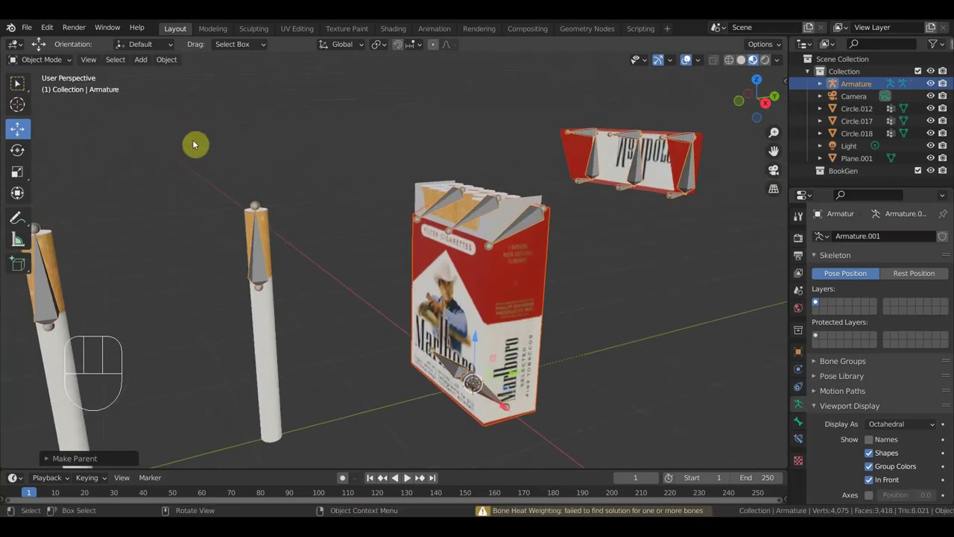
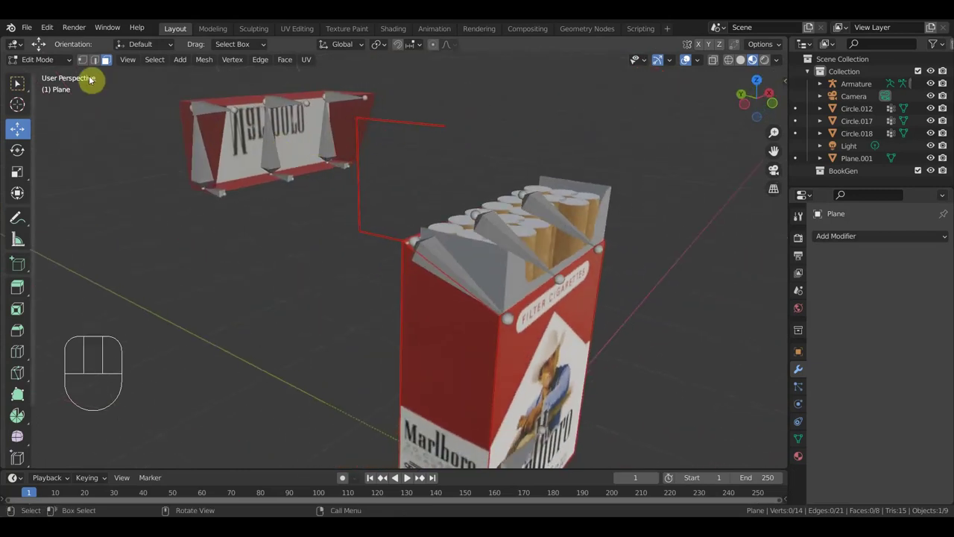
In wireframe Edit Mode, delete the plane mesh's surplus vertices, edge and face to leave an open five-faced box.
left_click(51, 66)
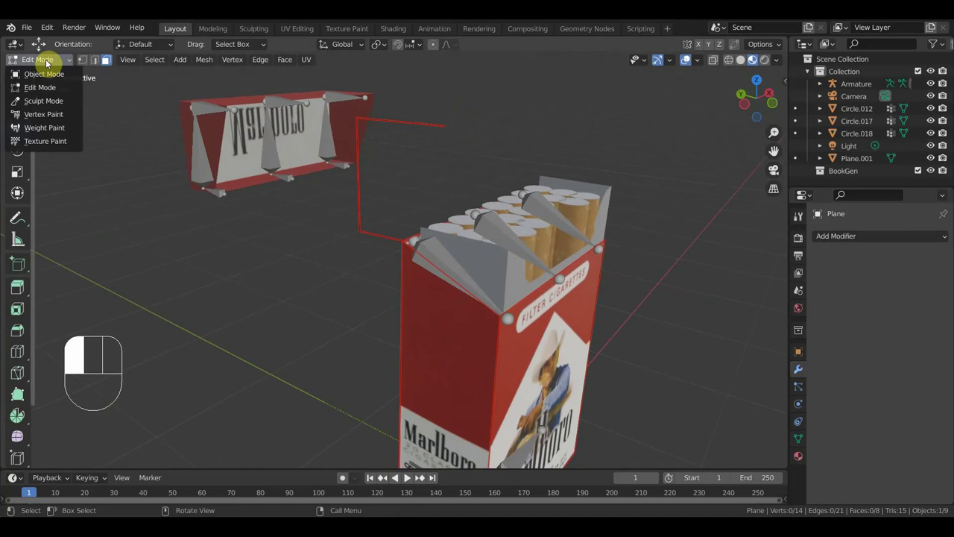
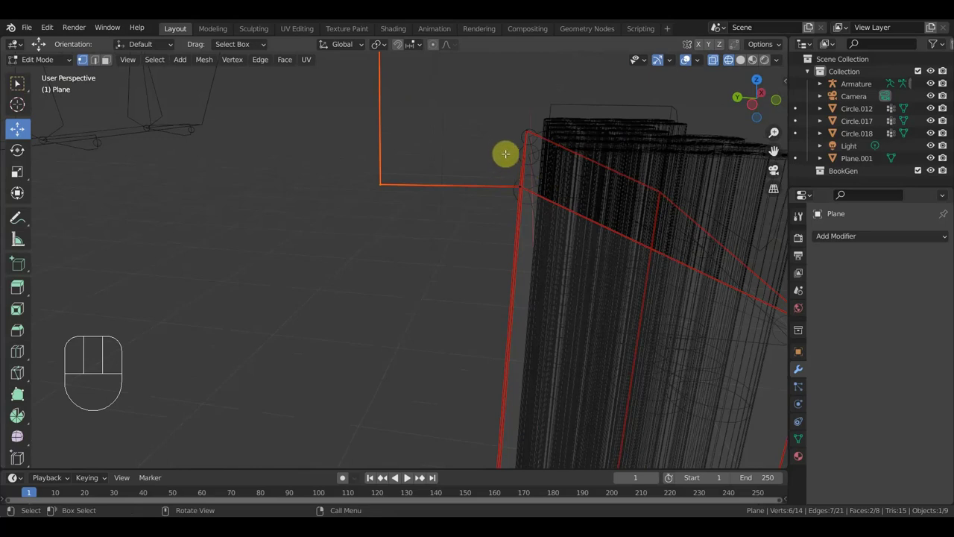
key("p")
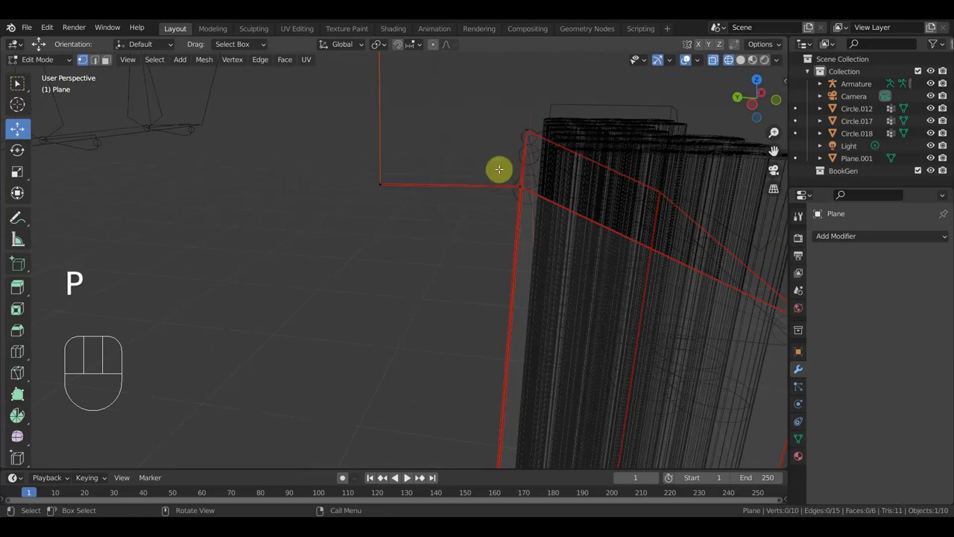
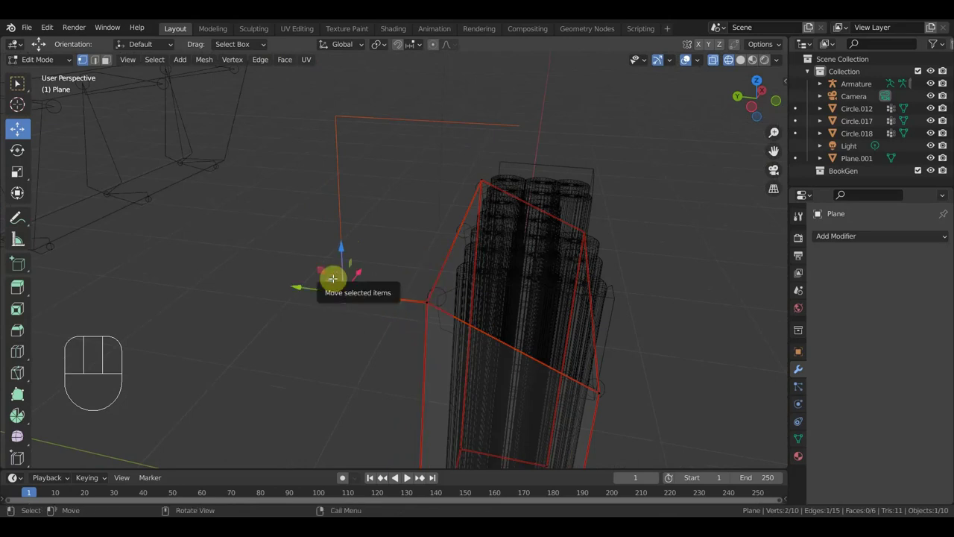
key("Delete")
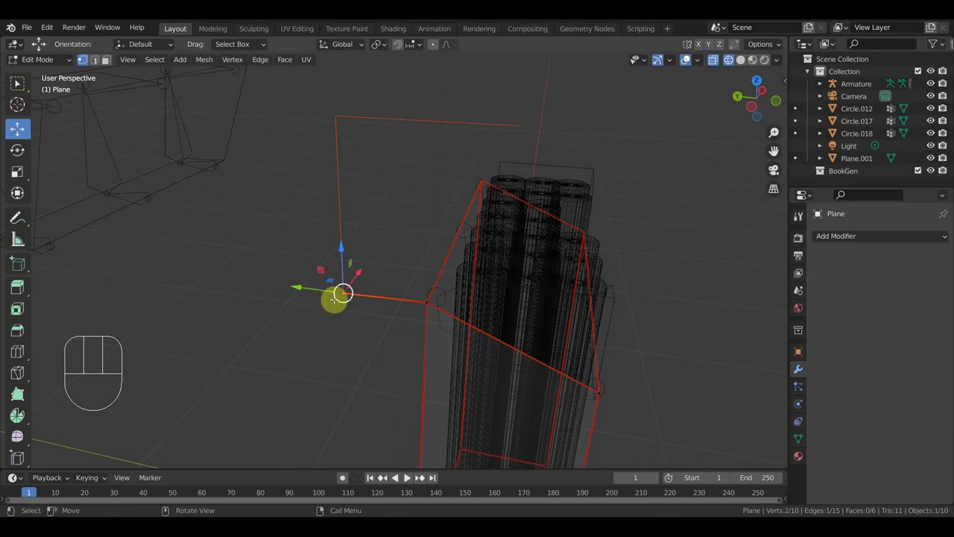
key("Delete")
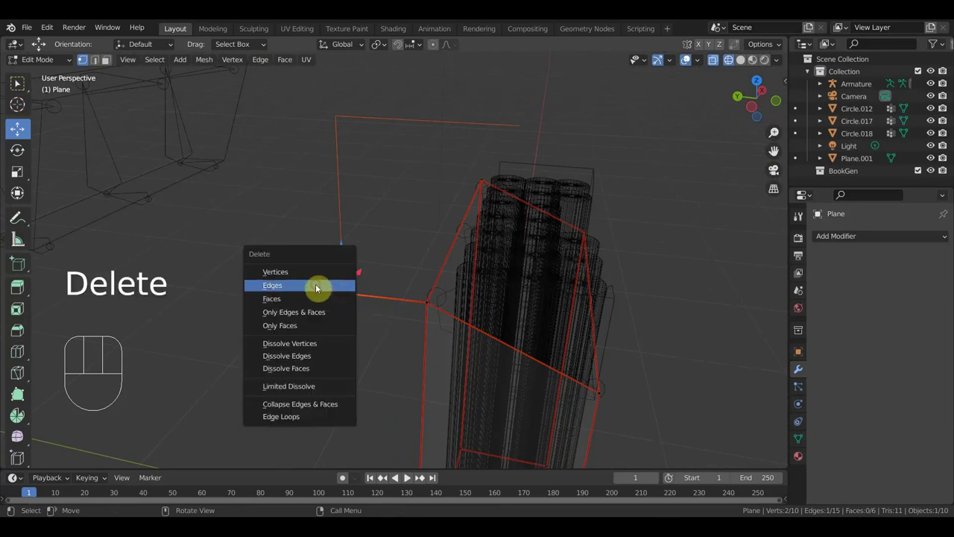
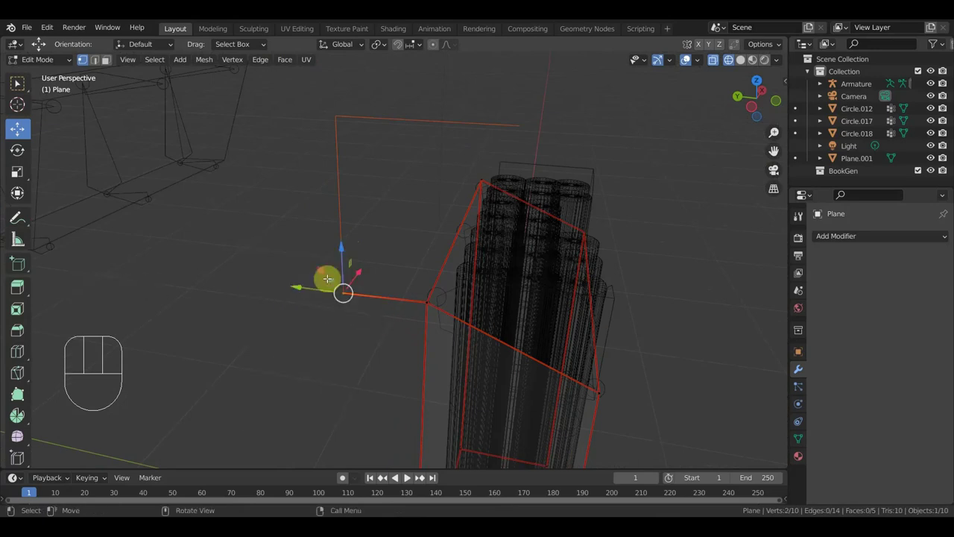
key("Delete")
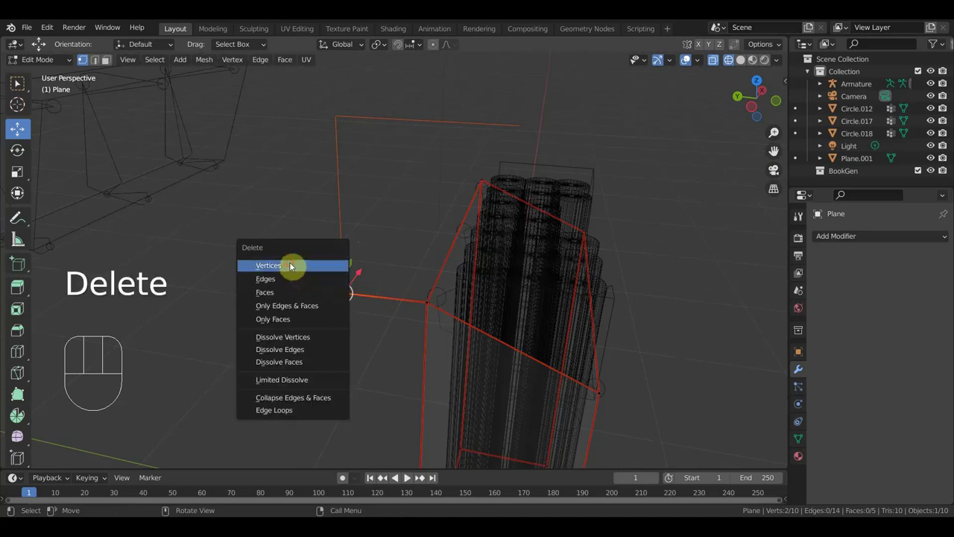
key("KP_1")
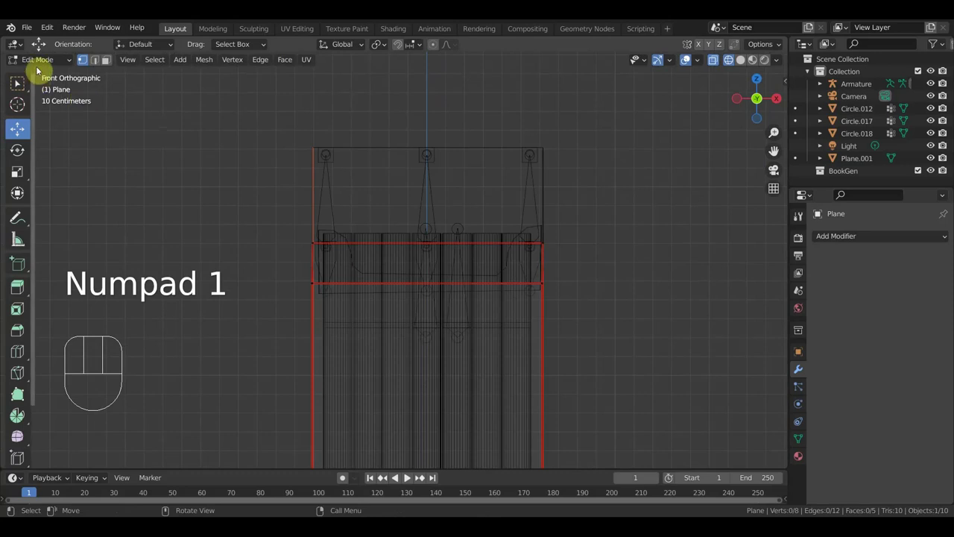
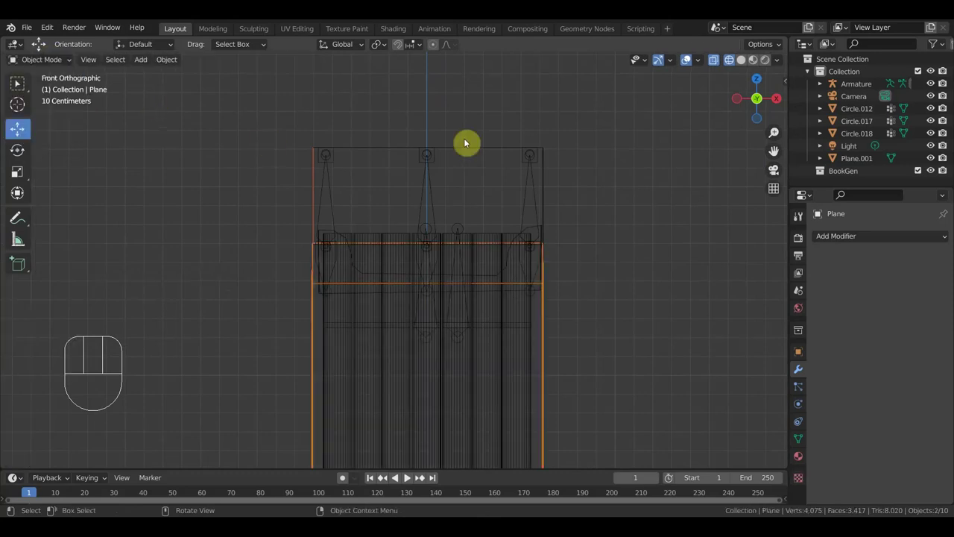
Orbit around the textured pack in Material Preview to look down at the open top and lid area.
left_click_drag(722, 99, 651, 179)
left_click_drag(620, 221, 420, 215)
middle_click(467, 230)
left_click_drag(283, 213, 294, 233)
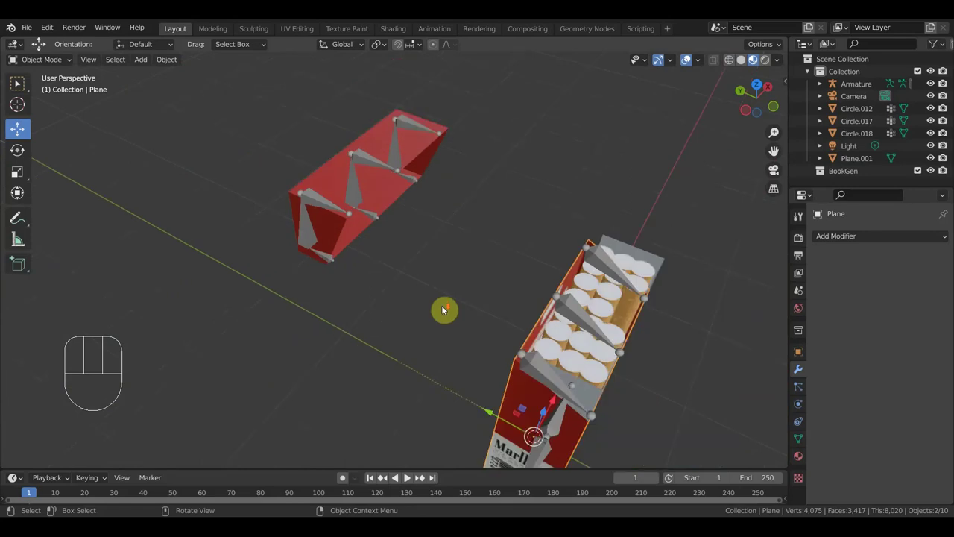
left_click_drag(448, 277, 466, 241)
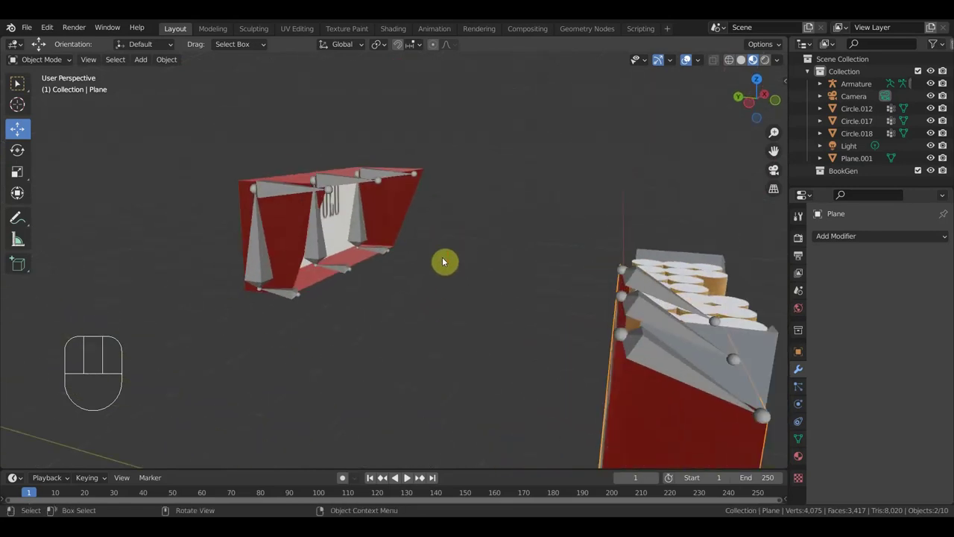
middle_click(436, 261)
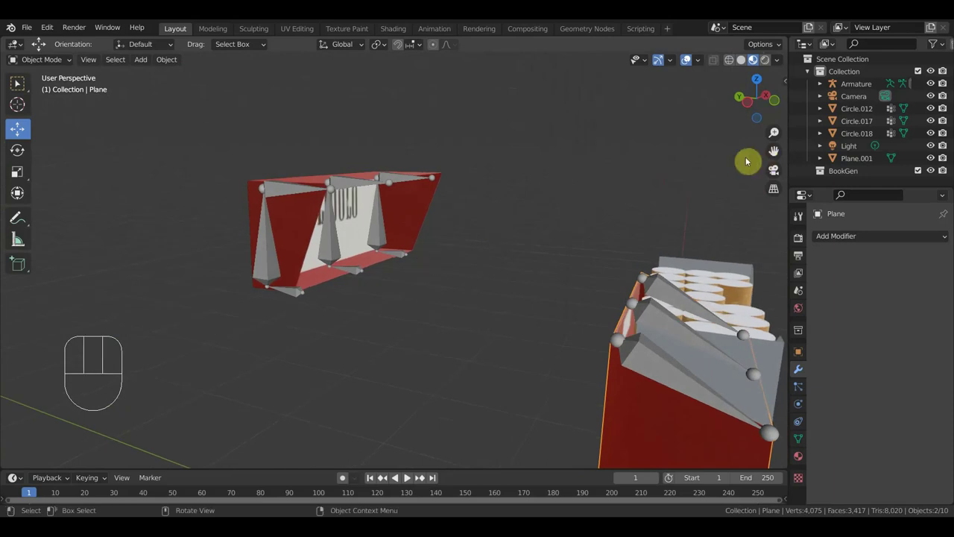
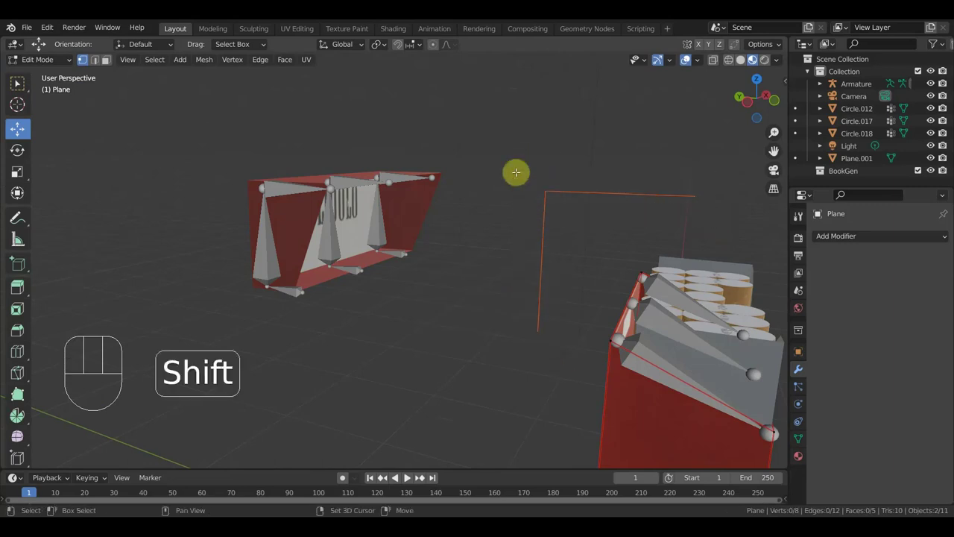
Separate the selection from the plane mesh and delete the stray outline object.
key("p")
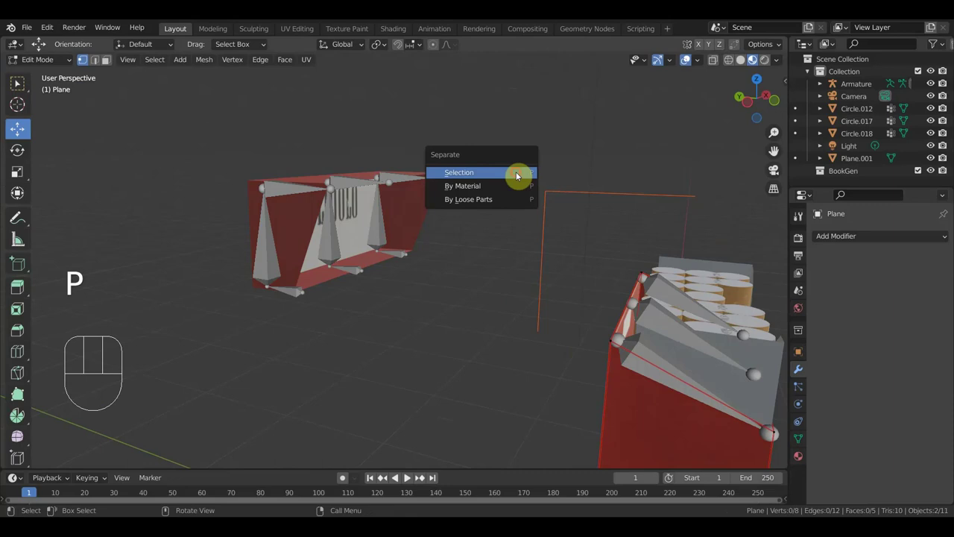
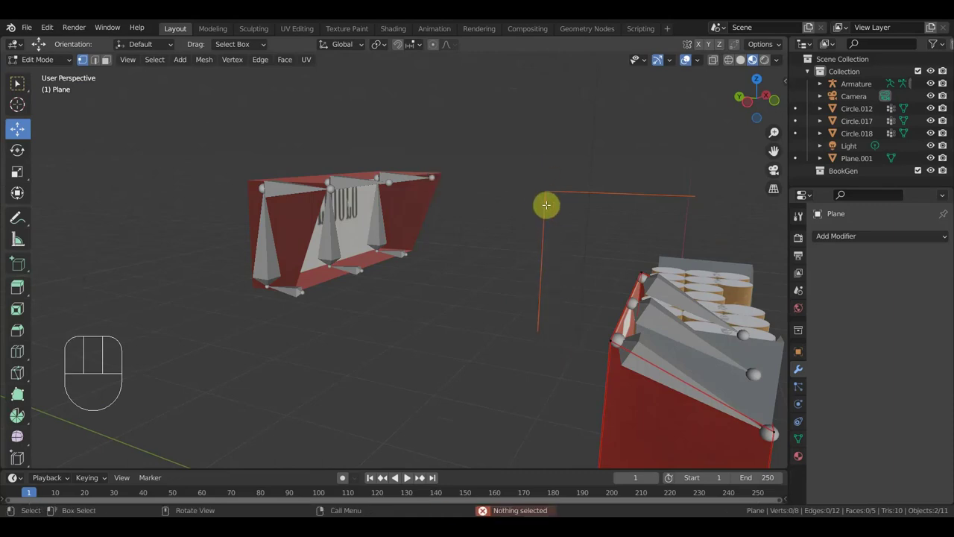
left_click(59, 68)
left_click(543, 237)
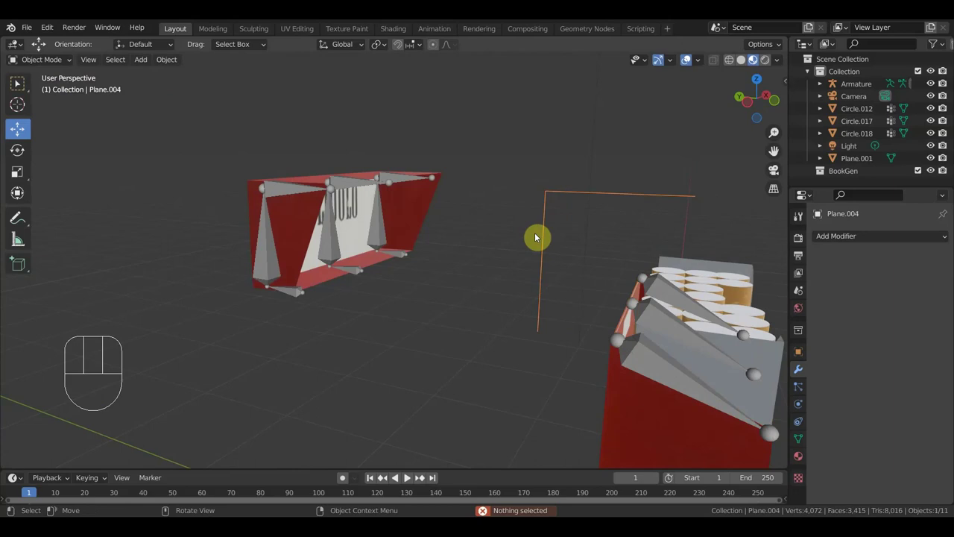
key("Delete")
Orbit around the lid and select the Armature.
left_click_drag(517, 243, 463, 240)
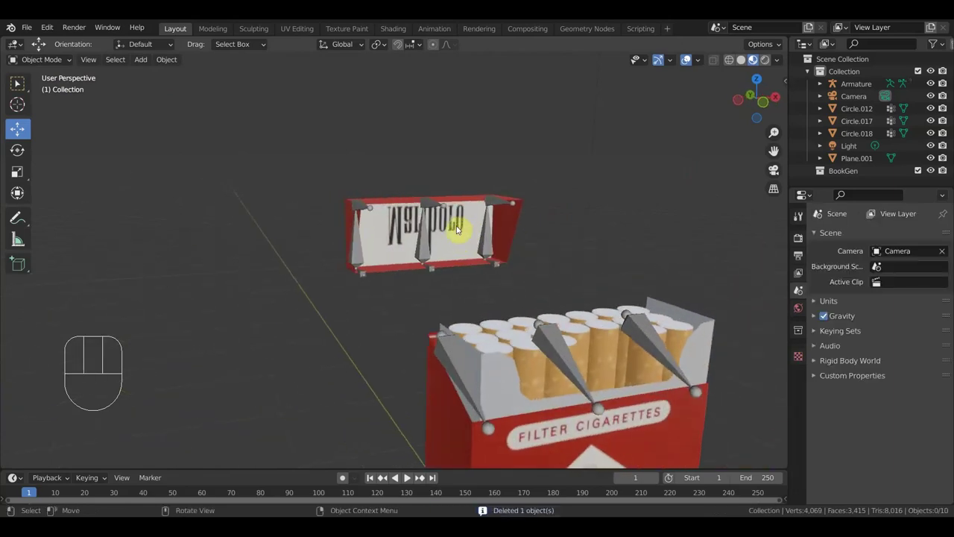
left_click_drag(512, 241, 345, 242)
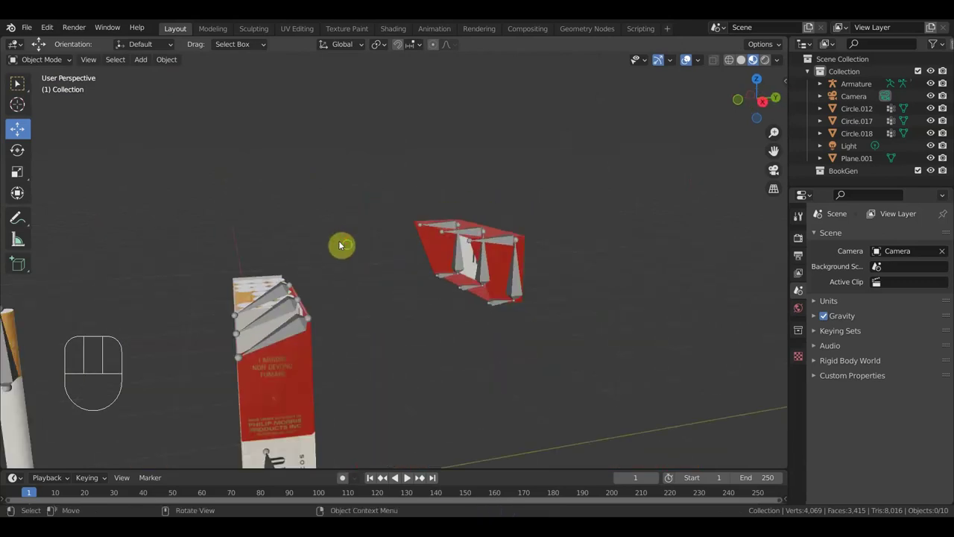
left_click_drag(422, 219, 394, 316)
left_click_drag(403, 326, 399, 302)
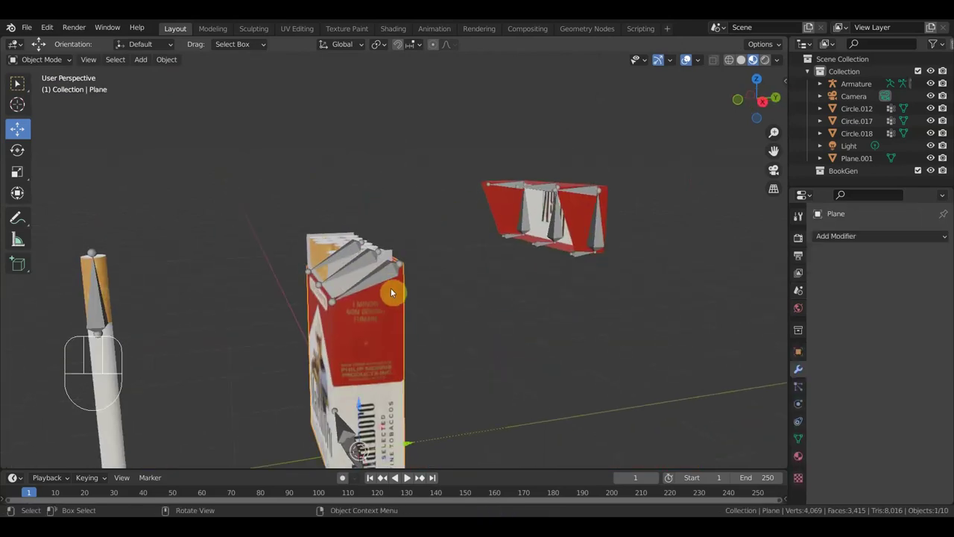
left_click(390, 280)
Parent the pack mesh to the Armature with automatic weights and select Plane.001 to check its modifier.
key("ctrl+p")
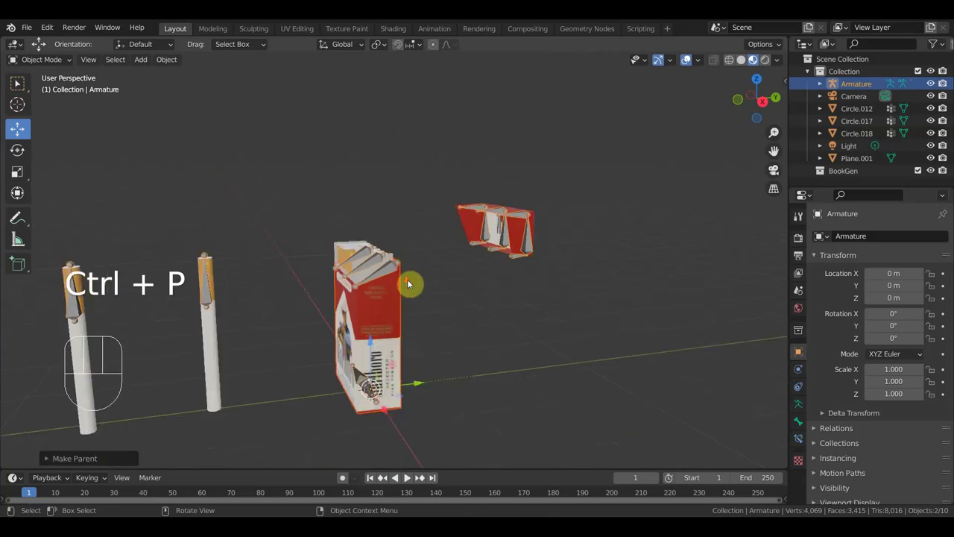
middle_click(516, 264)
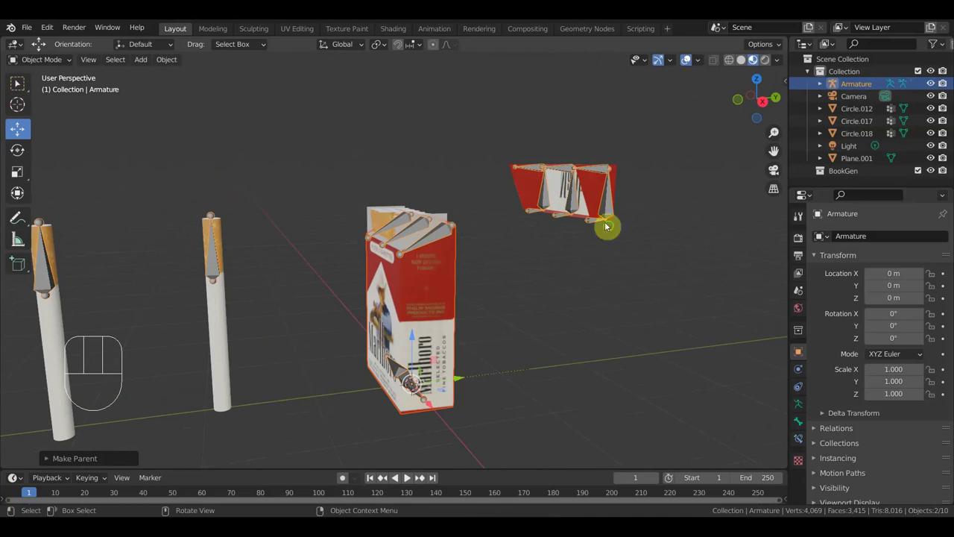
left_click_drag(648, 238, 634, 238)
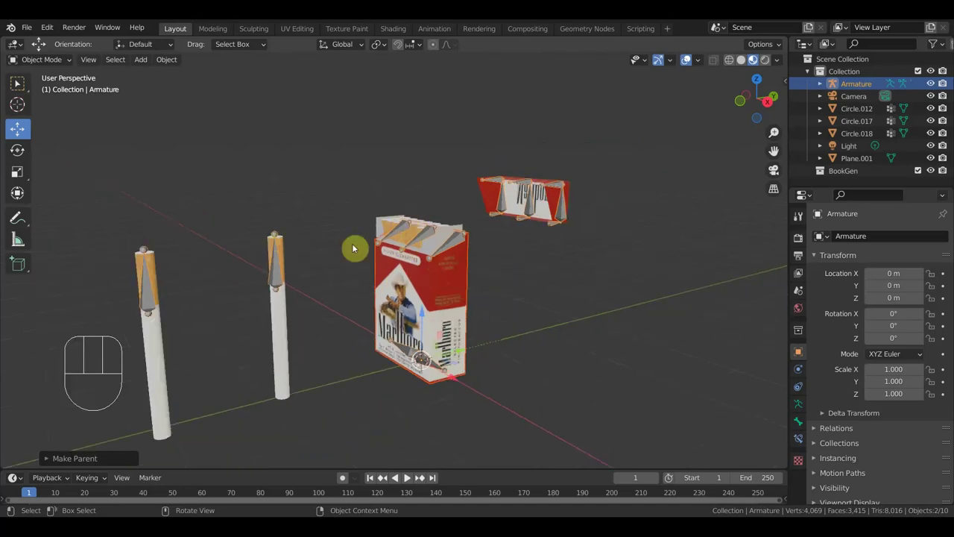
left_click(54, 65)
left_click(452, 251)
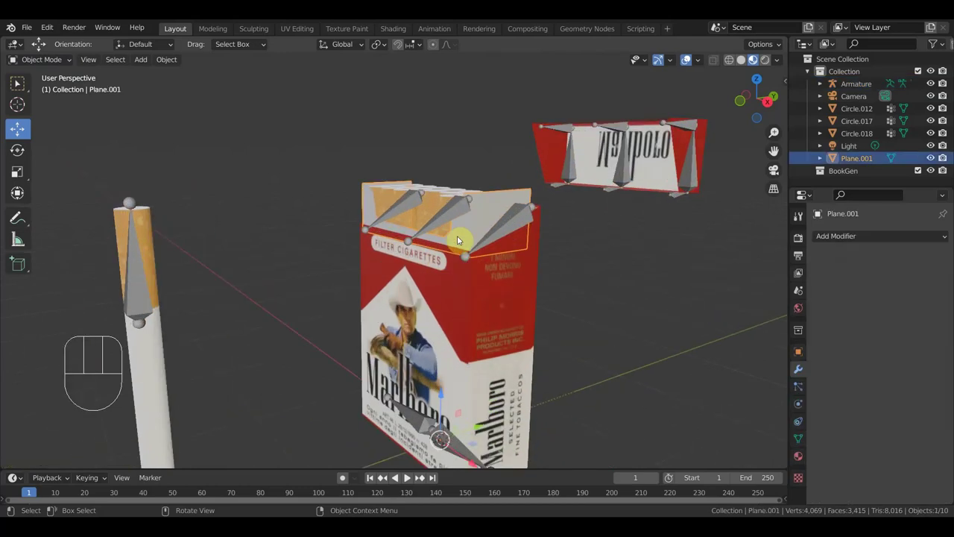
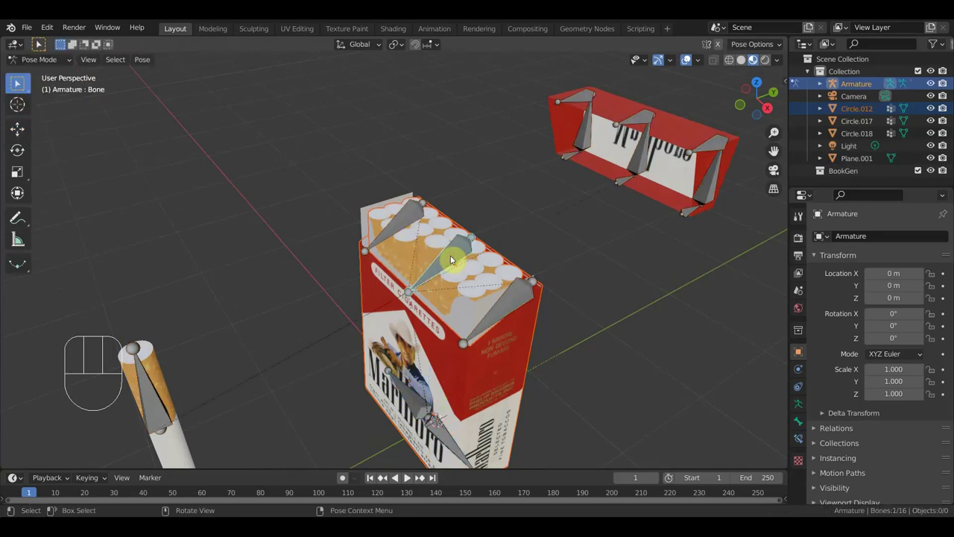
Parent again with Ctrl+P and view the lid straight from the side.
key("ctrl+p")
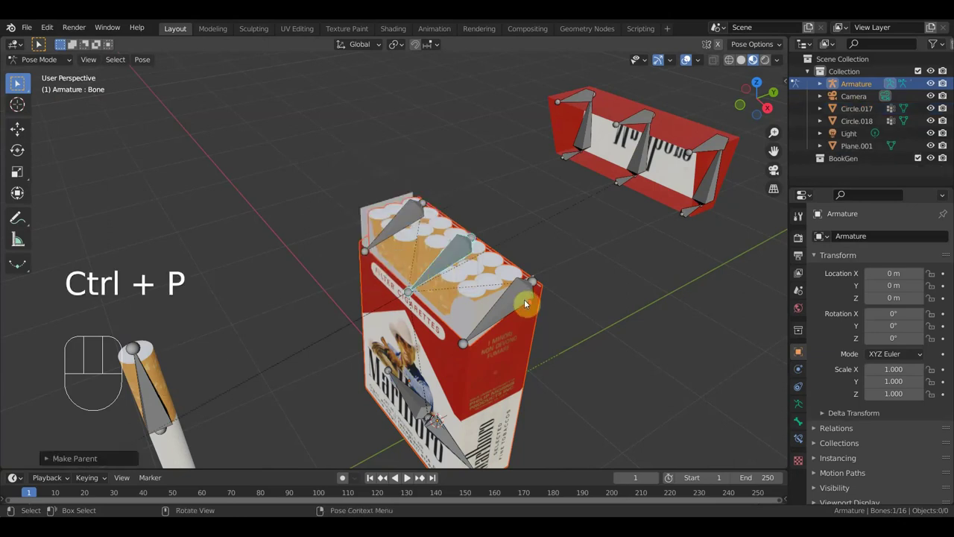
middle_click(515, 296)
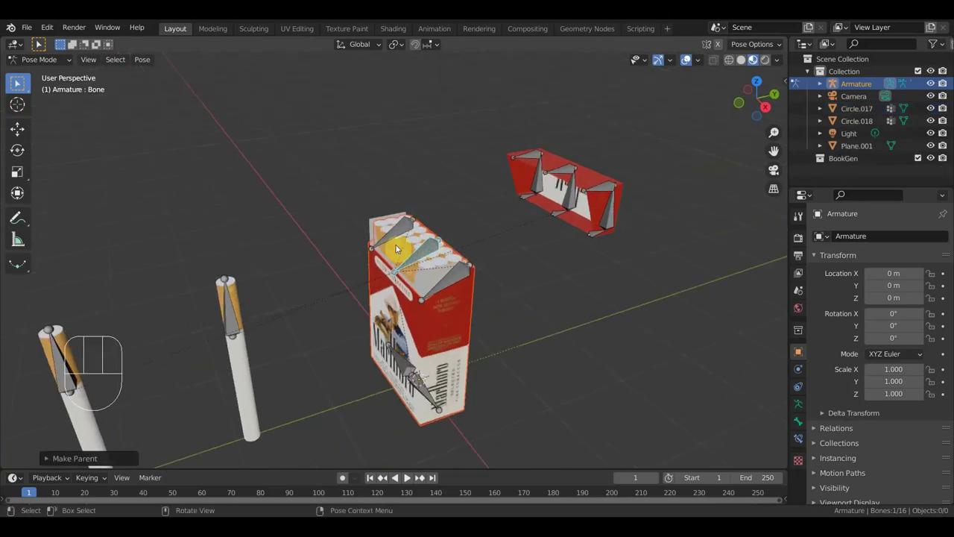
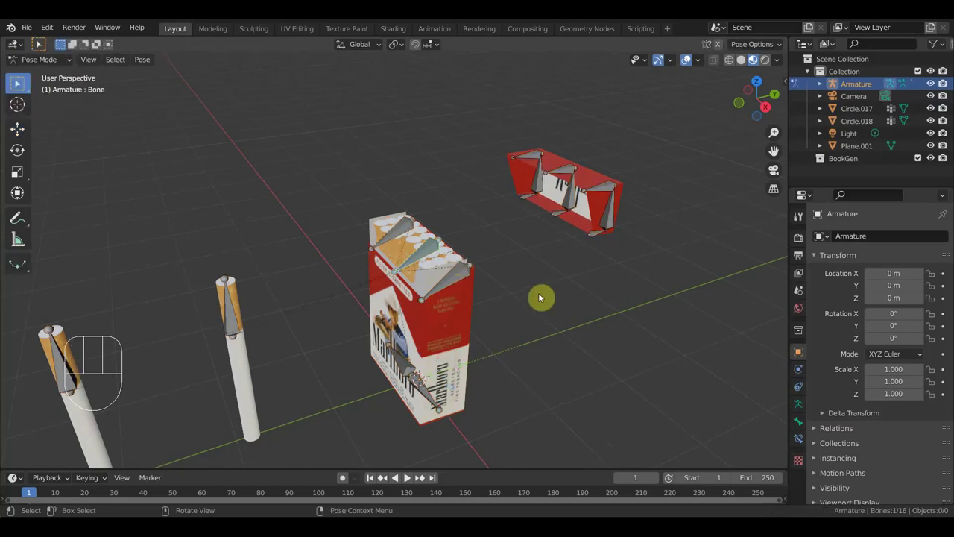
key("KP_3")
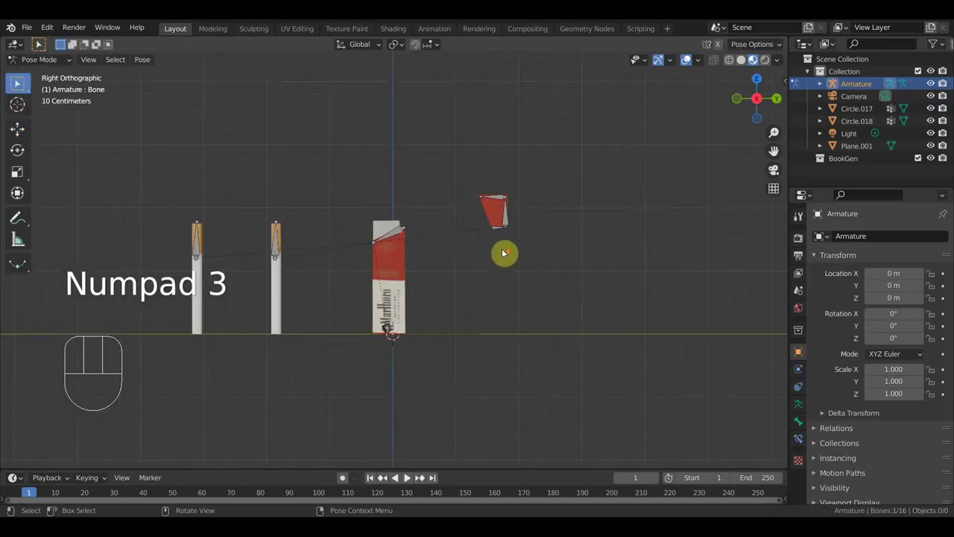
left_click(530, 208)
middle_click(565, 284)
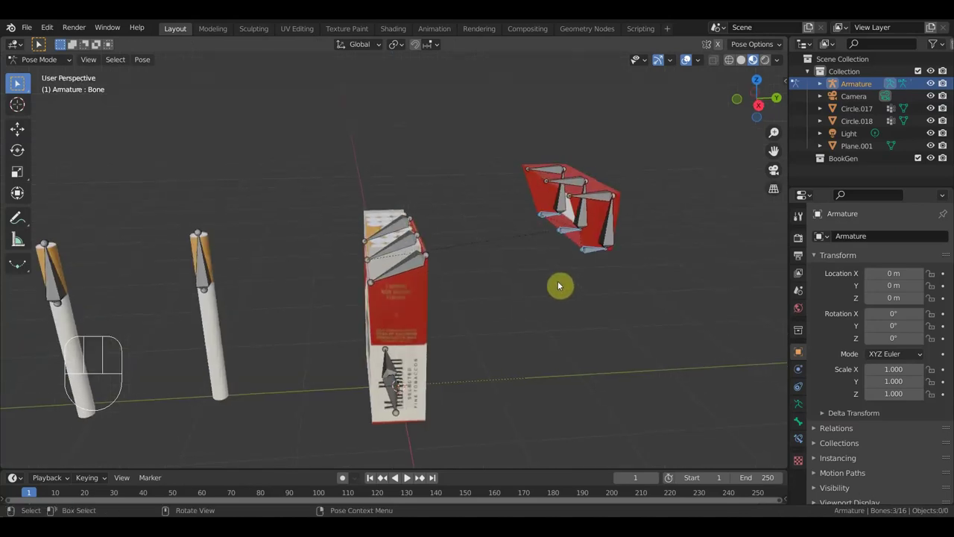
Switch the armature to pose mode and orbit around the pack's top.
key("KP_3")
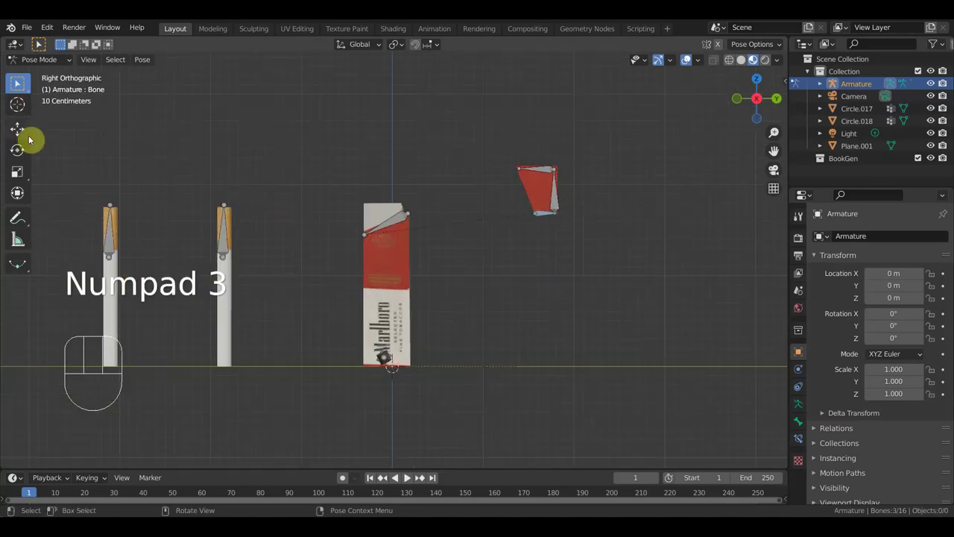
left_click(27, 135)
left_click_drag(594, 214, 457, 210)
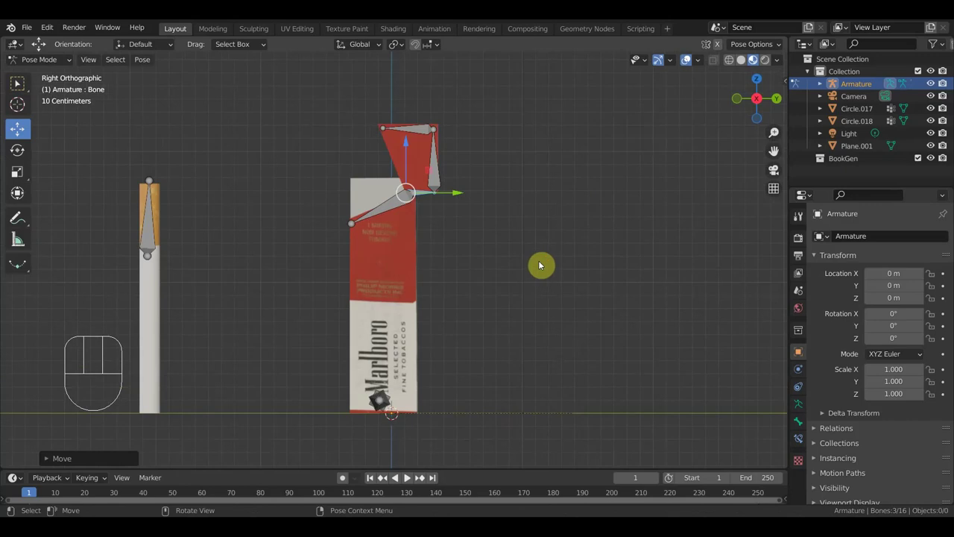
left_click_drag(515, 258, 521, 280)
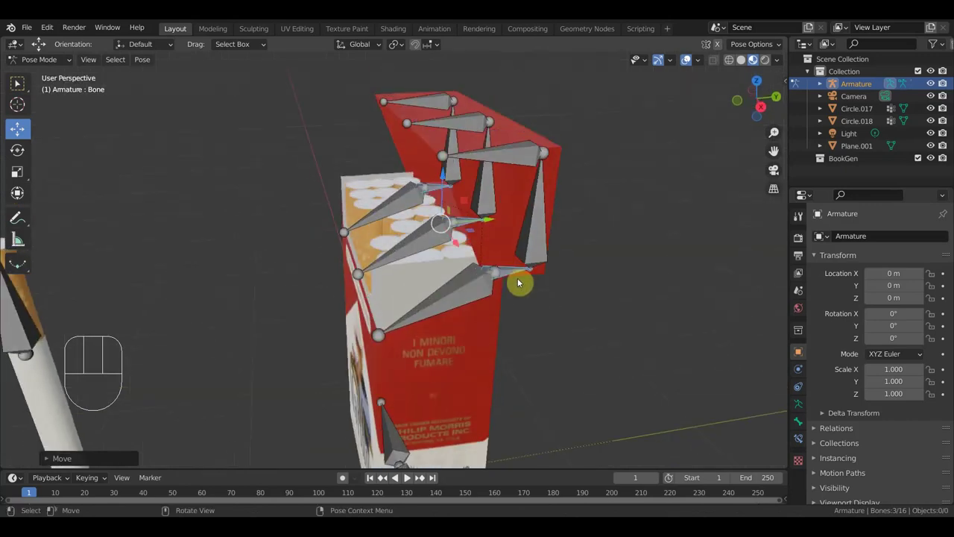
Show the bone transform values in the Item panel and rotate the lid bone open from the side view.
key("n")
left_click(788, 91)
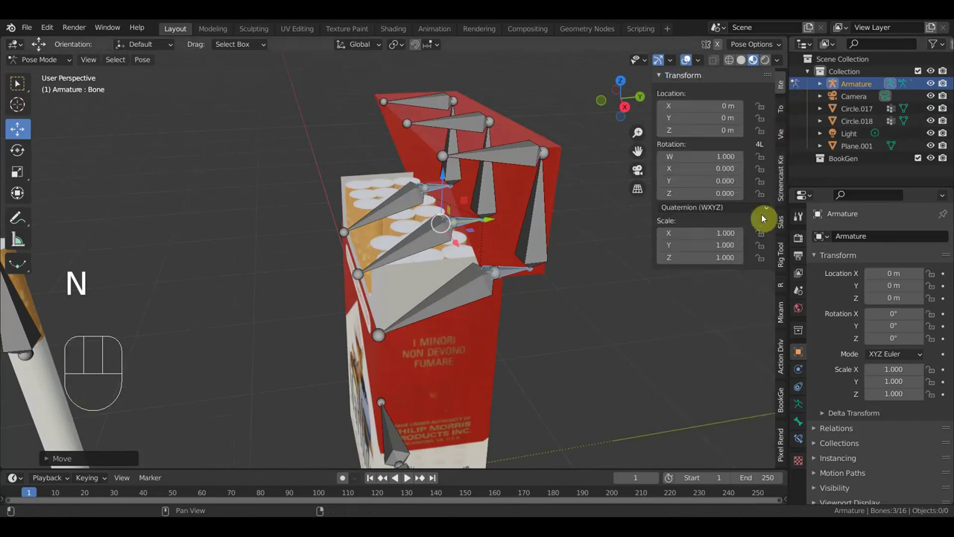
left_click(767, 200)
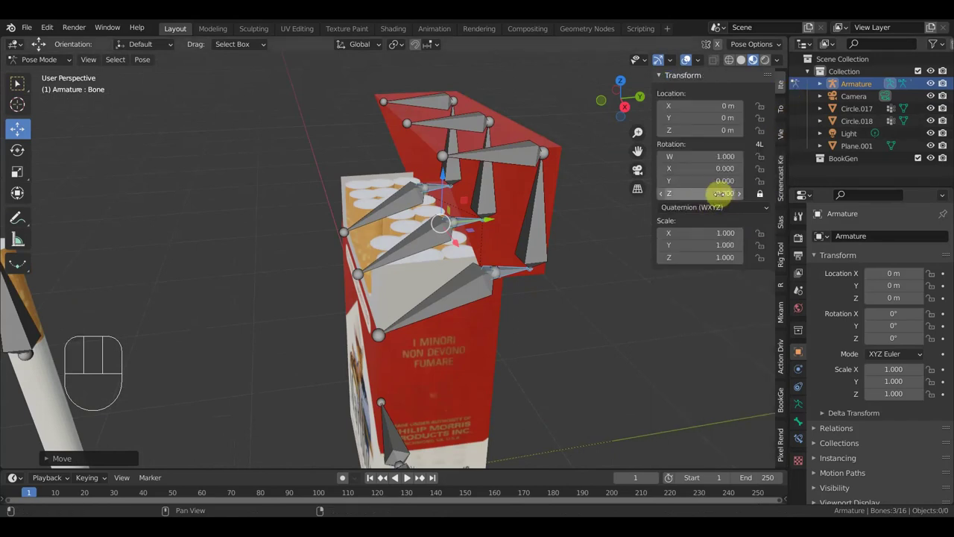
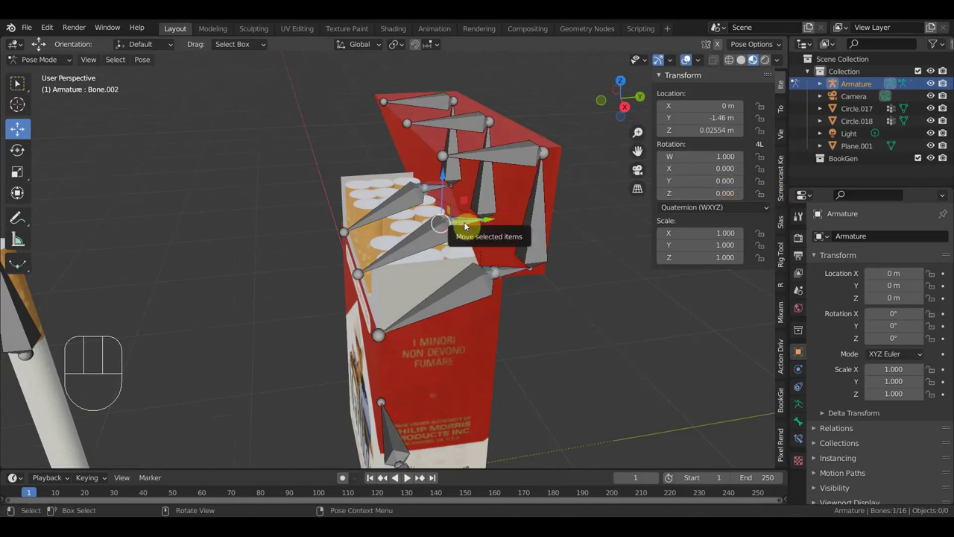
key("KP_3")
key("r")
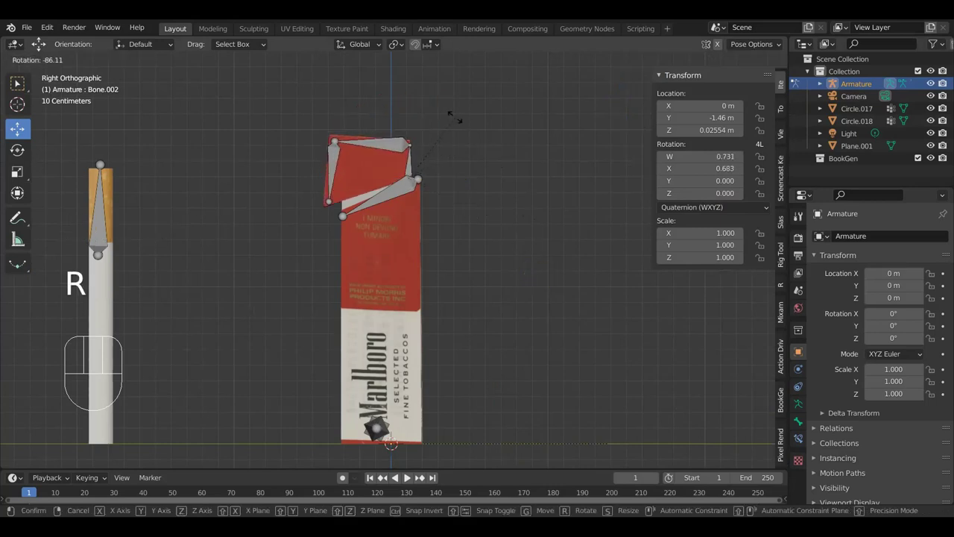
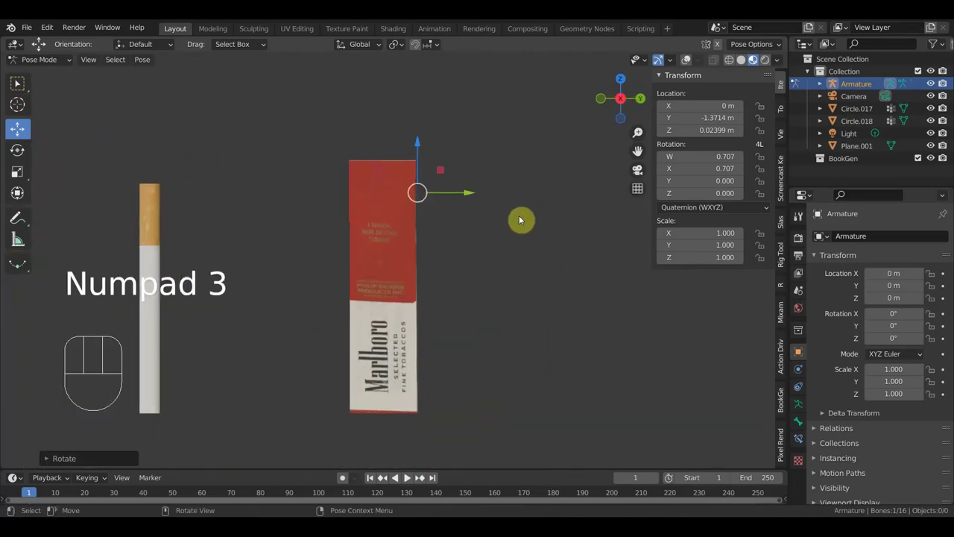
key("r")
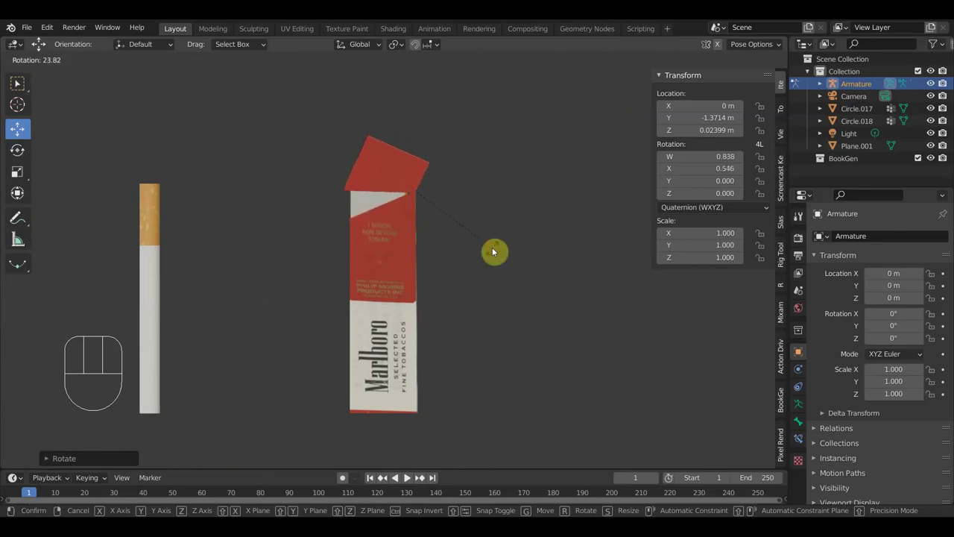
Inspect the opened lid, undo, and rotate the lid bone back to closed near zero rotation.
left_click_drag(527, 274, 431, 229)
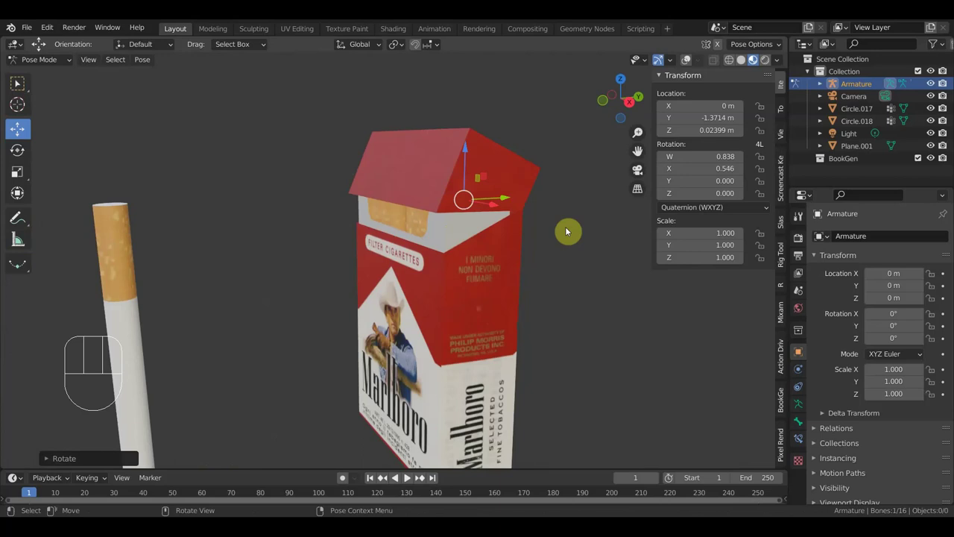
key("ctrl+z")
key("ctrl+z")
key("KP_3")
key("r")
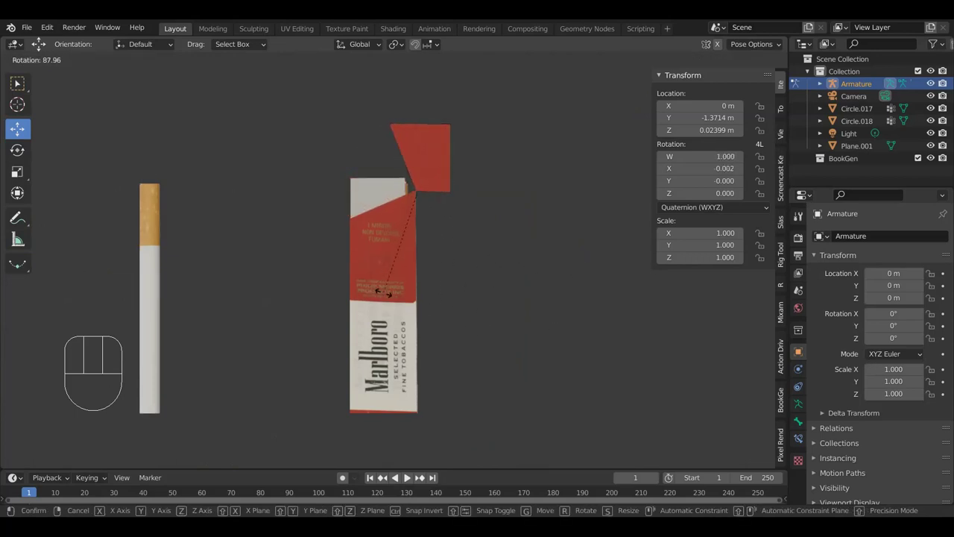
left_click(390, 298)
left_click_drag(530, 315, 565, 324)
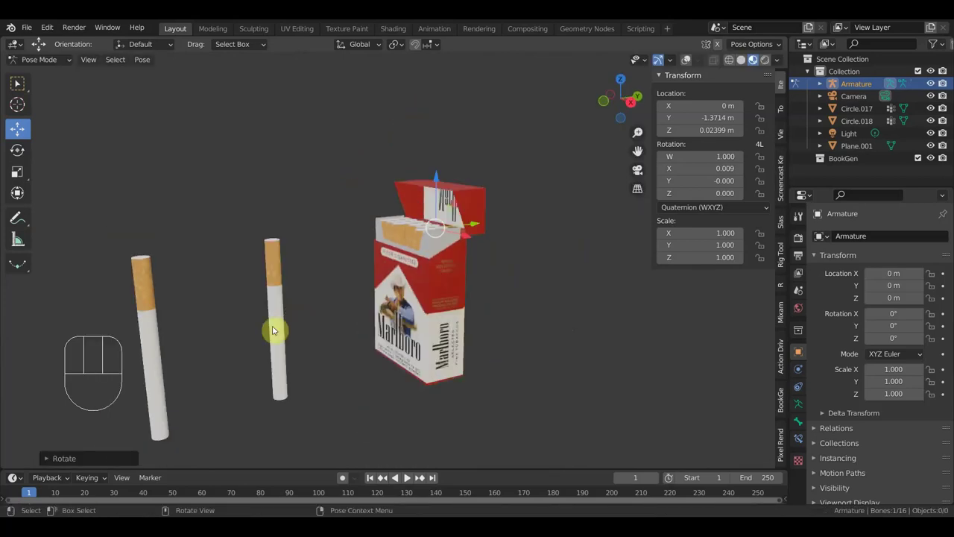
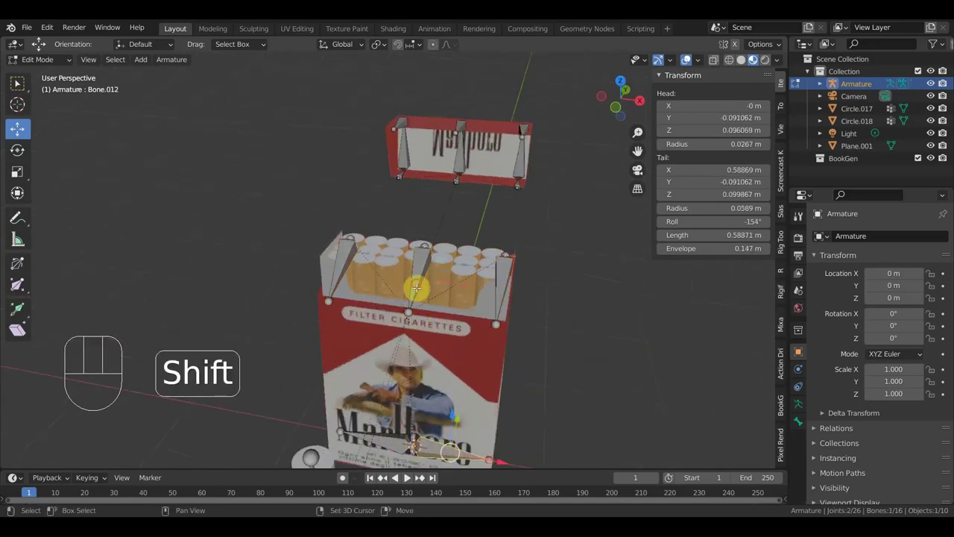
key("ctrl+p")
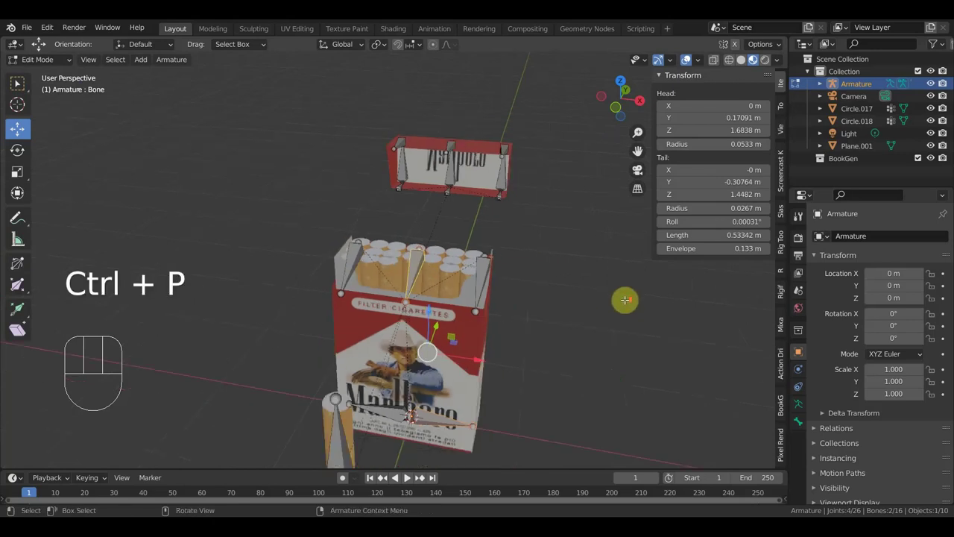
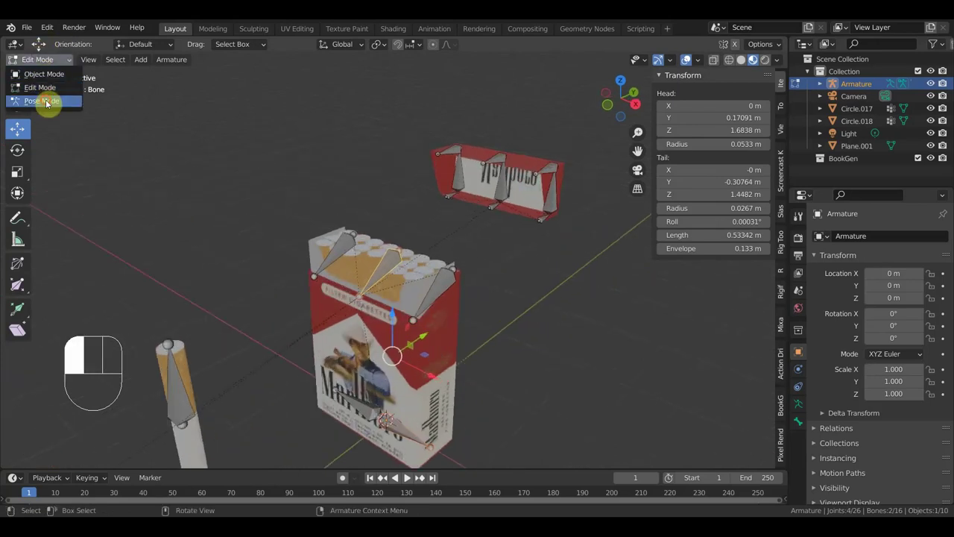
Return to posing, reset the cigarette bone's position and orbit to face the pack's front.
left_click(385, 276)
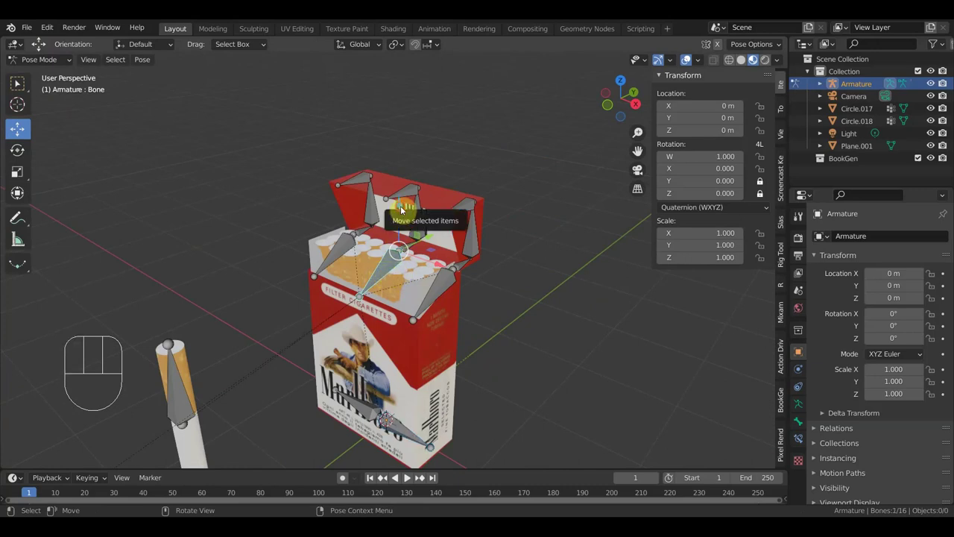
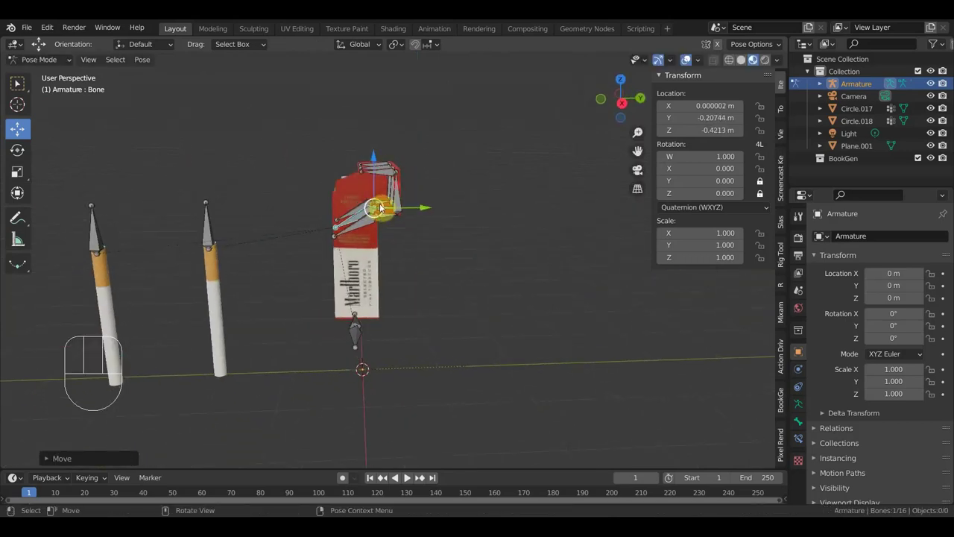
key("ctrl+z")
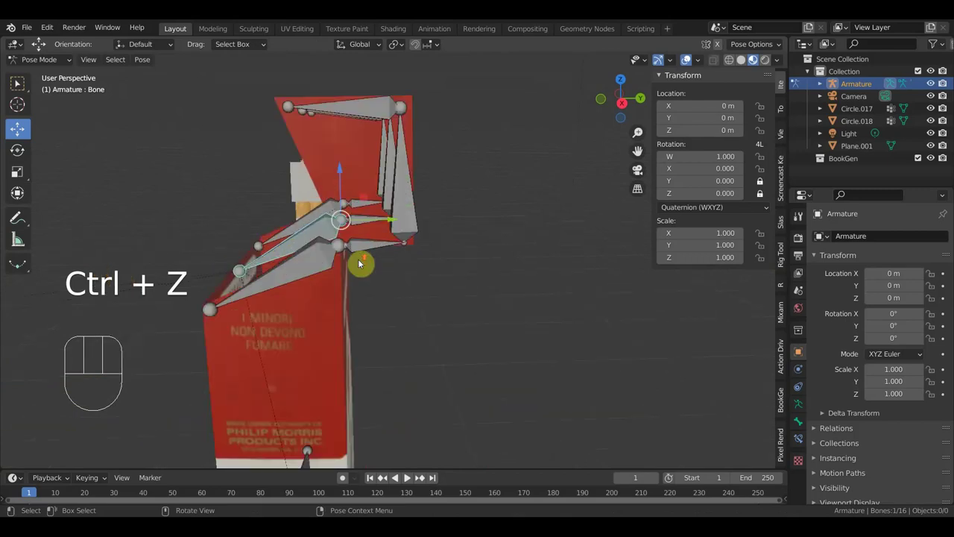
left_click_drag(393, 266, 411, 273)
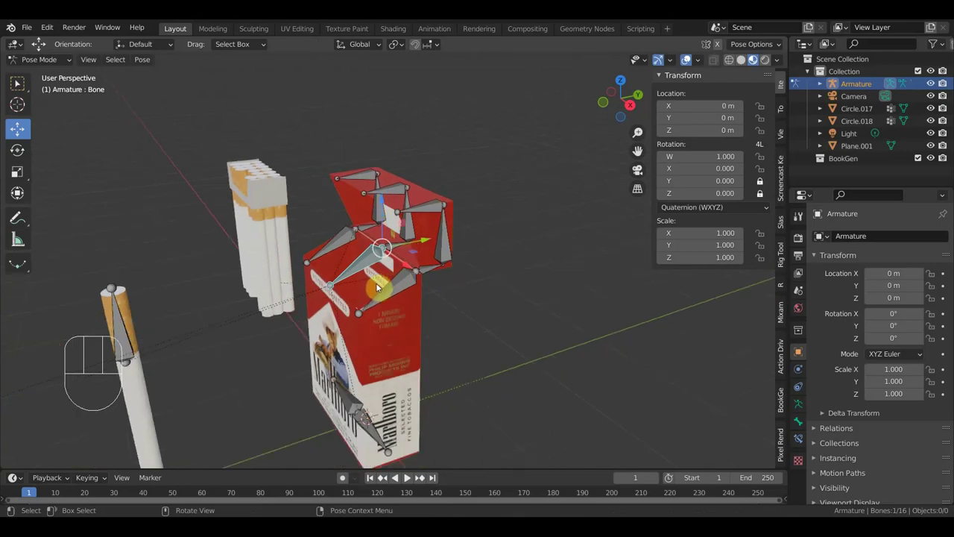
left_click_drag(408, 359, 458, 358)
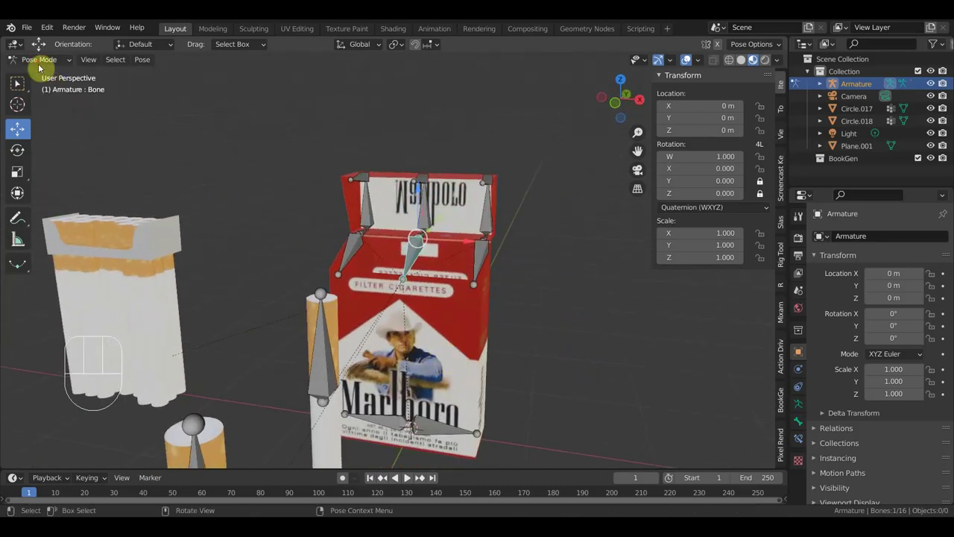
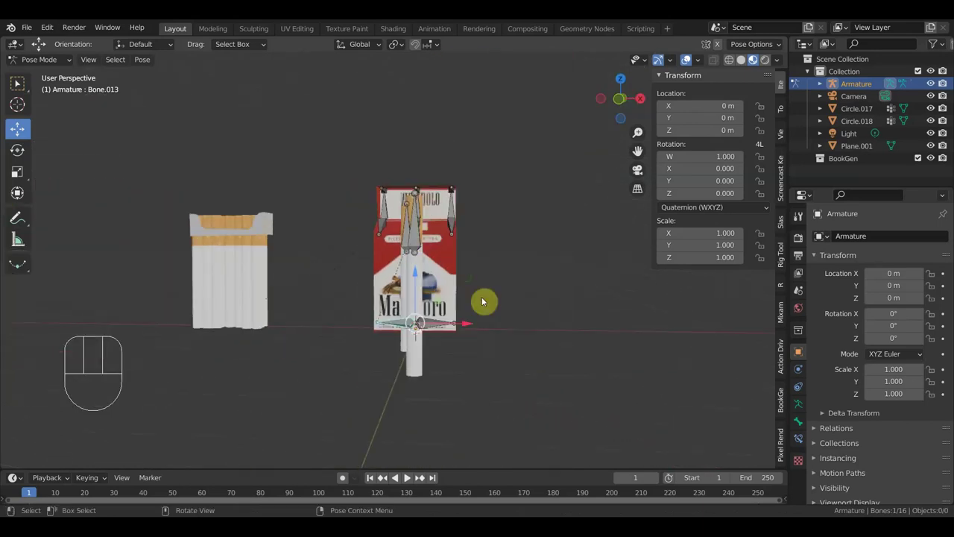
Orbit to the cigarettes below the pack, pick a cigarette bone and start rotating it.
left_click_drag(507, 321, 489, 362)
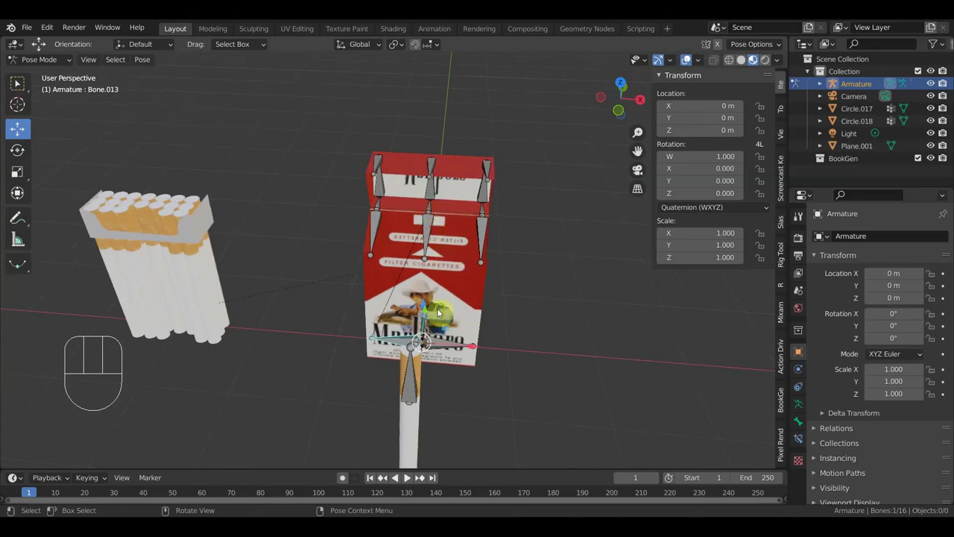
left_click_drag(450, 302, 446, 318)
left_click(418, 355)
key("r")
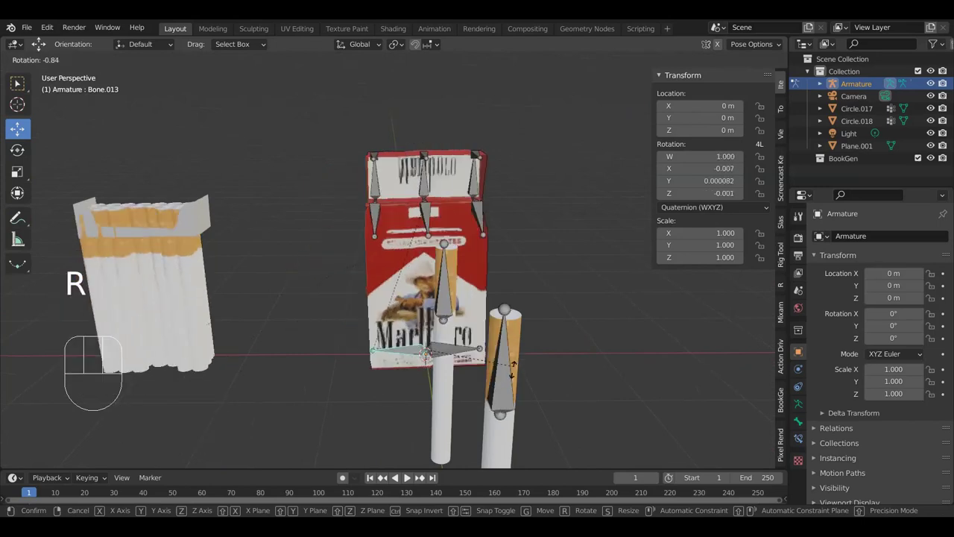
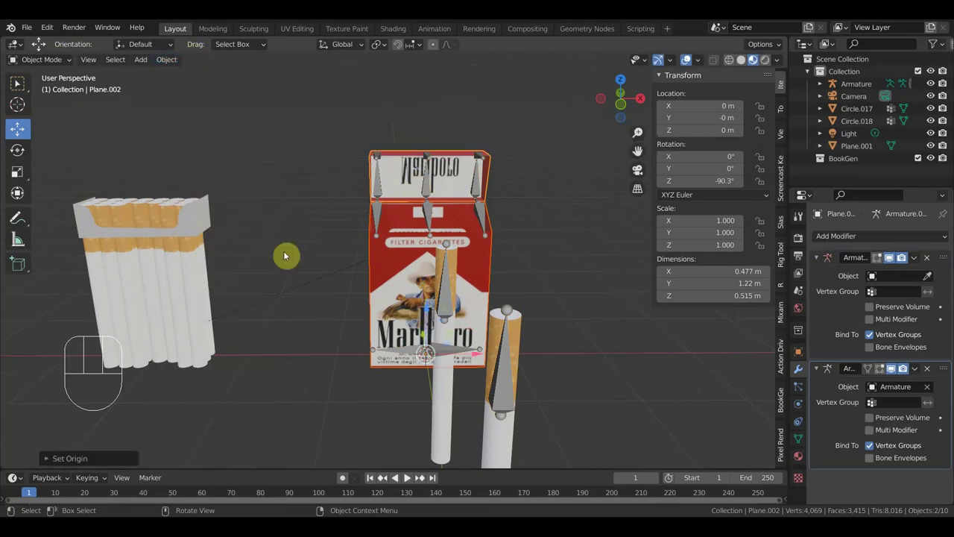
Select the Plane.001 object in the Outliner and orbit to face the pack's front.
left_click(187, 330)
left_click(216, 219)
left_click_drag(176, 68, 397, 241)
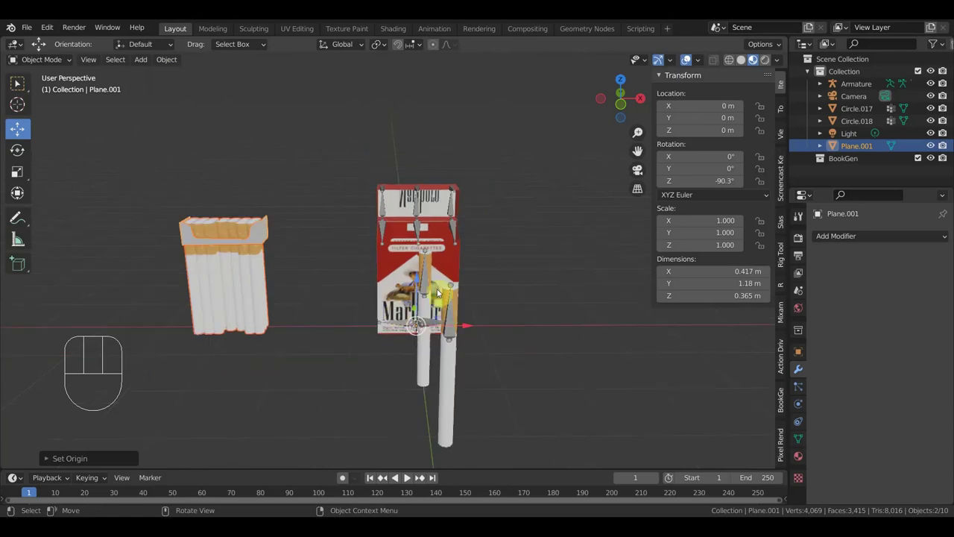
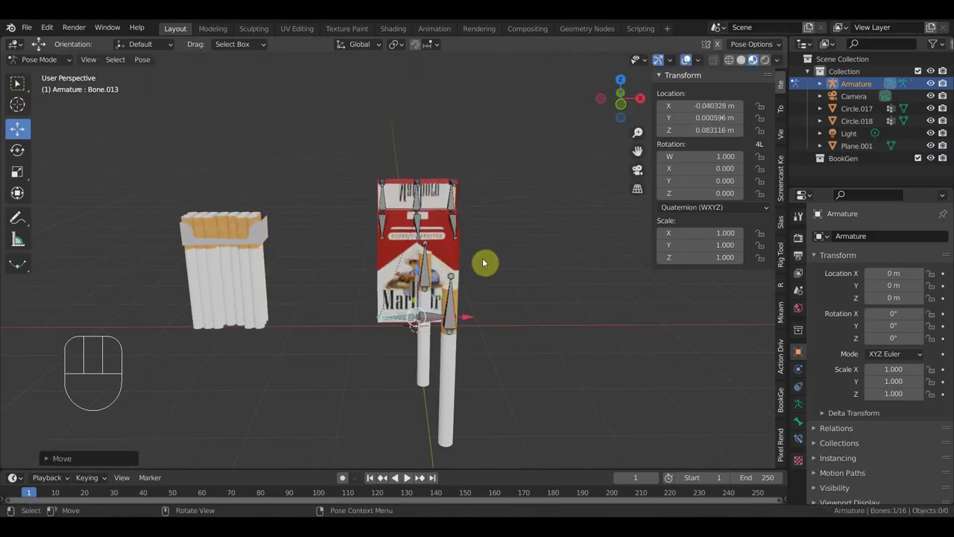
Put the cigarette bone back in place and view the pack from the side.
key("ctrl+z")
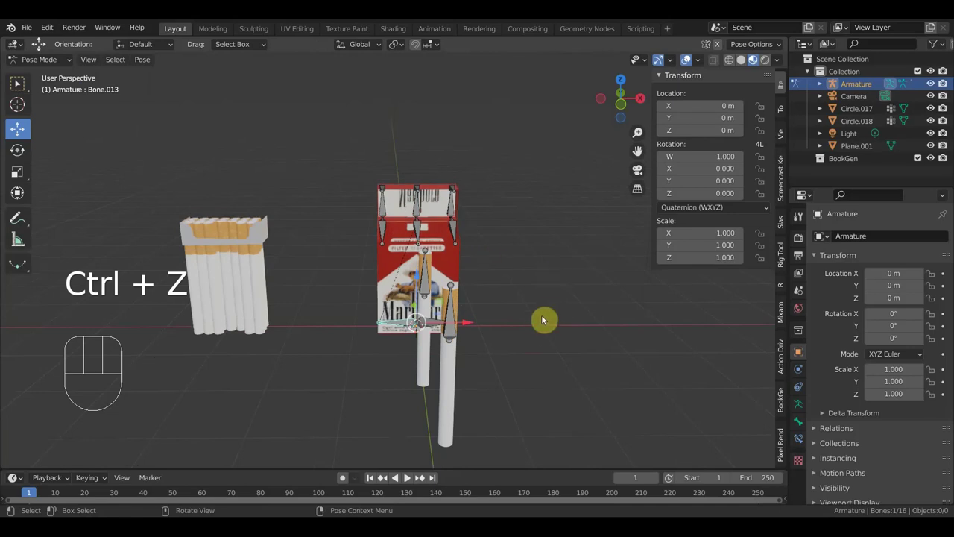
key("KP_3")
left_click_drag(582, 339, 599, 337)
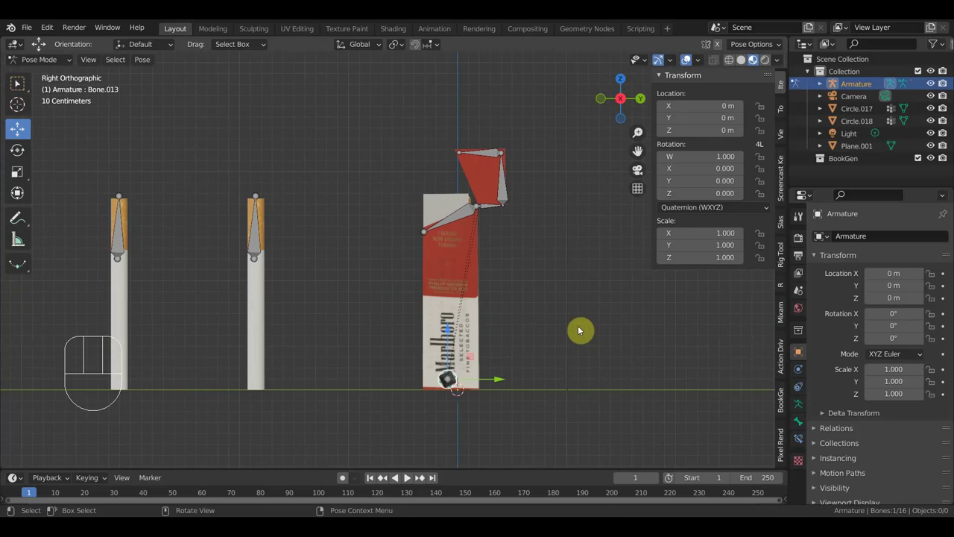
left_click(54, 76)
Select the Circle.018 object in the Outliner and remove it from the scene.
left_click_drag(267, 303, 266, 282)
left_click(261, 248)
left_click_drag(57, 70, 114, 142)
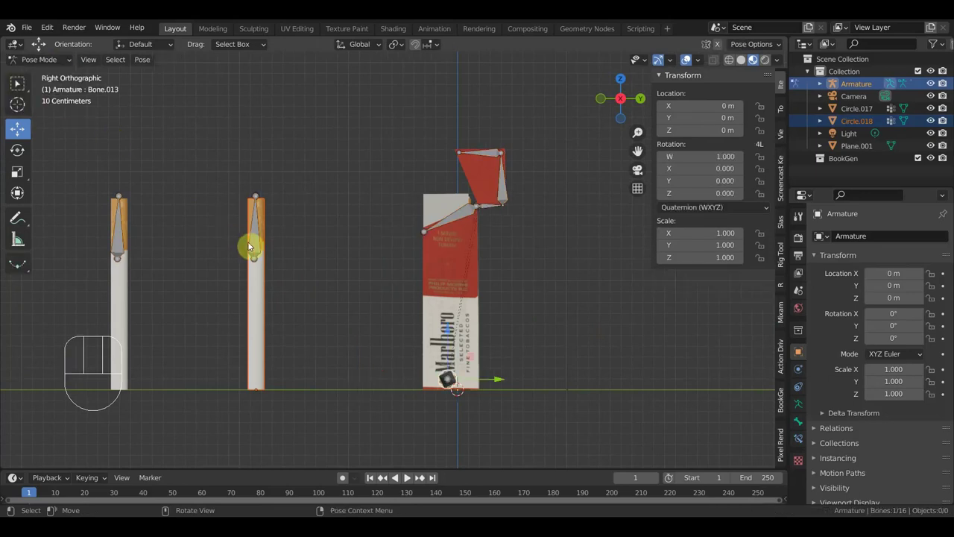
left_click(262, 248)
key("ctrl+p")
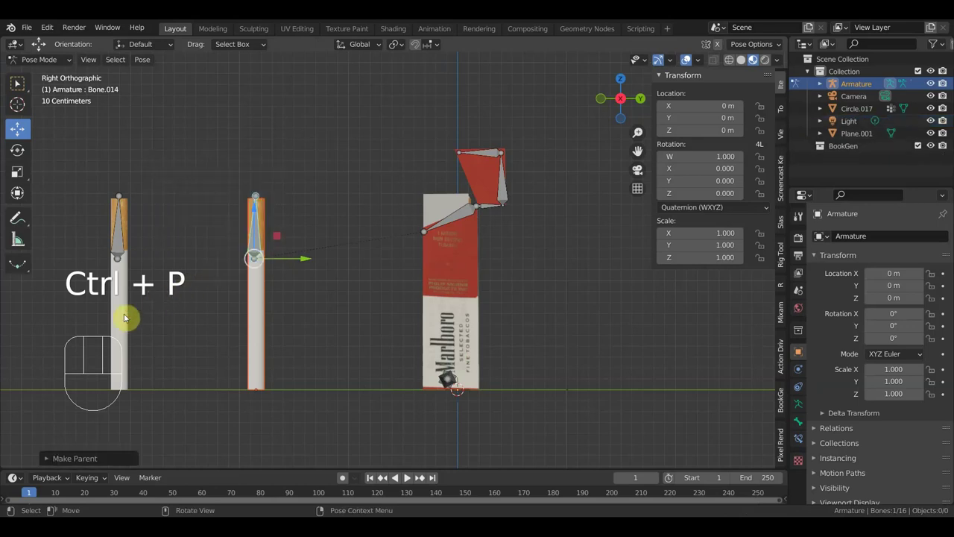
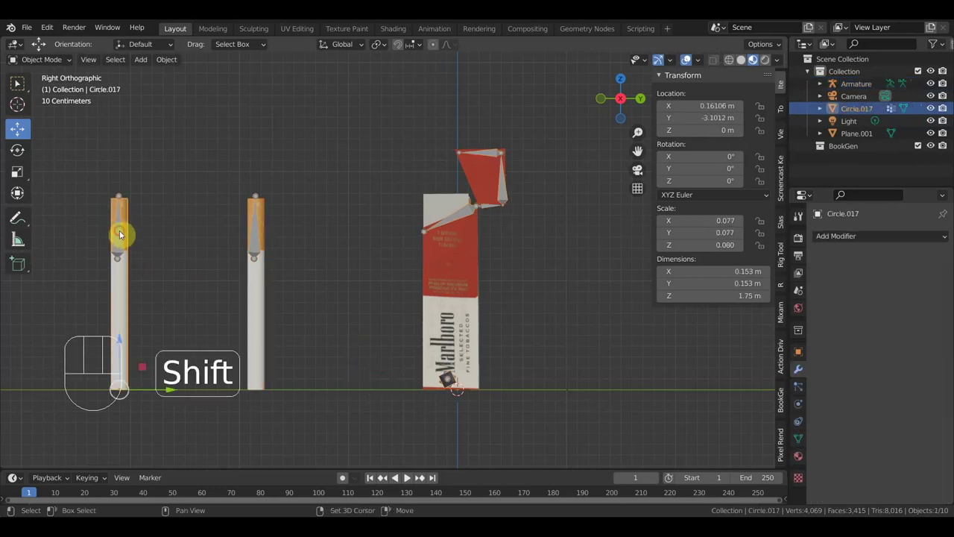
Select Plane.002 in the Outliner and reparent it to the Armature, then inspect the pack.
left_click_drag(125, 236, 103, 151)
left_click_drag(68, 68, 147, 220)
left_click(122, 246)
key("ctrl+p")
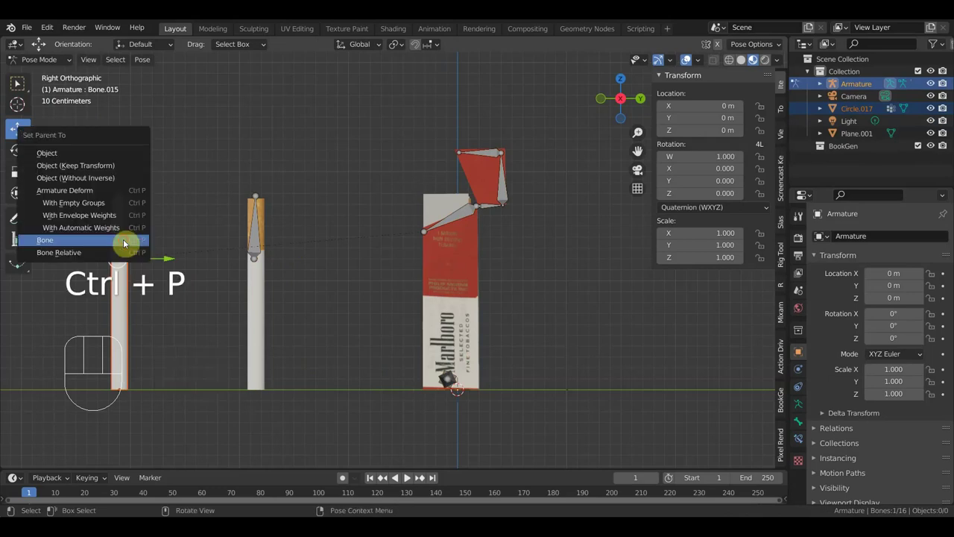
left_click_drag(48, 64, 429, 276)
left_click_drag(492, 285, 453, 326)
left_click_drag(438, 323, 452, 305)
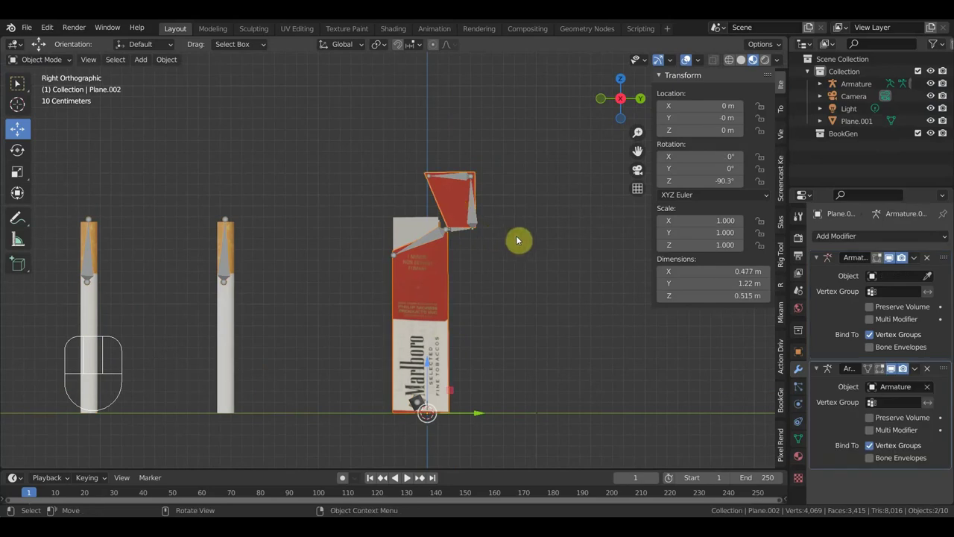
Join, undo twice, and select the pack mesh showing its two Armature modifiers.
key("ctrl+j")
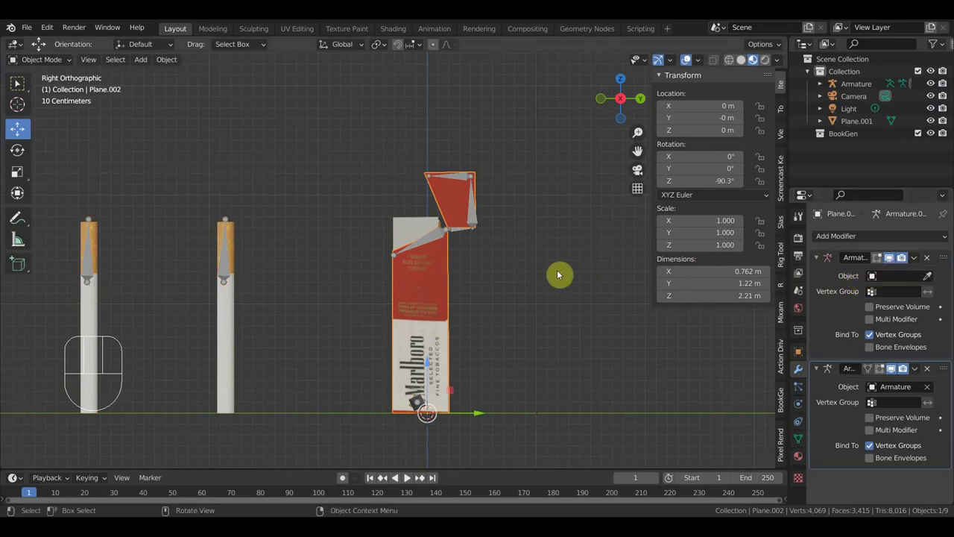
key("ctrl+z")
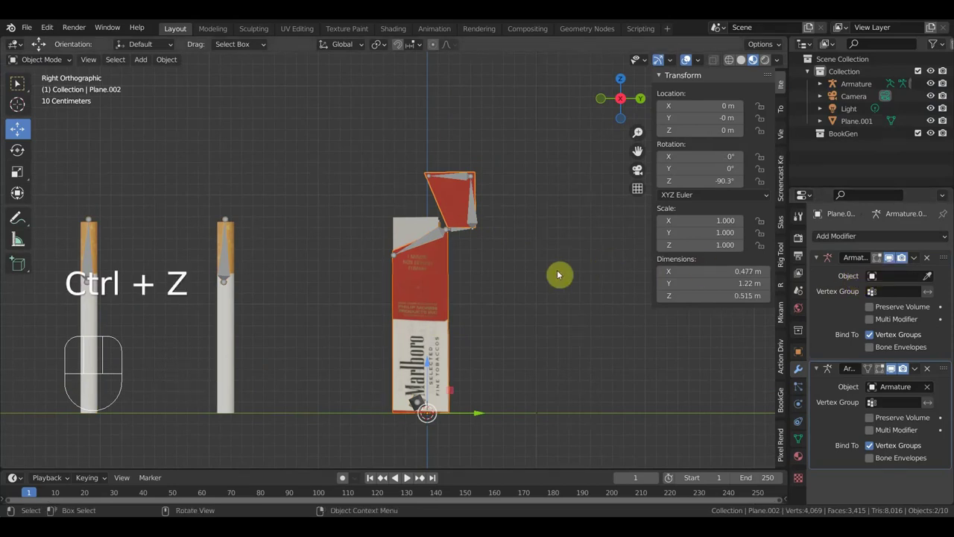
key("ctrl+z")
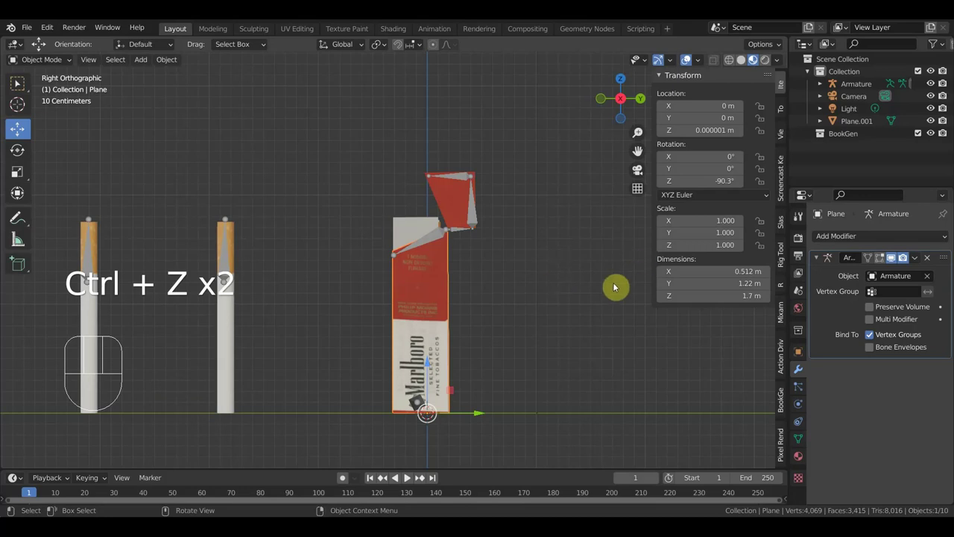
left_click(442, 277)
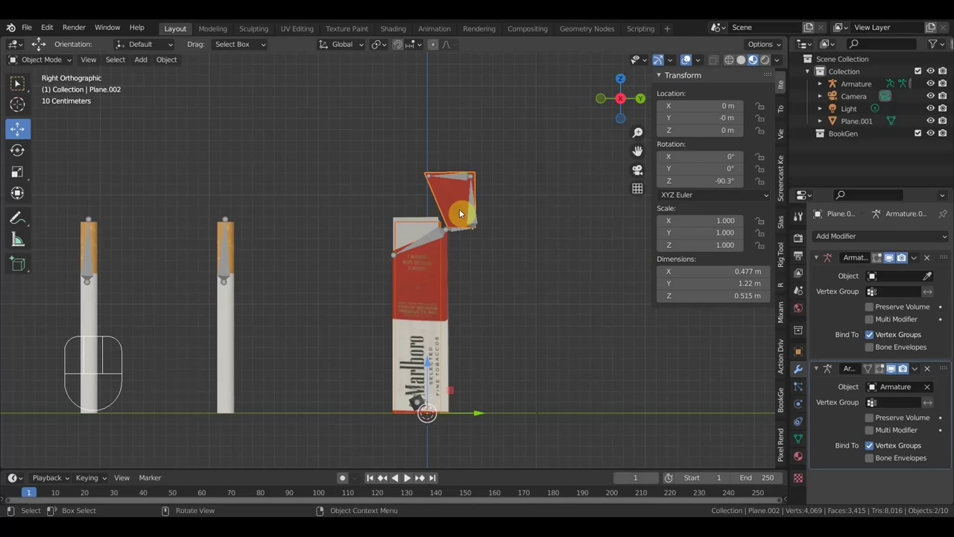
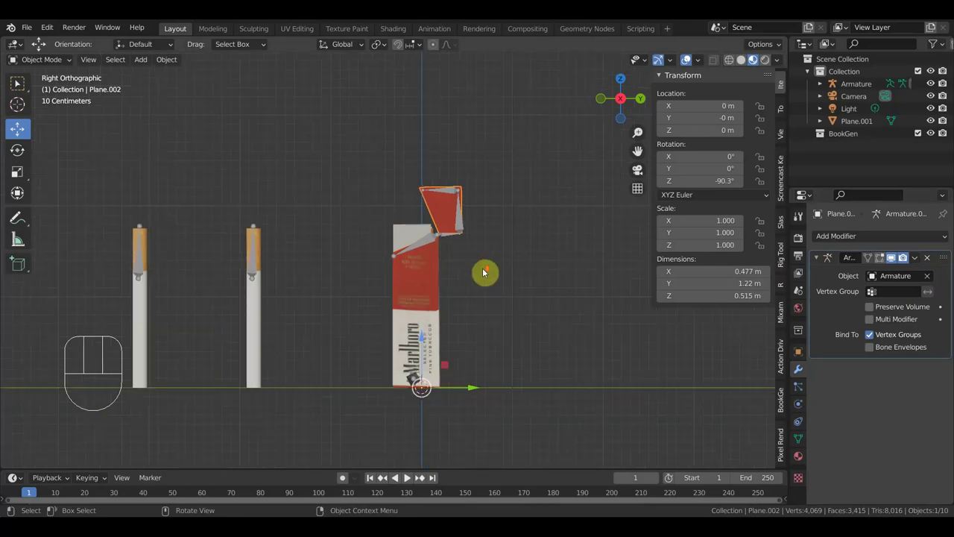
left_click_drag(515, 275, 516, 288)
left_click_drag(525, 292, 477, 248)
left_click(468, 235)
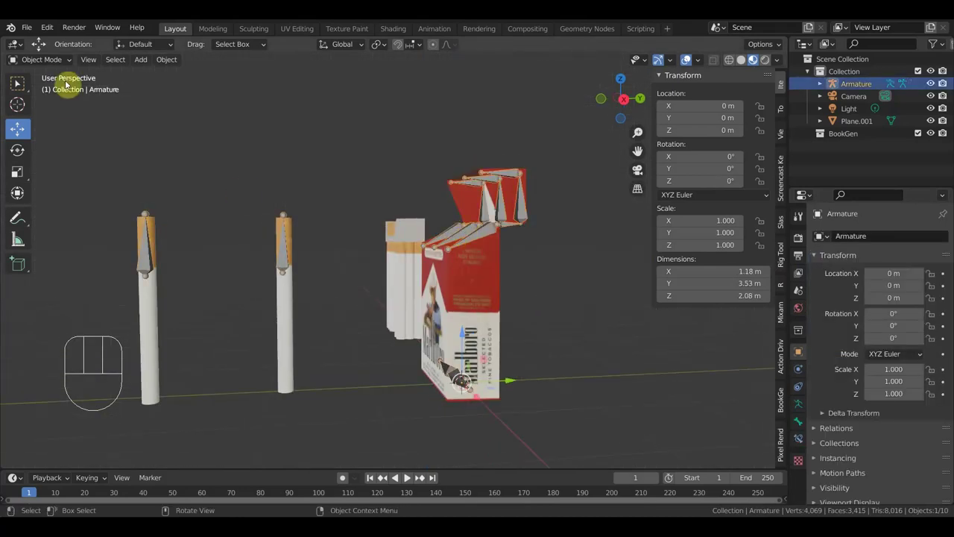
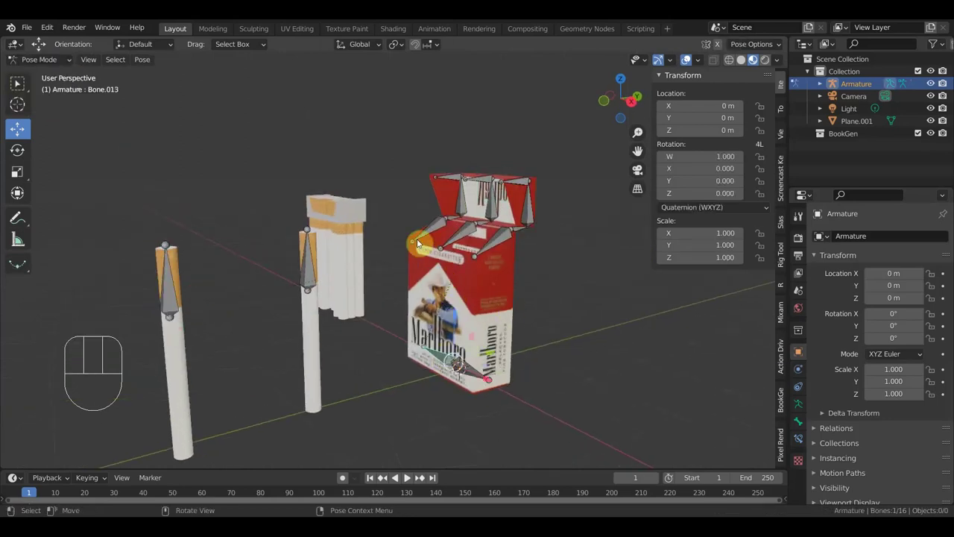
left_click_drag(458, 320, 480, 320)
left_click_drag(515, 357, 505, 358)
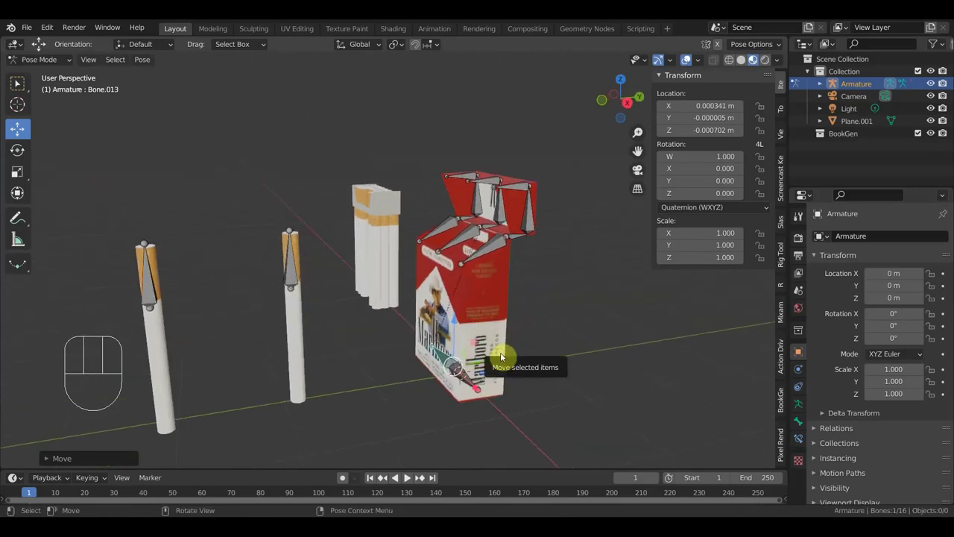
left_click_drag(543, 370, 535, 355)
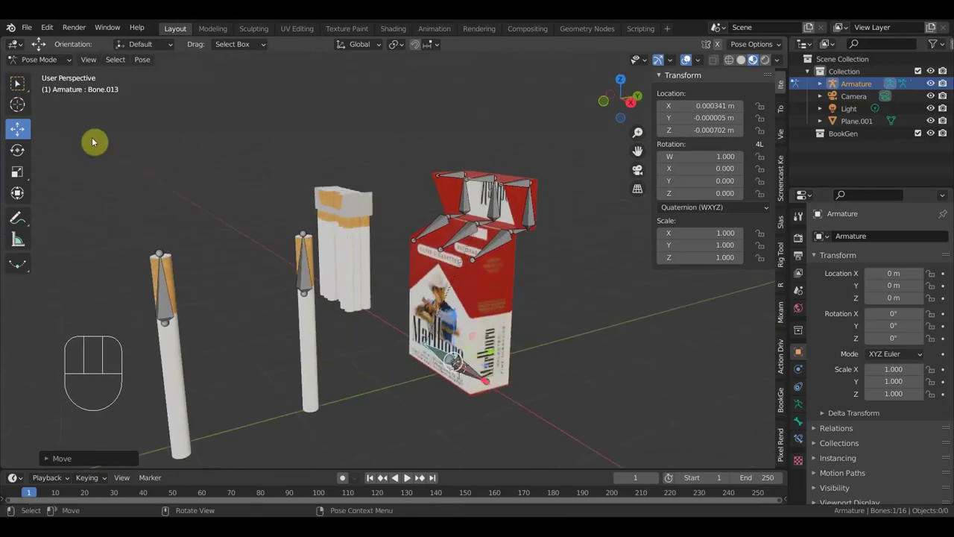
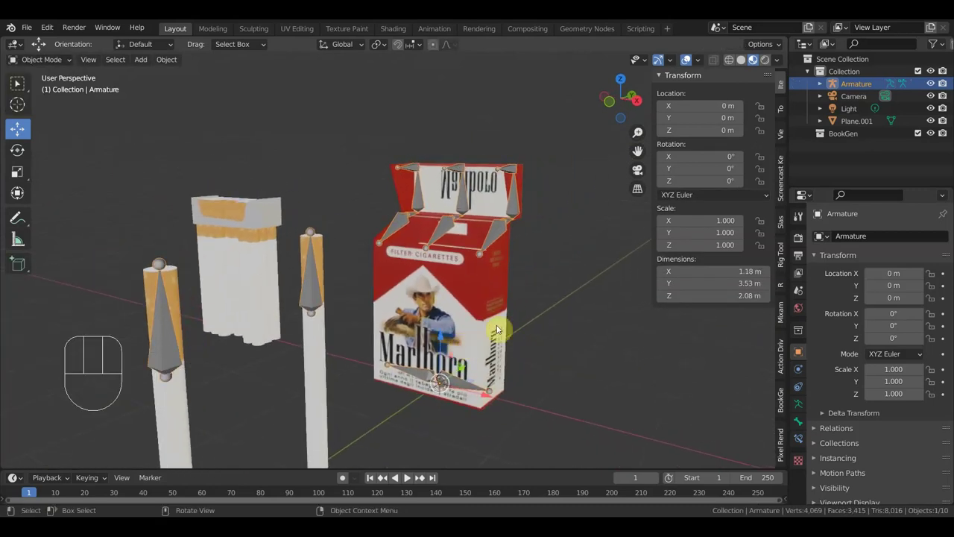
left_click_drag(478, 335, 475, 343)
left_click_drag(492, 340, 449, 366)
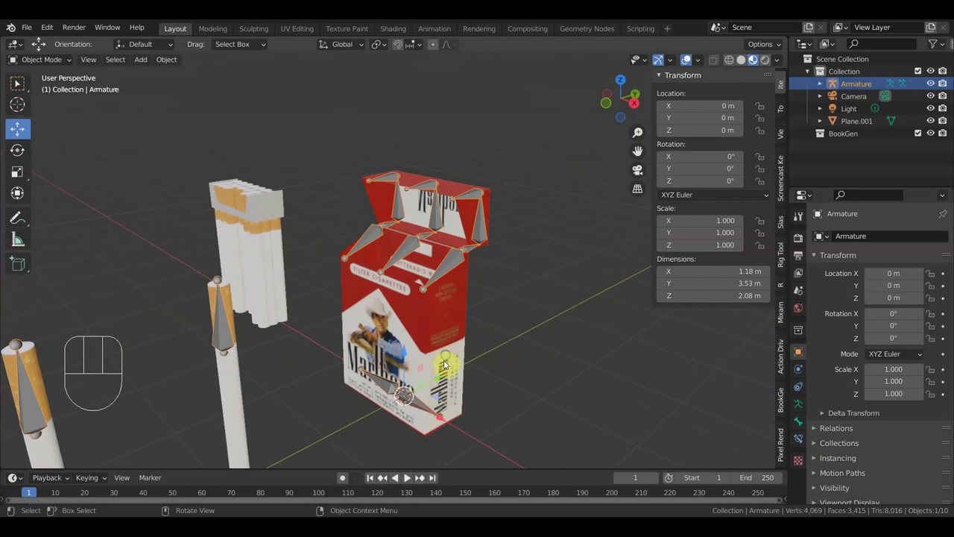
left_click_drag(449, 367, 426, 367)
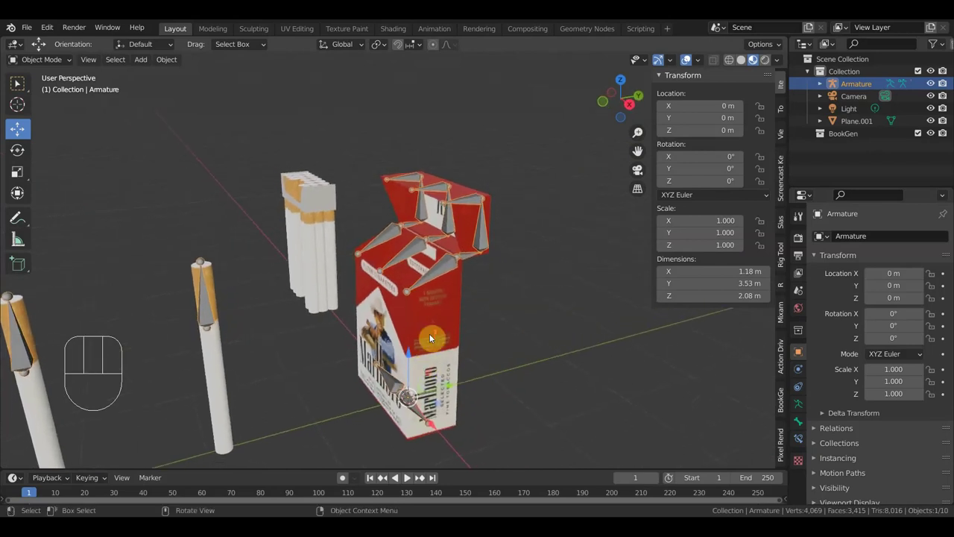
left_click_drag(443, 373, 442, 291)
left_click_drag(425, 305, 415, 312)
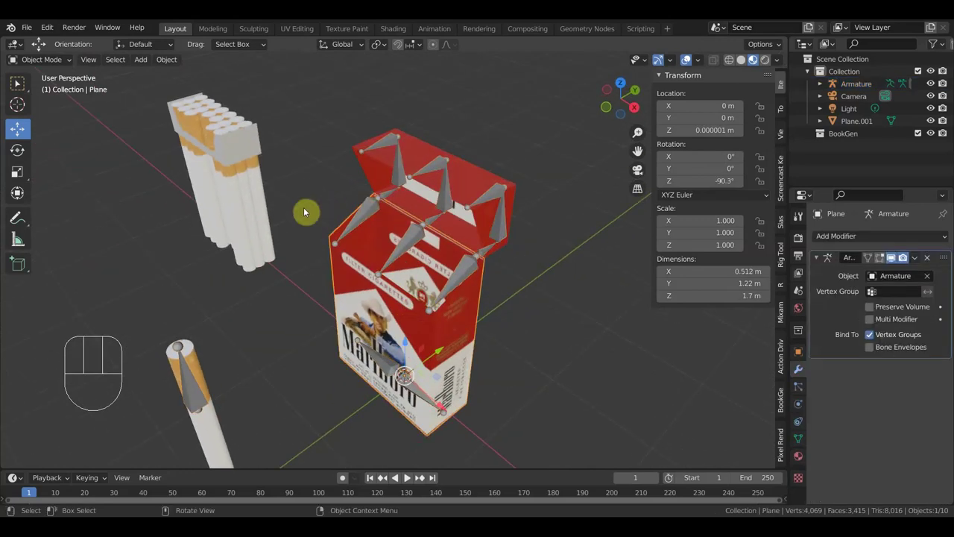
left_click_drag(49, 60, 88, 105)
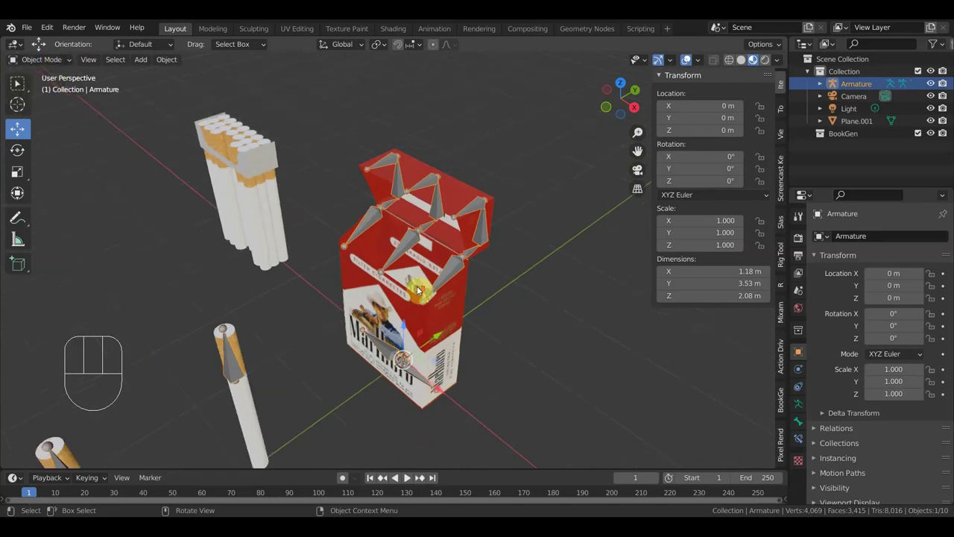
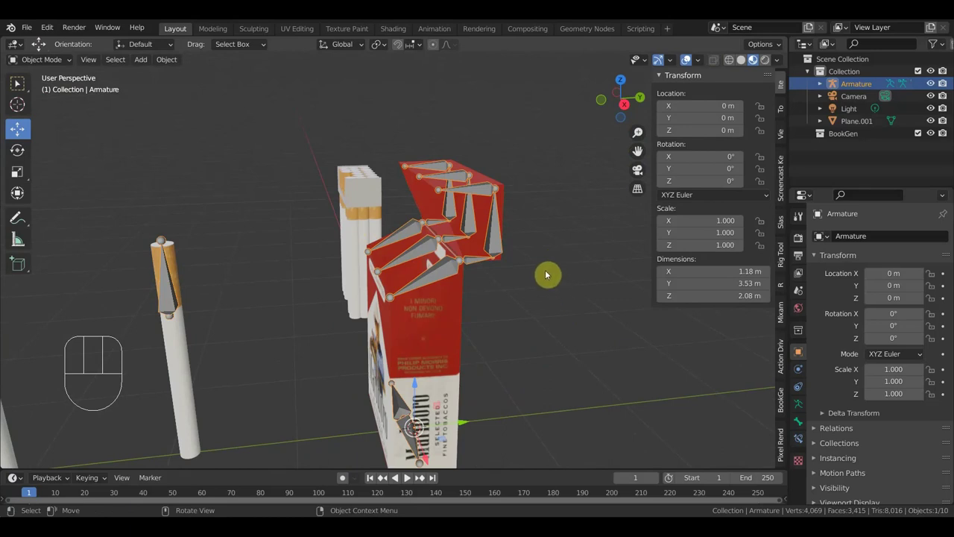
left_click_drag(519, 284, 552, 284)
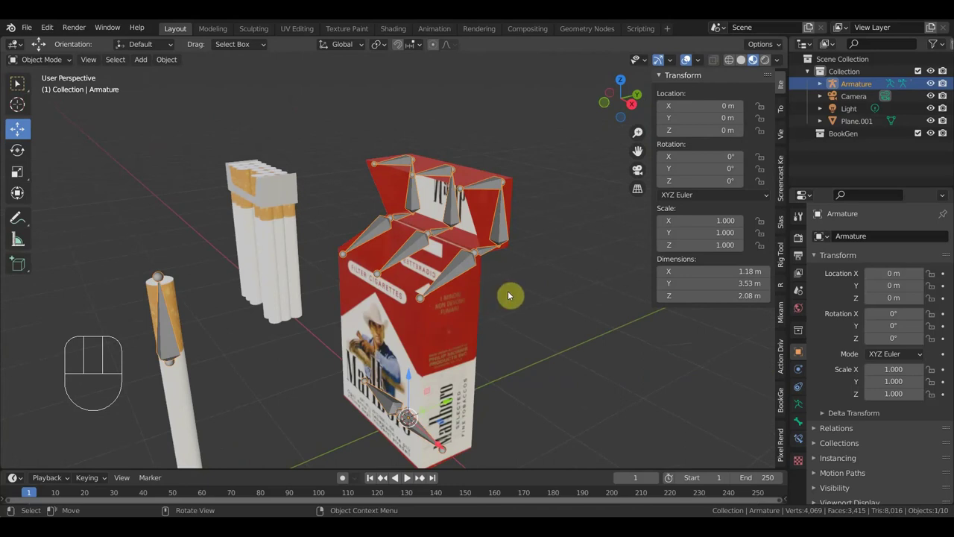
left_click_drag(546, 300, 537, 296)
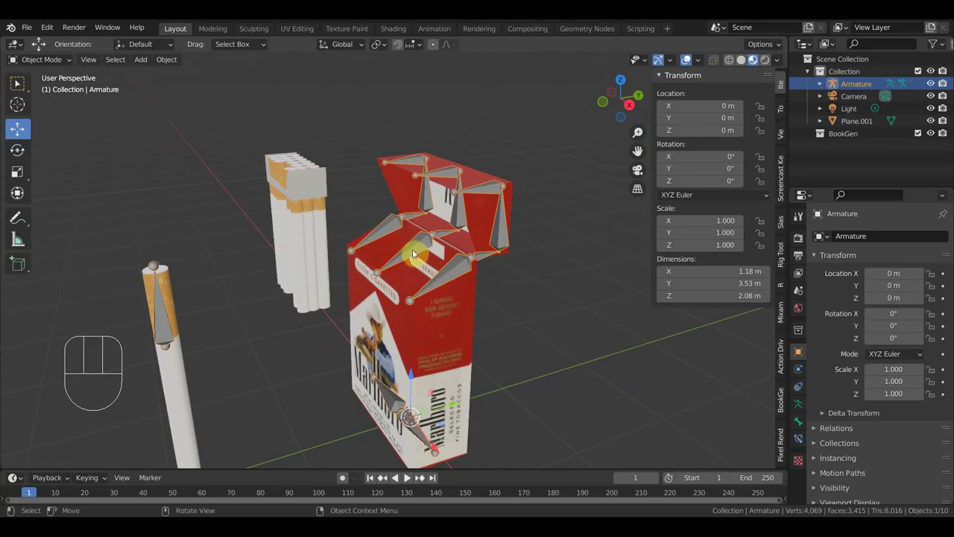
Remove the extra overlapping pack mesh and reparent the remaining mesh to the Armature.
middle_click(463, 270)
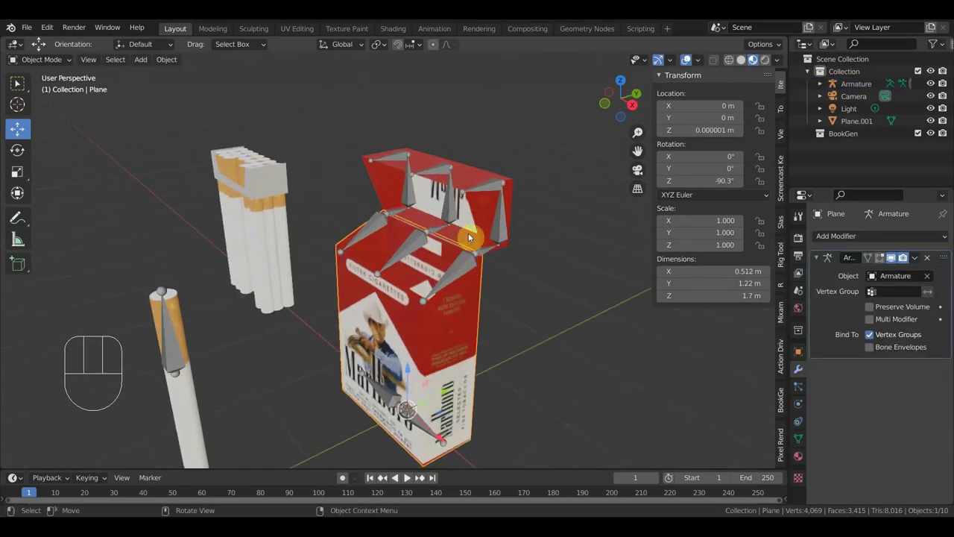
left_click(471, 232)
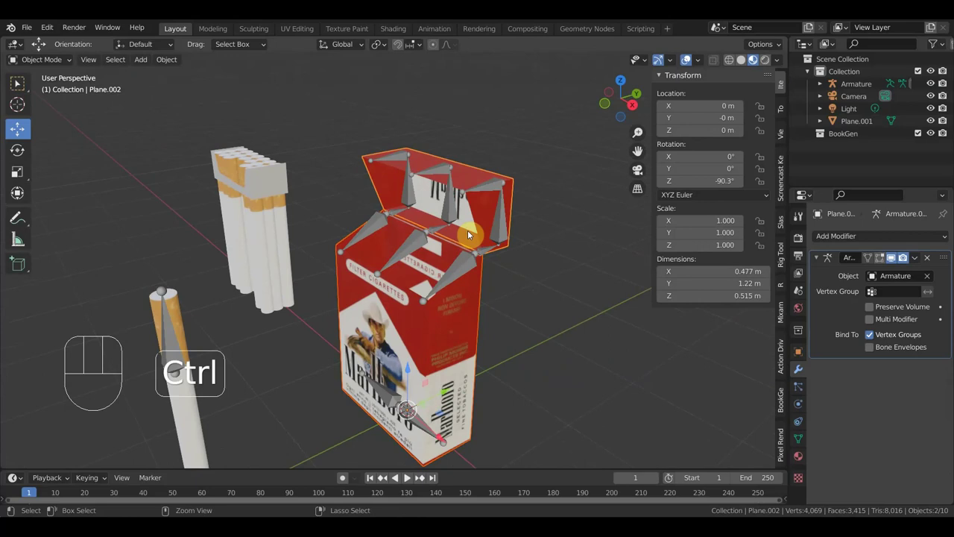
key("ctrl+j")
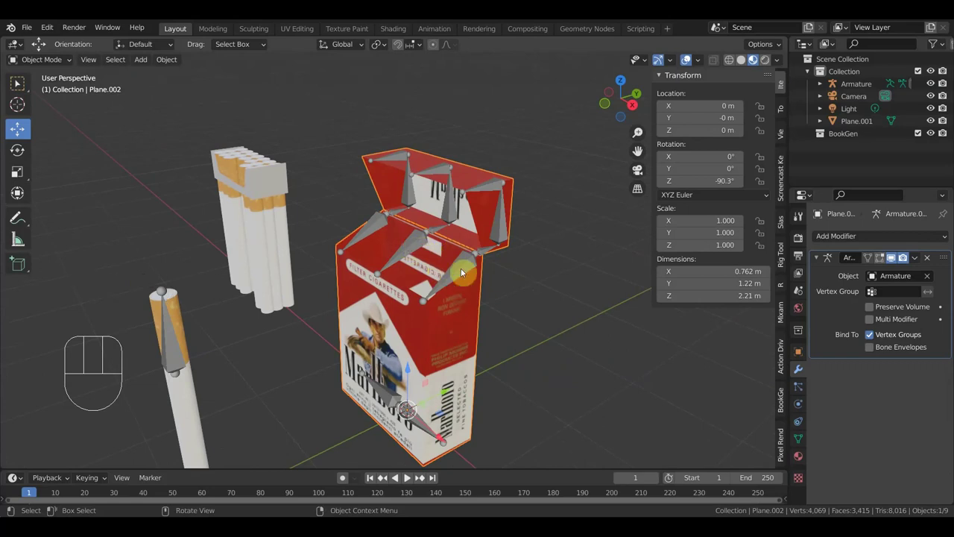
left_click_drag(454, 235, 471, 247)
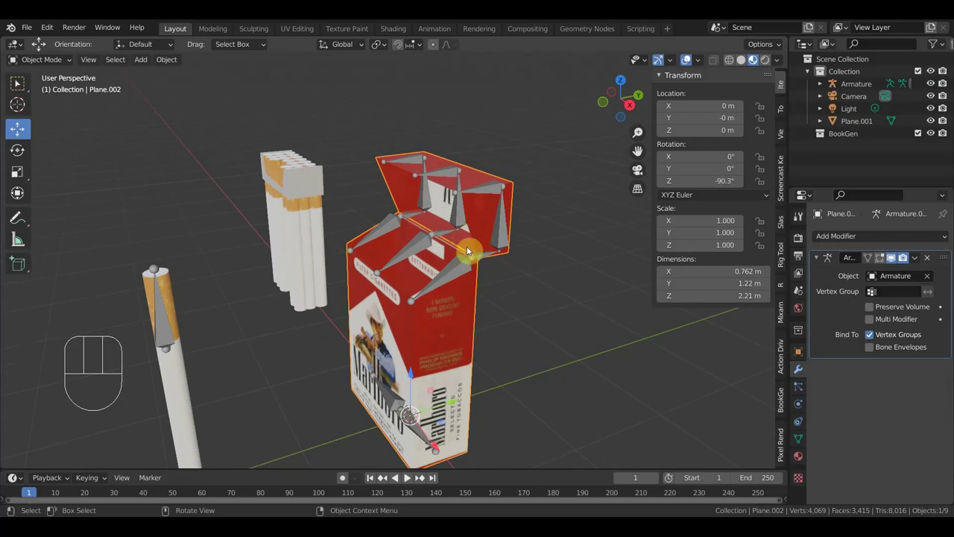
left_click(471, 241)
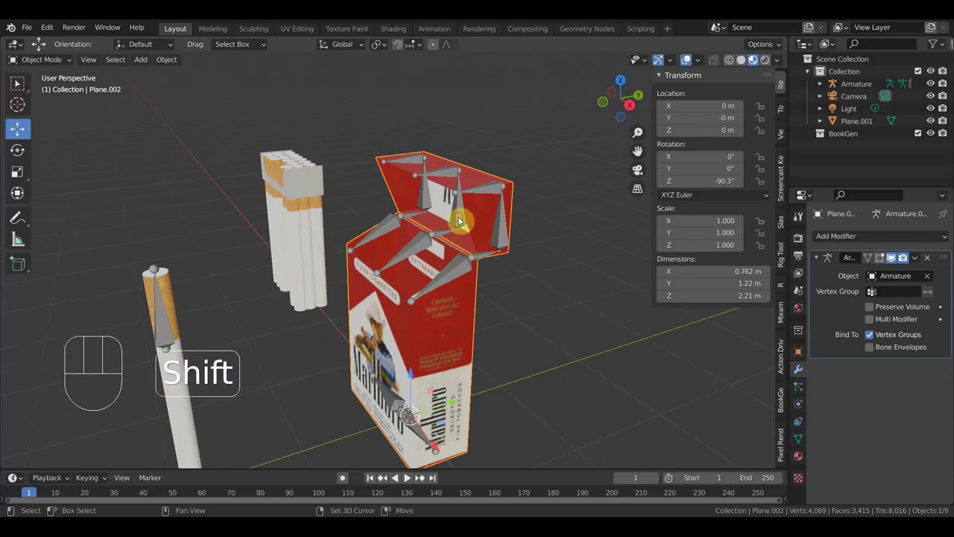
left_click(463, 219)
key("ctrl+p")
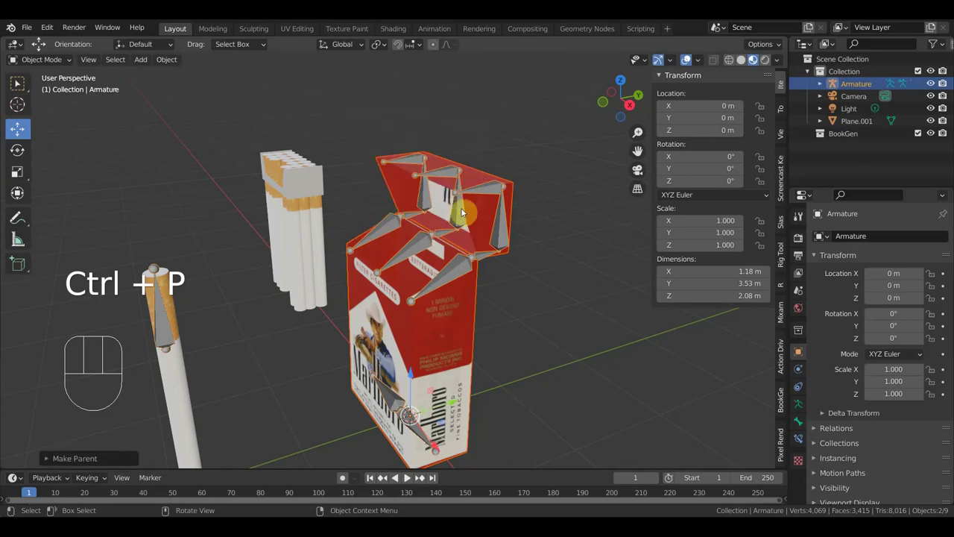
Select the Armature, switch to the side view and start rotating a lid bone in pose mode.
middle_click(468, 242)
left_click(442, 252)
left_click(441, 253)
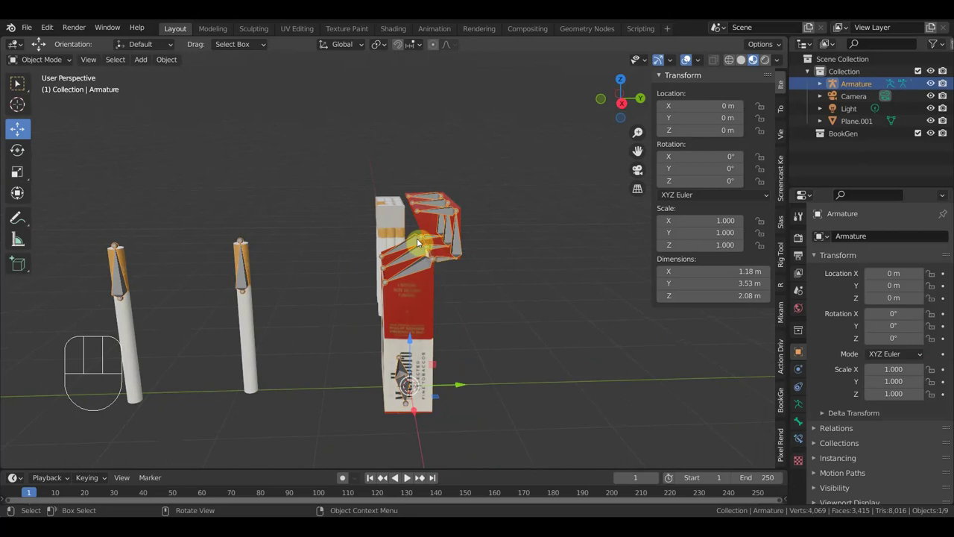
left_click_drag(46, 61, 75, 124)
key("KP_3")
key("r")
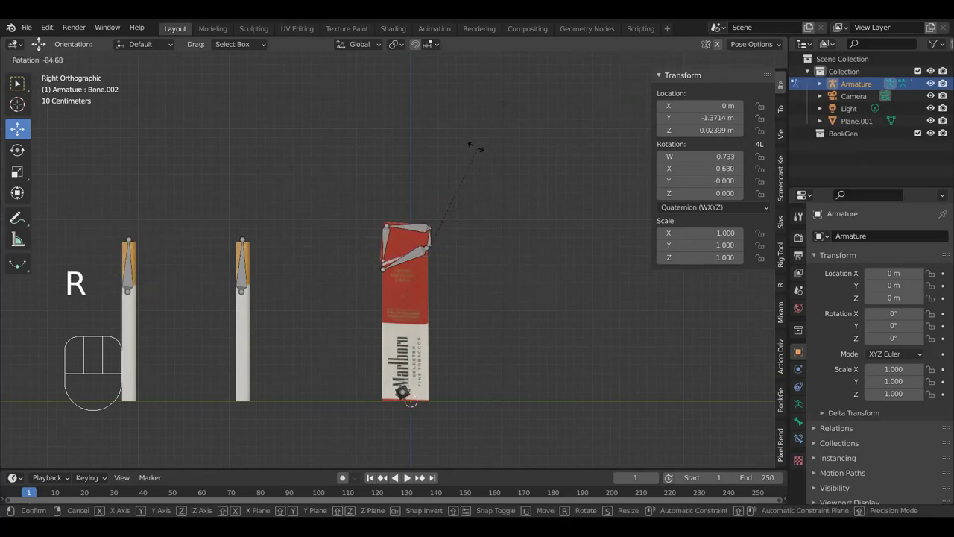
Trial-rotate the lid bone and orbit around the pack to check it.
key("r")
left_click(482, 268)
left_click_drag(518, 324, 459, 301)
left_click_drag(404, 257, 414, 223)
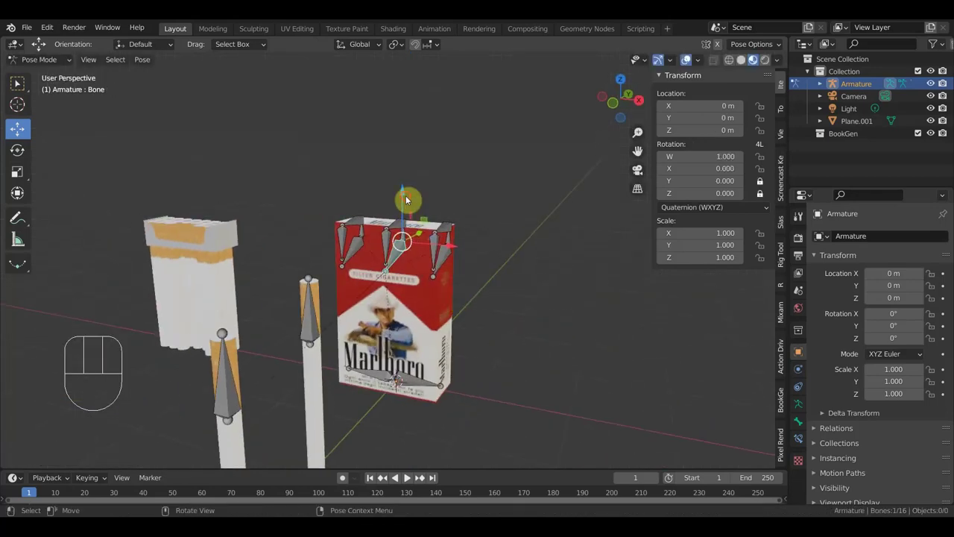
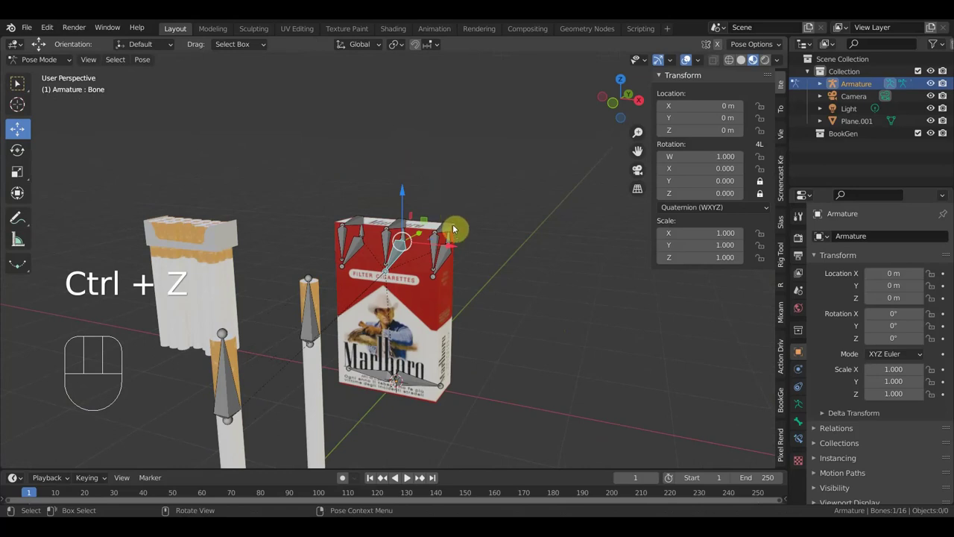
Clear the lid bone's rotation back to rest so the pack sits closed.
key("alt+g")
key("alt+r")
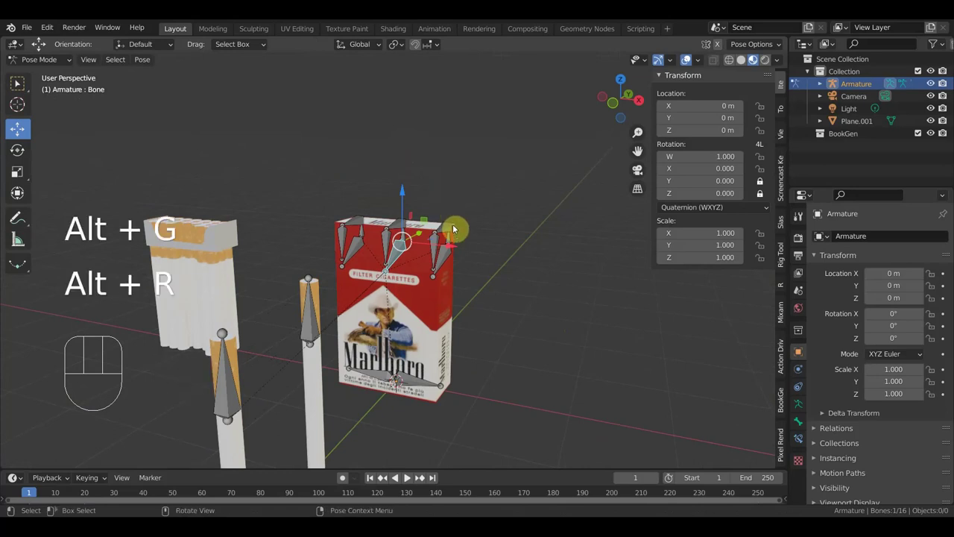
left_click(405, 241)
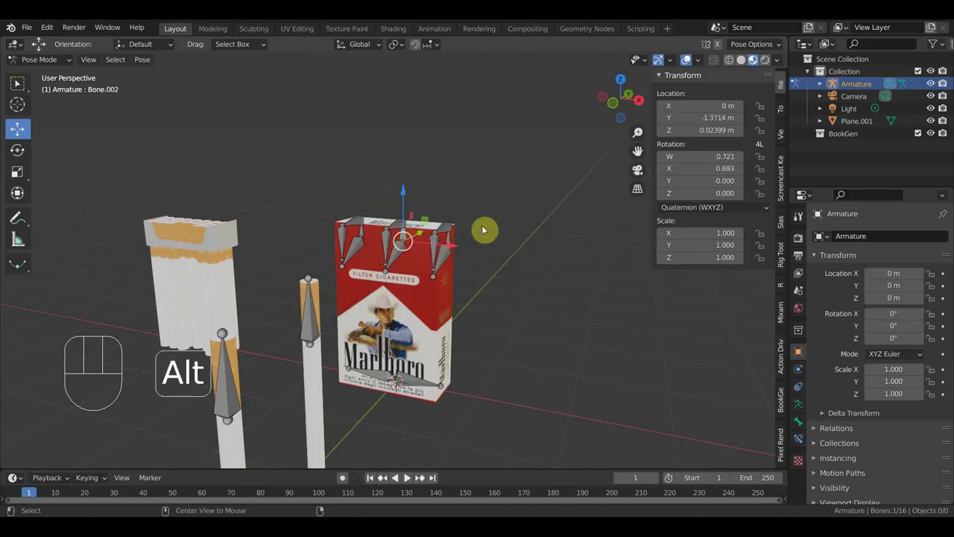
key("alt+j")
key("alt+r")
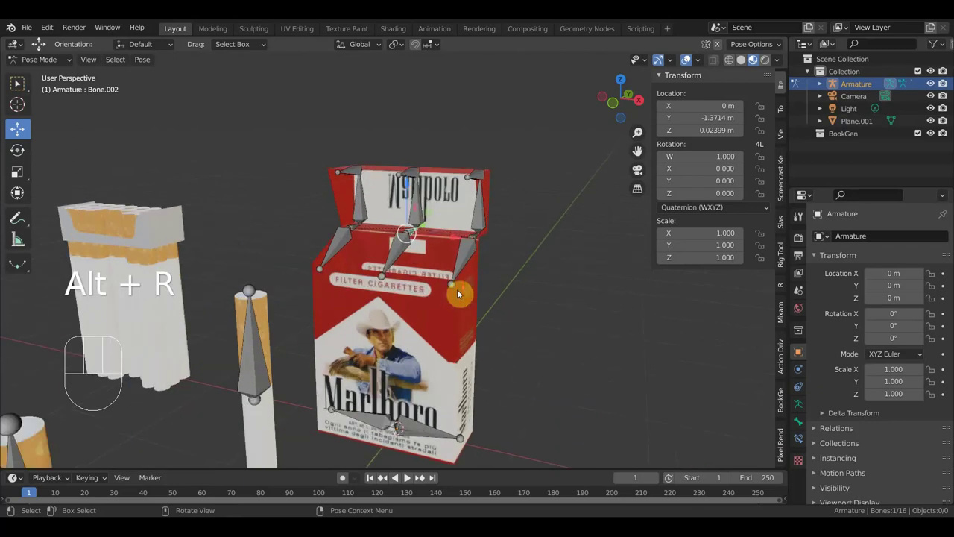
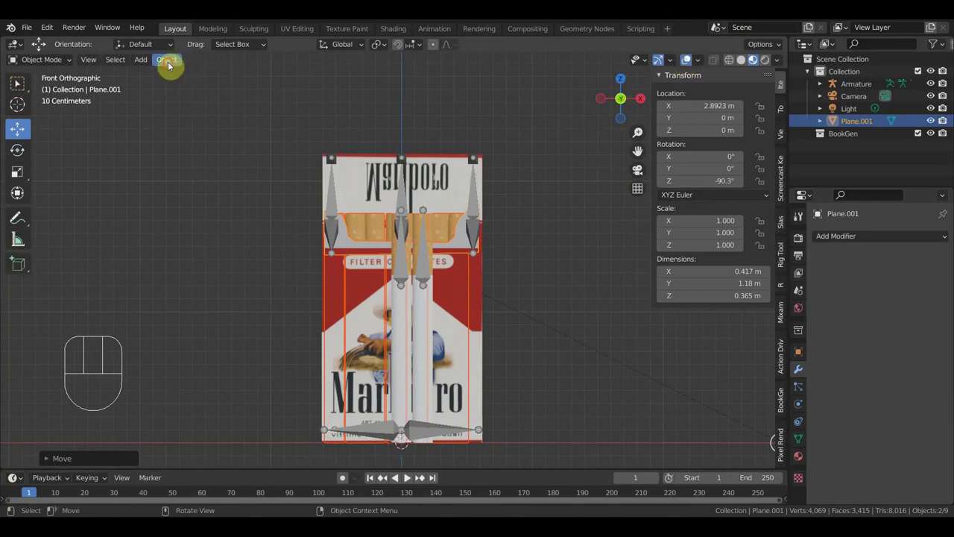
Move the pack mesh to the world origin and hide the sidebar and overlays.
left_click_drag(171, 67, 346, 120)
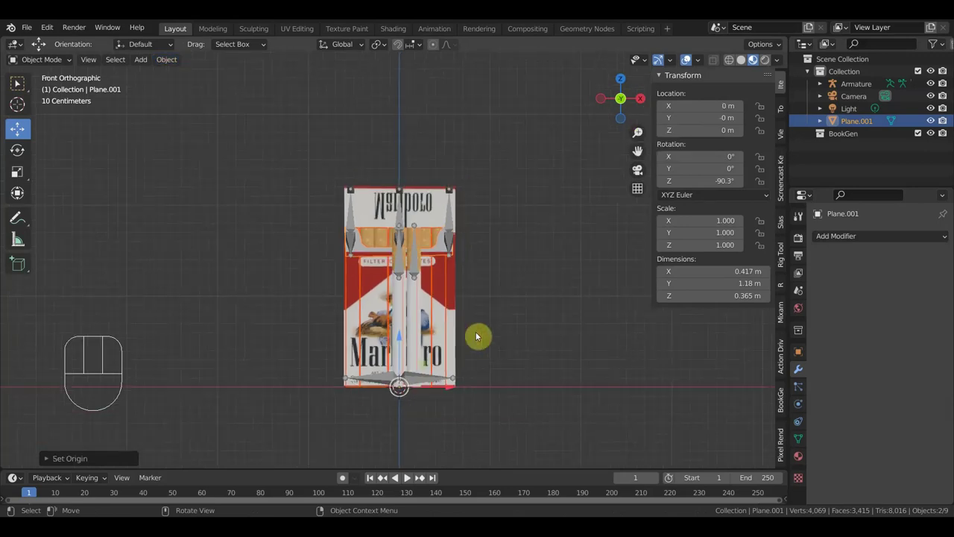
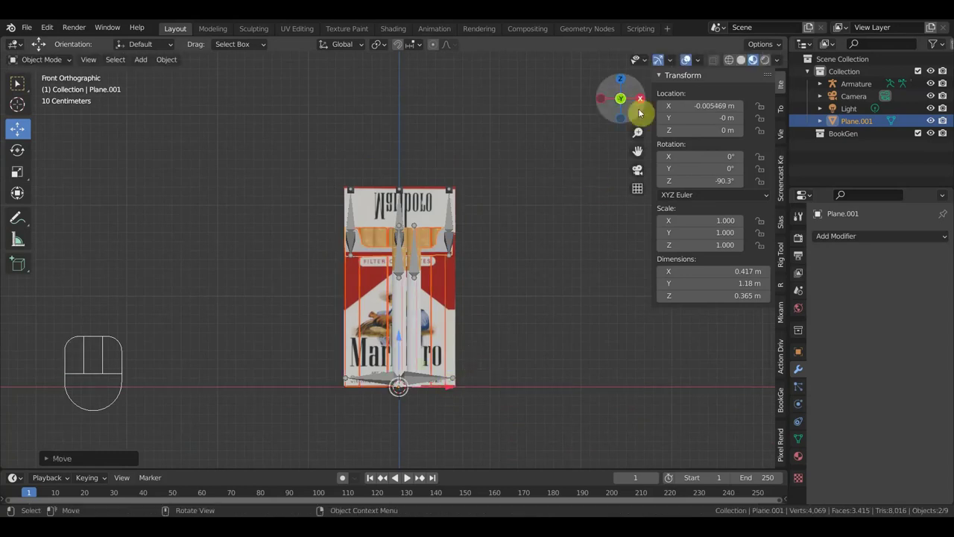
key("n")
left_click(695, 61)
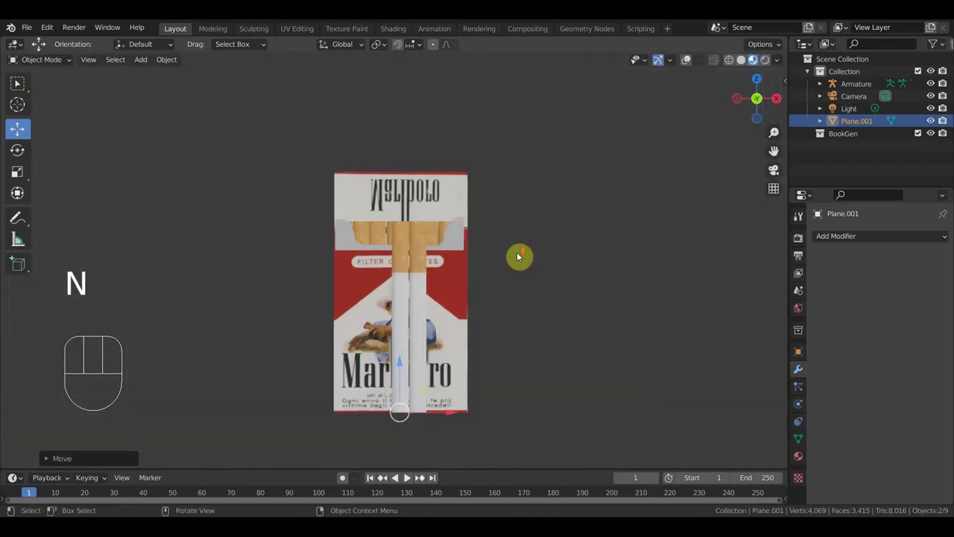
left_click_drag(523, 338, 519, 419)
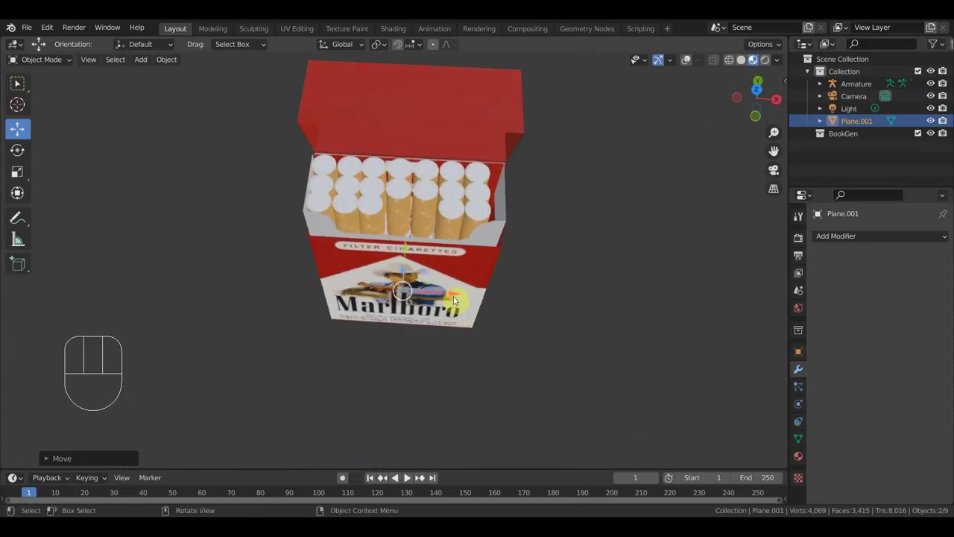
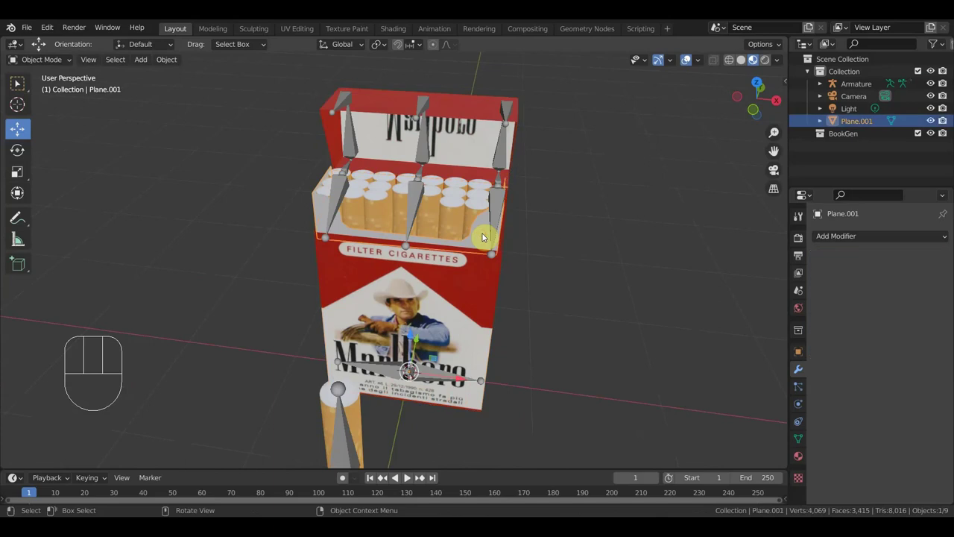
Give the pack walls a thin Solidify thickness of about 0.01 and apply it.
left_click_drag(849, 244, 774, 392)
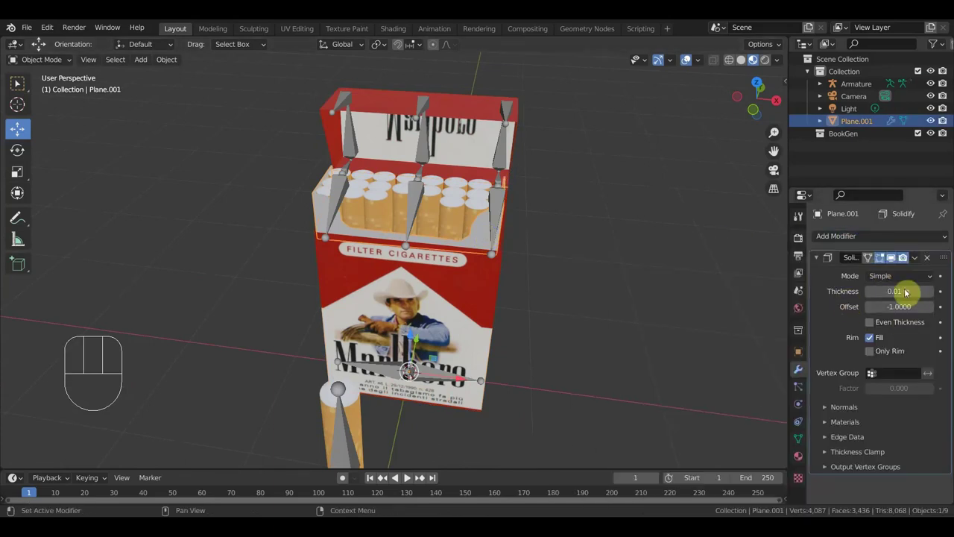
left_click_drag(919, 263, 883, 279)
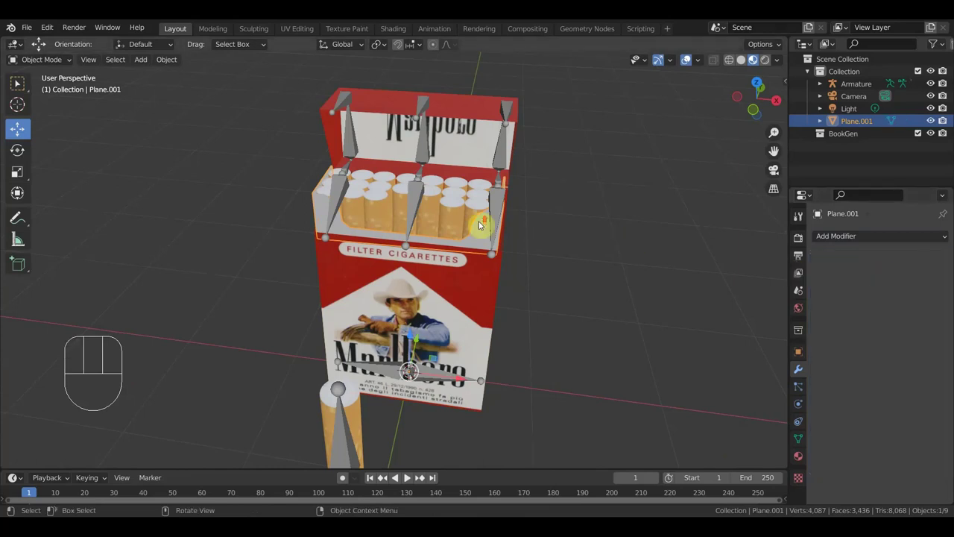
Select the armature with the pack mesh, pick a bone and bring up Ctrl+P parenting to Bone.
left_click(423, 201)
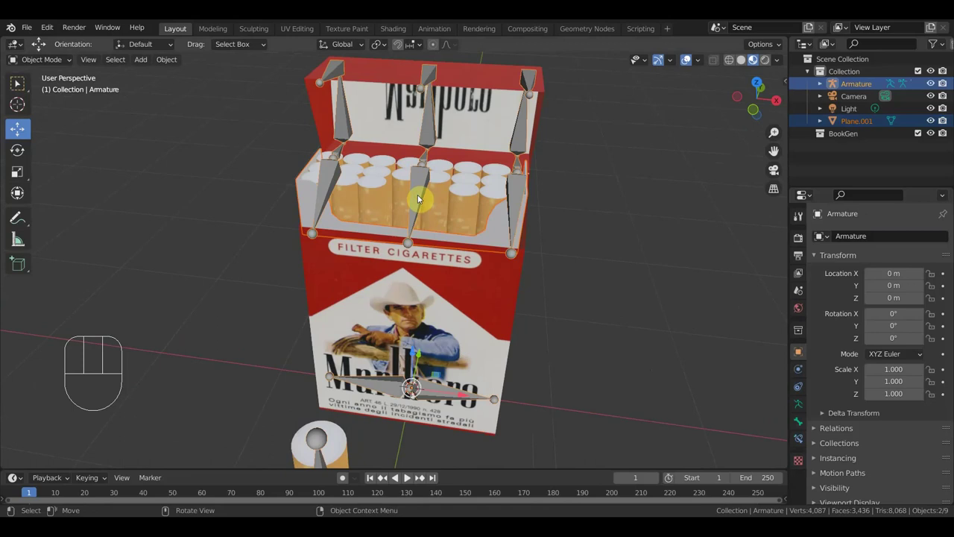
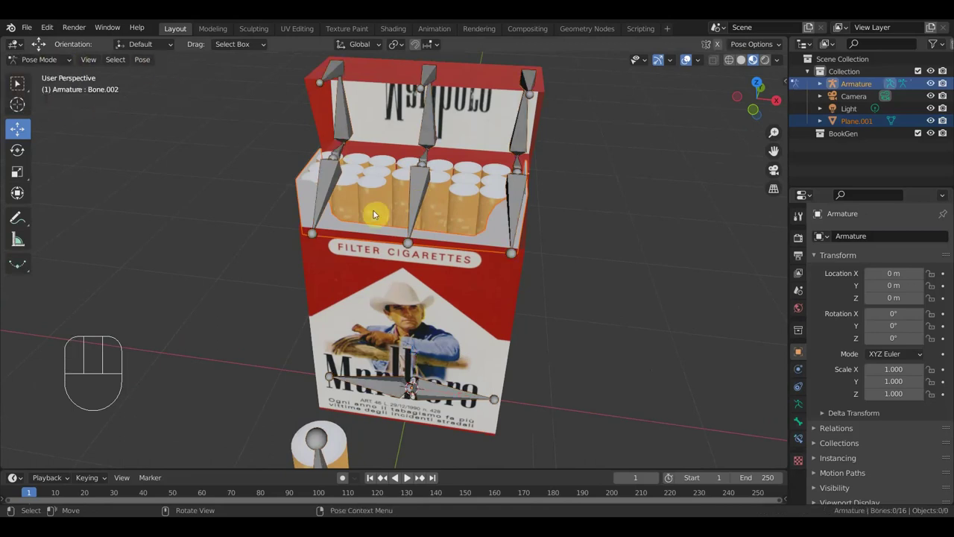
left_click(426, 206)
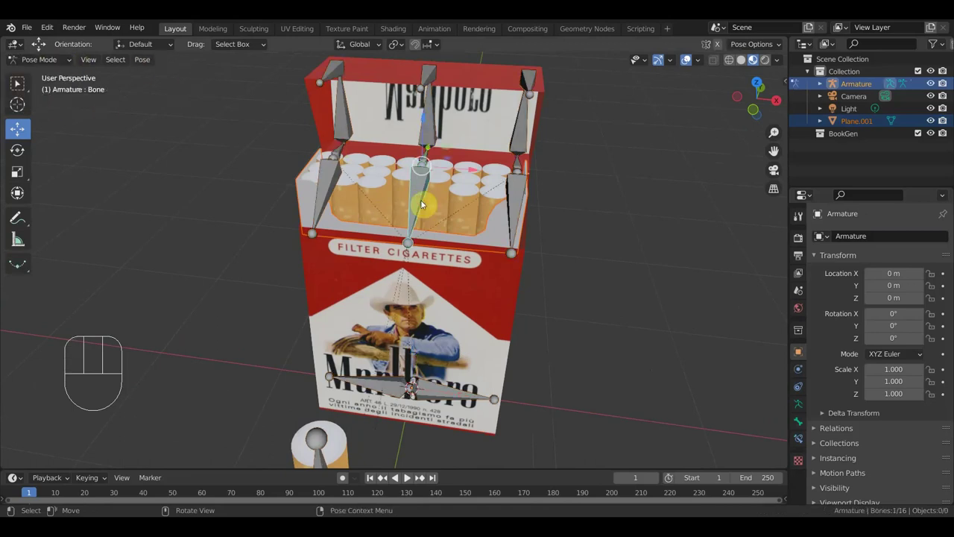
key("ctrl+p")
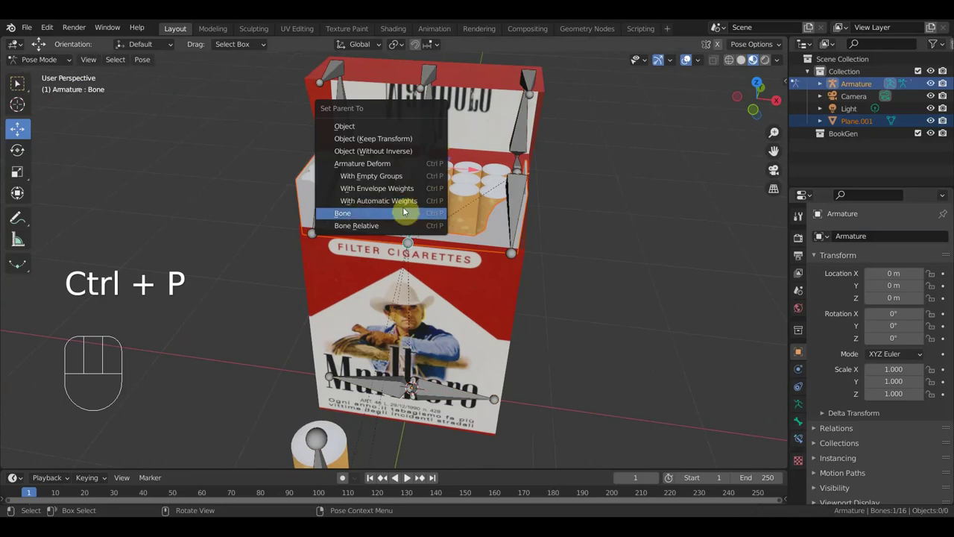
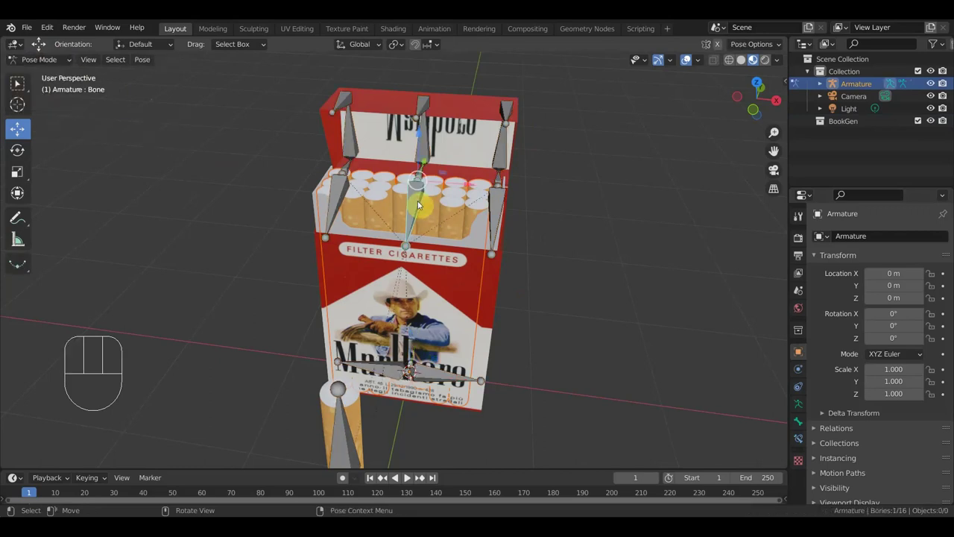
key("ctrl+p")
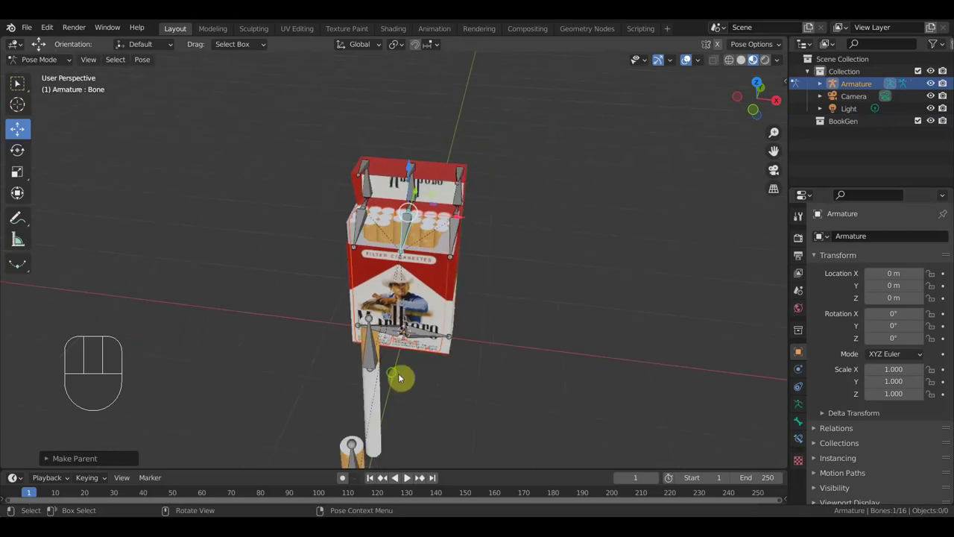
middle_click(329, 371)
key("KP_3")
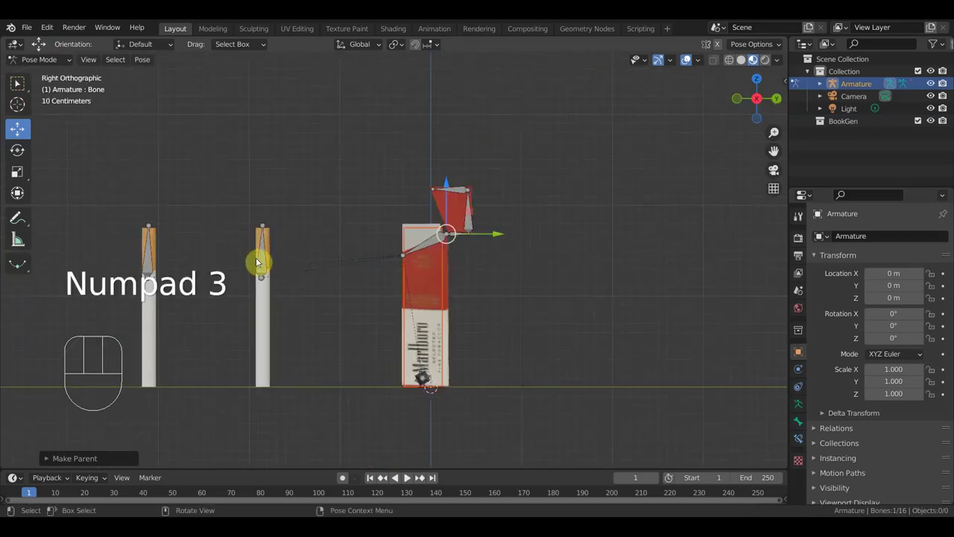
left_click_drag(268, 266, 292, 278)
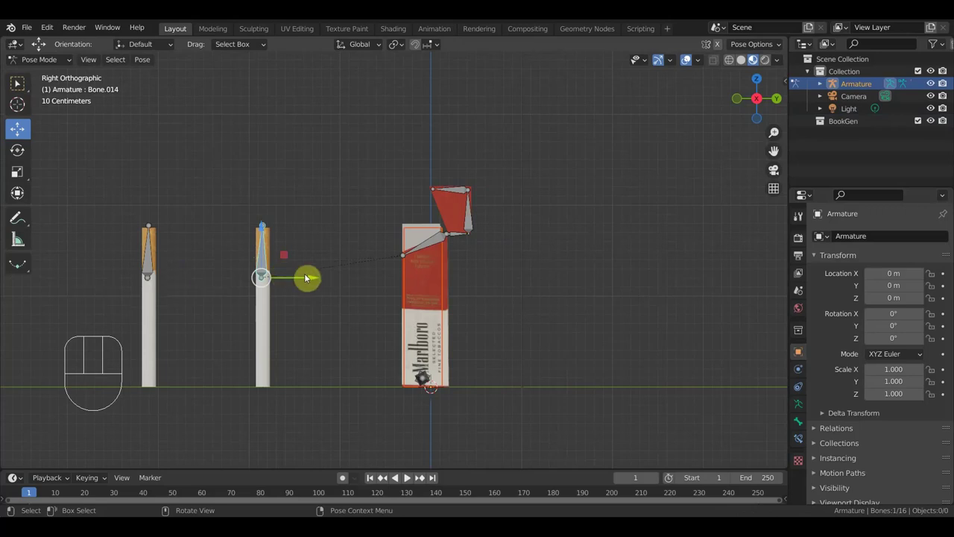
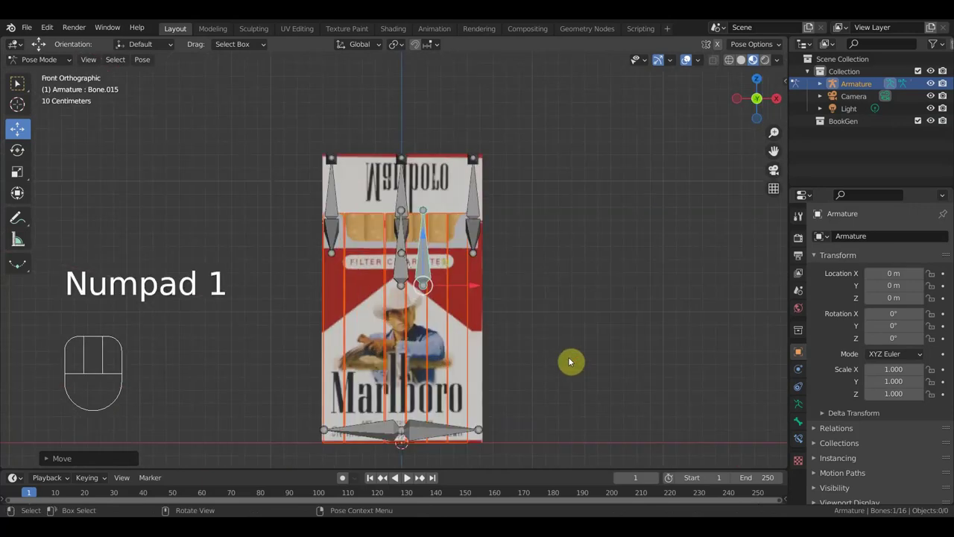
left_click_drag(499, 254, 490, 237)
middle_click(485, 270)
left_click_drag(500, 316, 467, 274)
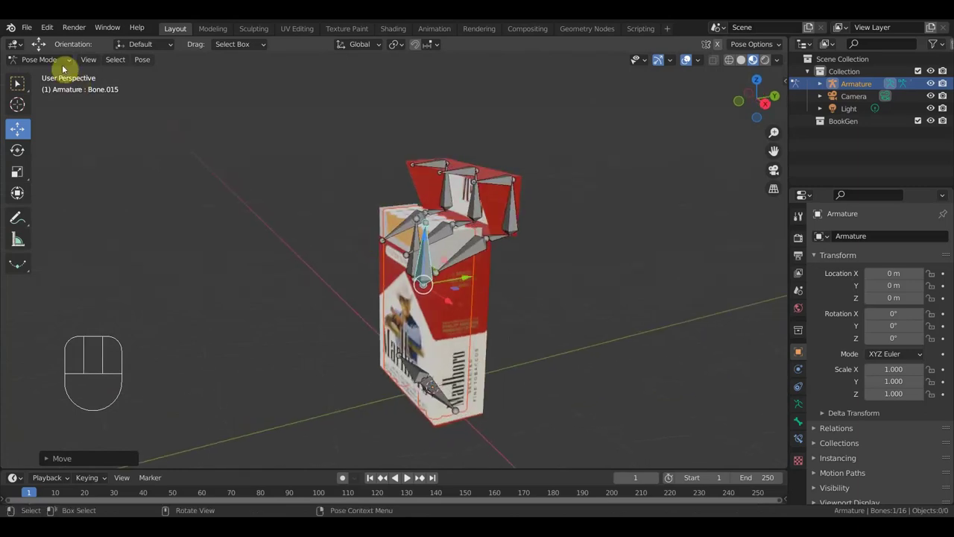
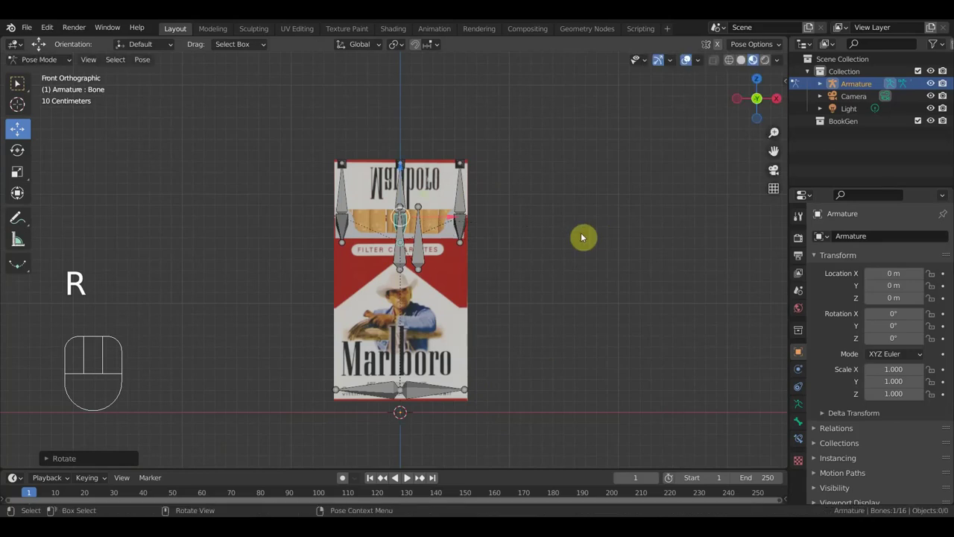
left_click_drag(501, 235, 444, 284)
left_click_drag(485, 261, 481, 245)
left_click_drag(483, 243, 468, 209)
left_click(467, 207)
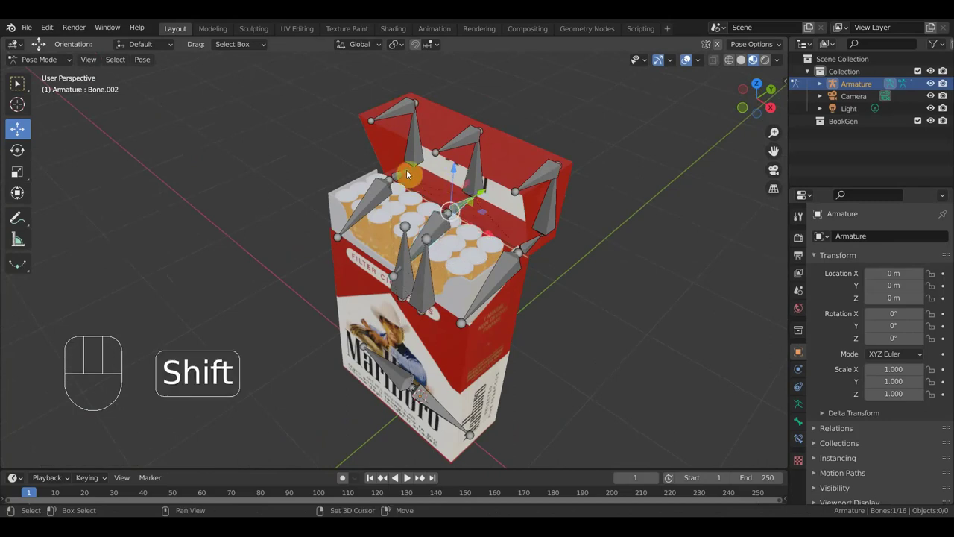
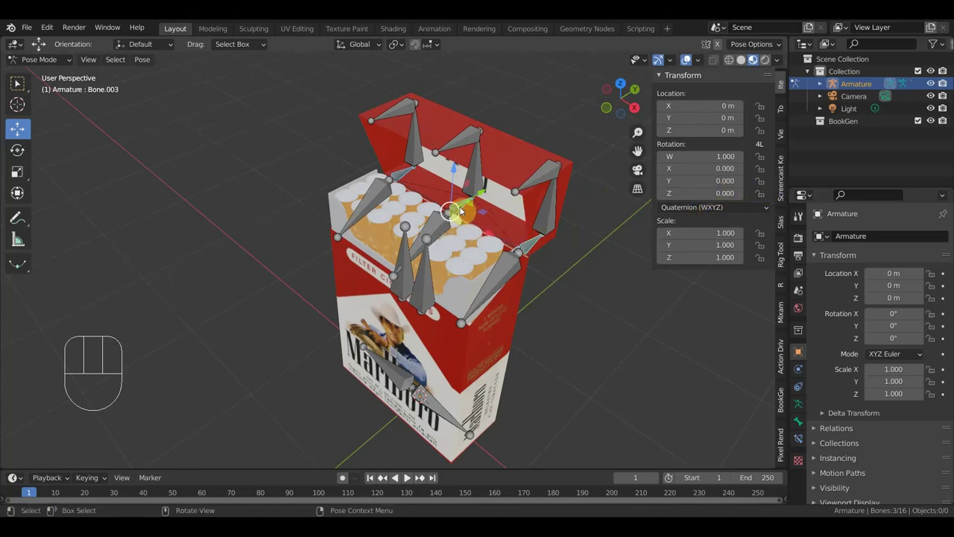
left_click(439, 231)
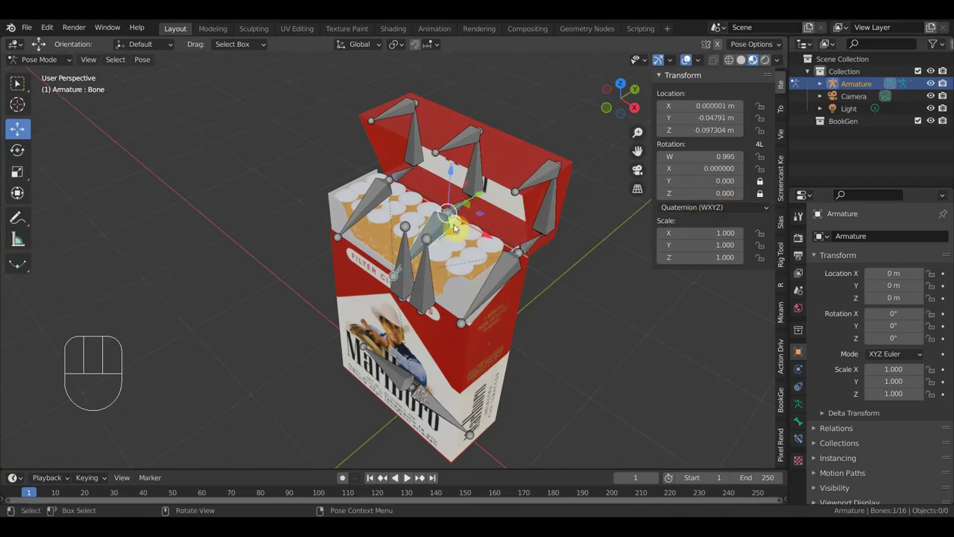
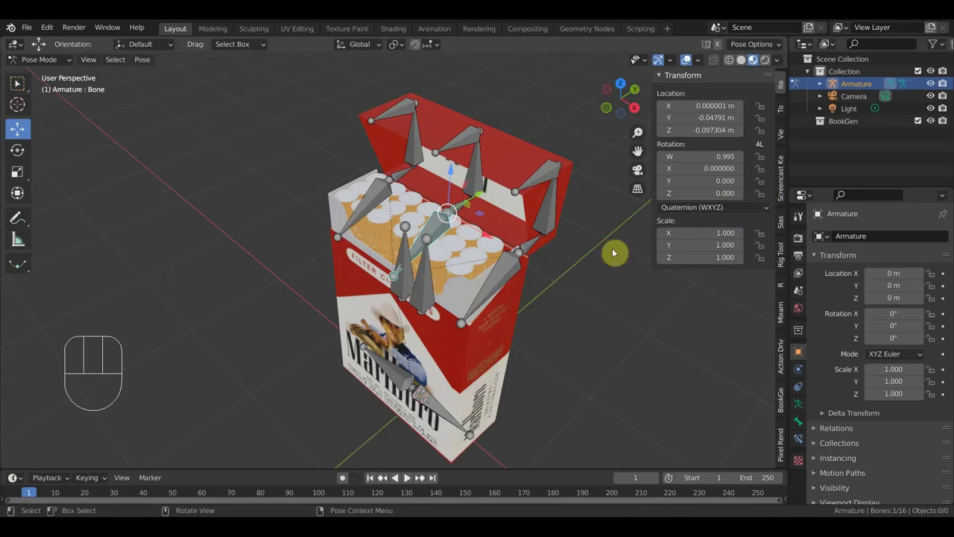
left_click(466, 207)
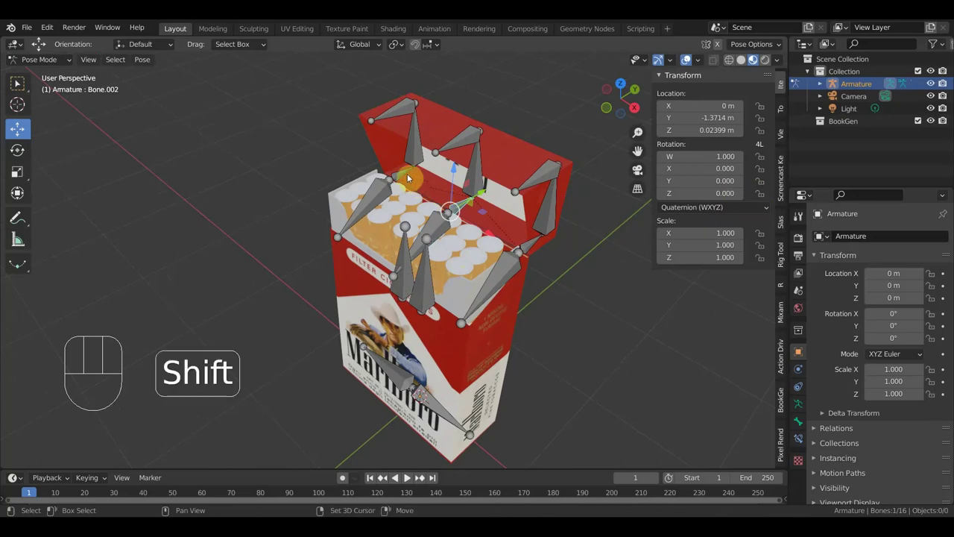
left_click_drag(407, 176, 460, 202)
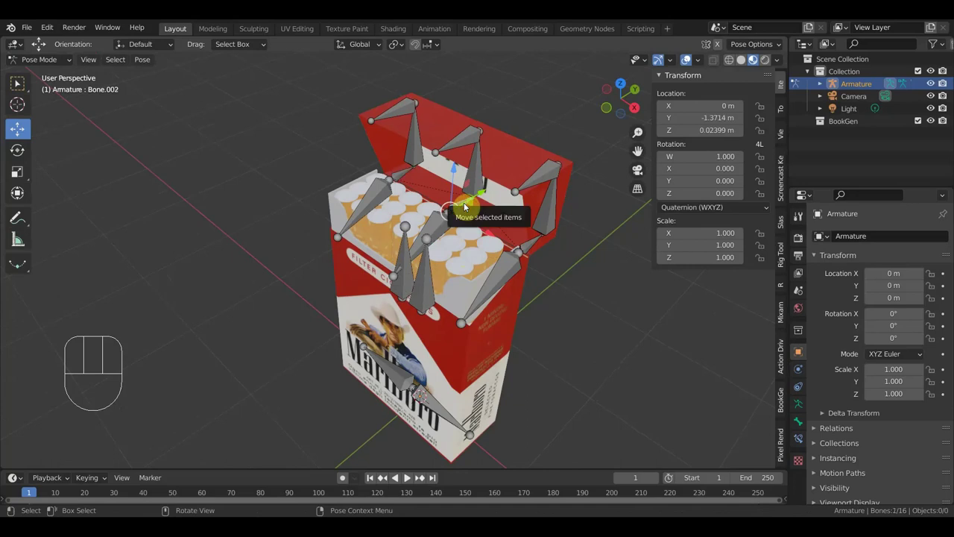
key("KP_3")
key("r")
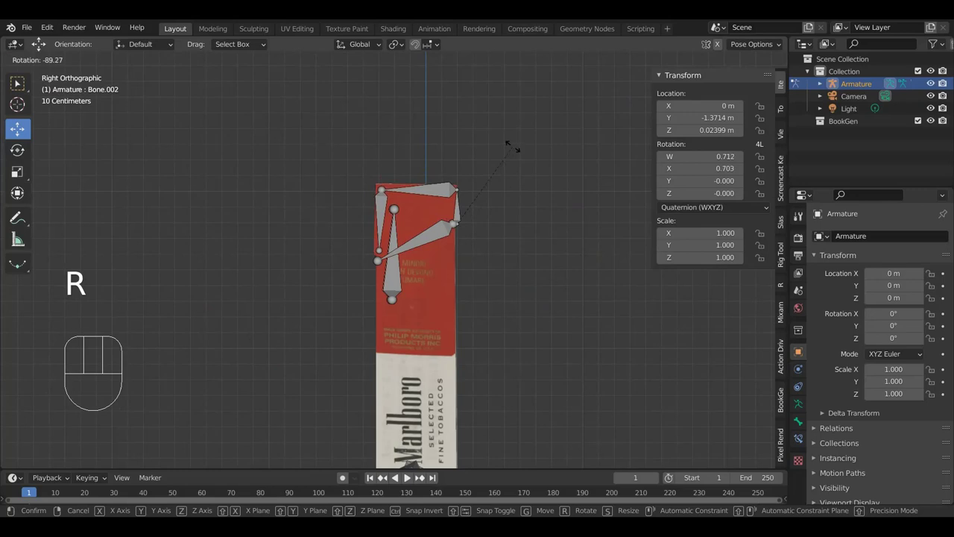
left_click(517, 153)
left_click_drag(603, 263, 633, 231)
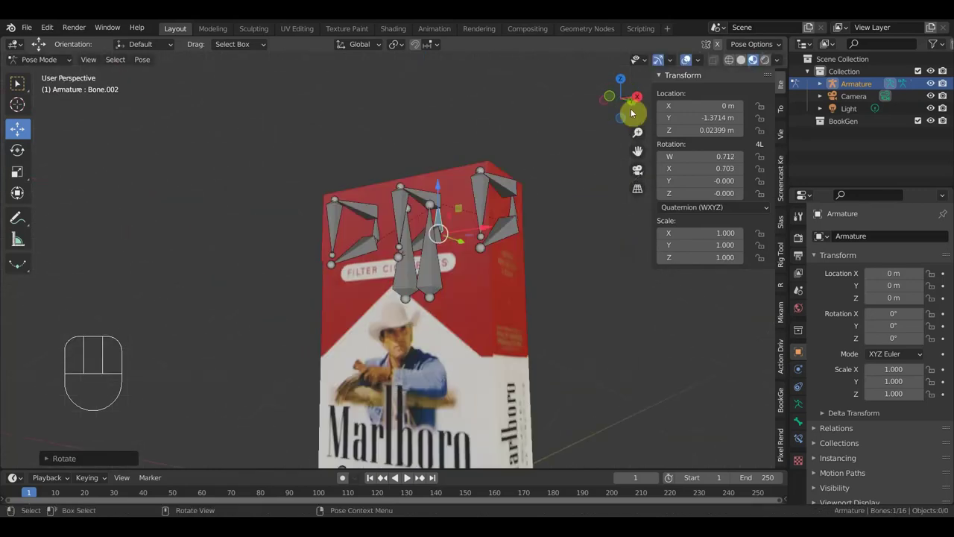
left_click(694, 61)
left_click_drag(560, 305, 573, 251)
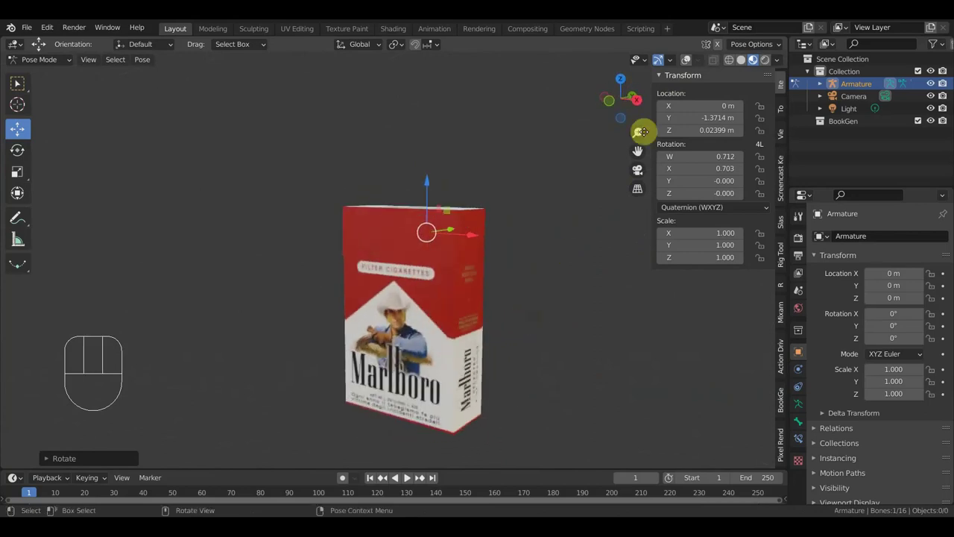
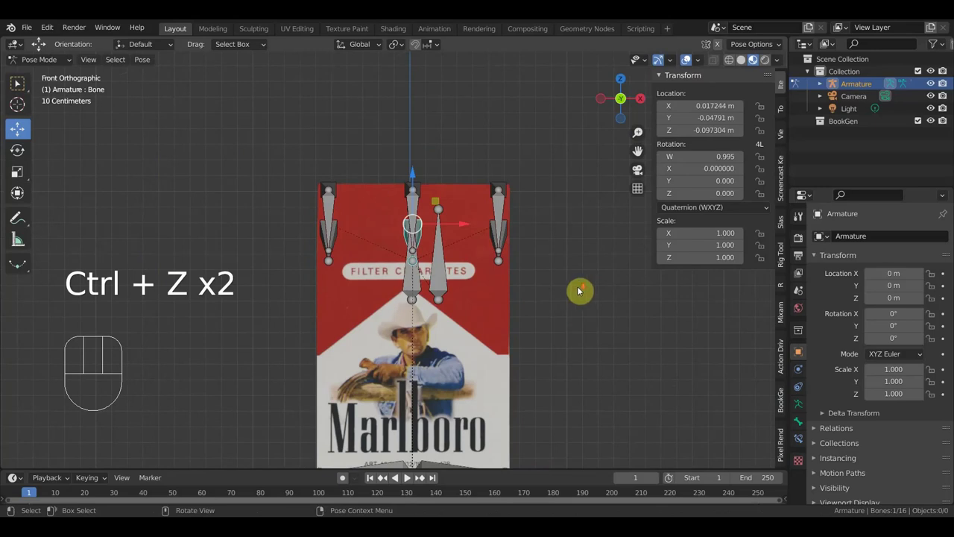
Shift-select the ten bones ringed around the pack's top, ending with Bone.013 active.
left_click_drag(575, 297, 486, 306)
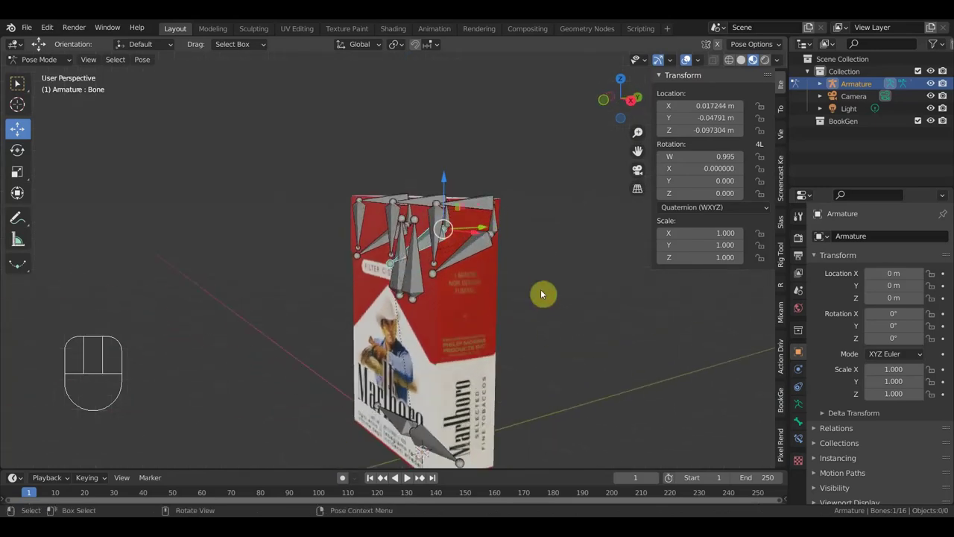
key("n")
left_click_drag(667, 295, 532, 235)
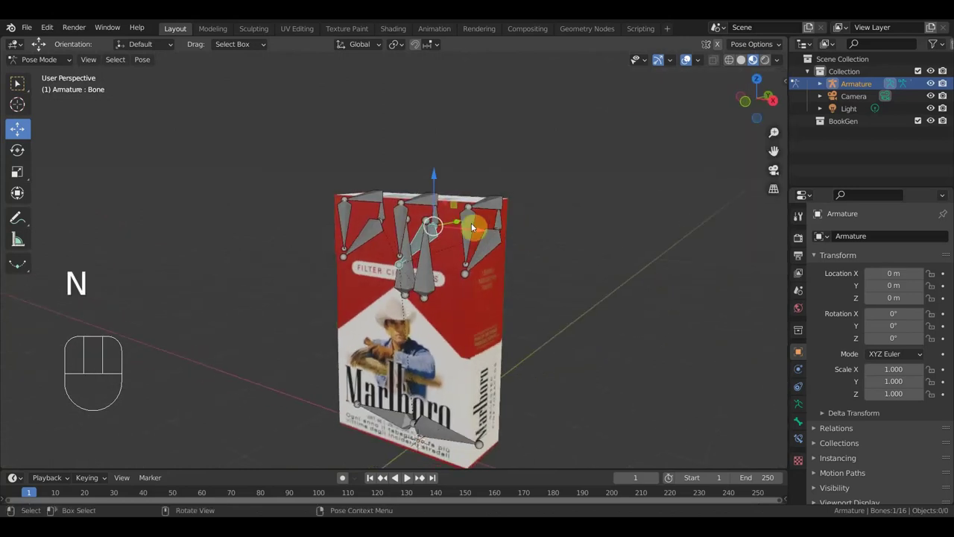
left_click_drag(476, 228, 407, 221)
left_click_drag(406, 220, 354, 223)
left_click_drag(353, 223, 444, 208)
left_click_drag(429, 200, 493, 205)
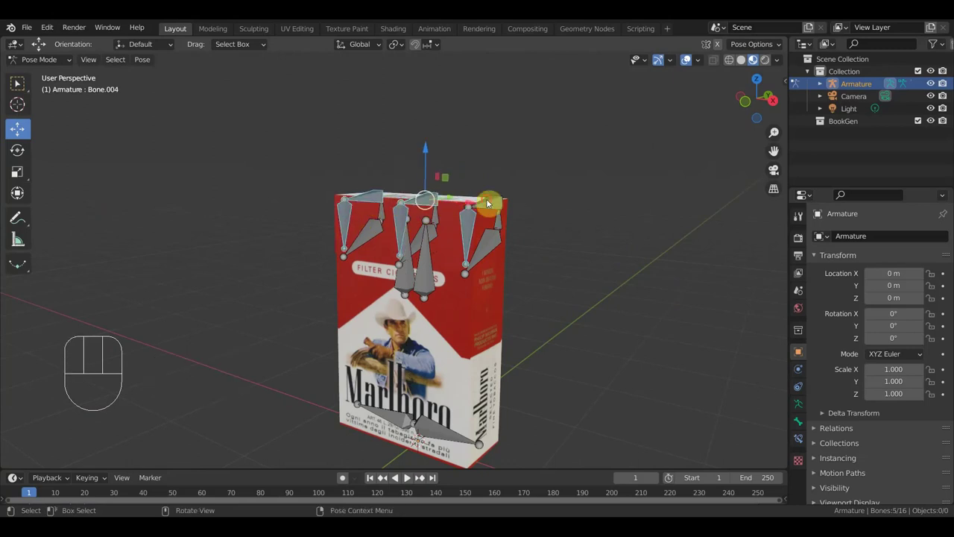
left_click_drag(492, 205, 534, 229)
left_click_drag(535, 256, 510, 256)
left_click_drag(478, 256, 377, 241)
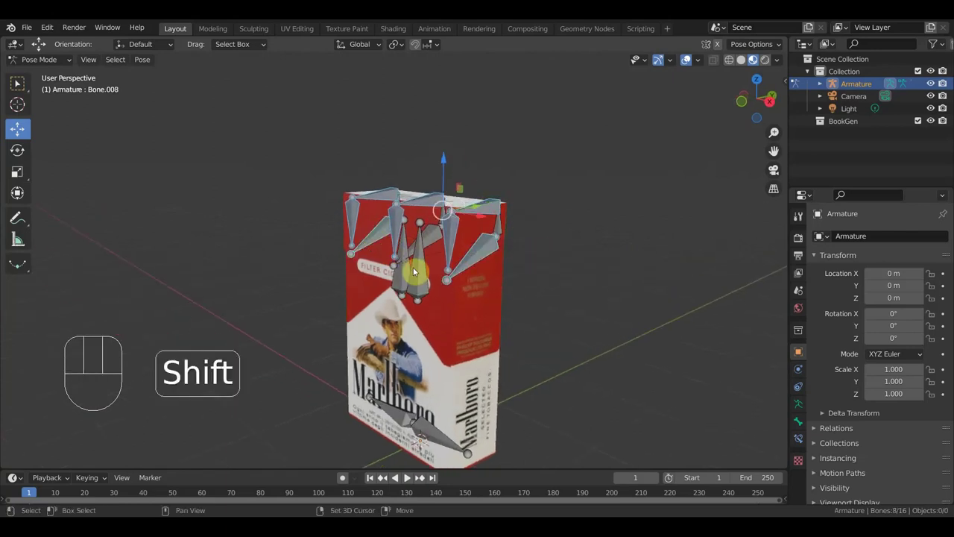
left_click_drag(435, 436, 397, 417)
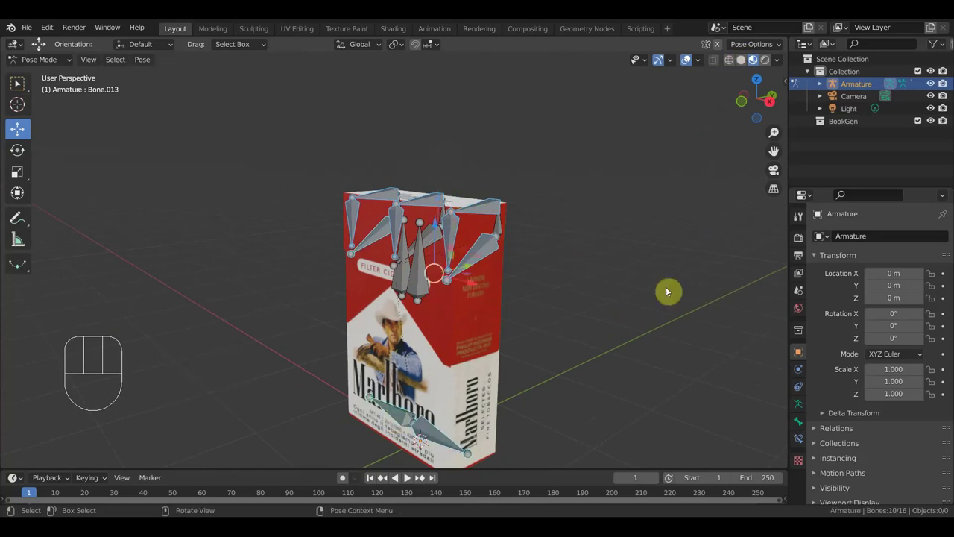
key("n")
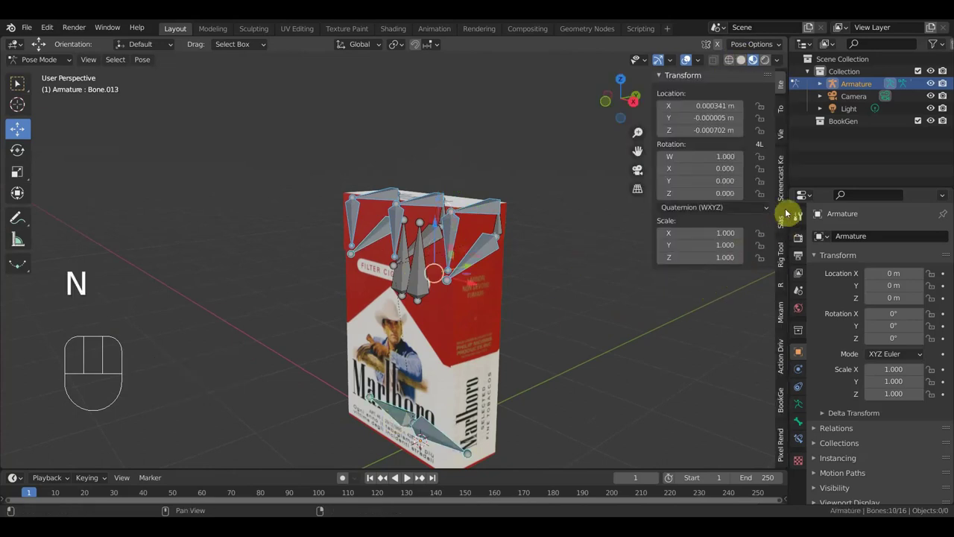
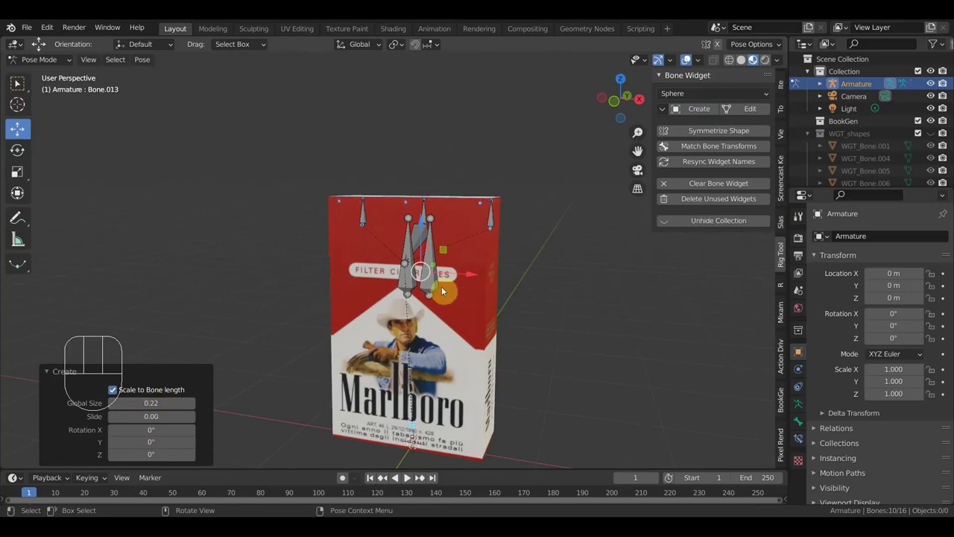
Assign the selected bones to a bone group with yellow Color Set 09, then deselect them.
left_click_drag(551, 350, 568, 316)
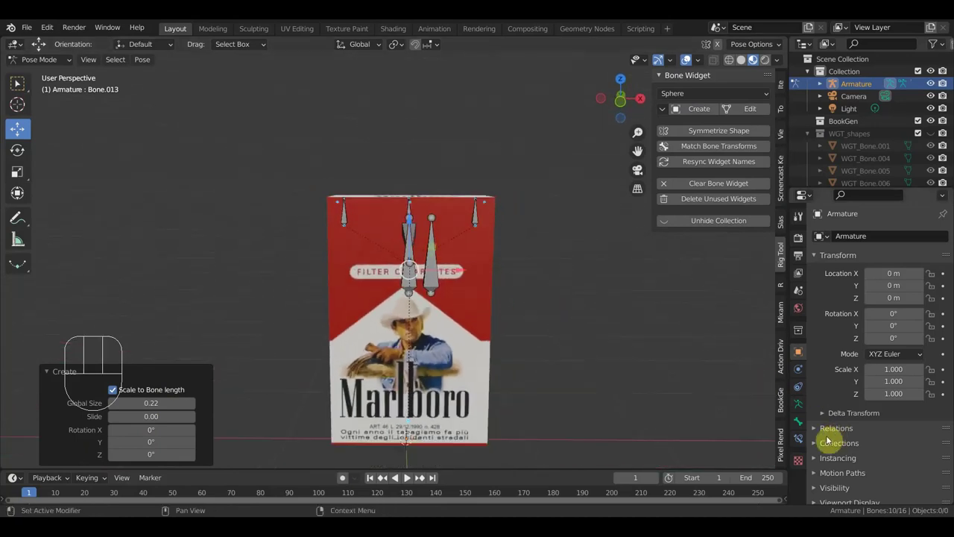
left_click(803, 405)
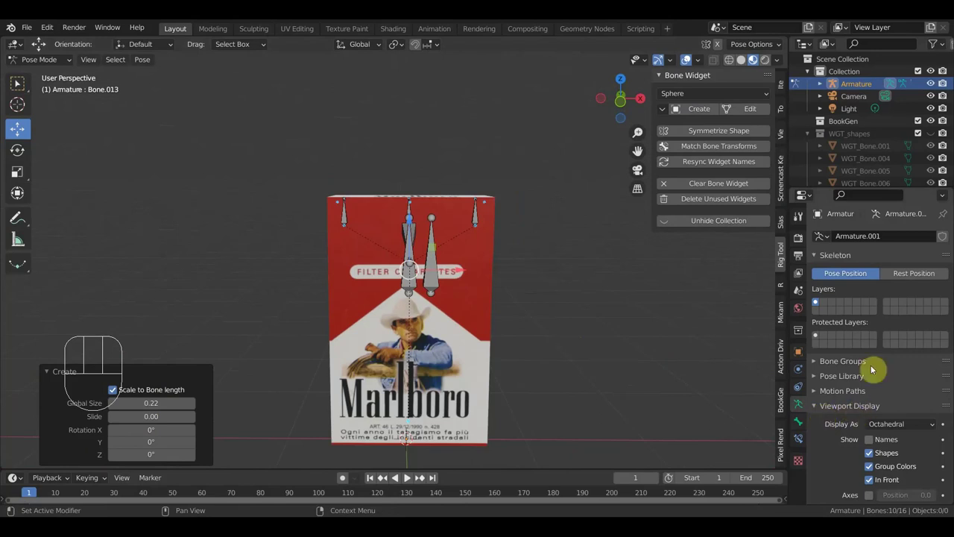
left_click(860, 366)
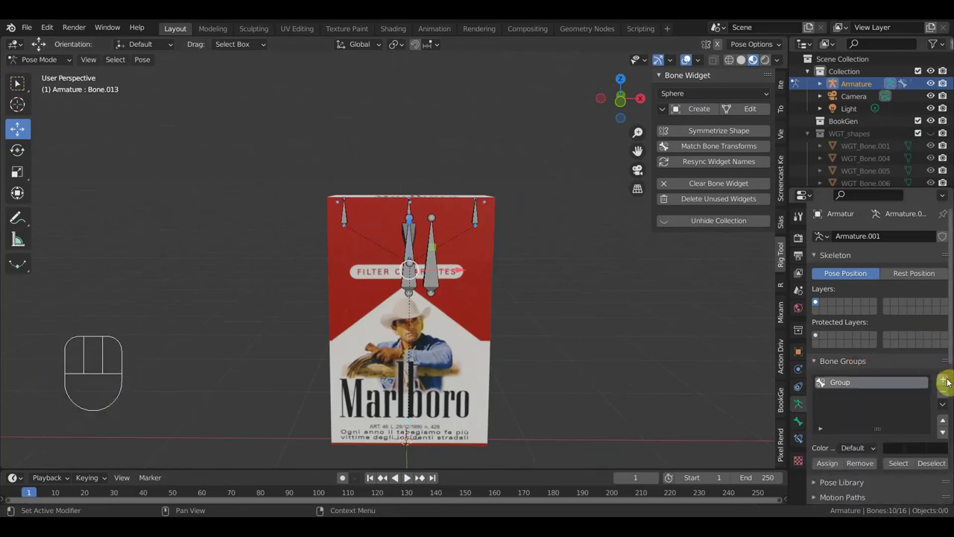
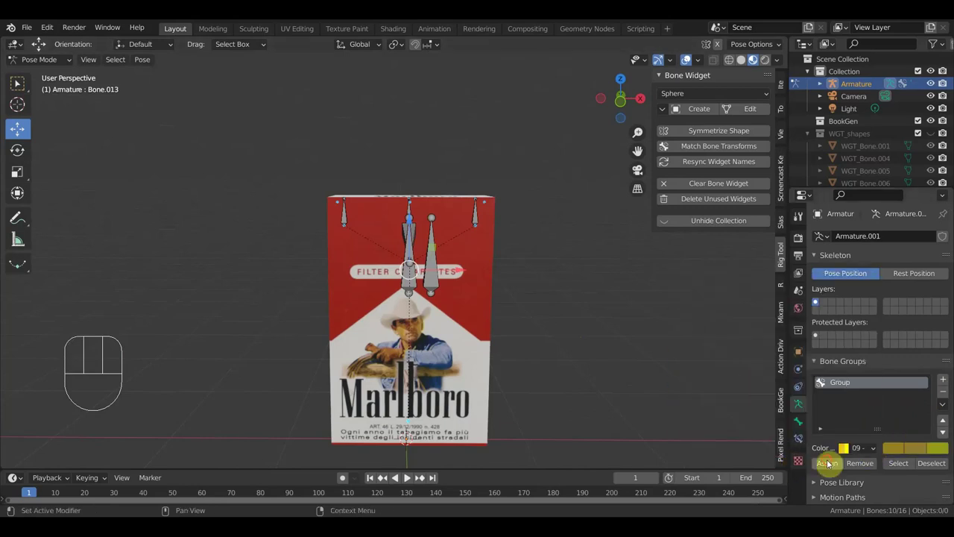
left_click(832, 465)
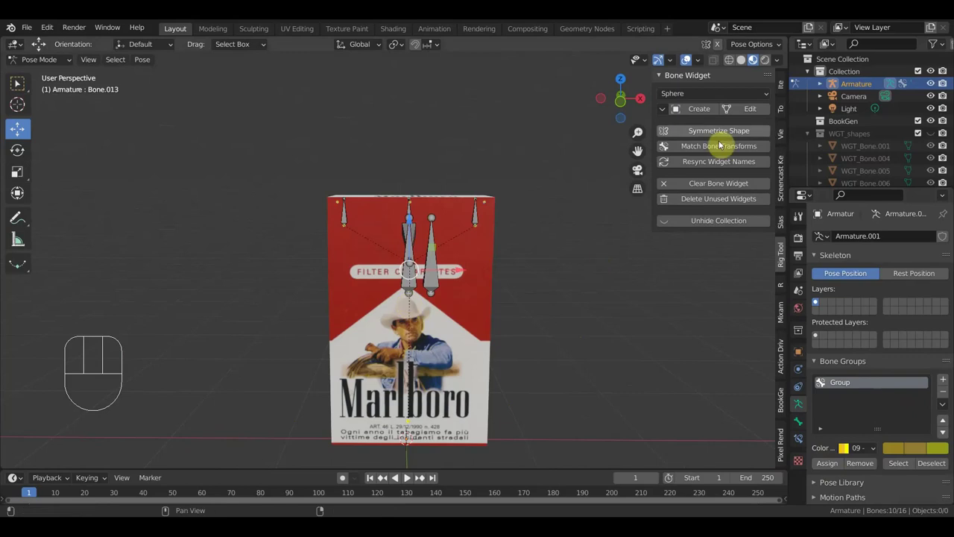
left_click(702, 108)
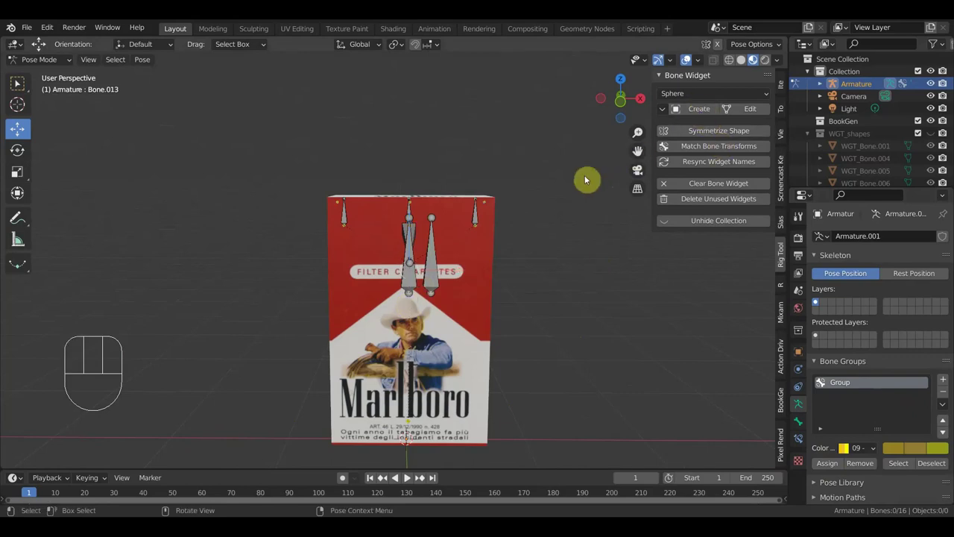
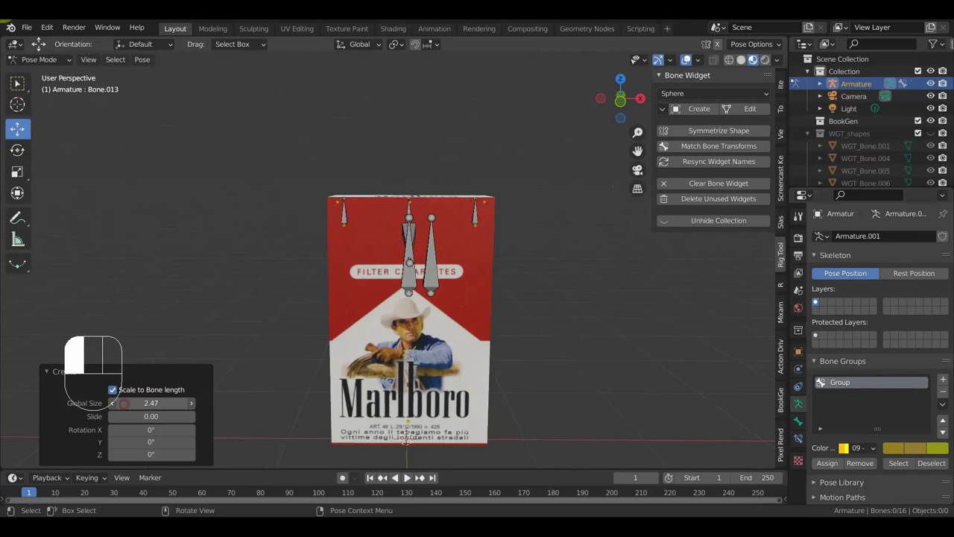
Adjust the Rig Tool widget settings while orbiting around the pack.
middle_click(541, 307)
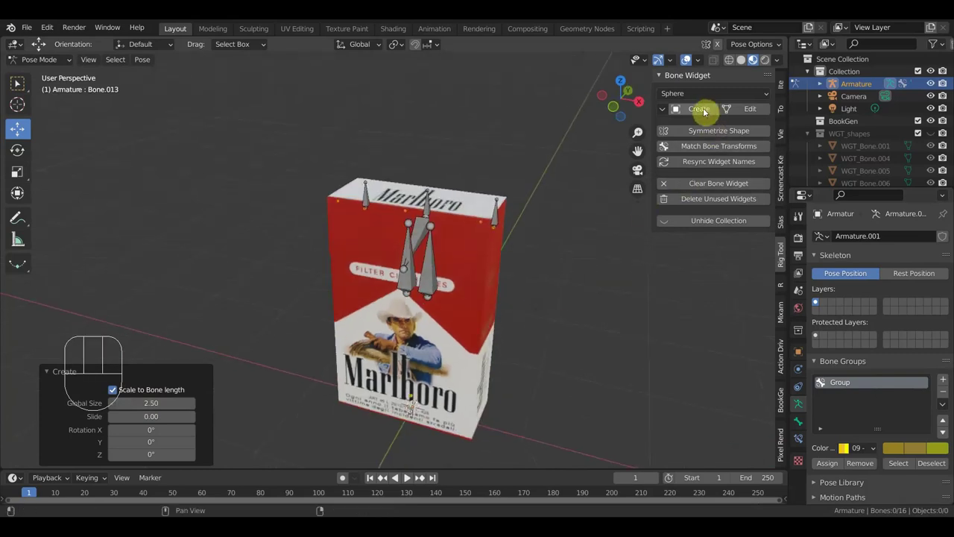
left_click(708, 113)
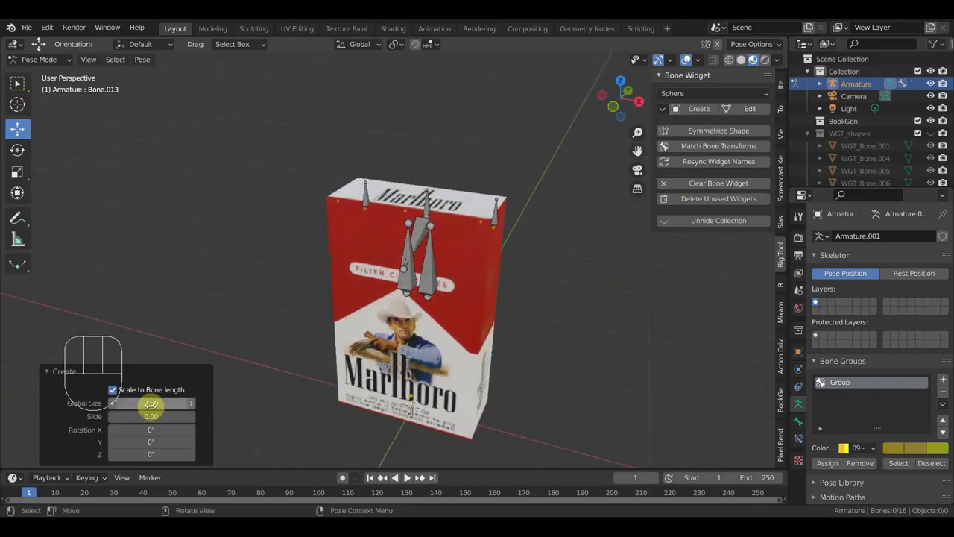
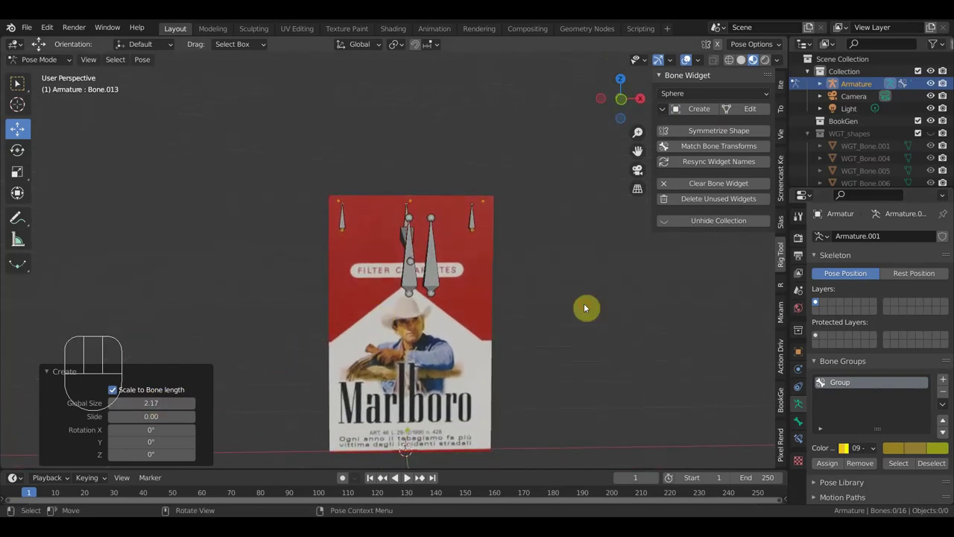
left_click(585, 315)
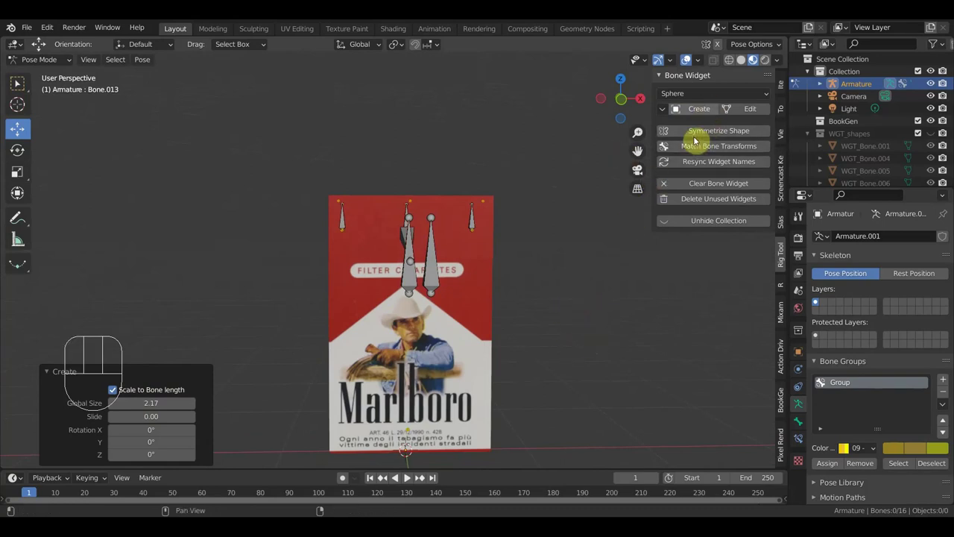
left_click(711, 111)
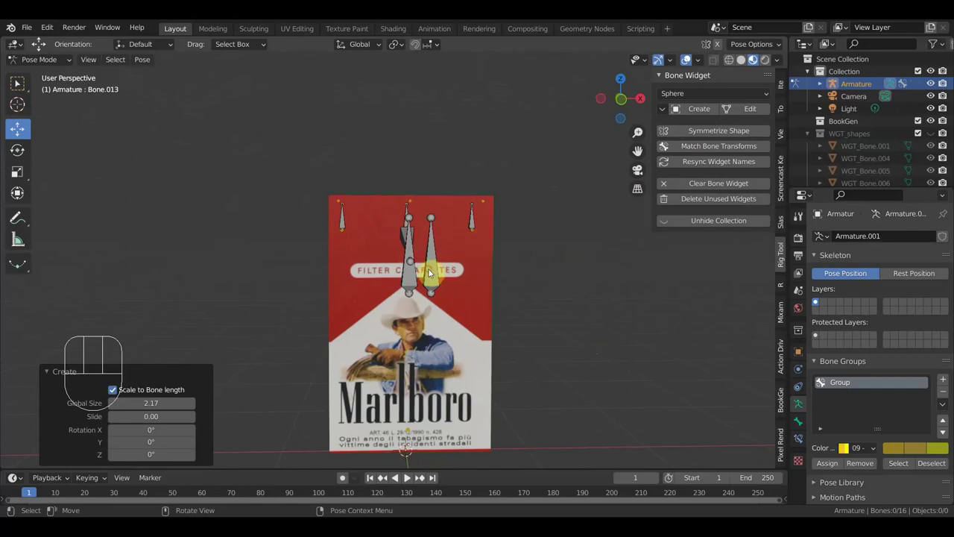
Select the base bone at the pack's top and choose its widget shape.
left_click_drag(484, 315, 474, 324)
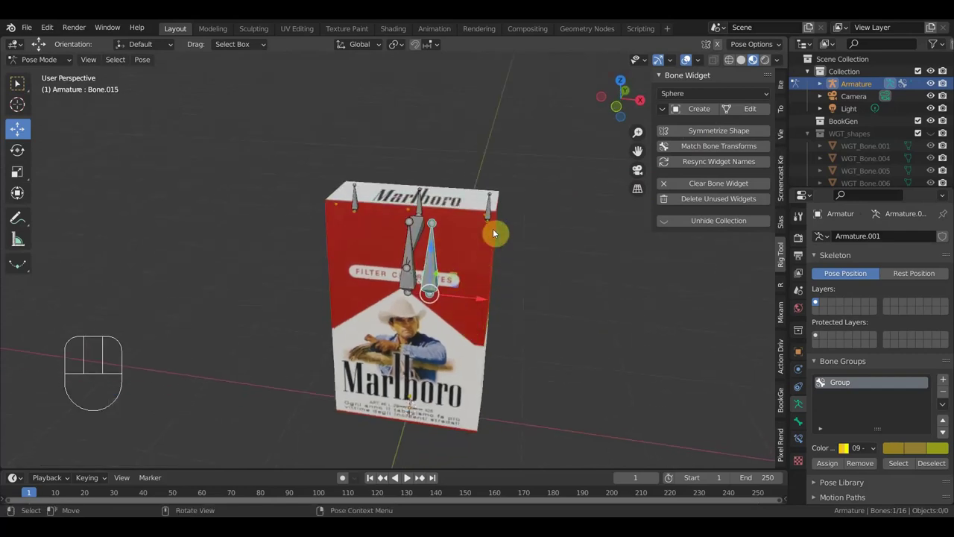
left_click_drag(446, 241, 436, 238)
left_click(425, 234)
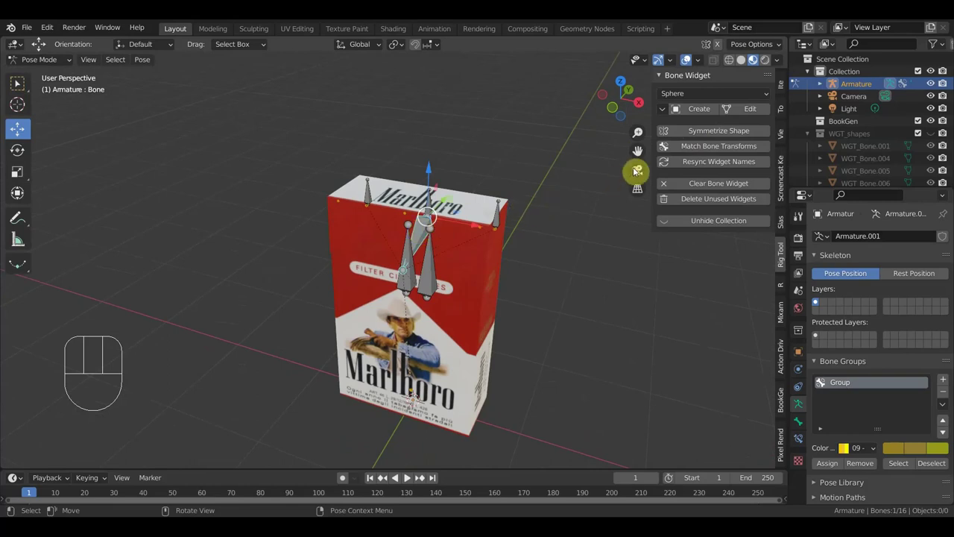
left_click_drag(710, 101, 707, 130)
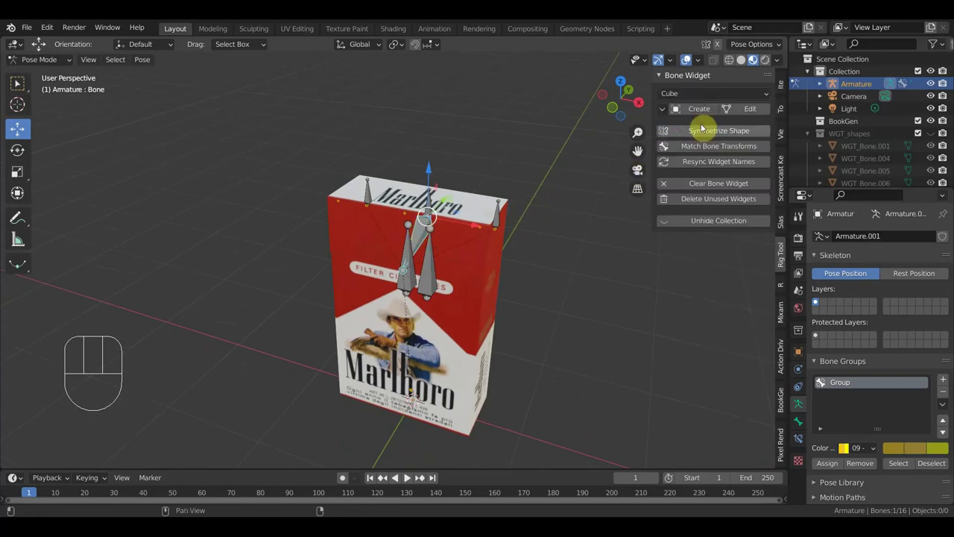
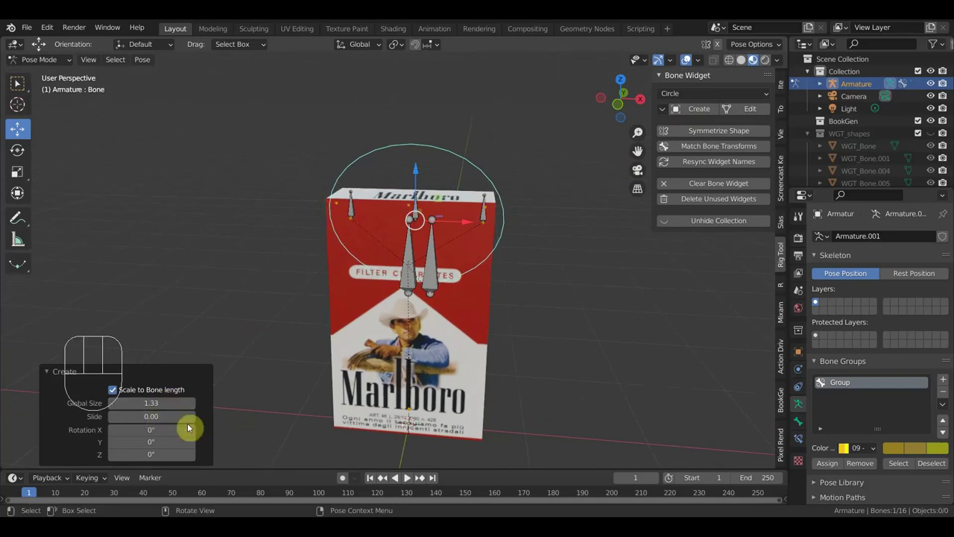
Add a blue bone group, assign the selected bone to it and recolour the first group.
left_click(947, 384)
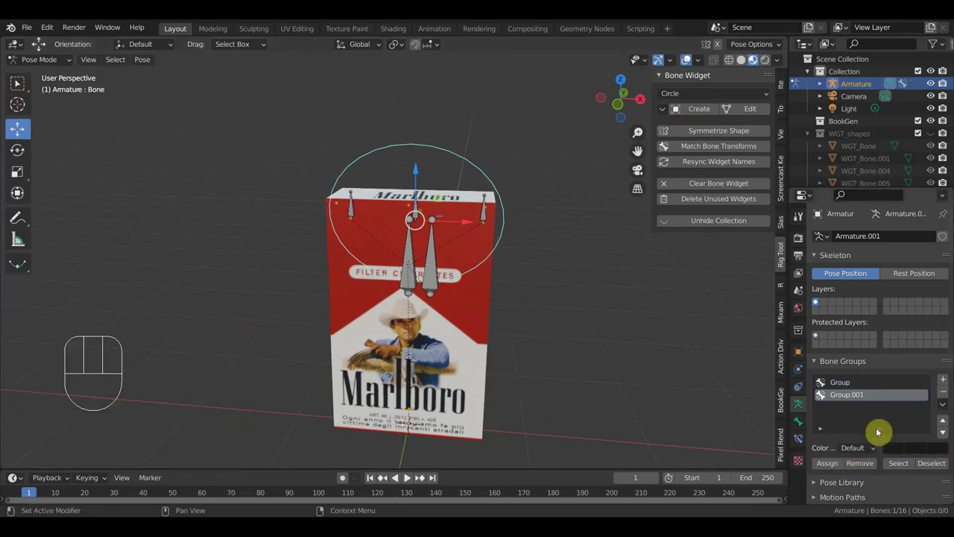
left_click_drag(877, 453, 774, 423)
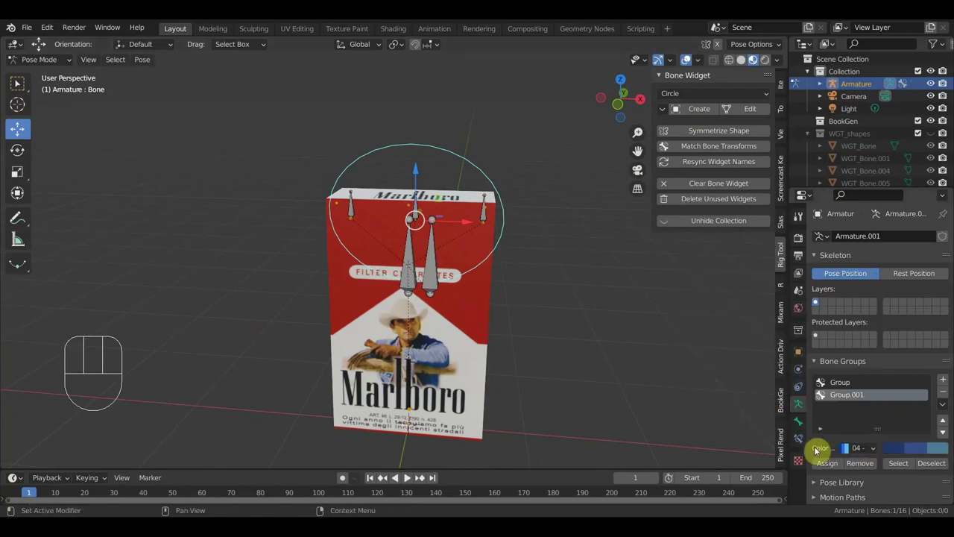
left_click(832, 466)
left_click_drag(603, 341, 510, 329)
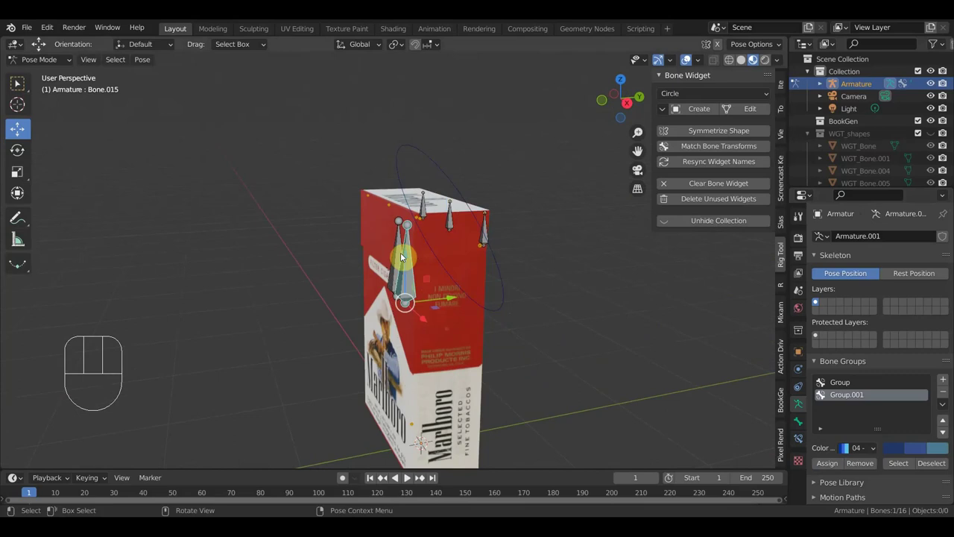
left_click(400, 247)
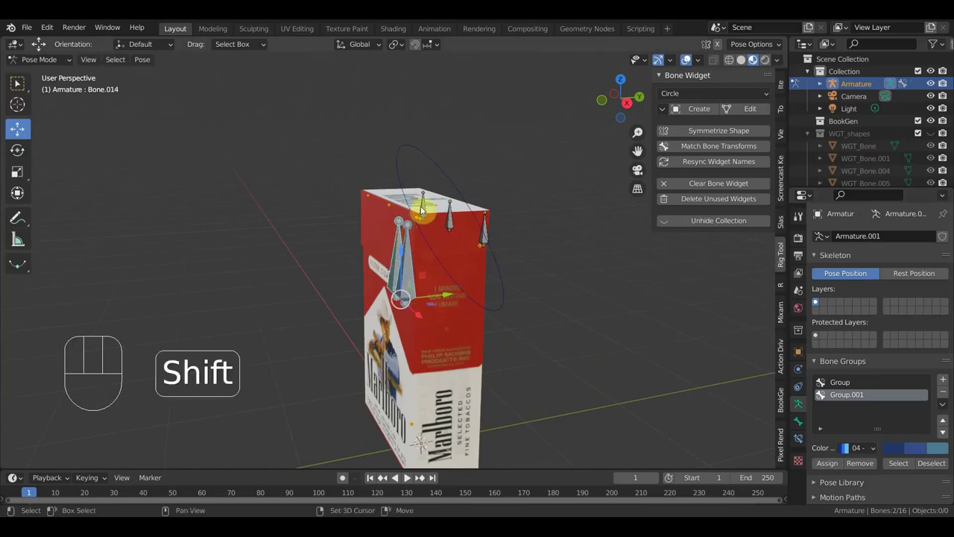
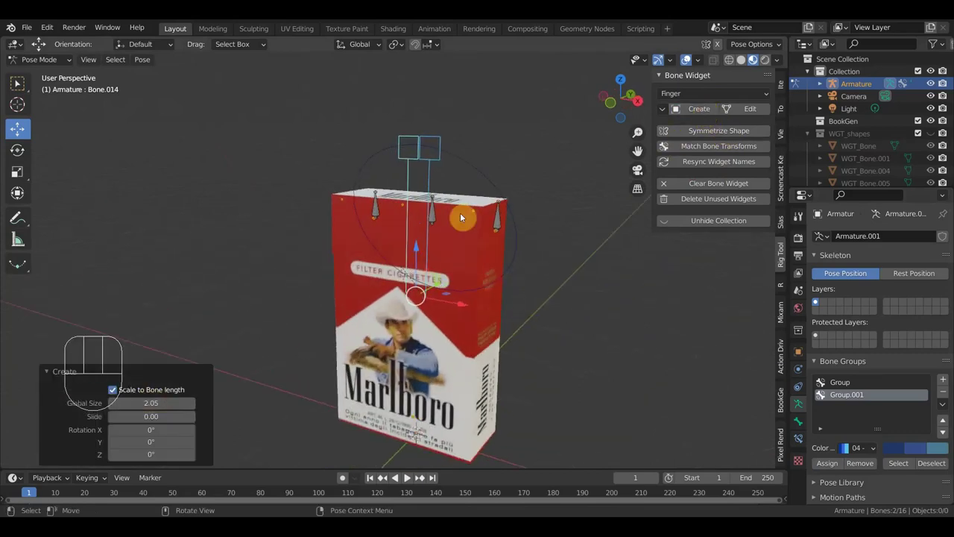
left_click(441, 162)
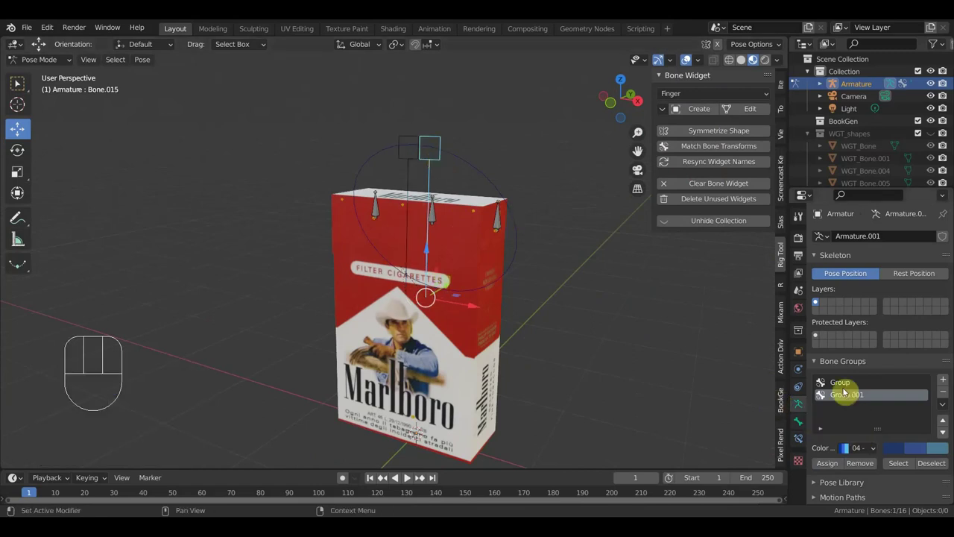
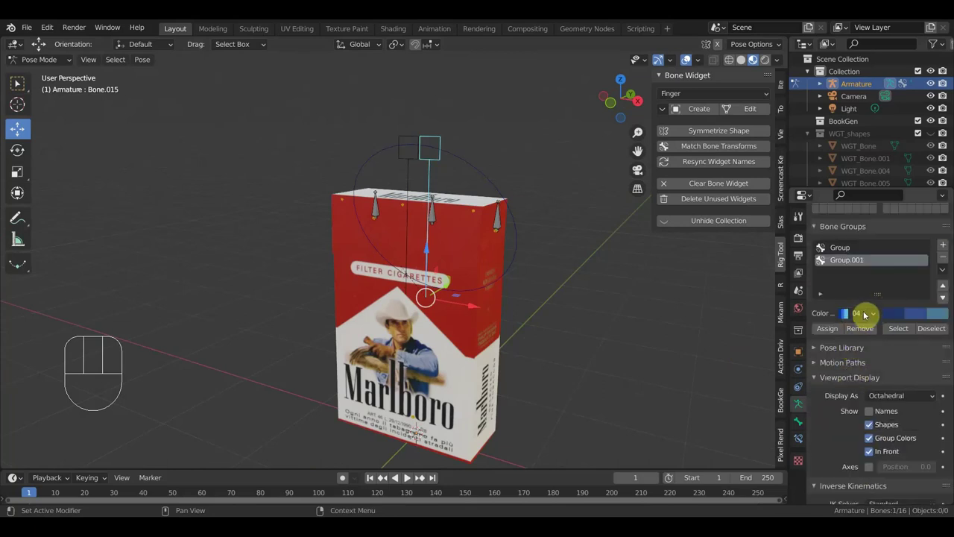
left_click_drag(876, 322, 949, 254)
Add an orange bone group and select the pack's top control bones for it.
left_click(946, 253)
left_click_drag(882, 312, 756, 380)
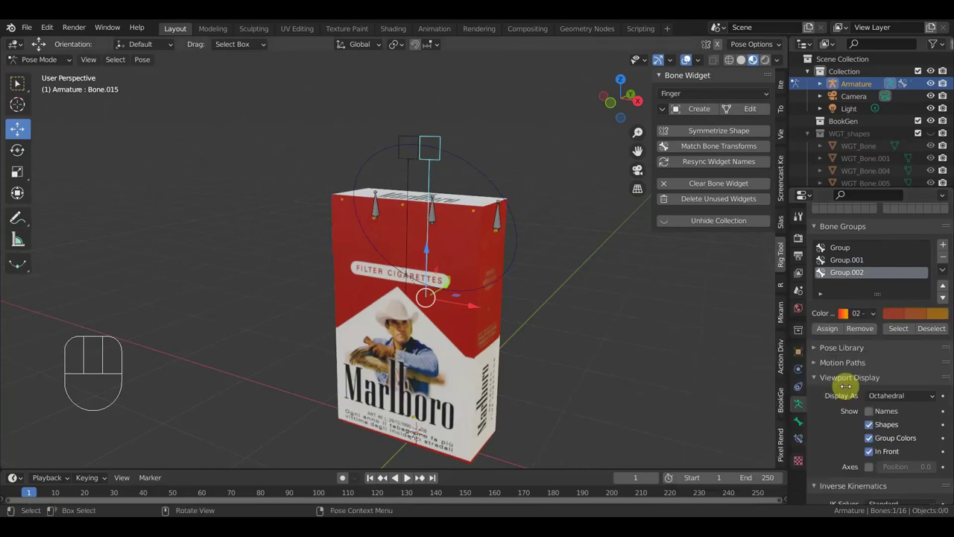
left_click(829, 337)
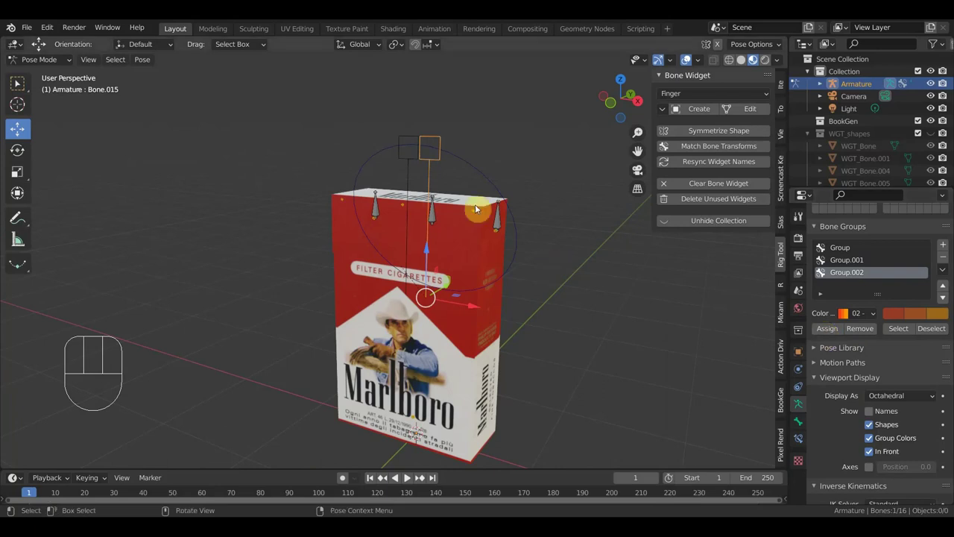
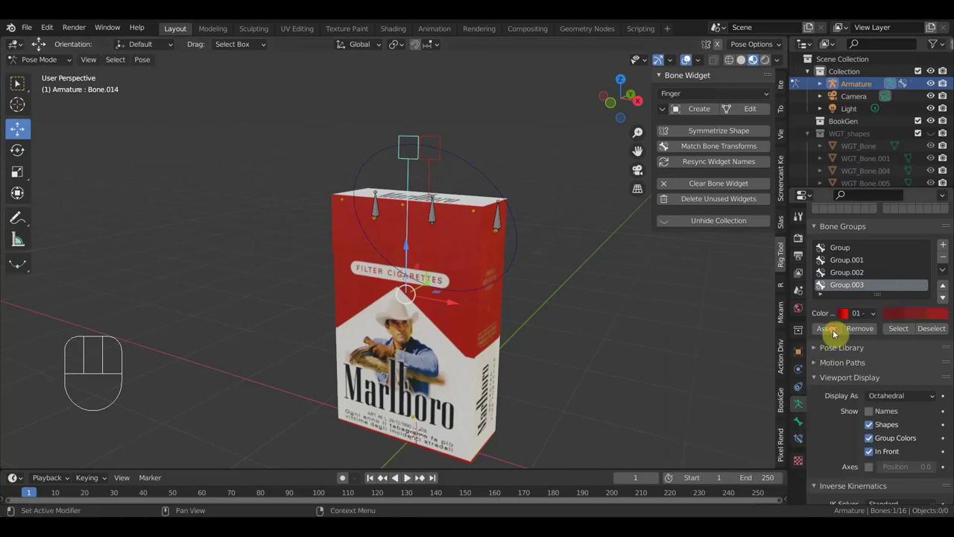
left_click_drag(571, 248, 500, 164)
left_click(457, 140)
left_click(416, 142)
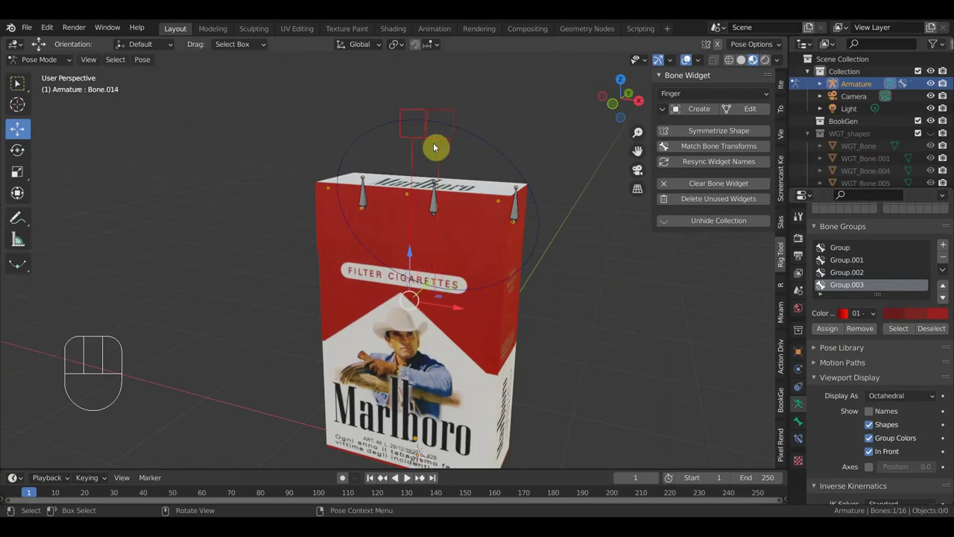
left_click(453, 143)
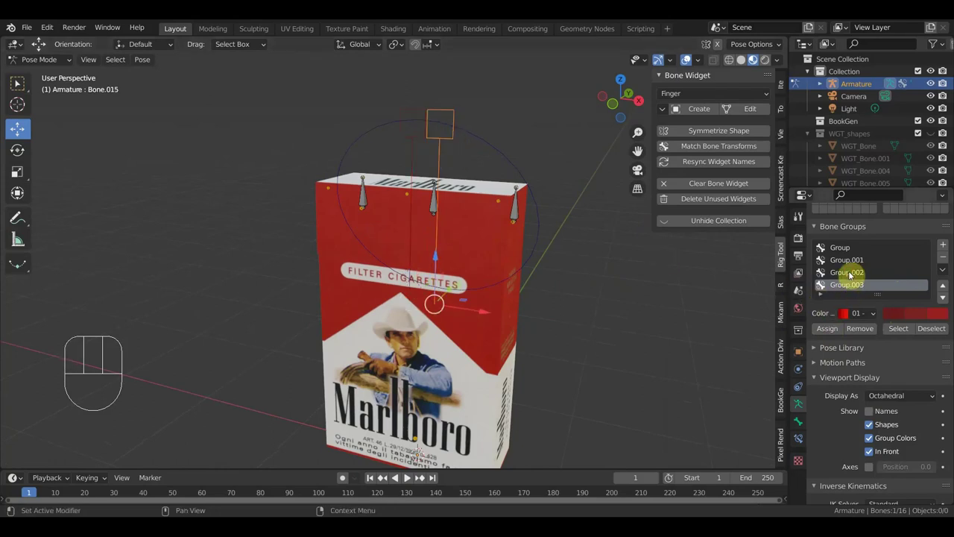
Assign the two corner control bones to their group and give one a small cube widget.
left_click(830, 332)
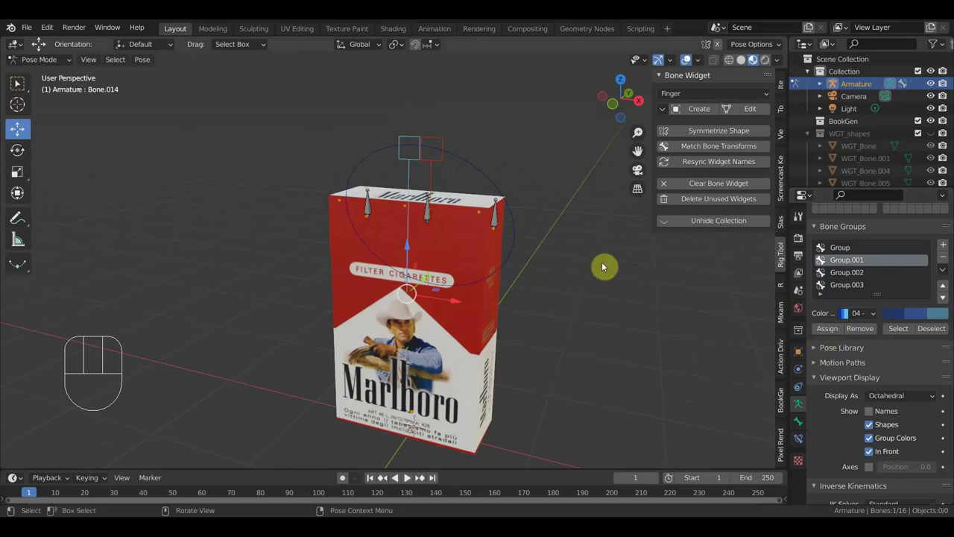
left_click(581, 209)
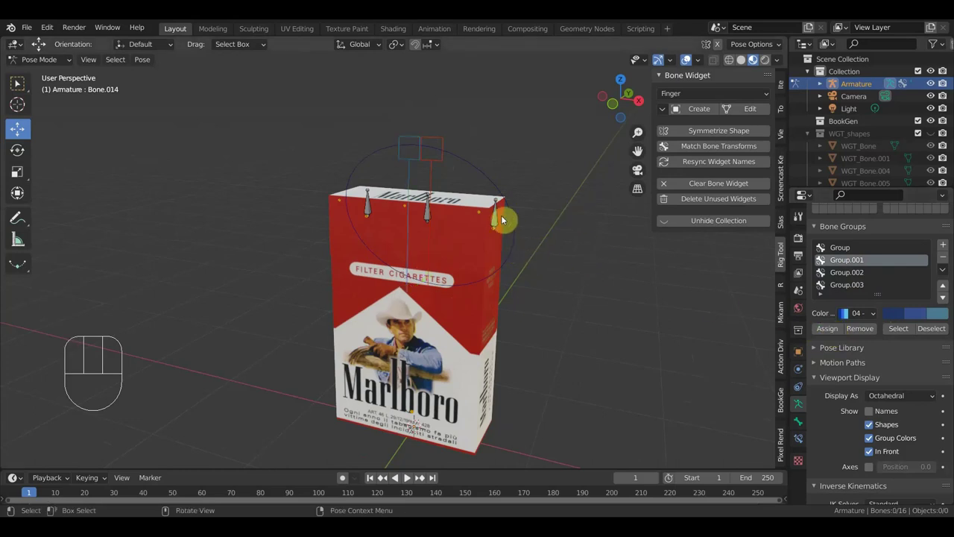
left_click(502, 217)
left_click(374, 210)
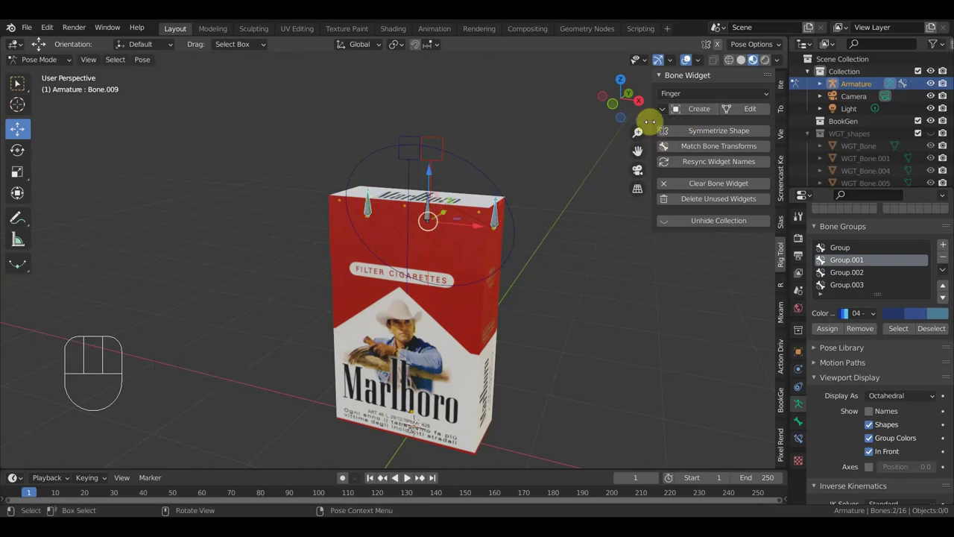
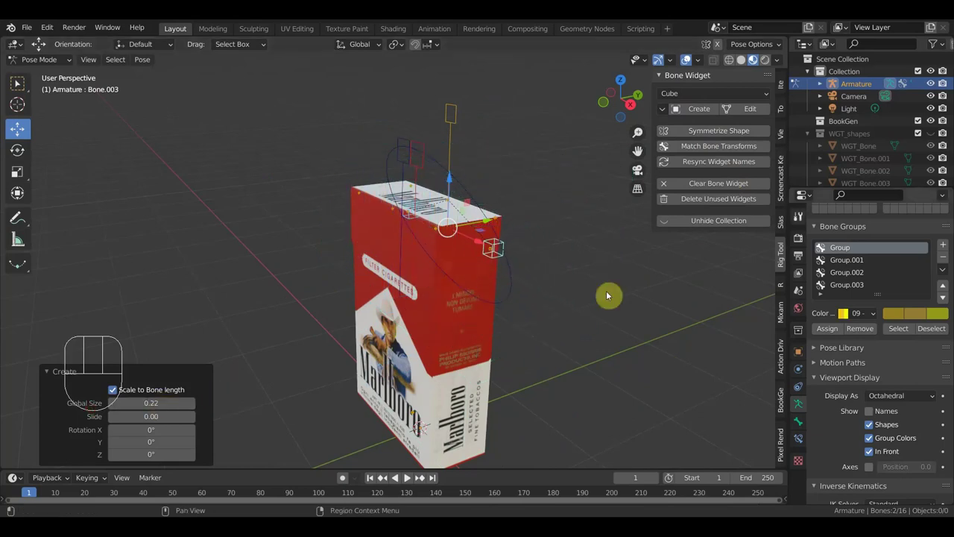
left_click(828, 334)
left_click_drag(644, 315, 651, 312)
From the right side view, select the lid hinge bone and rotate it about 65 degrees open.
left_click_drag(627, 316, 613, 326)
left_click_drag(613, 311, 612, 302)
key("KP_3")
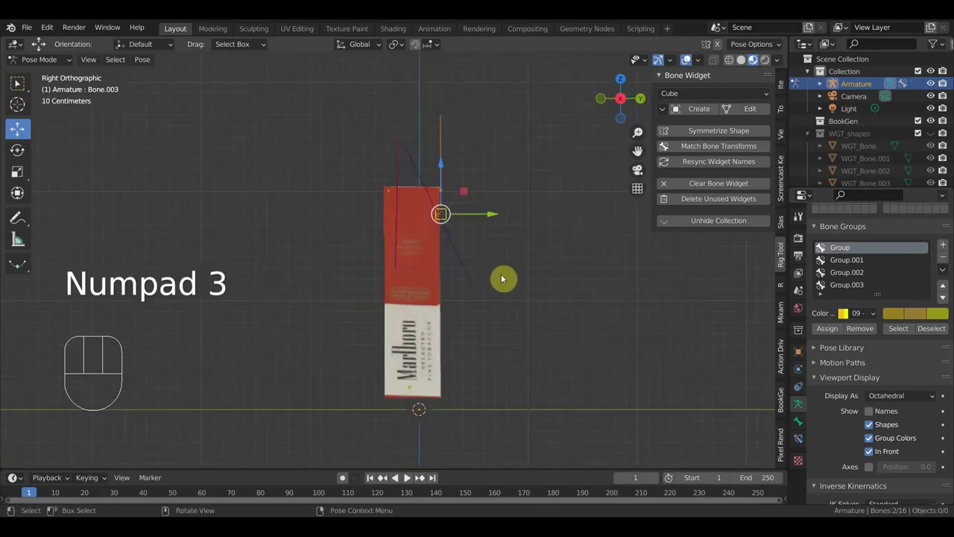
left_click(446, 150)
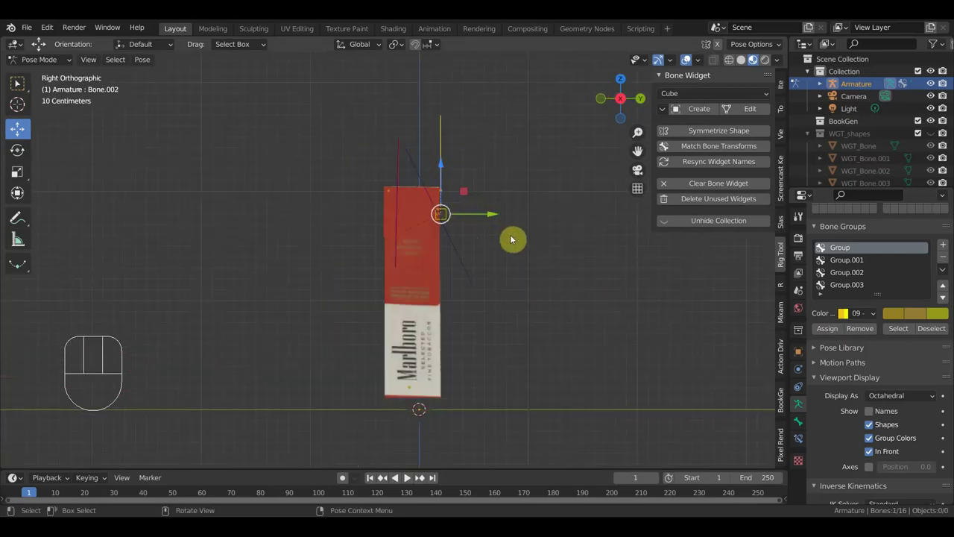
key("r")
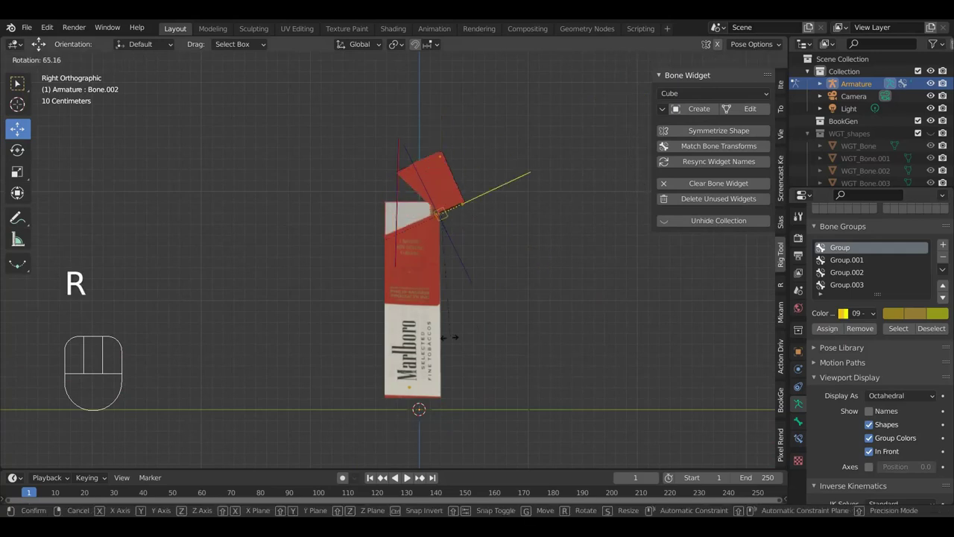
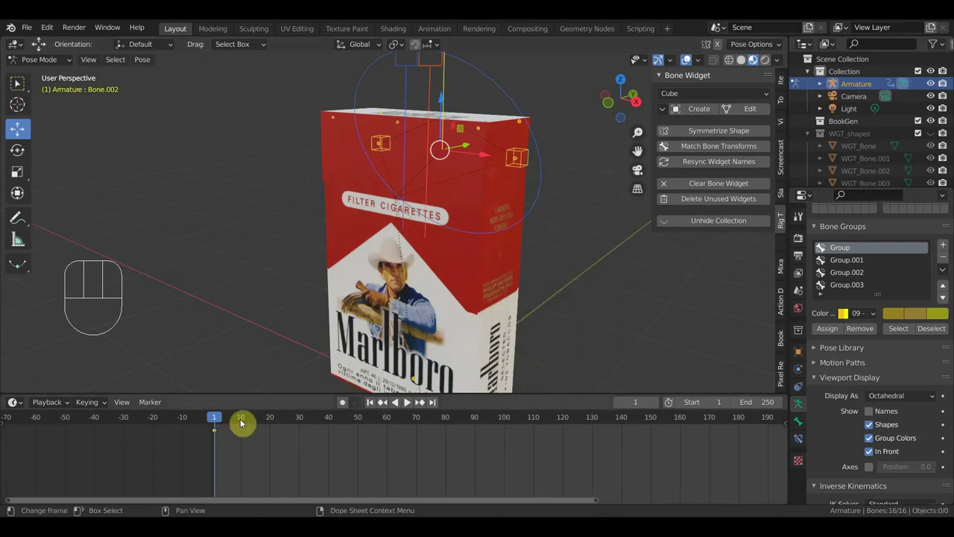
At frame 10 rotate the lid open in side view and key all bones.
left_click(244, 421)
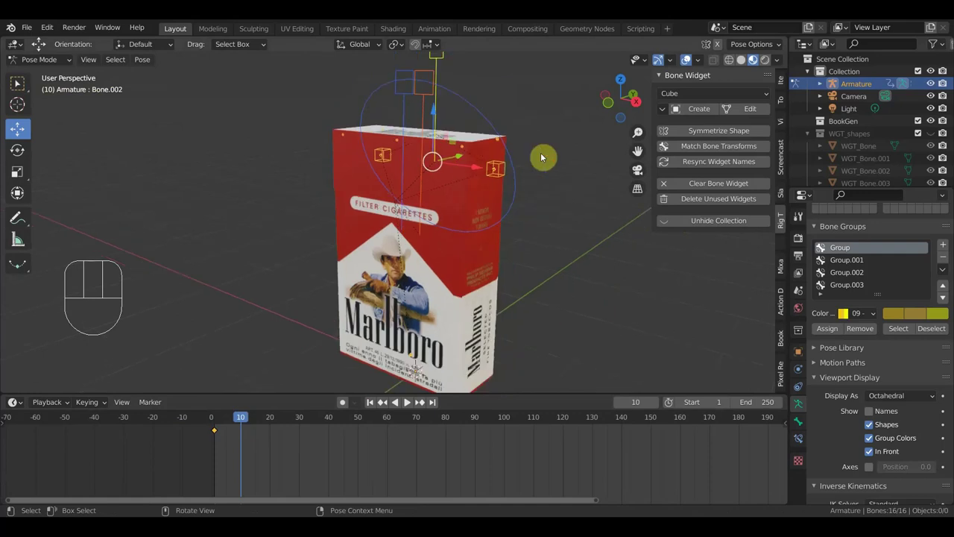
key("KP_3")
left_click(436, 124)
key("r")
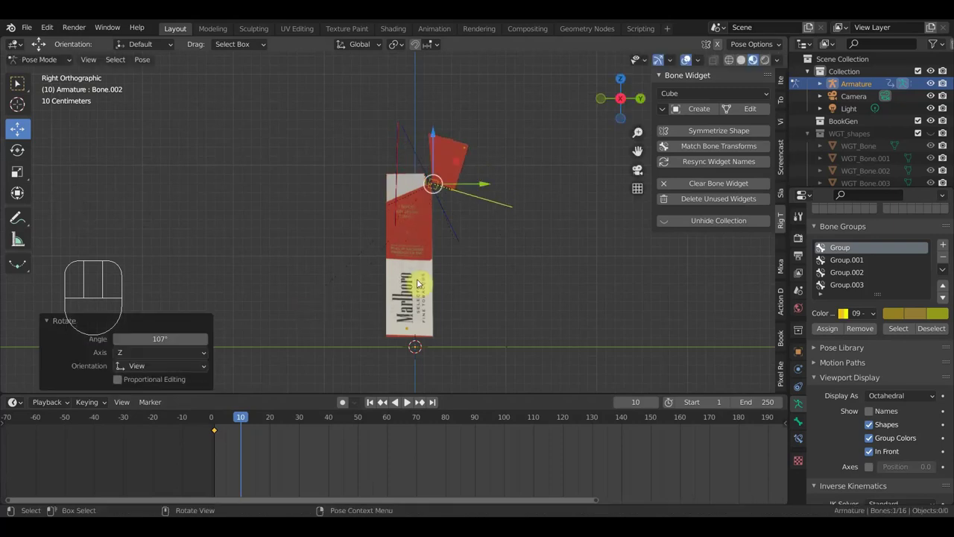
left_click_drag(511, 269, 584, 280)
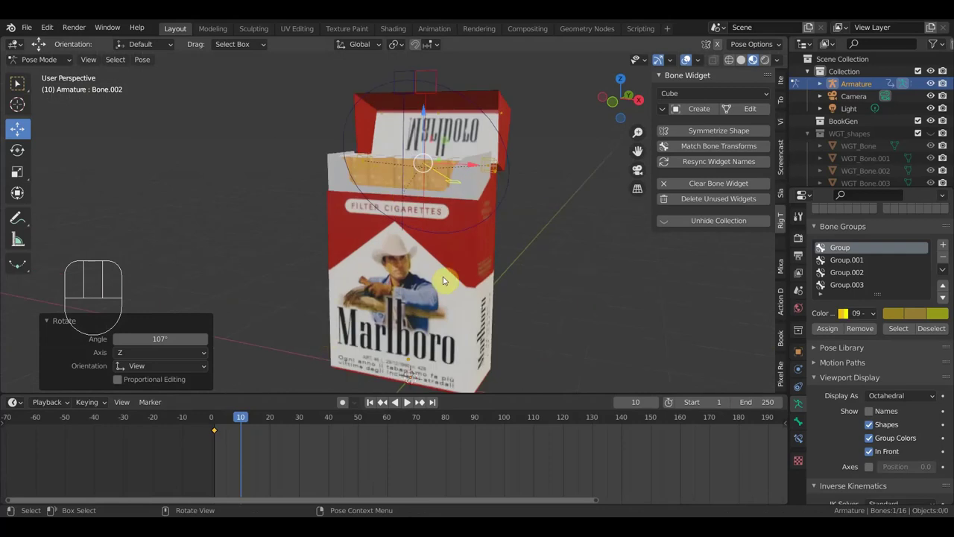
key("a")
key("i")
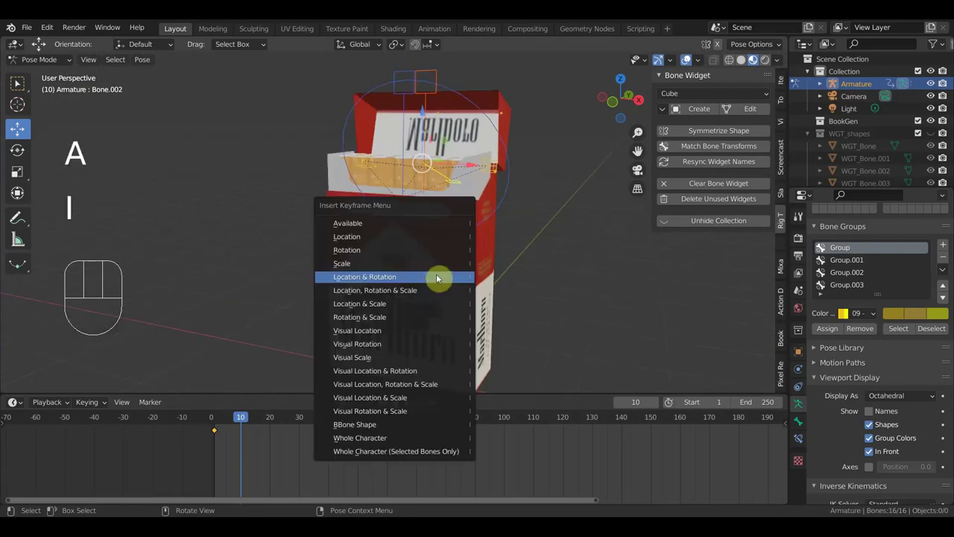
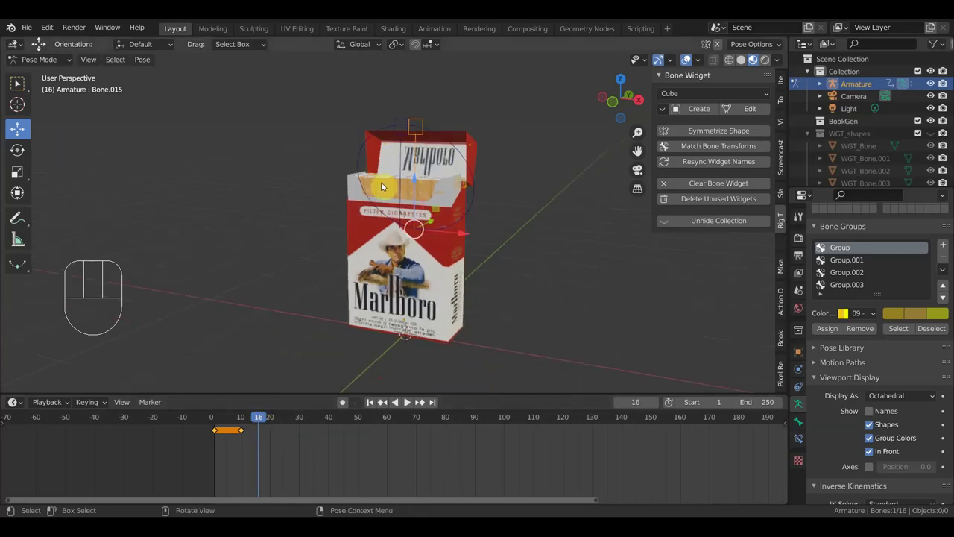
Key the cigarettes sliding out at frames 16 and 20, then scrub back to frame 1.
left_click_drag(416, 187, 423, 127)
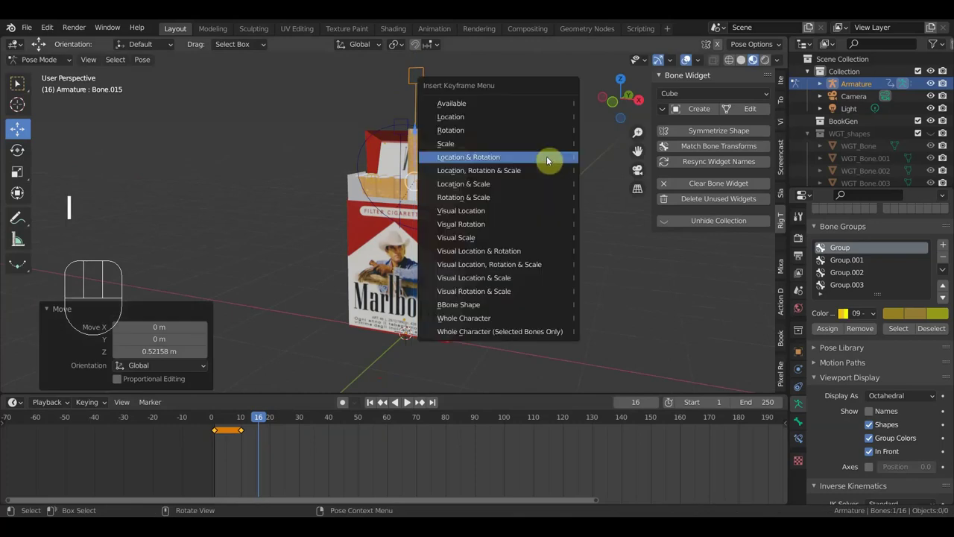
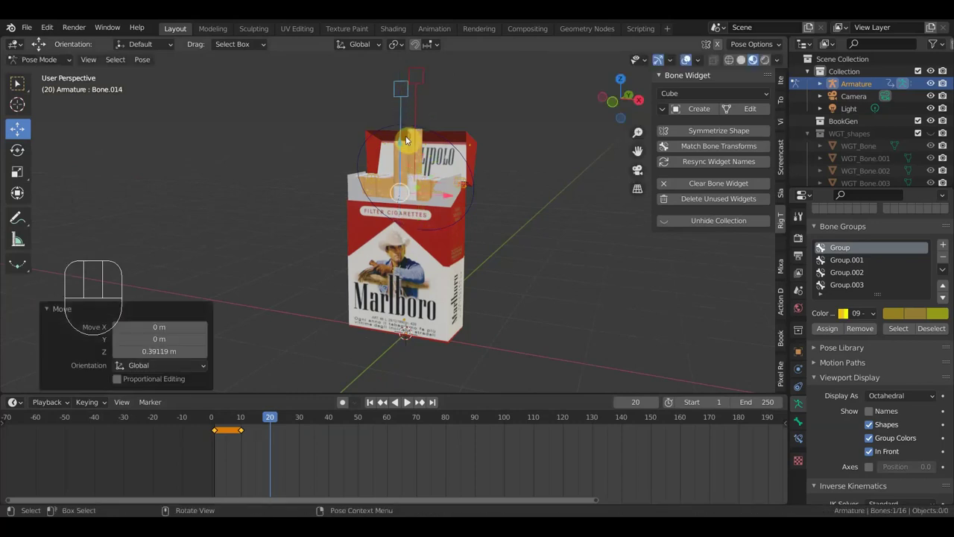
key("i")
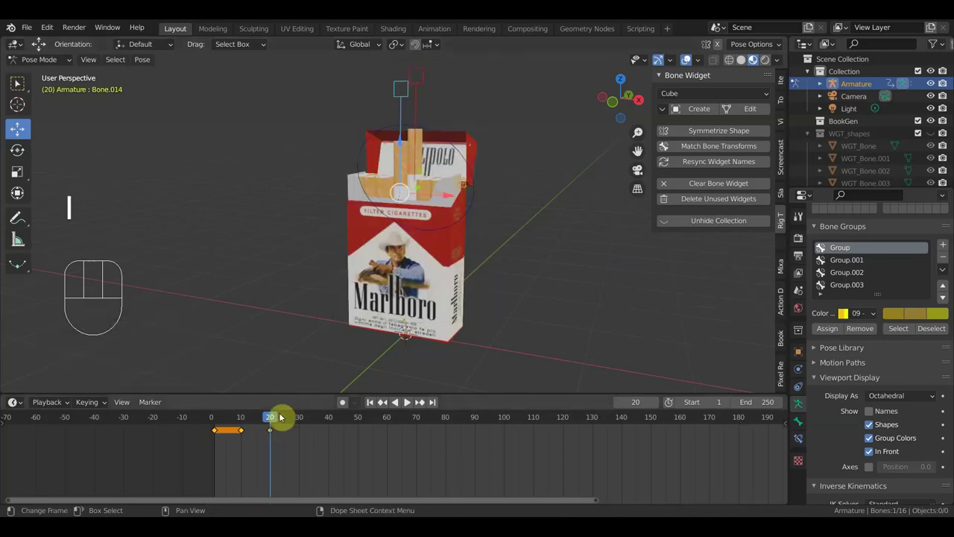
left_click_drag(437, 297, 357, 337)
left_click_drag(257, 422, 220, 423)
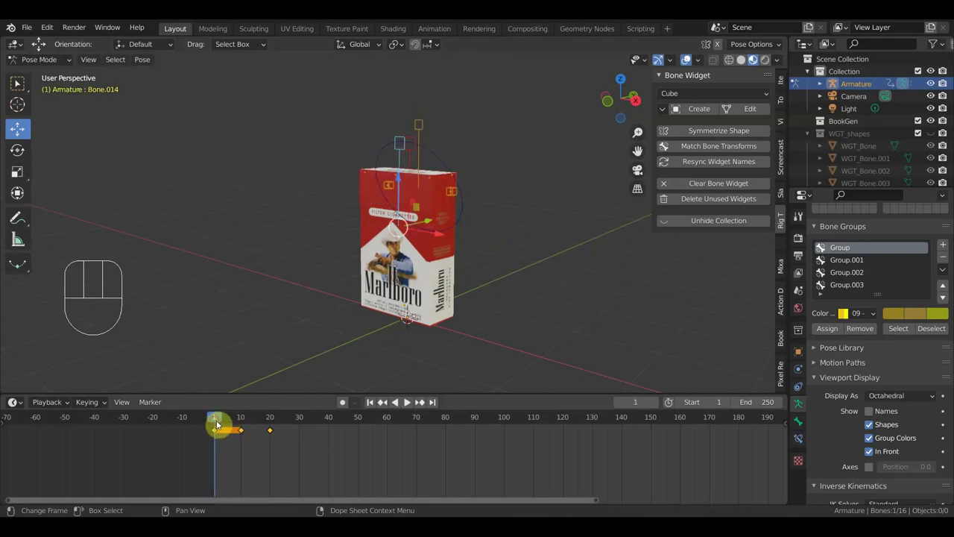
Scrub through frames 10-30 to check the lid opening and cigarette poses.
left_click_drag(260, 451, 206, 426)
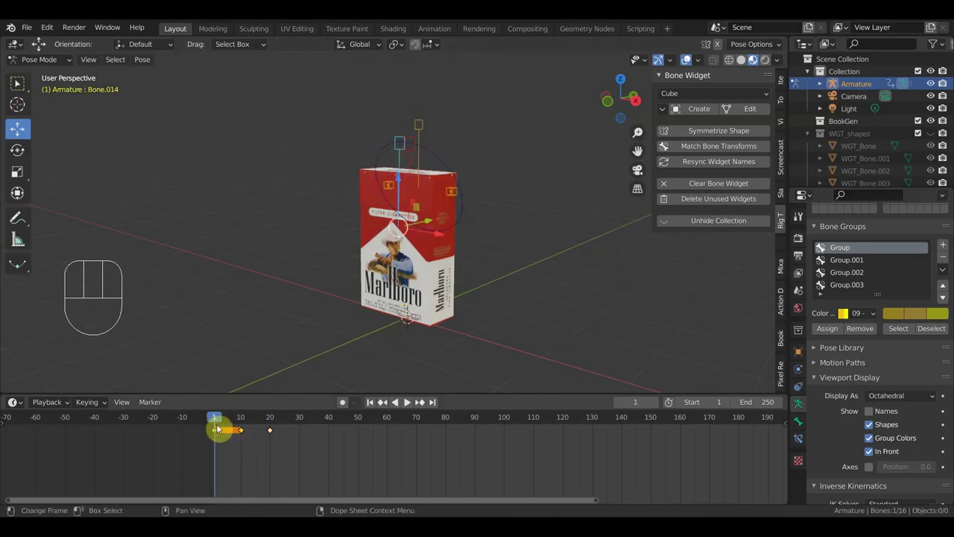
left_click(242, 419)
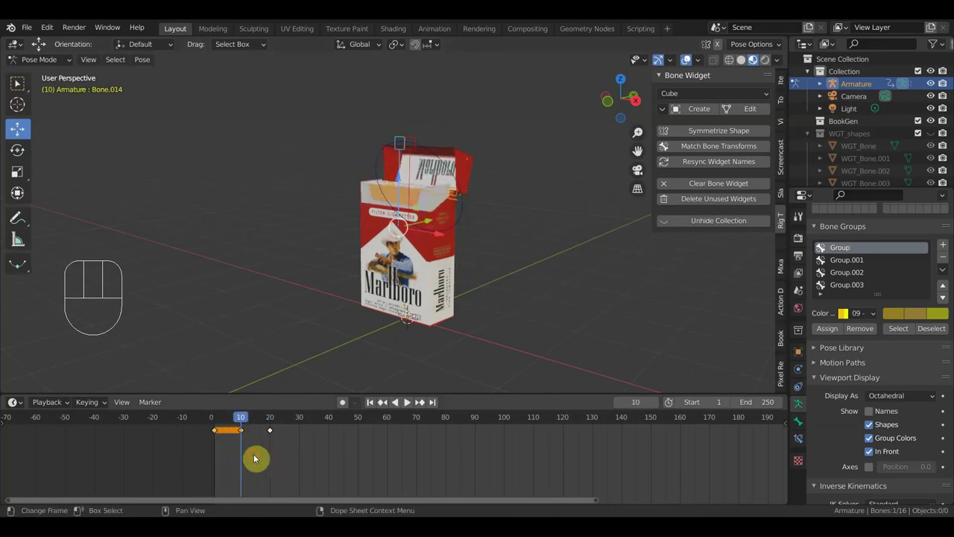
left_click(213, 431)
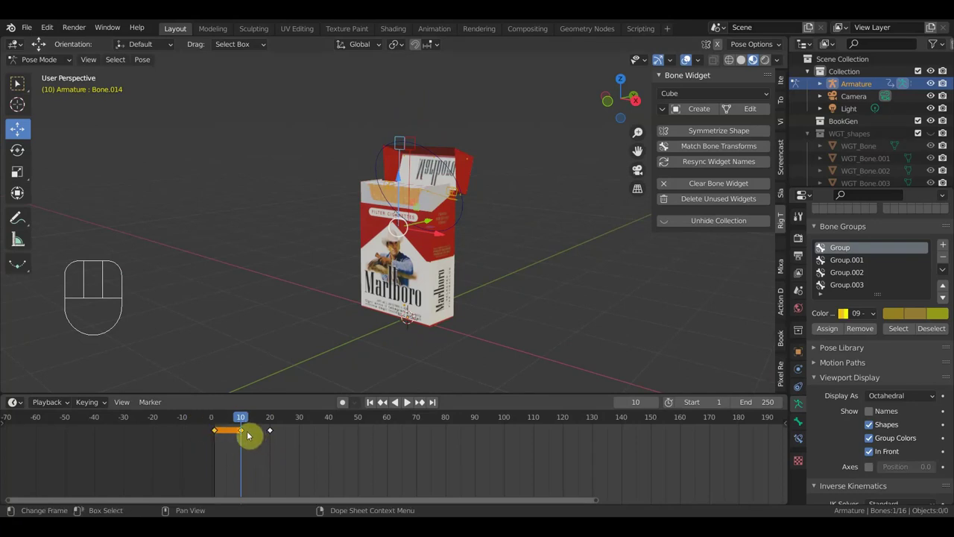
left_click(244, 430)
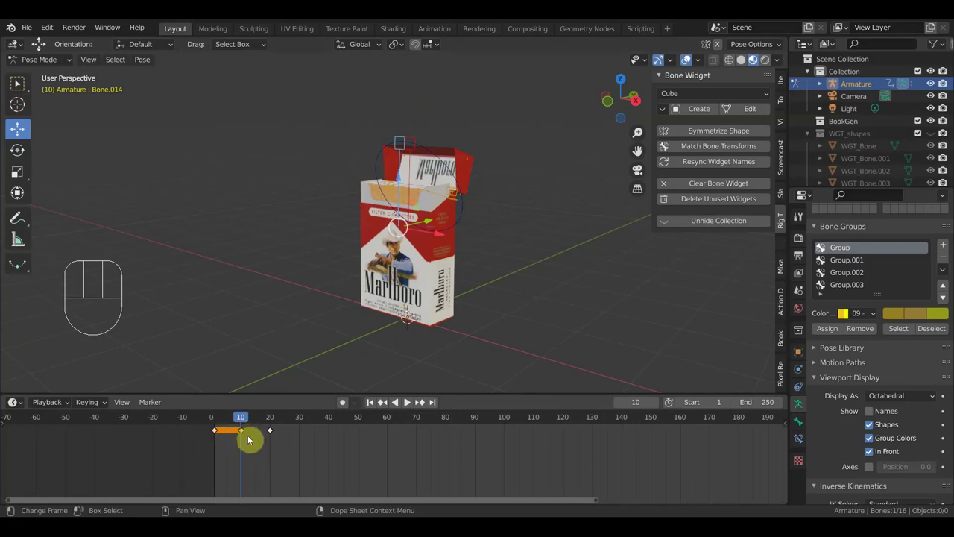
left_click(215, 435)
key("shift+d")
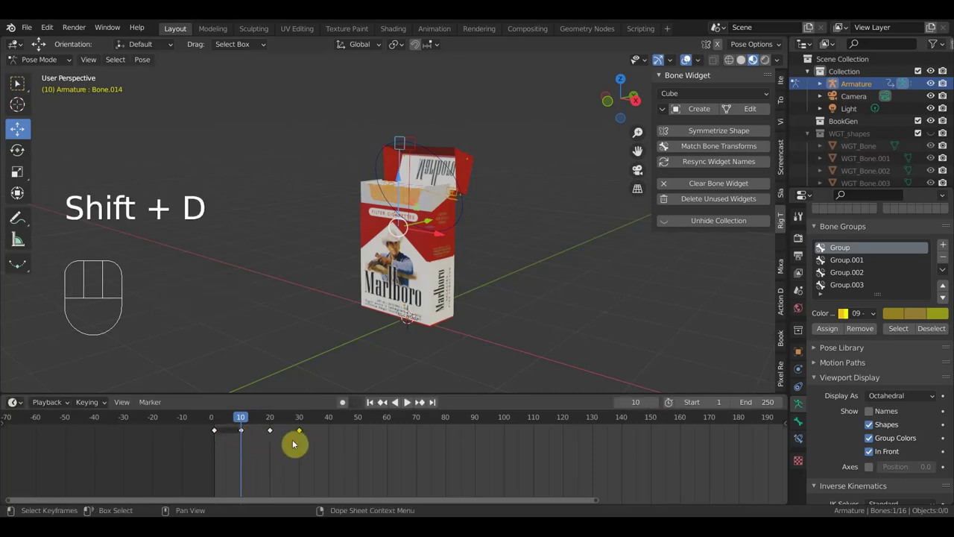
left_click(270, 417)
left_click_drag(273, 417, 303, 437)
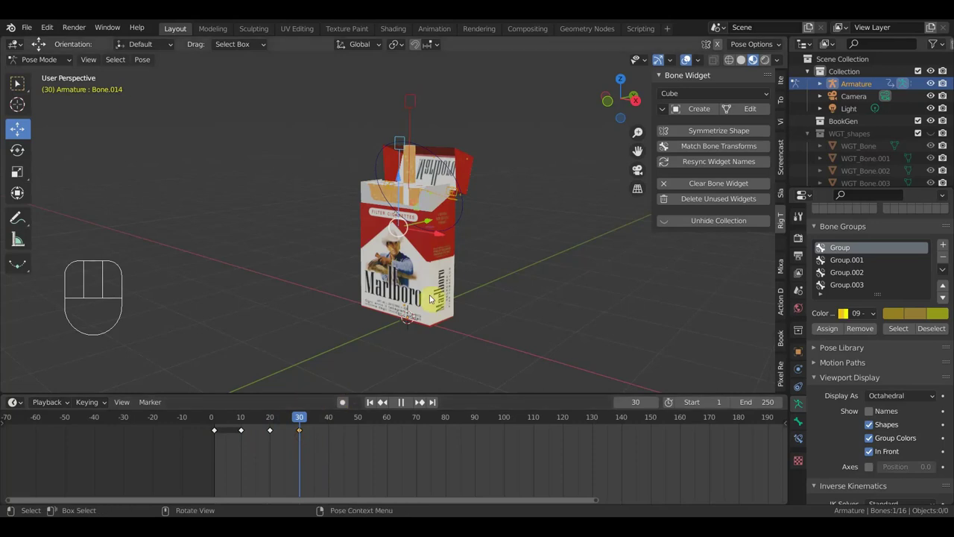
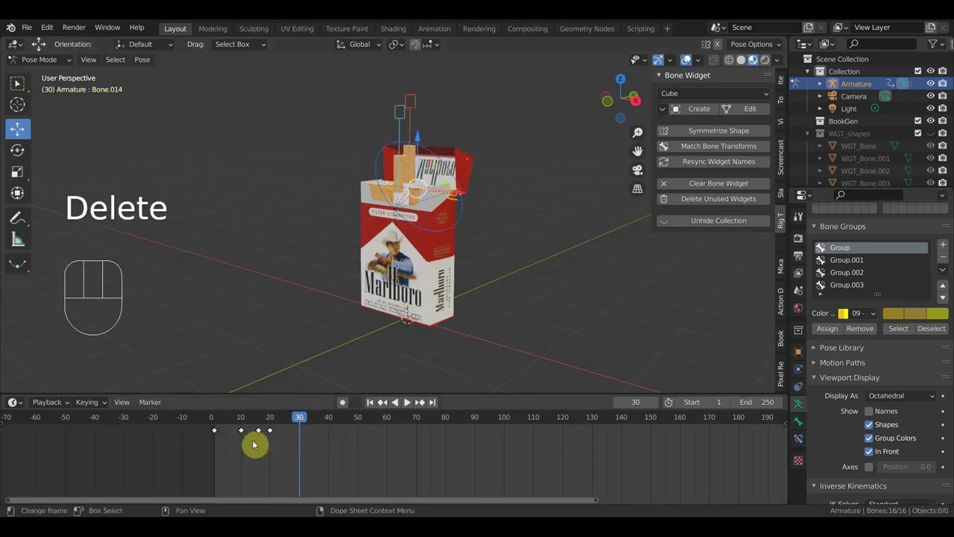
left_click_drag(233, 436, 208, 420)
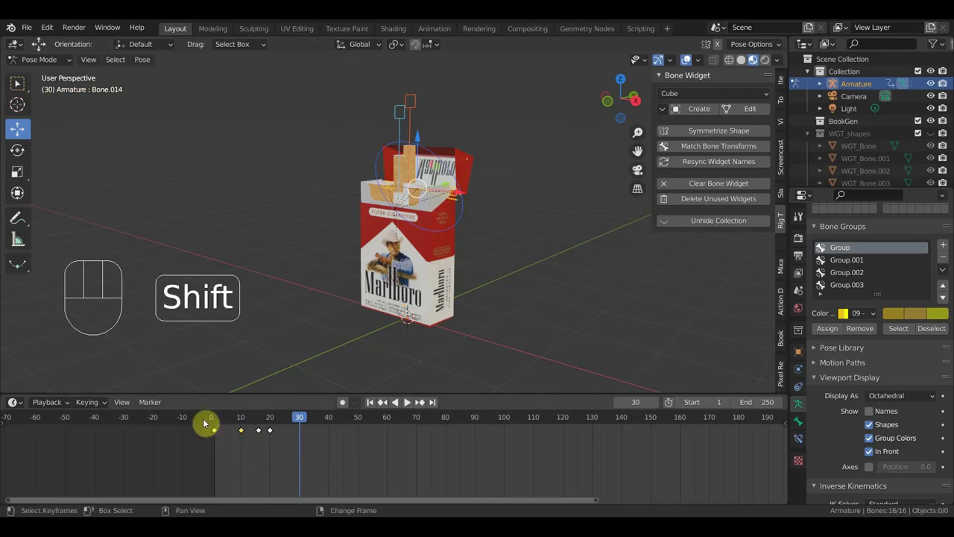
key("shift+d")
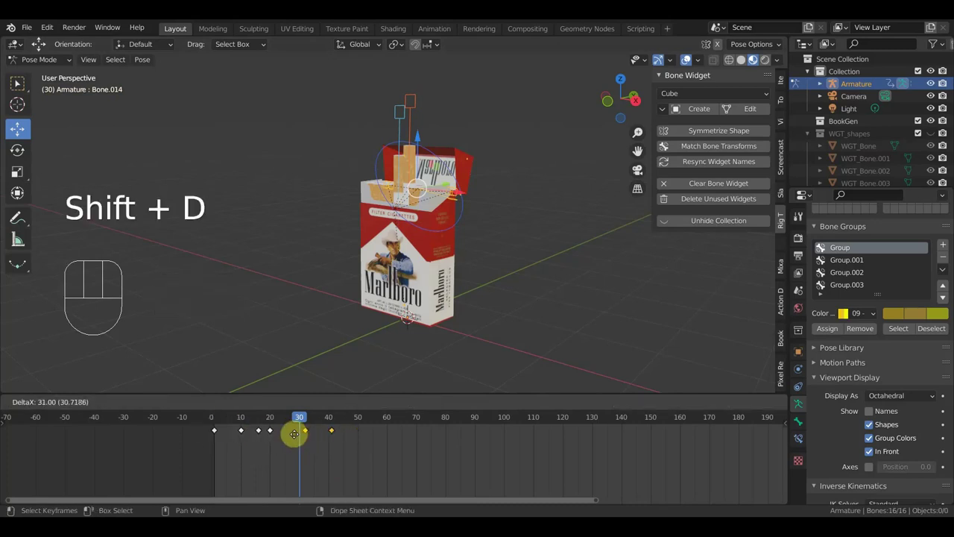
At frame 43 pose the lid closed with cigarettes back inside, keyframe it, and return to frame 15.
left_click(294, 440)
key("g")
left_click(344, 423)
left_click_drag(388, 450, 361, 431)
key("g")
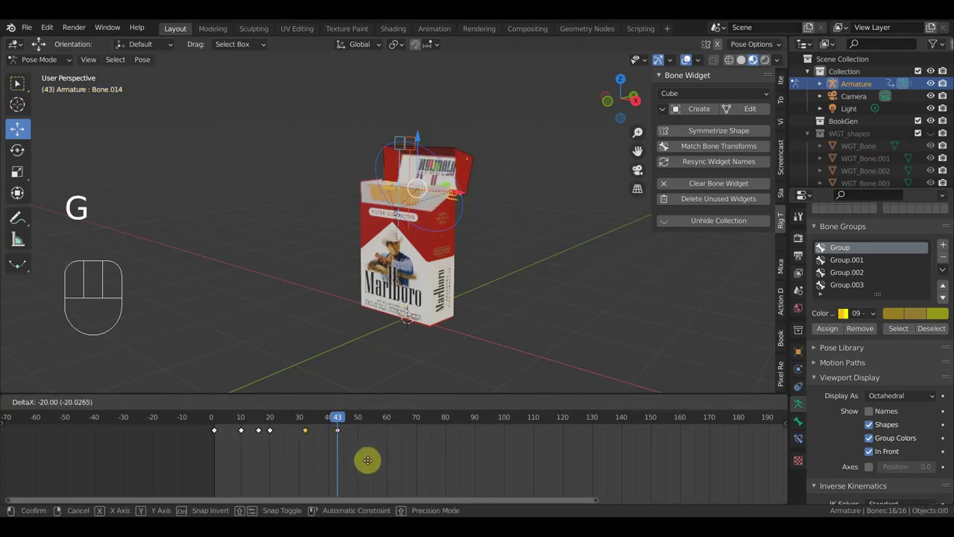
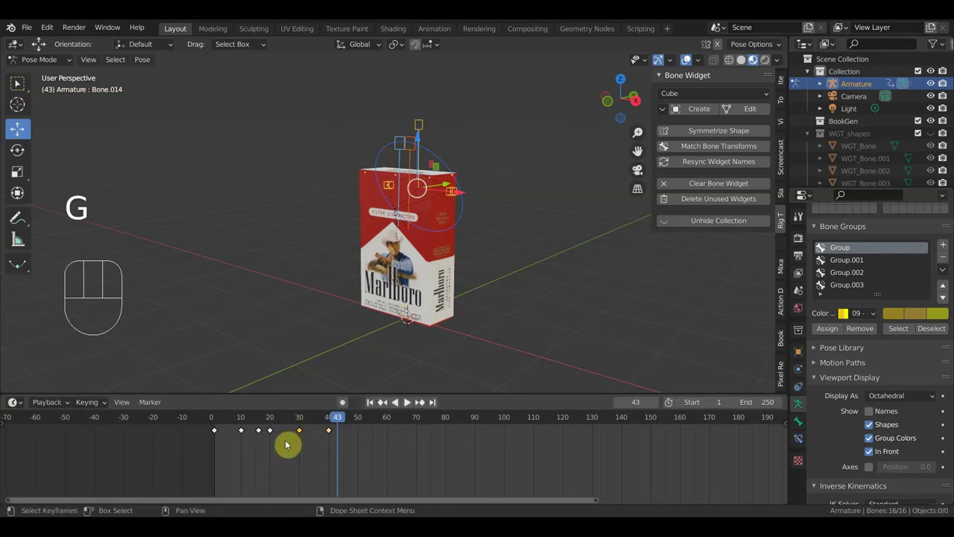
left_click(275, 426)
left_click_drag(278, 422, 272, 440)
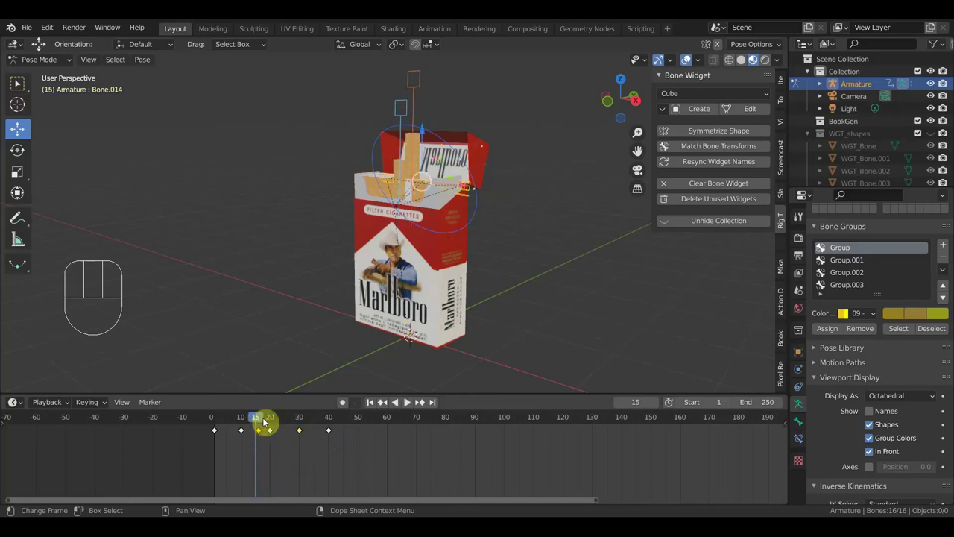
Step between frames 15 and 20, zooming on the open lid to compare the raised cigarettes.
left_click(278, 424)
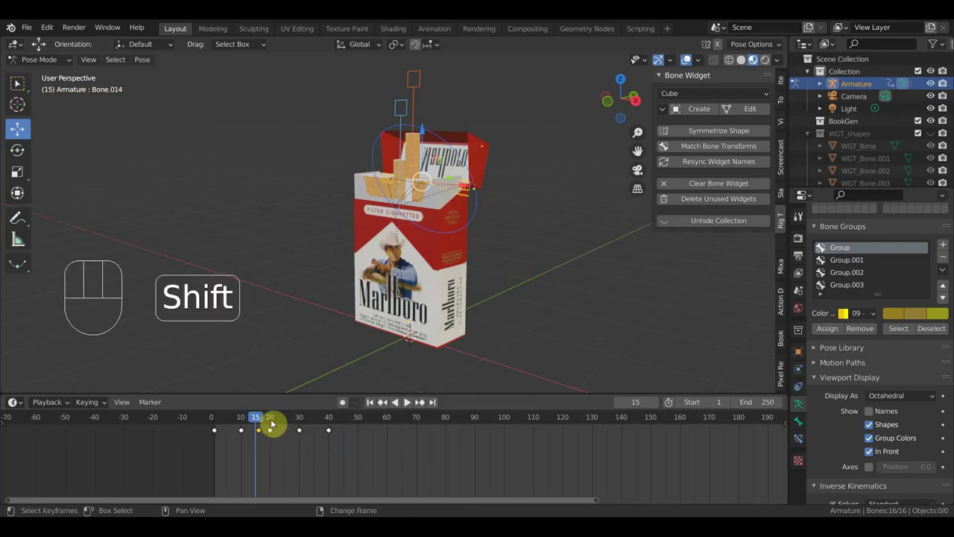
left_click(274, 422)
left_click(274, 434)
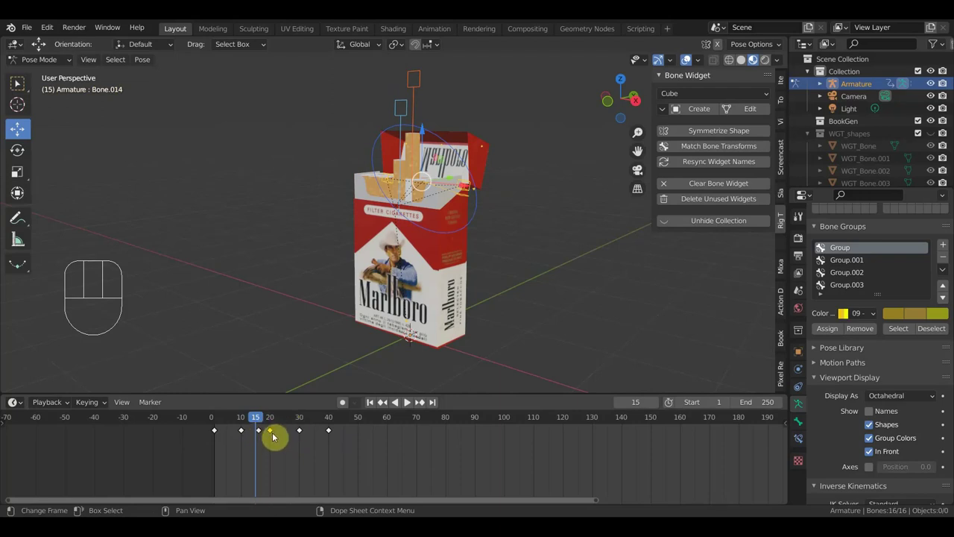
left_click(264, 433)
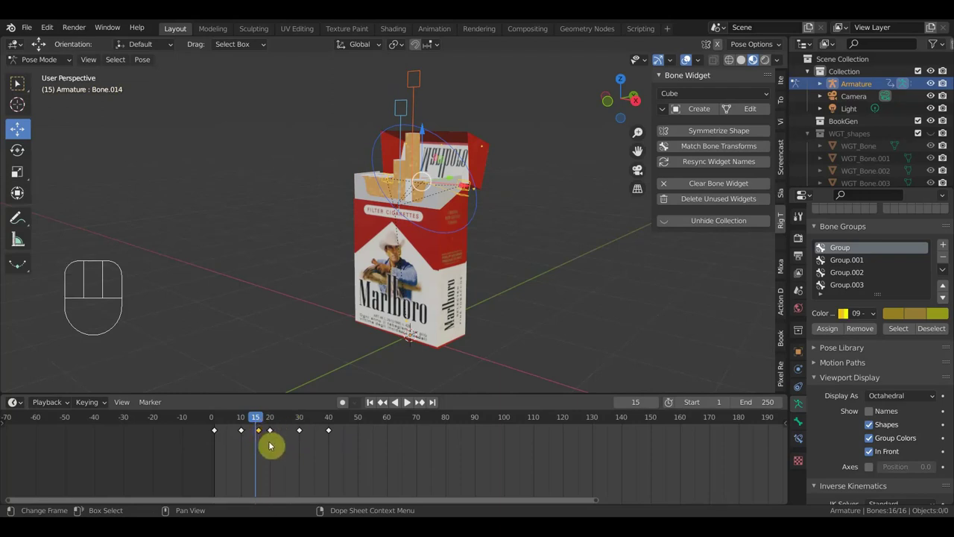
left_click(276, 422)
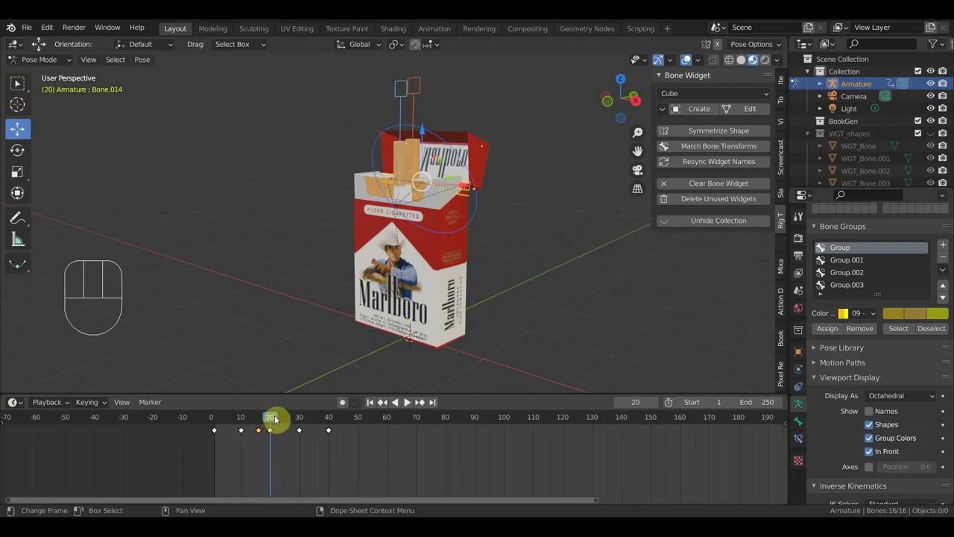
left_click_drag(396, 338, 376, 382)
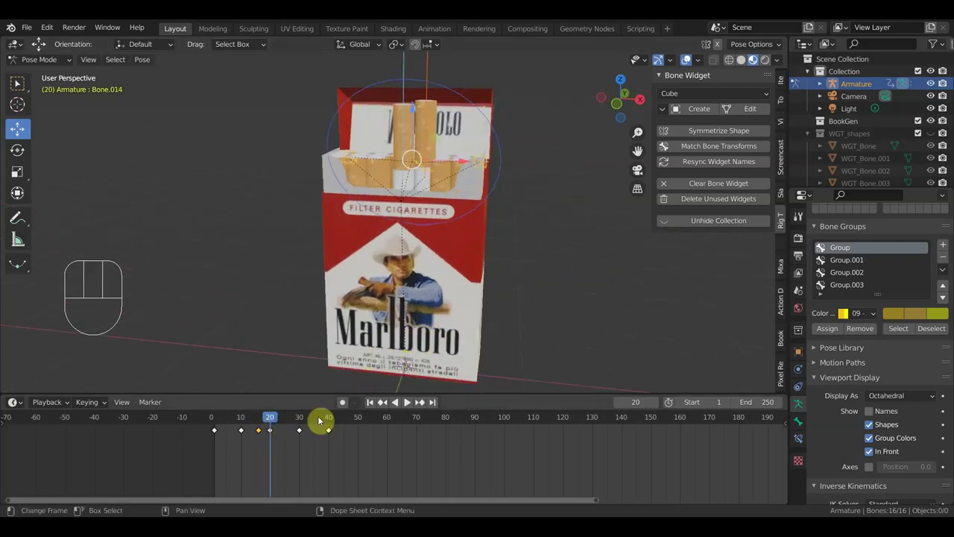
left_click_drag(291, 423, 265, 446)
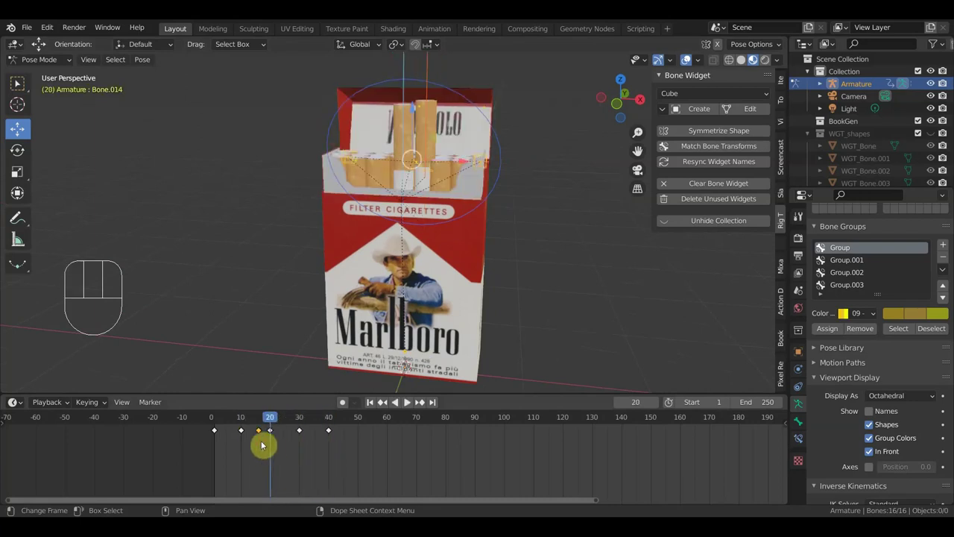
left_click(261, 426)
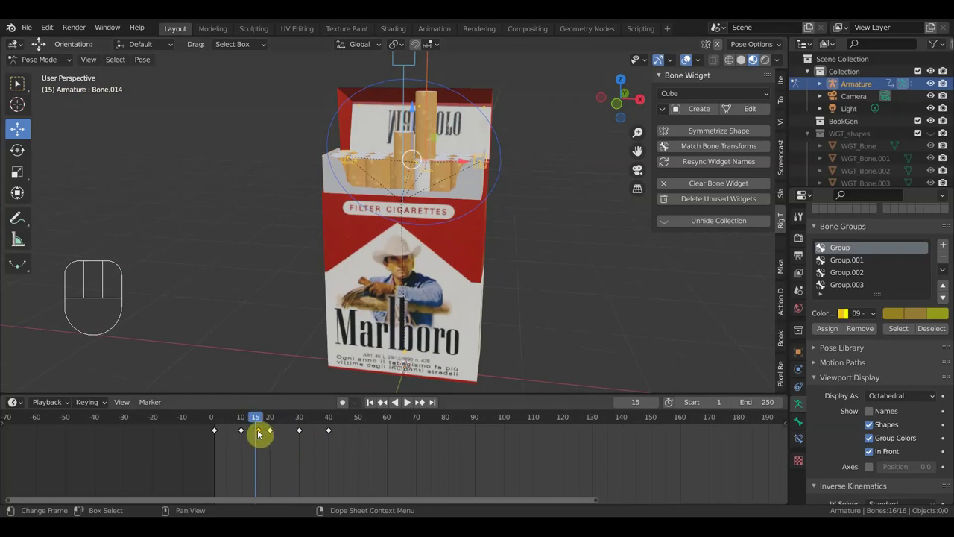
left_click_drag(275, 425, 277, 434)
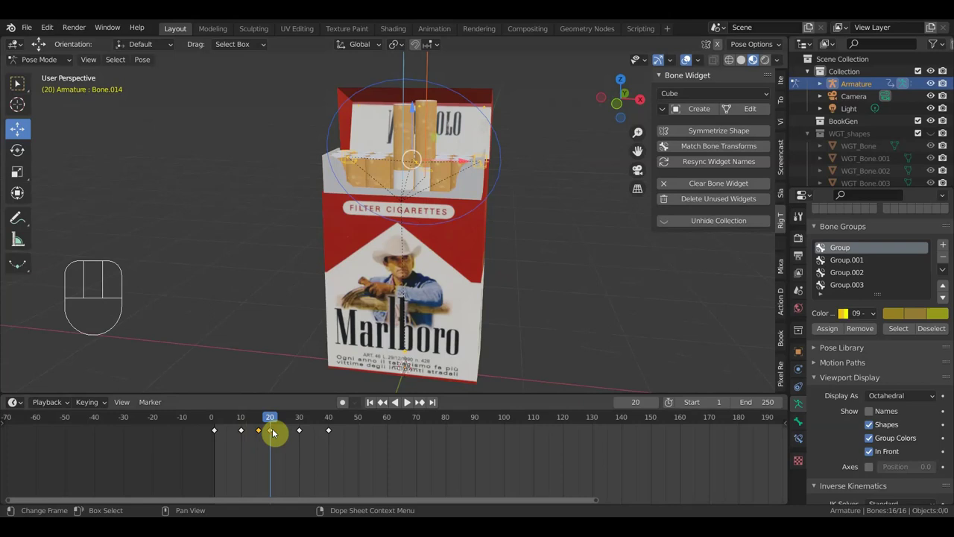
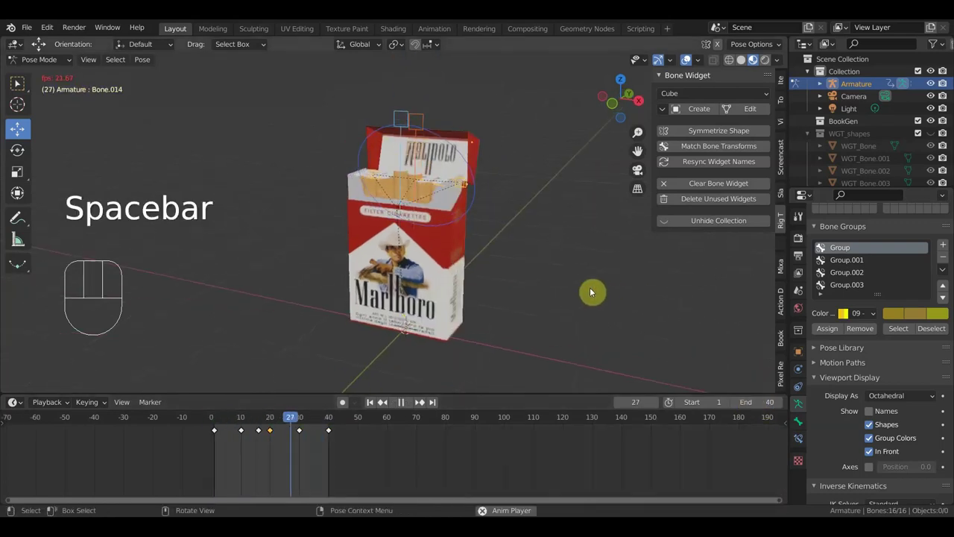
Hide overlays, orbit around the pack while the loop plays, then restore overlays at frame 23.
key("n")
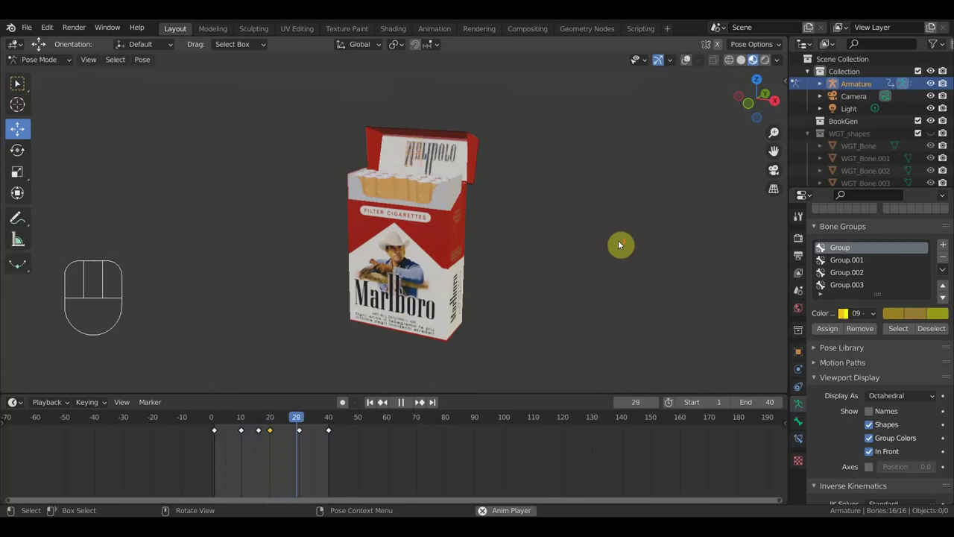
left_click_drag(701, 249, 727, 263)
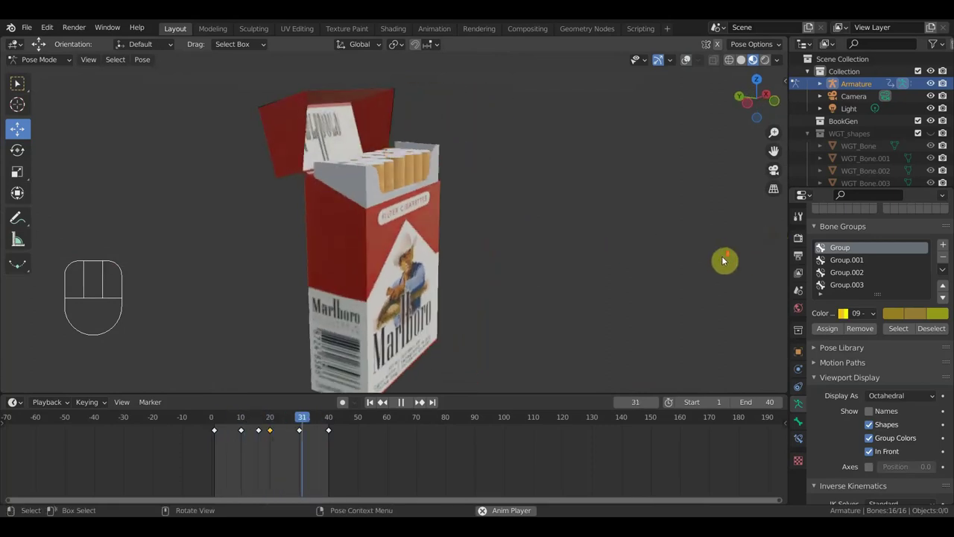
left_click_drag(670, 265, 587, 255)
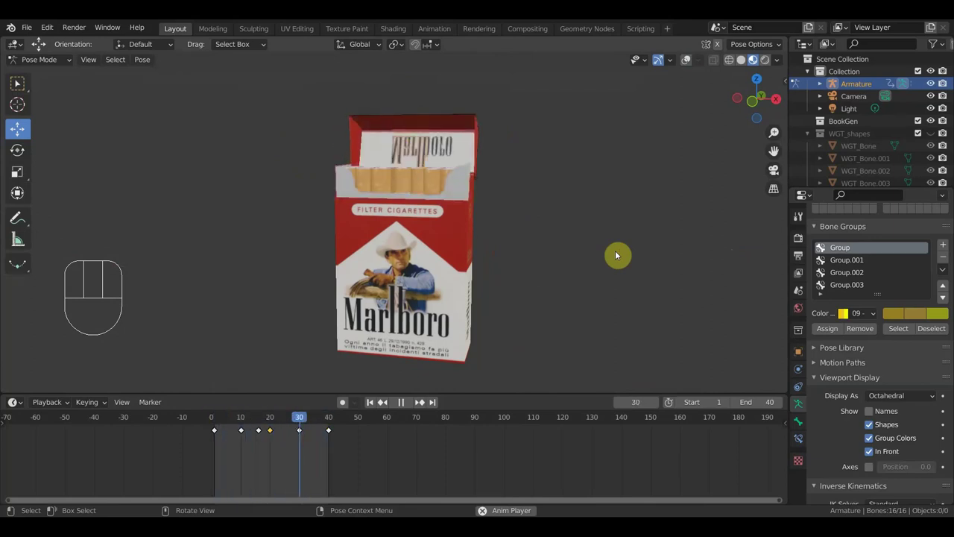
left_click_drag(621, 263, 656, 266)
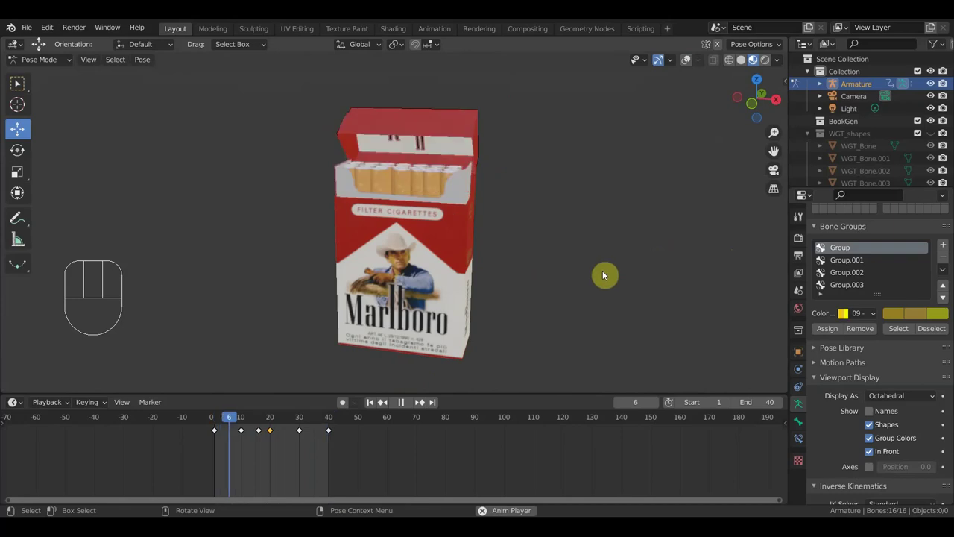
middle_click(654, 268)
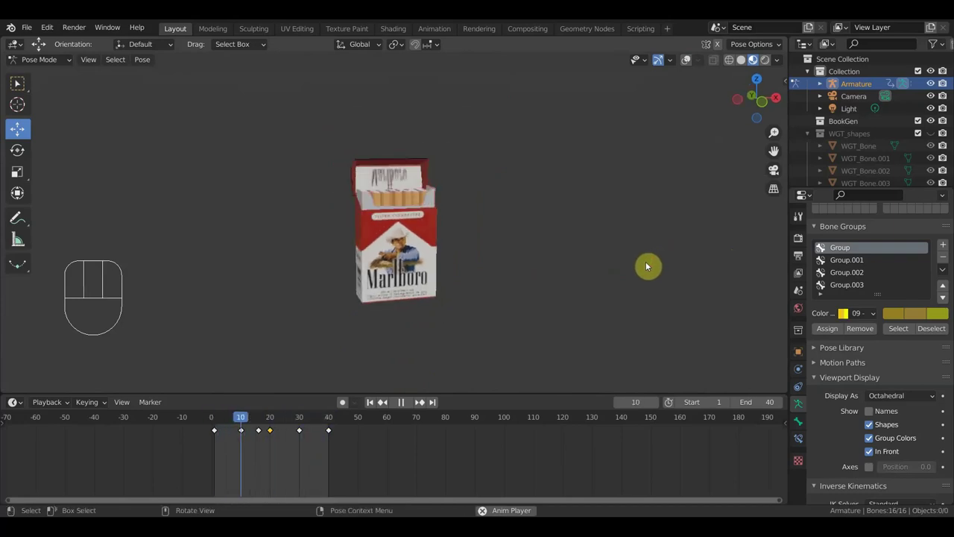
left_click_drag(592, 271, 581, 264)
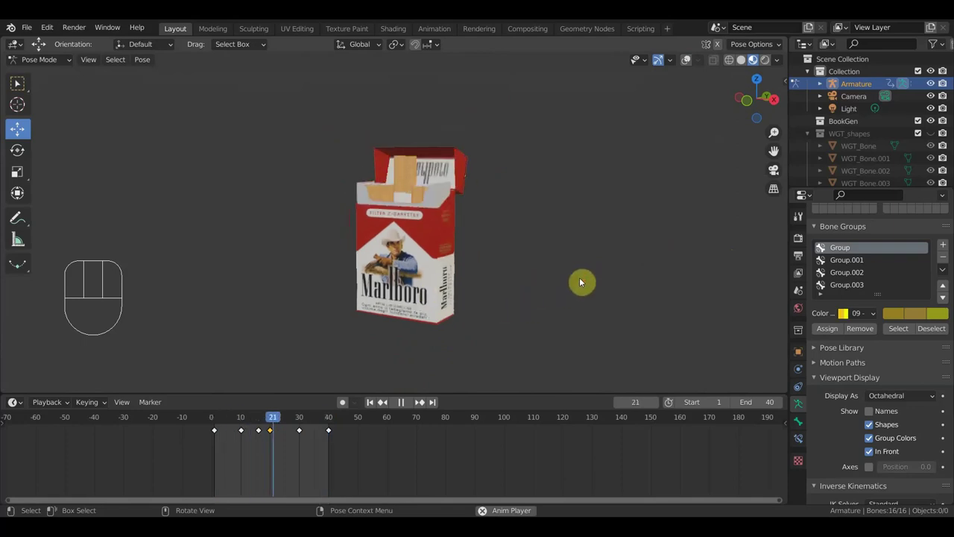
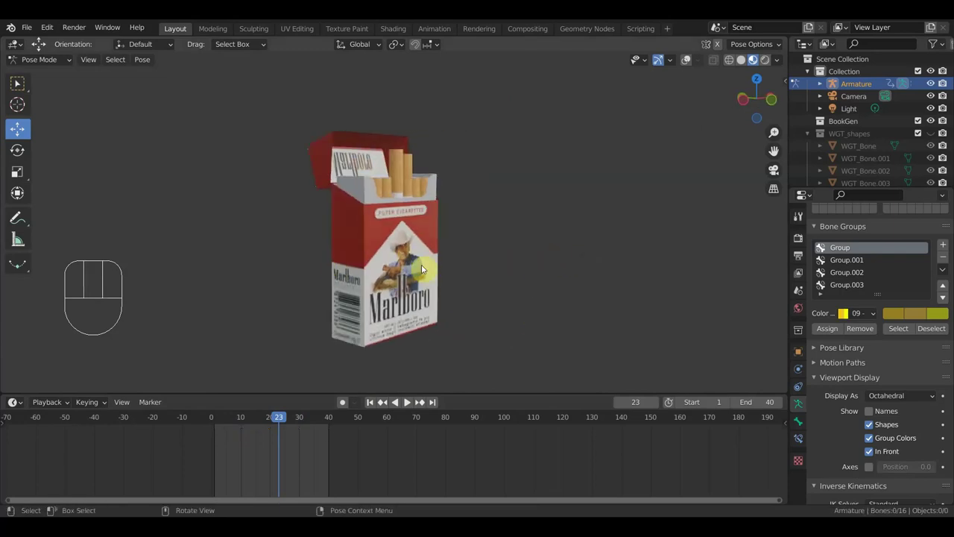
left_click_drag(375, 274, 306, 268)
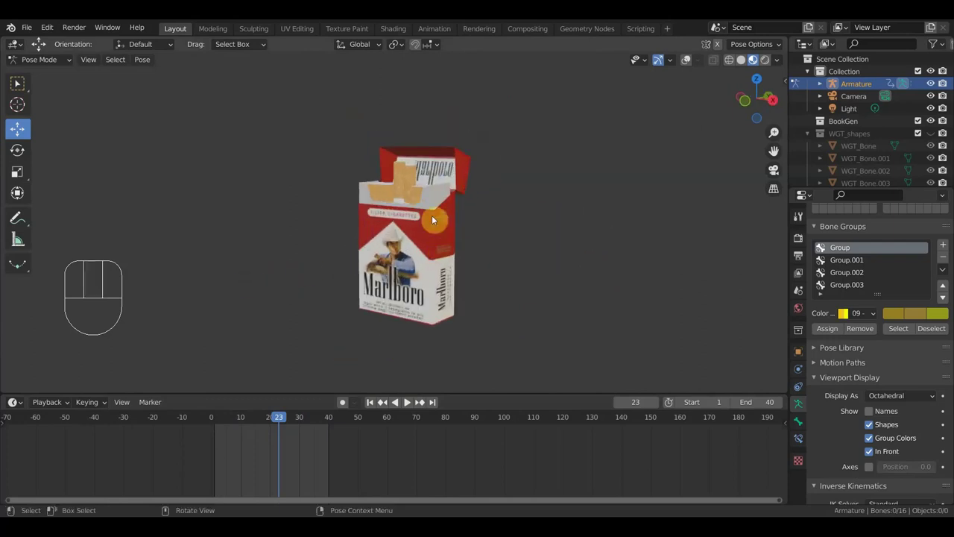
left_click_drag(455, 266, 385, 214)
left_click_drag(435, 289, 623, 294)
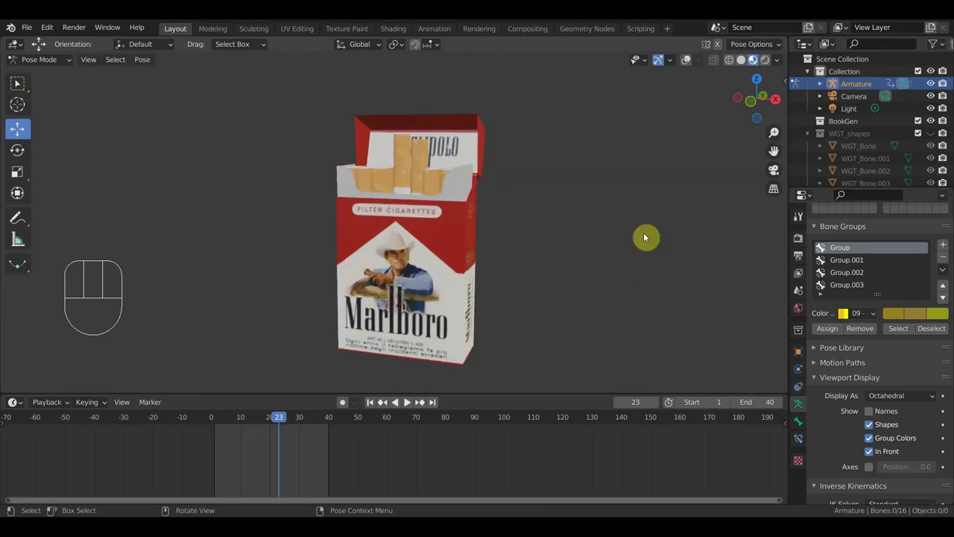
left_click(692, 65)
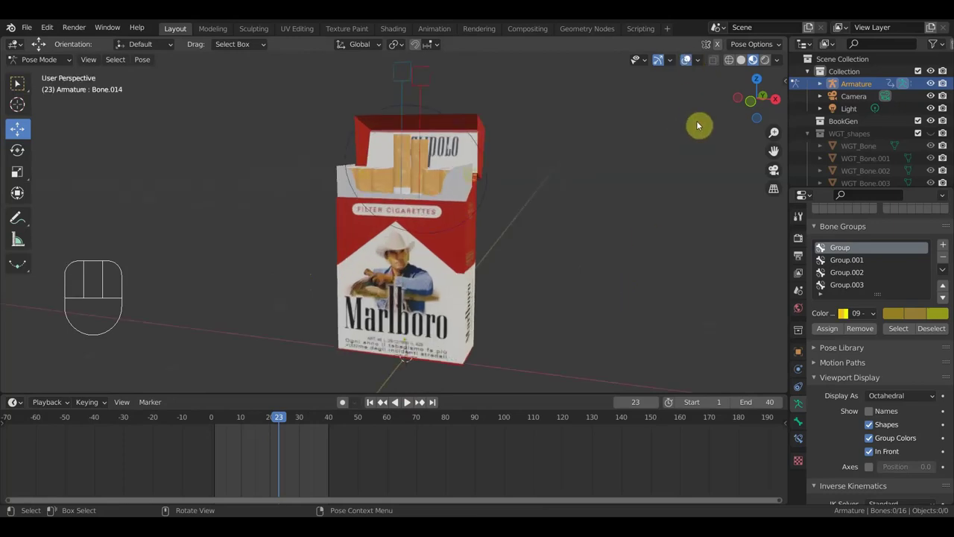